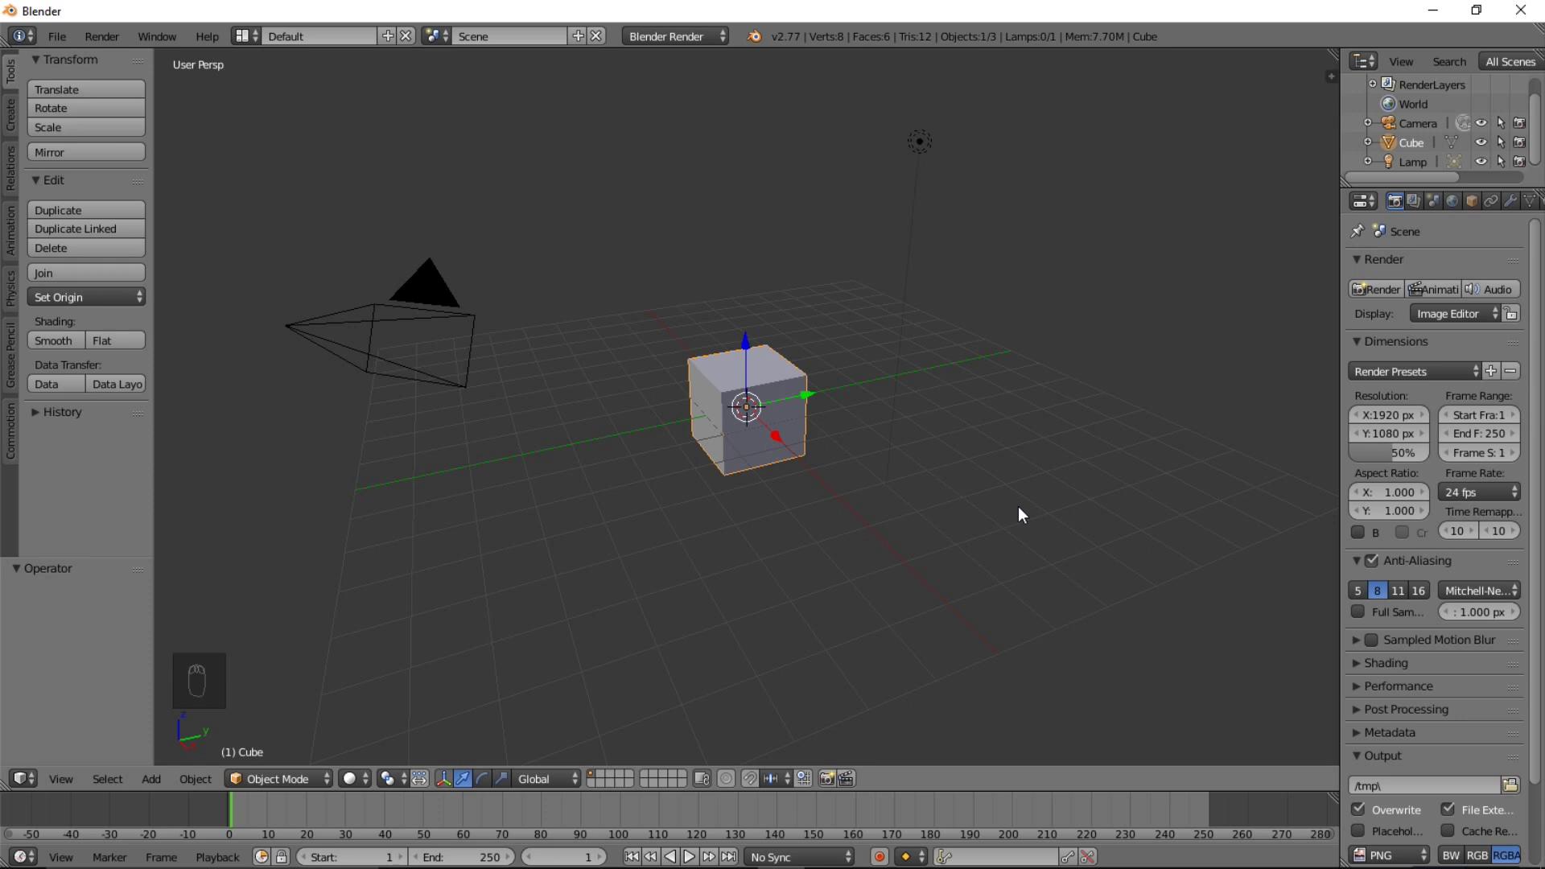
Delete the default cube, go to front view and align the camera to it
{"action": "key", "text": "x"}
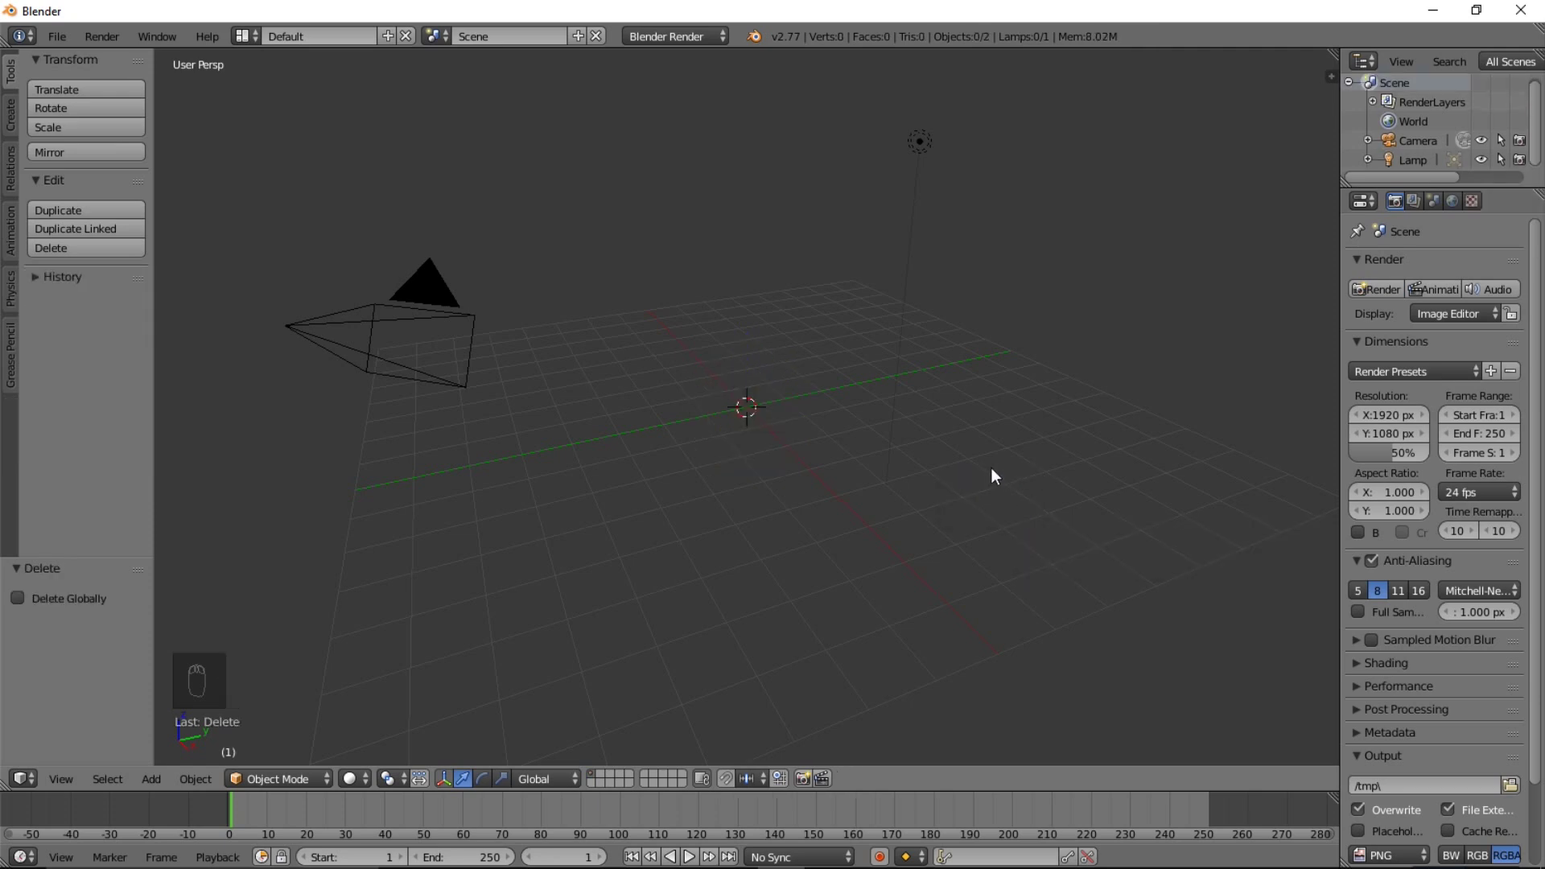
{"action": "key", "text": "KP_1"}
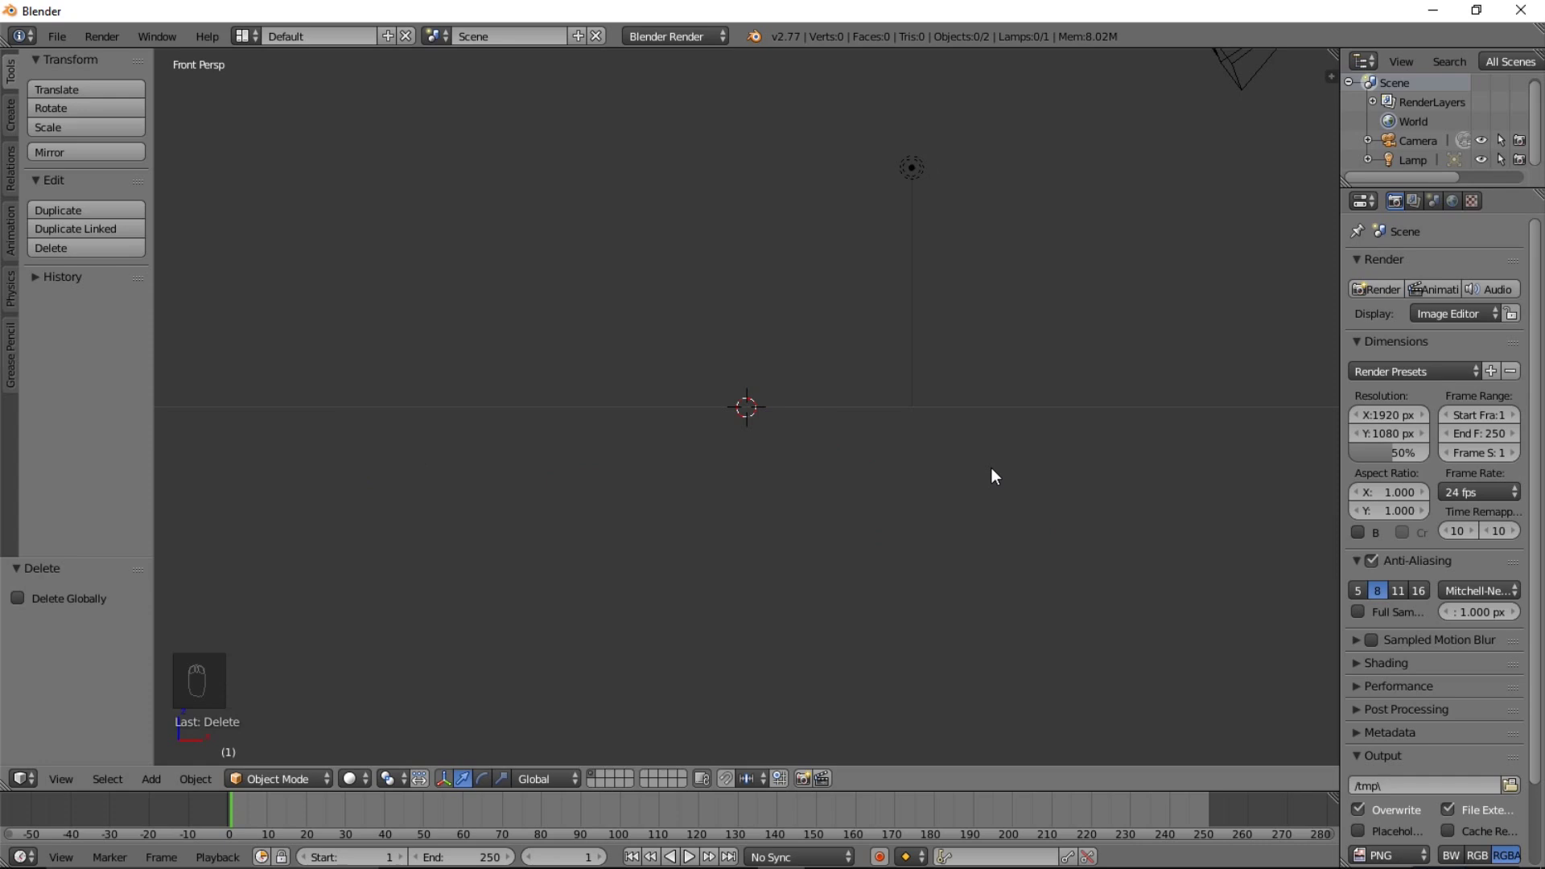
{"action": "key", "text": "ctrl+alt+KP_0"}
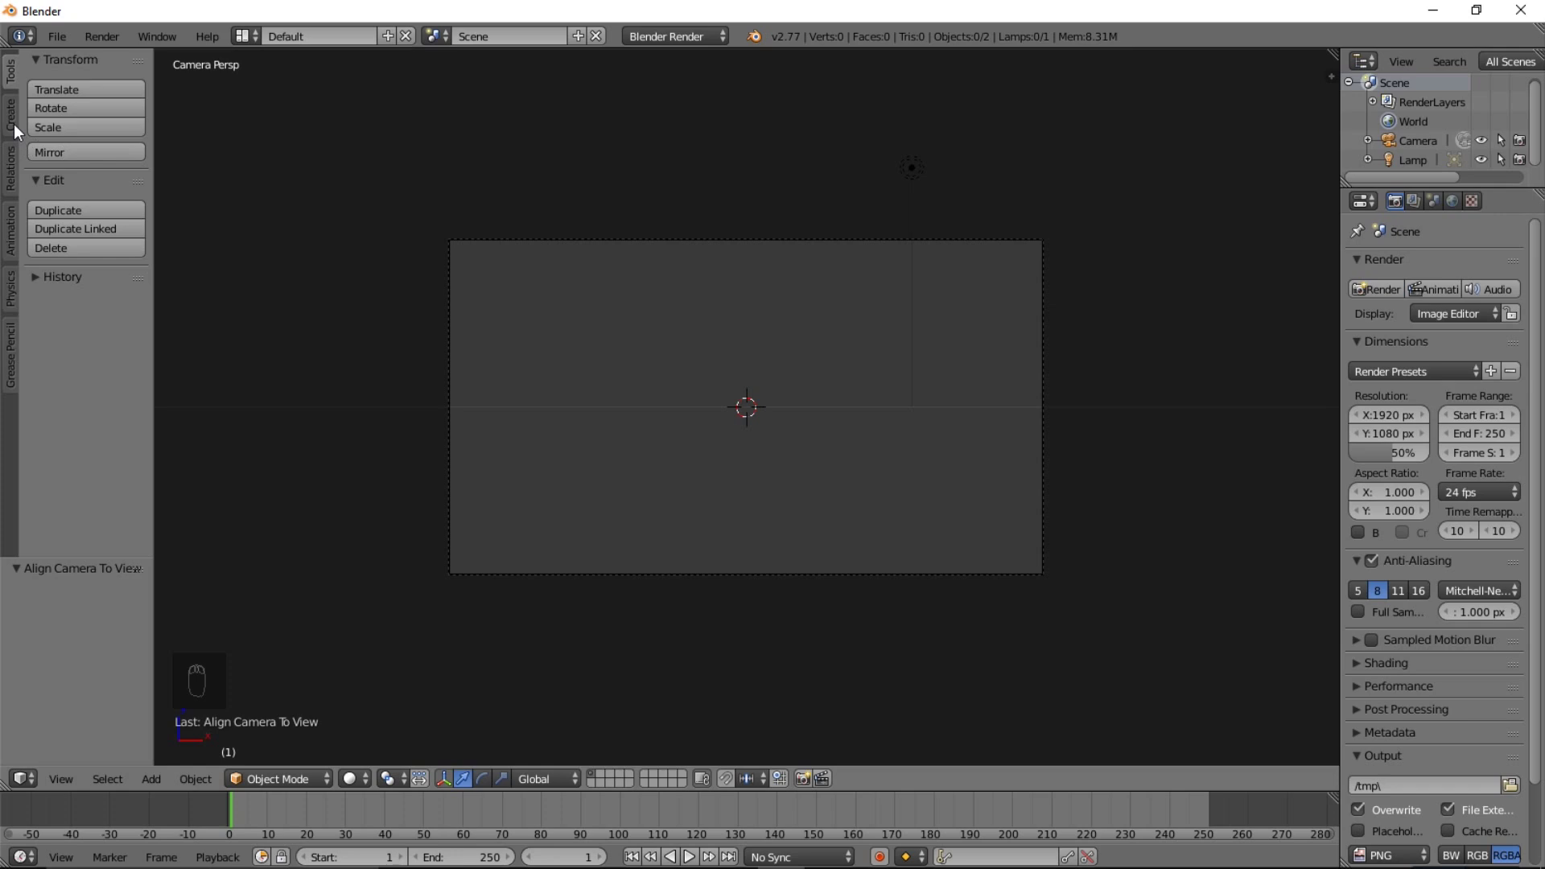
Add a text object at the scene centre and rotate it 90° on X to stand upright
{"action": "left_click_drag", "start_coordinate": [23, 130], "coordinate": [99, 252]}
{"action": "left_click_drag", "start_coordinate": [99, 251], "coordinate": [80, 444]}
{"action": "left_click_drag", "start_coordinate": [80, 444], "coordinate": [1026, 494]}
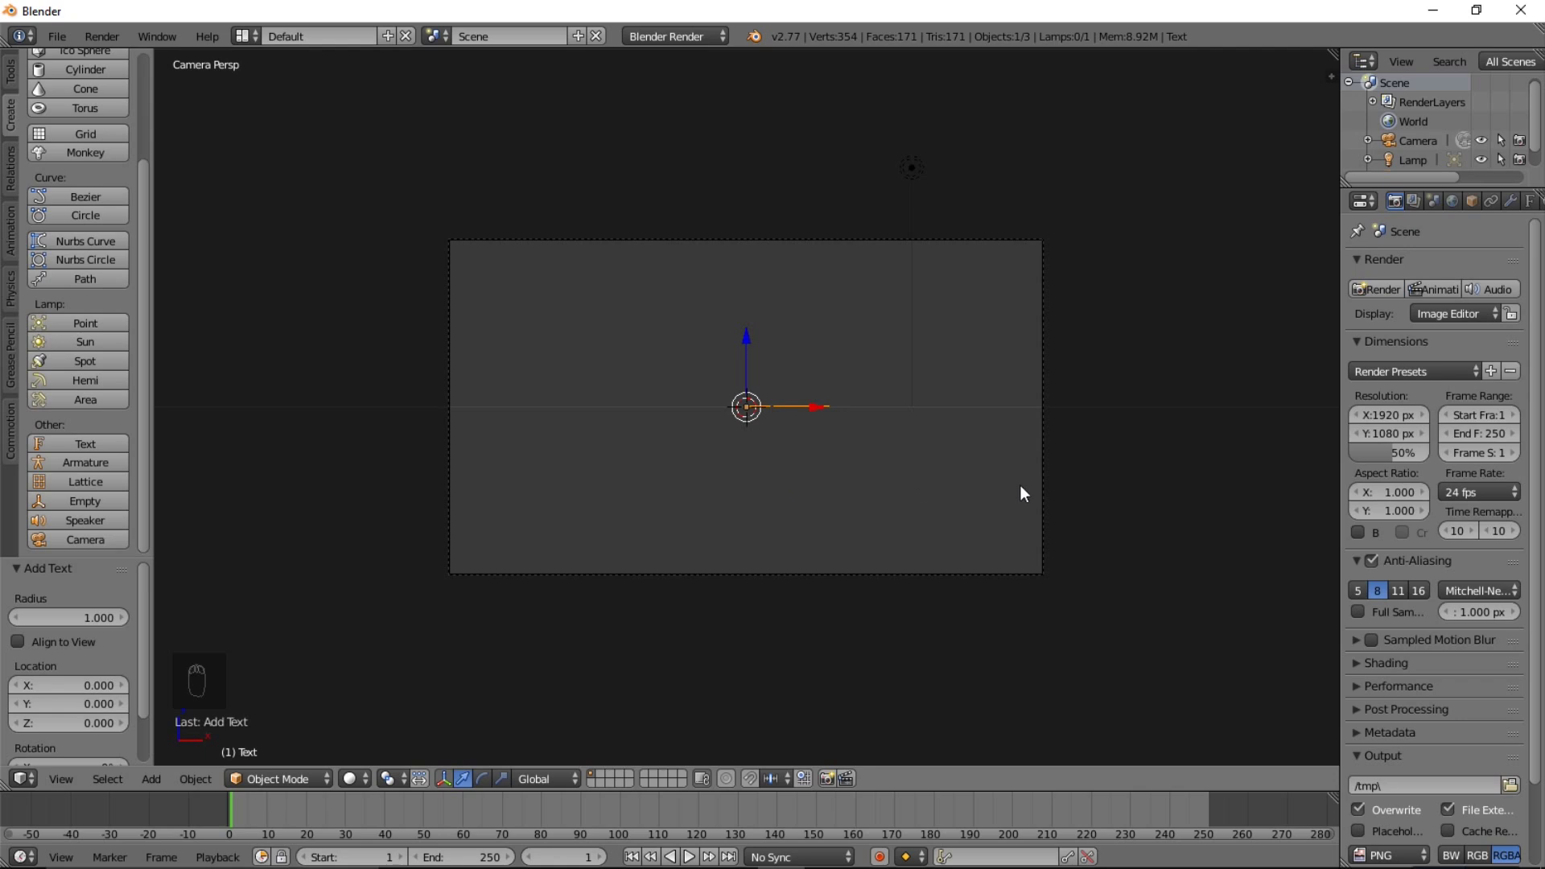
{"action": "key", "text": "r"}
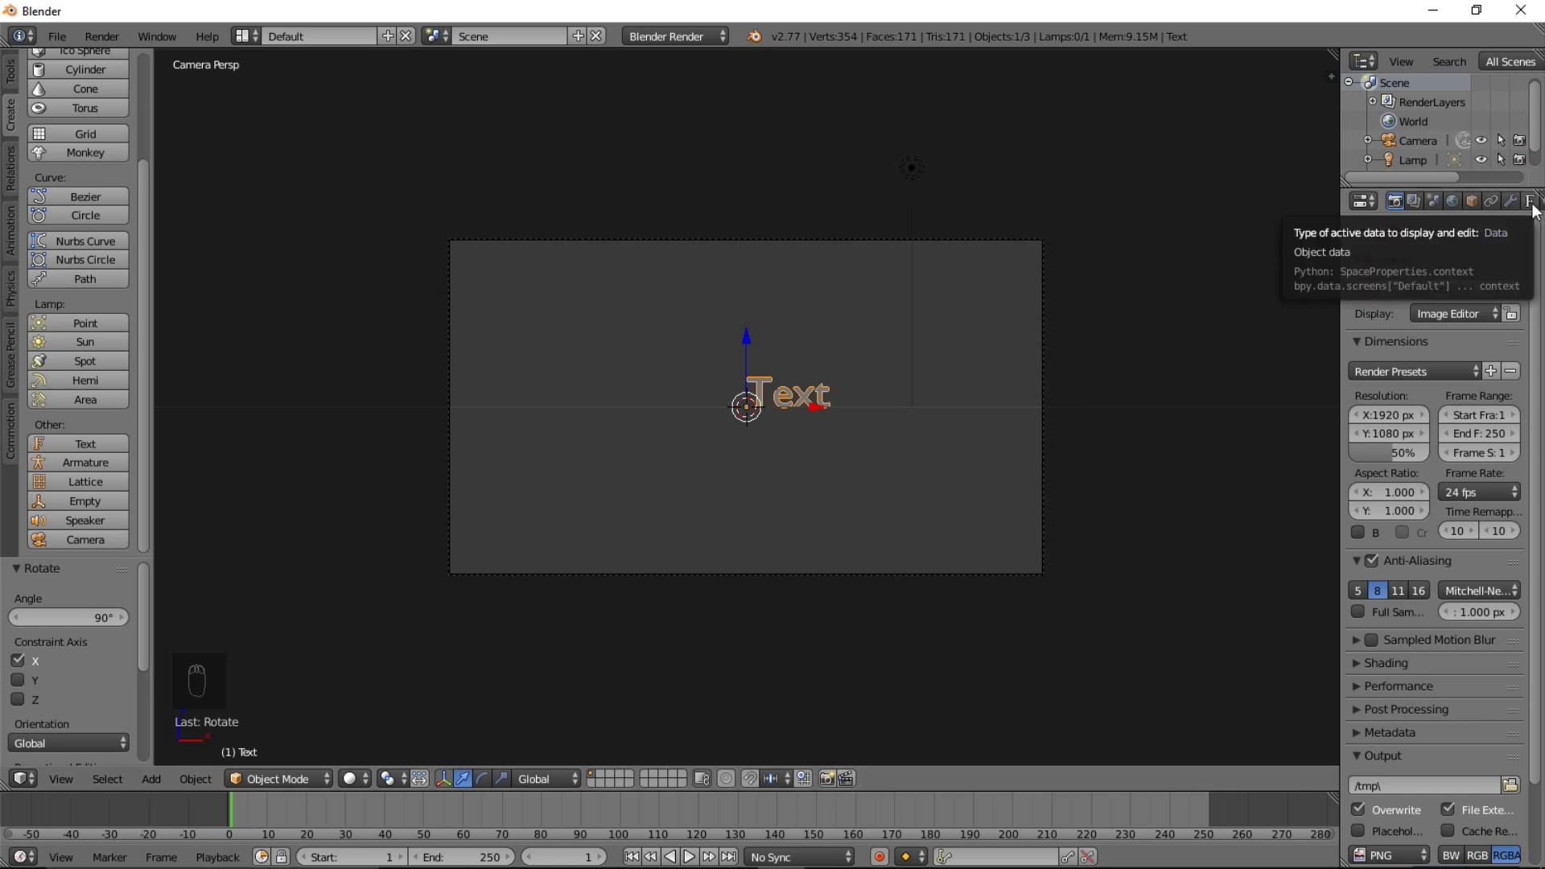
Set the text object's paragraph alignment to Center
{"action": "left_click_drag", "start_coordinate": [1539, 211], "coordinate": [1477, 497]}
{"action": "left_click_drag", "start_coordinate": [1477, 496], "coordinate": [1411, 626]}
{"action": "left_click_drag", "start_coordinate": [1411, 626], "coordinate": [948, 532]}
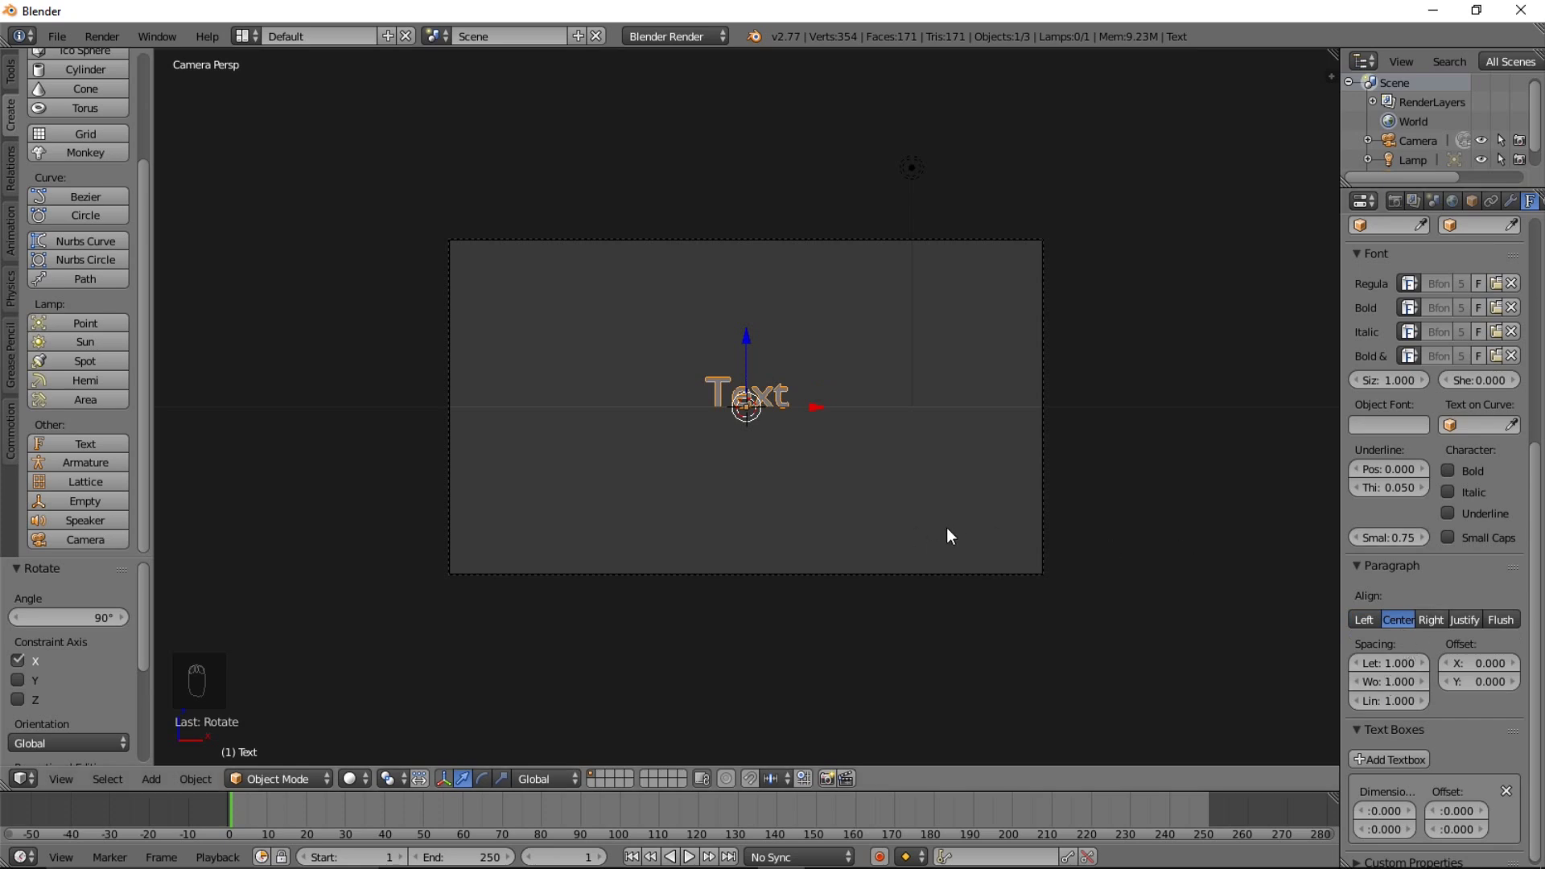
Replace the placeholder word with the title YOUR TEXT and leave edit mode
{"action": "key", "text": "Tab"}
{"action": "key", "text": "BackSpace"}
{"action": "key", "text": "BackSpace"}
{"action": "key", "text": "BackSpace"}
{"action": "key", "text": "y"}
{"action": "key", "text": "o"}
{"action": "key", "text": "u"}
{"action": "key", "text": "r"}
{"action": "key", "text": "space"}
{"action": "key", "text": "t"}
{"action": "key", "text": "e"}
{"action": "key", "text": "x"}
{"action": "key", "text": "t"}
{"action": "key", "text": "Tab"}
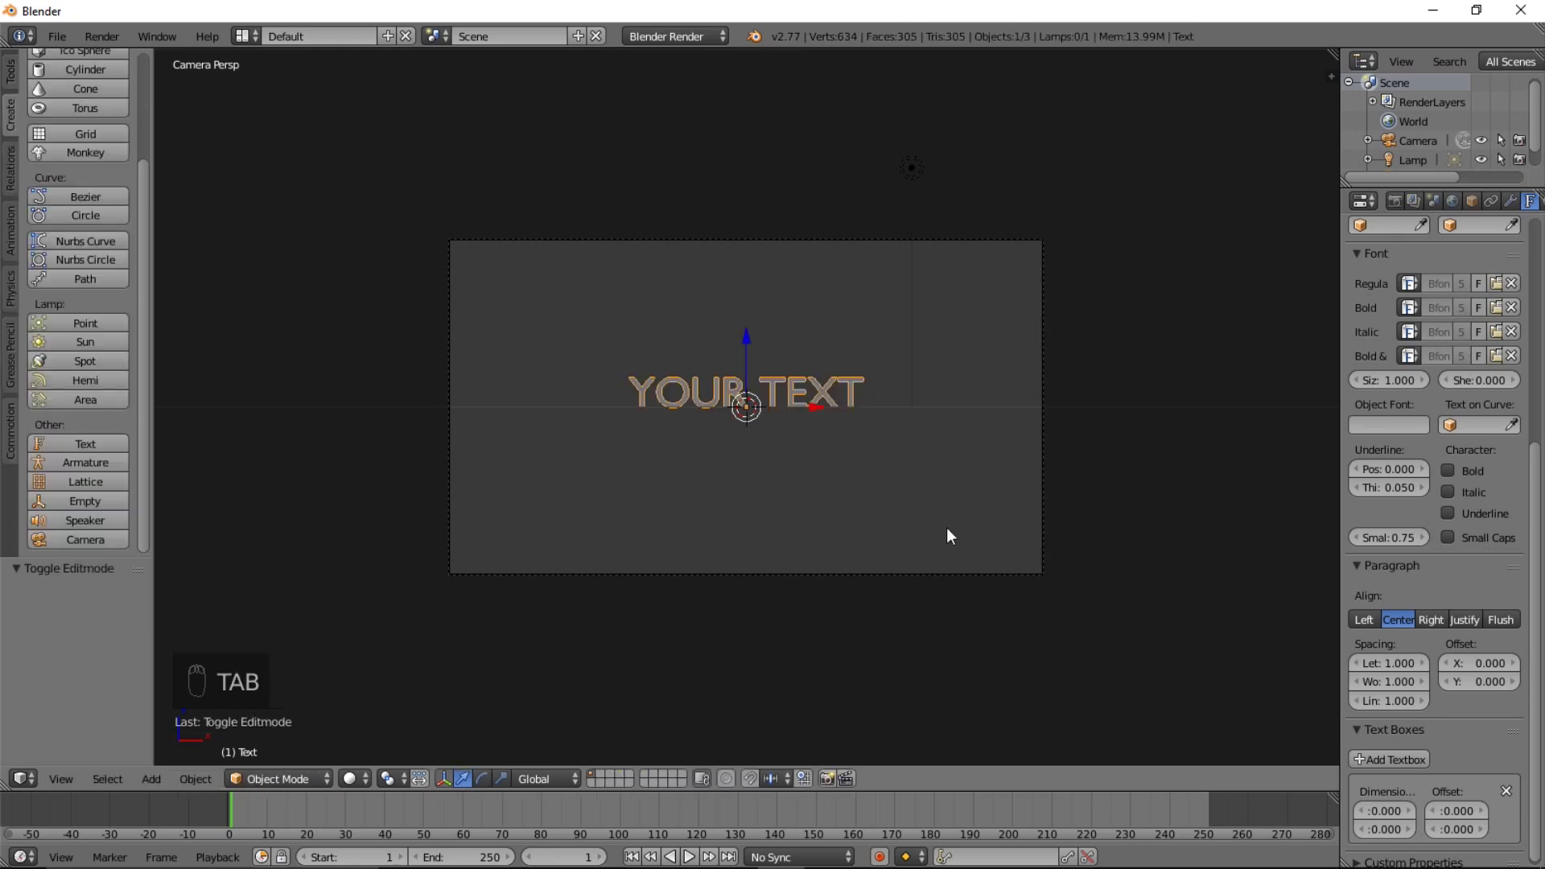
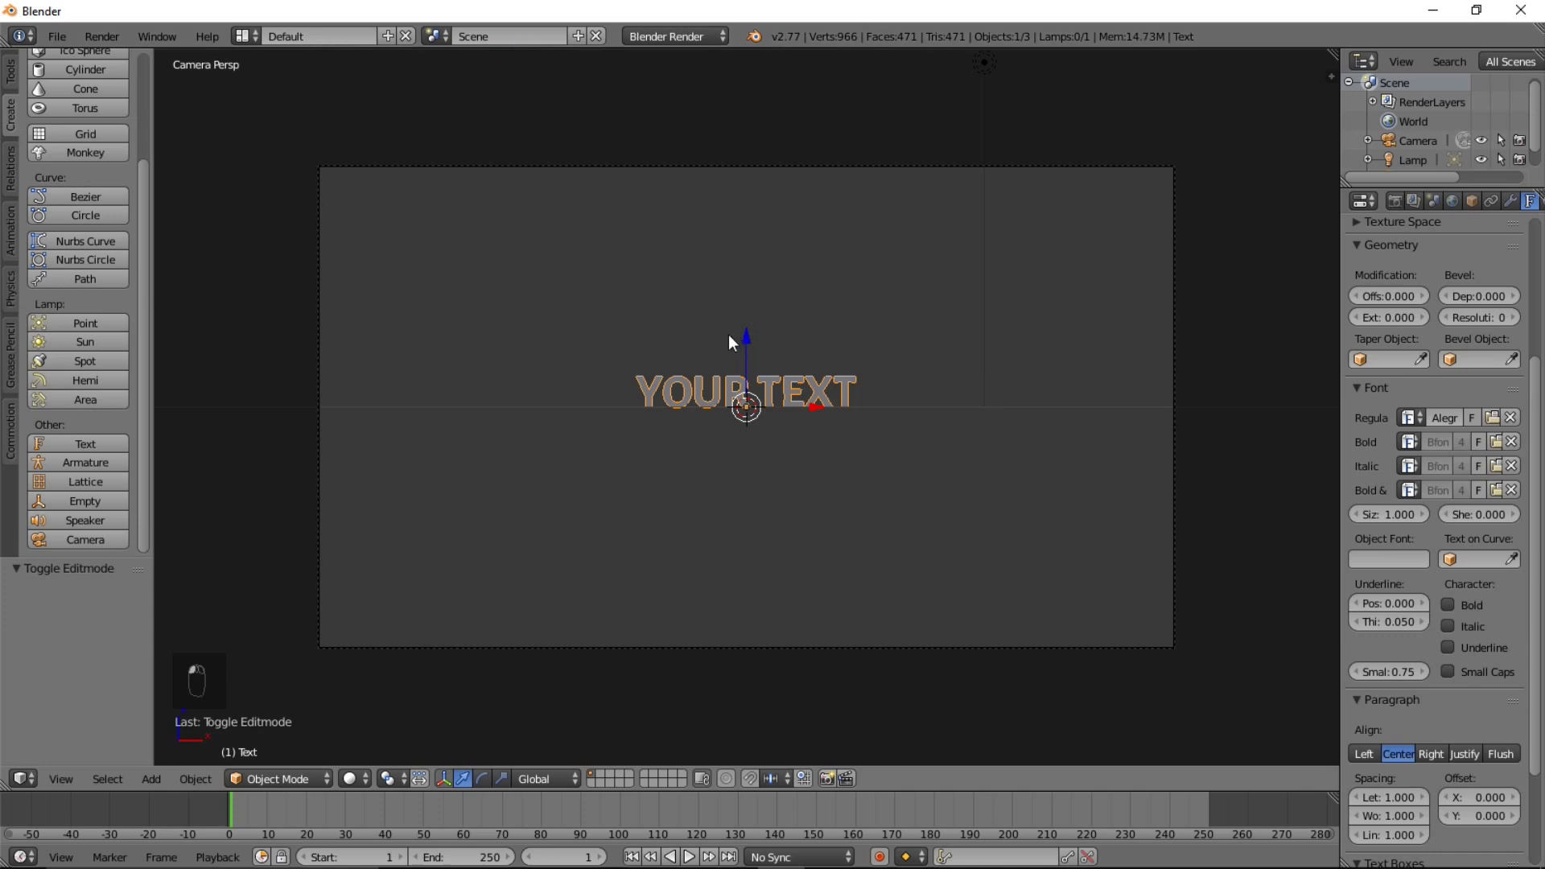
Lower the title to the frame centre on Z and switch the viewport to Rendered shading
{"action": "left_click_drag", "start_coordinate": [758, 345], "coordinate": [790, 400]}
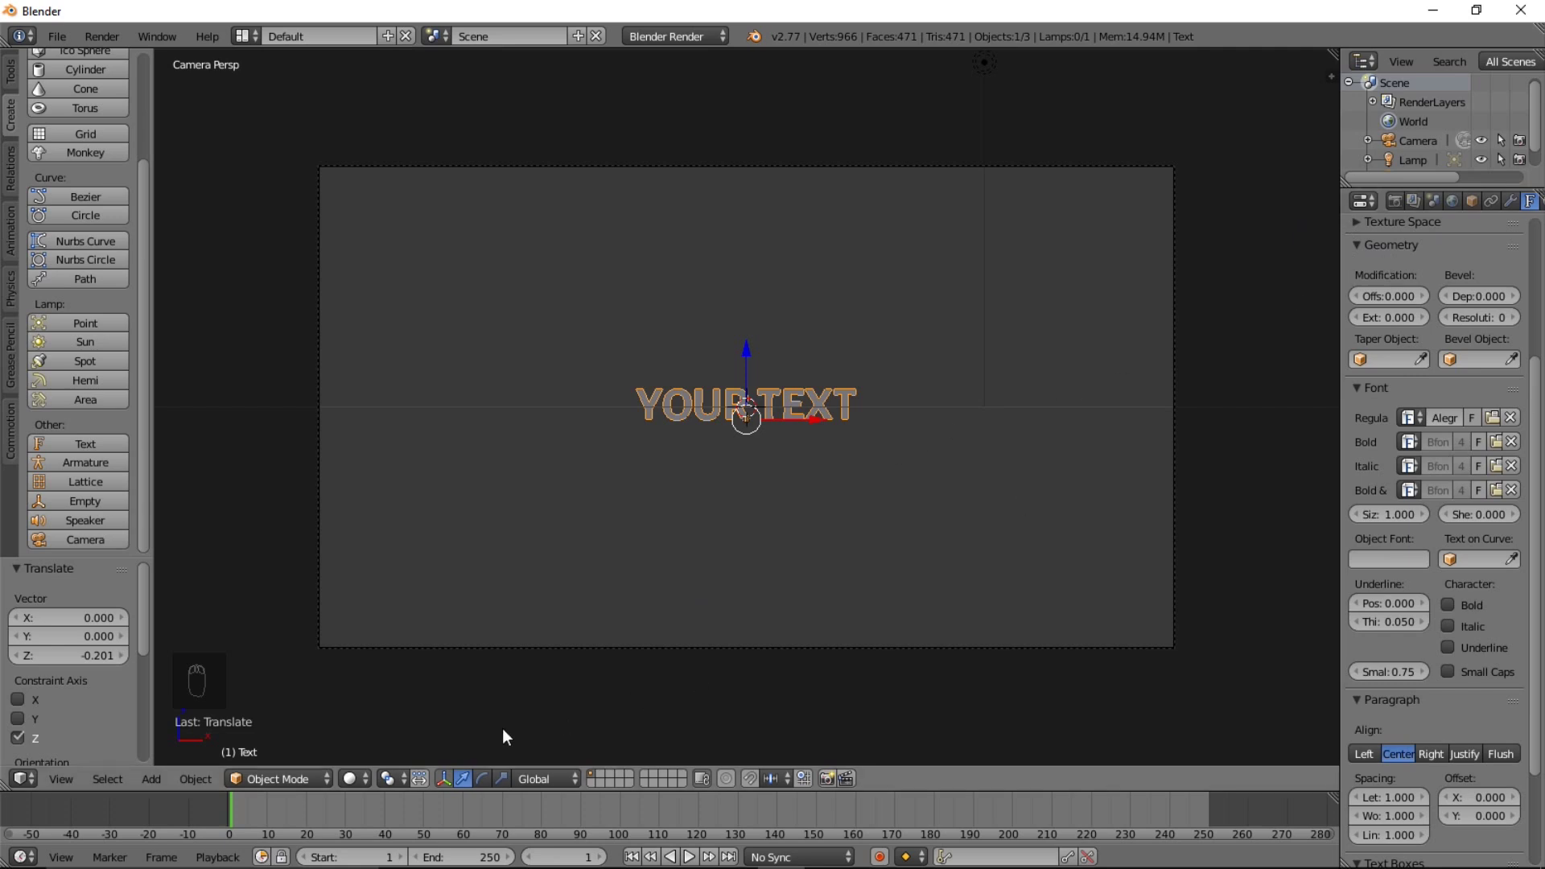
{"action": "left_click", "coordinate": [395, 738]}
{"action": "left_click_drag", "start_coordinate": [426, 684], "coordinate": [1425, 238]}
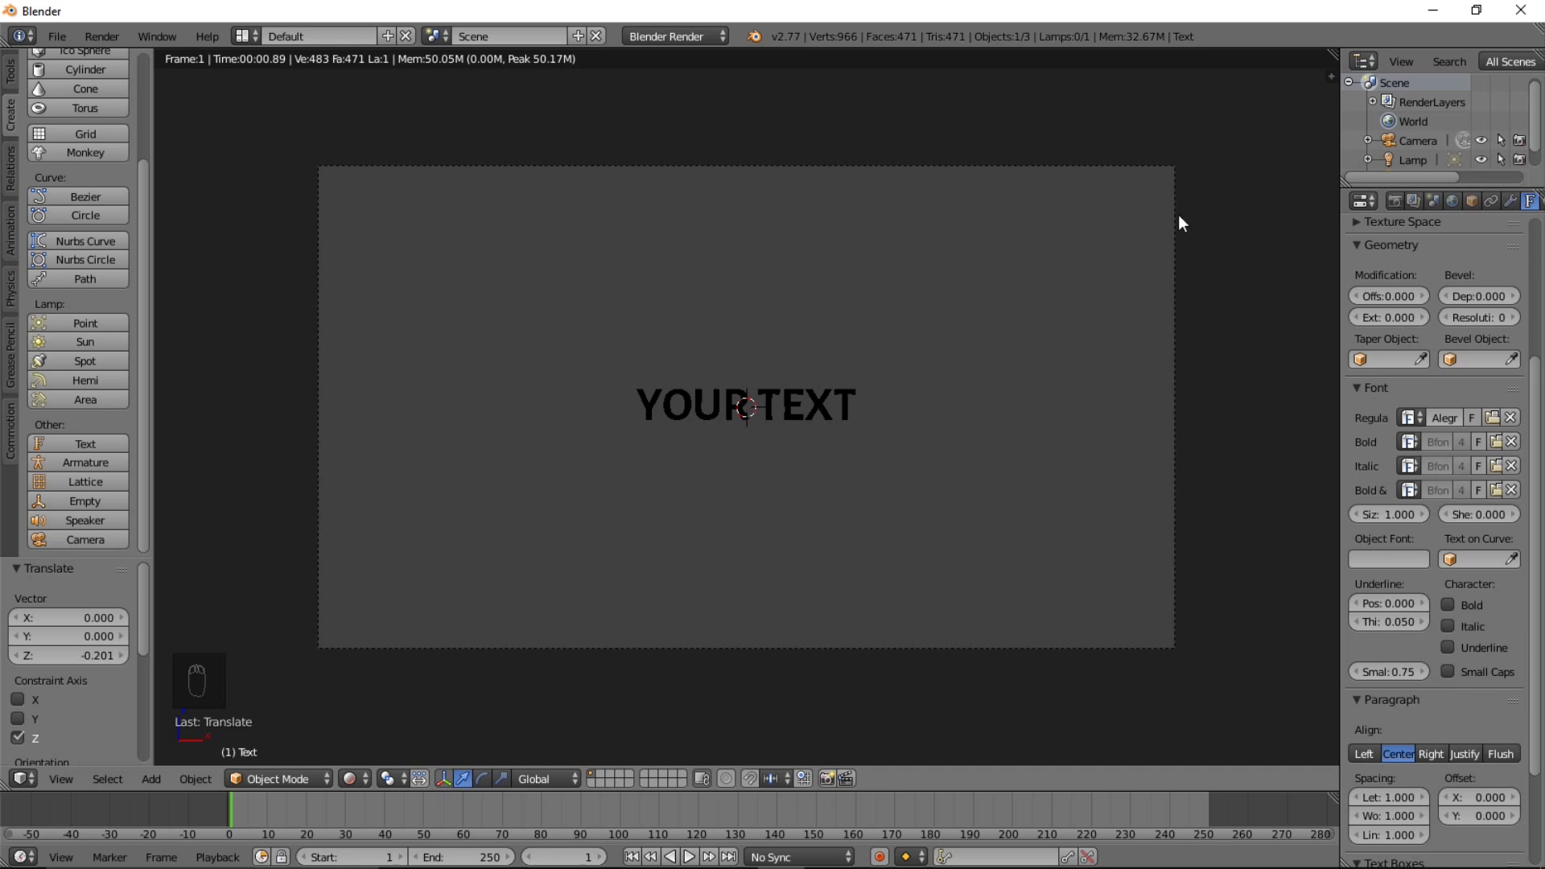
Set the world horizon colour to a very dark blue
{"action": "left_click_drag", "start_coordinate": [1463, 211], "coordinate": [1416, 470]}
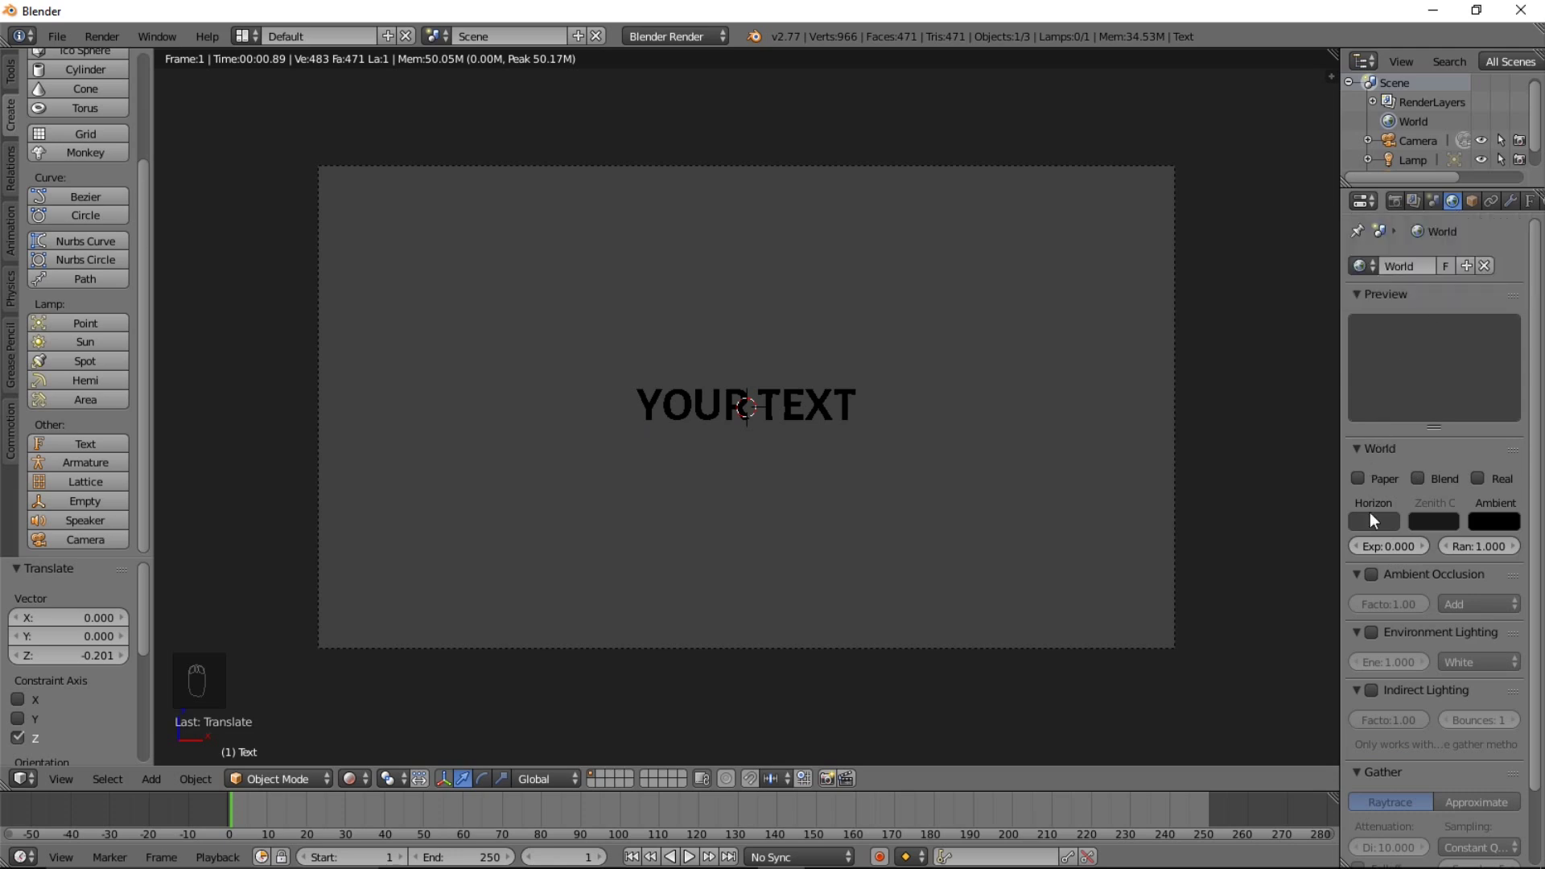
{"action": "left_click_drag", "start_coordinate": [1380, 519], "coordinate": [1361, 320]}
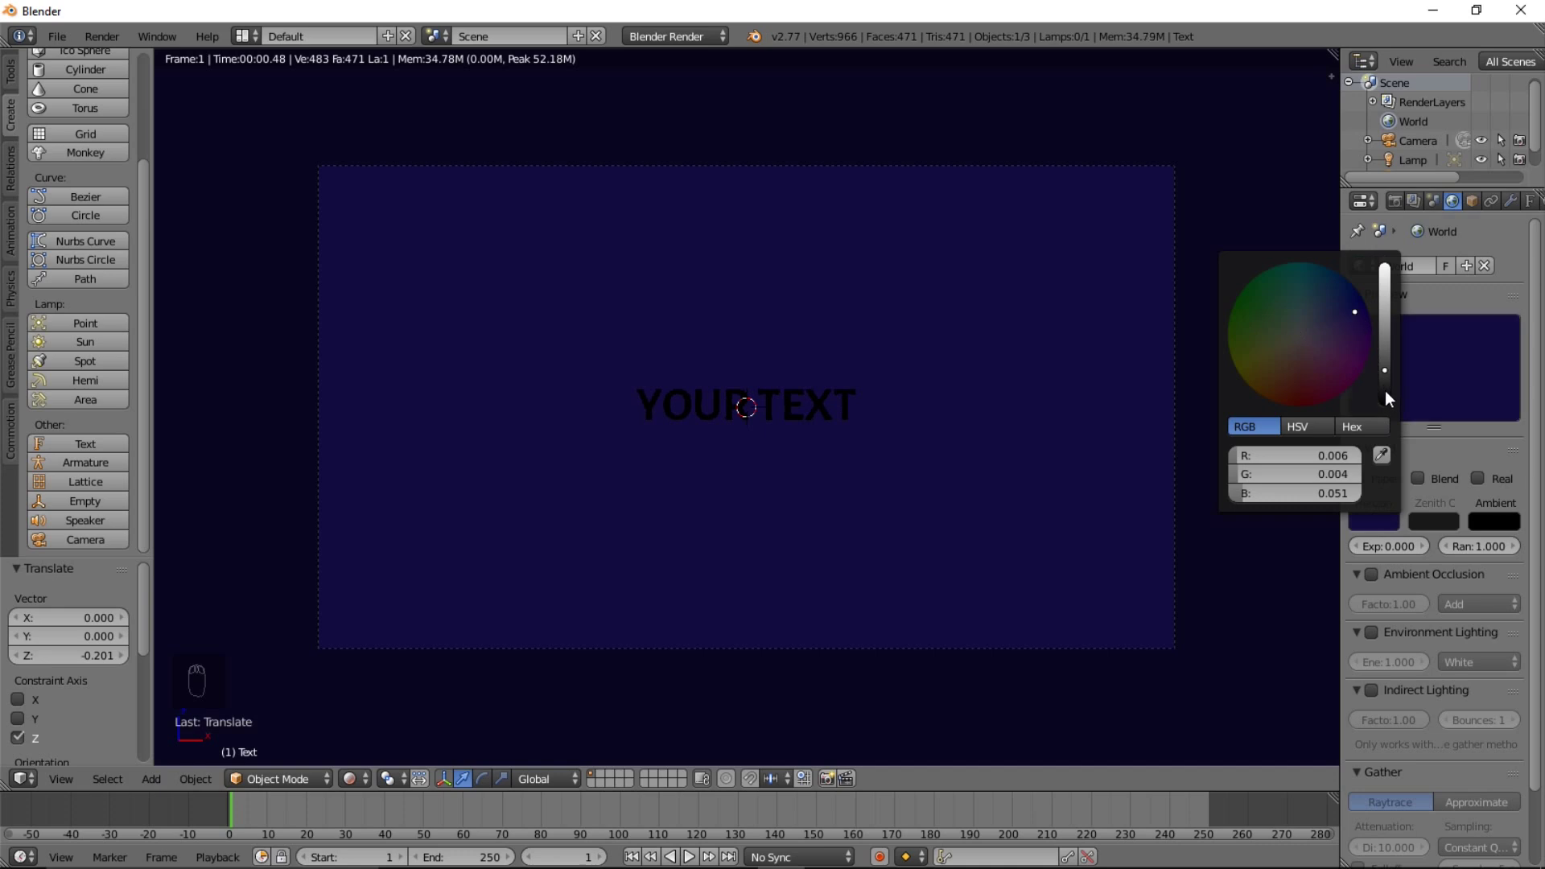
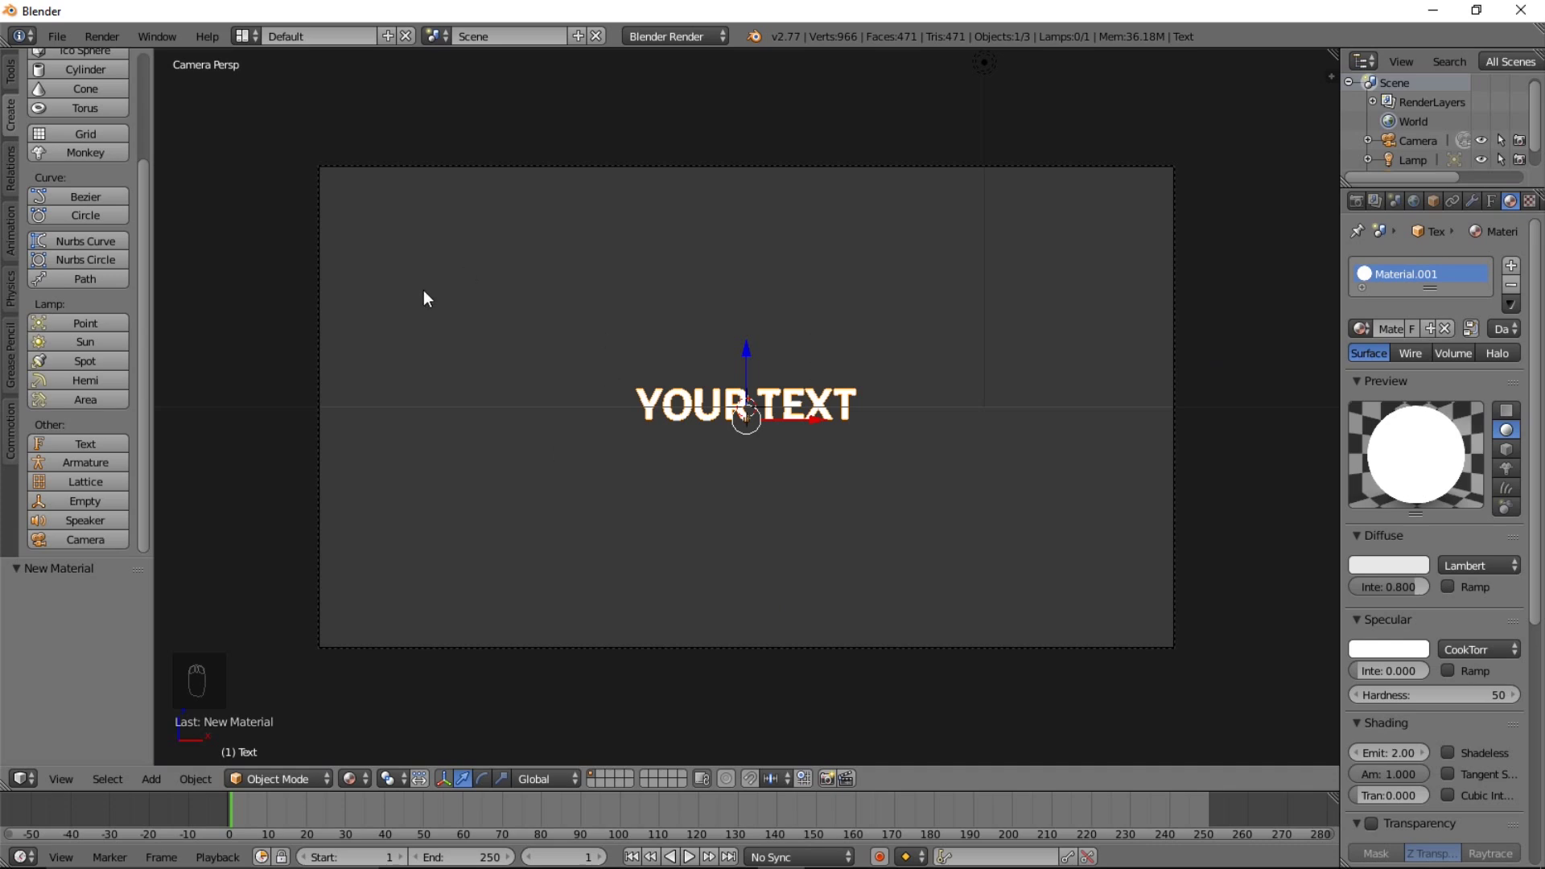
Add a plane, rotate it upright on X and scale it on Z until it fills the camera frame
{"action": "key", "text": "shift+a"}
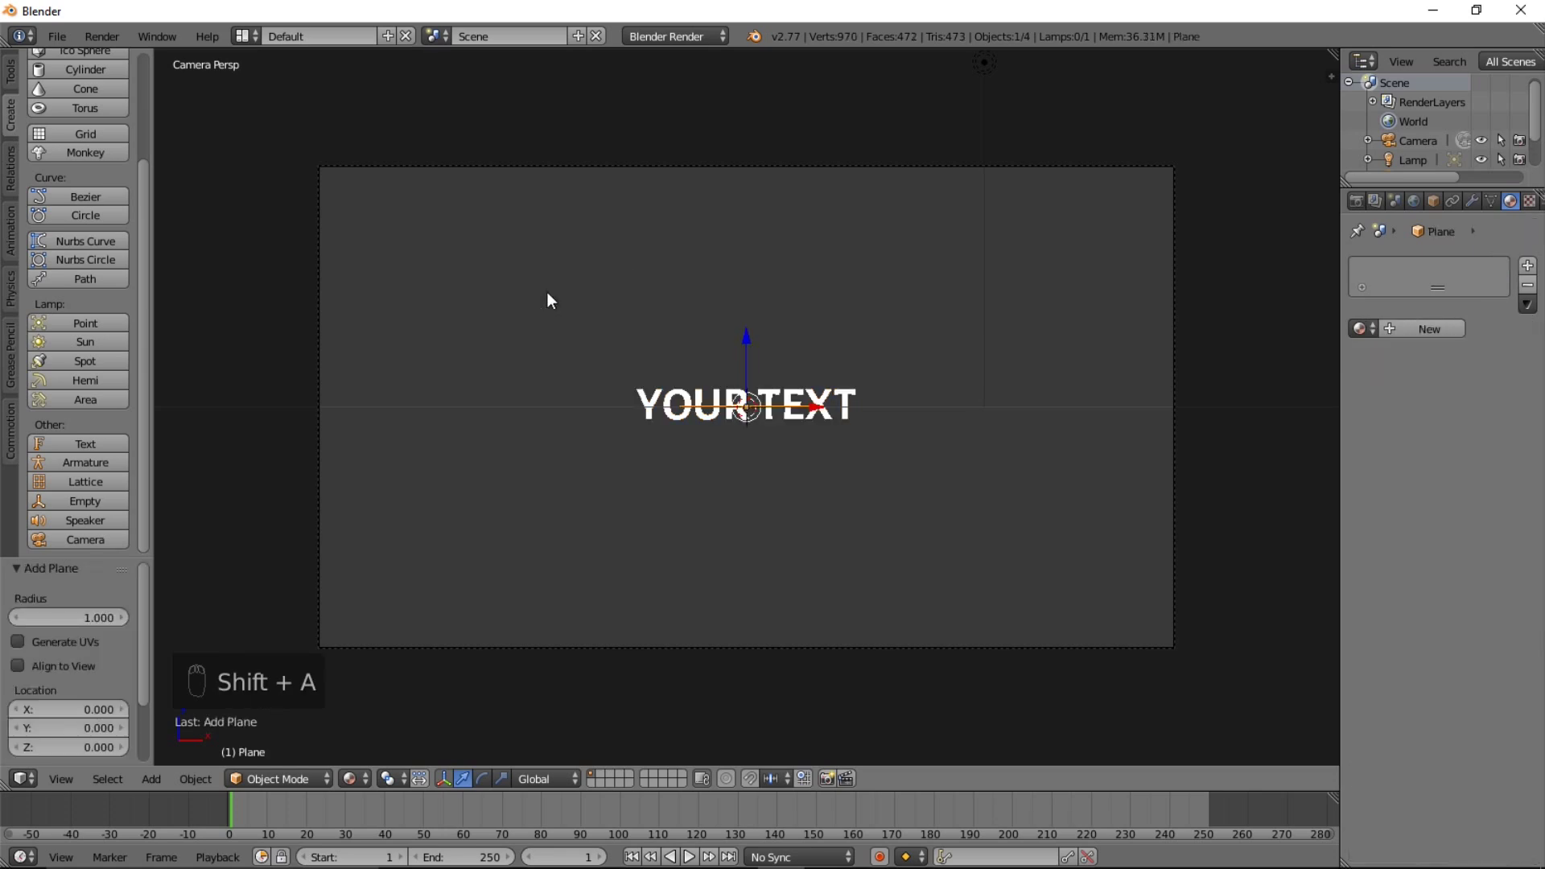
{"action": "key", "text": "r"}
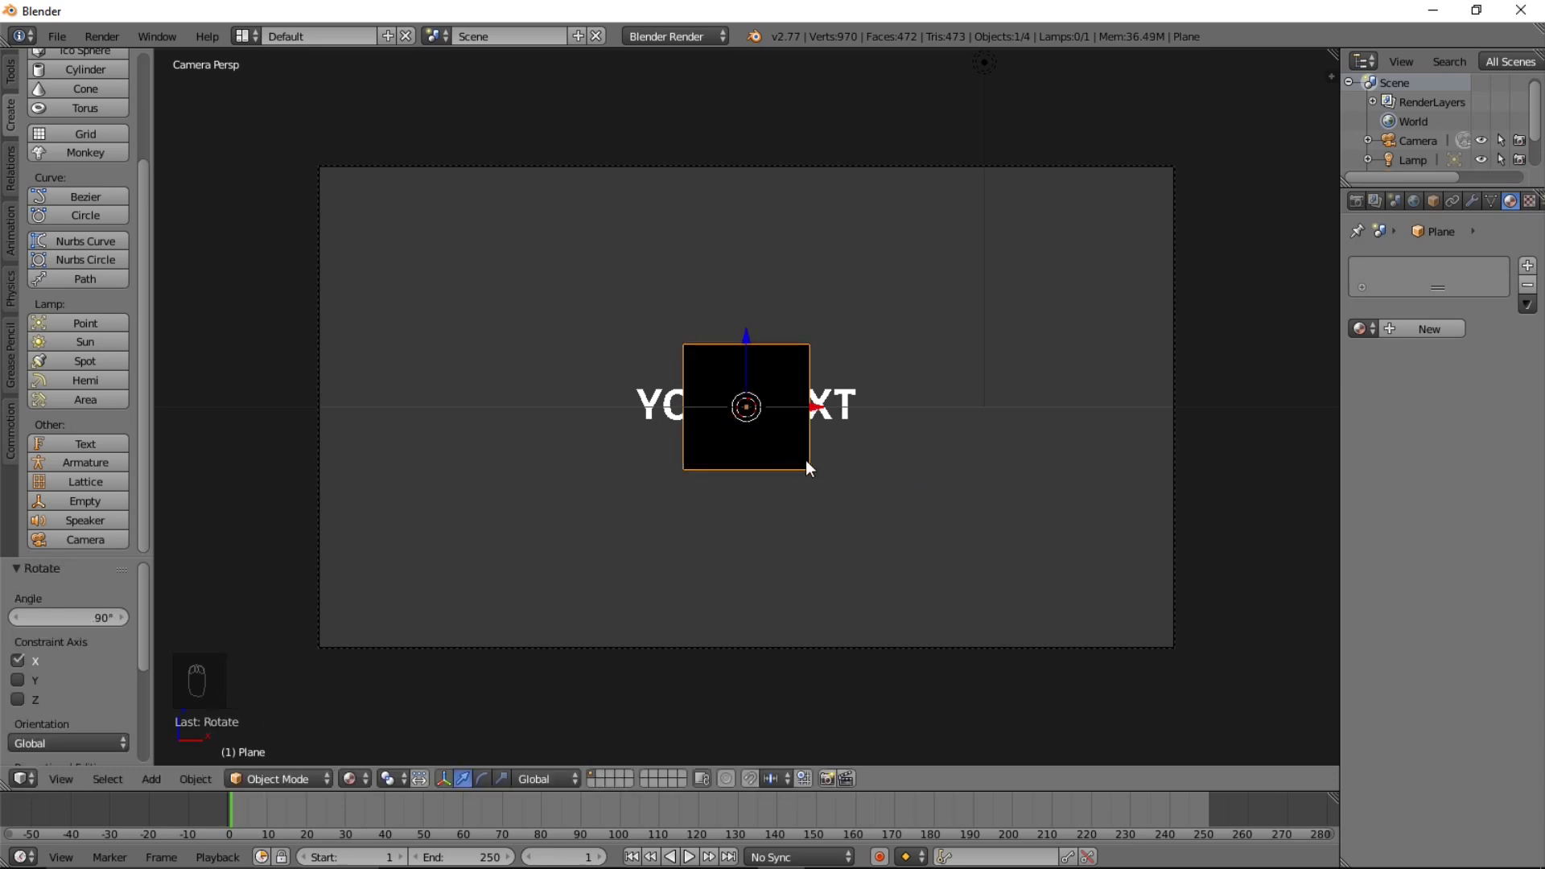
{"action": "key", "text": "s"}
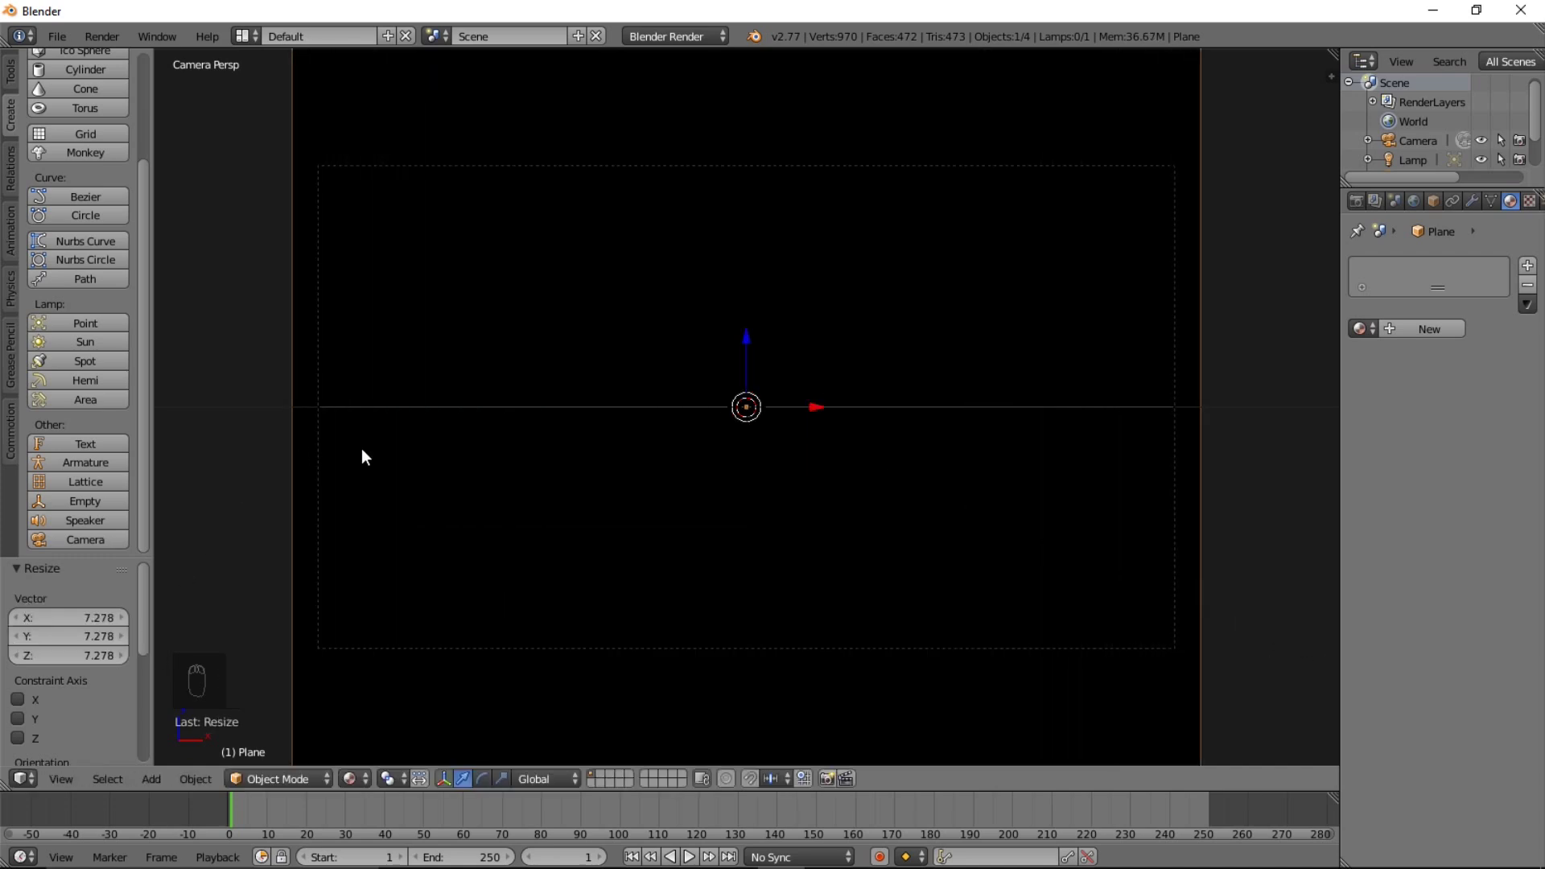
{"action": "middle_click", "coordinate": [659, 615]}
{"action": "key", "text": "s"}
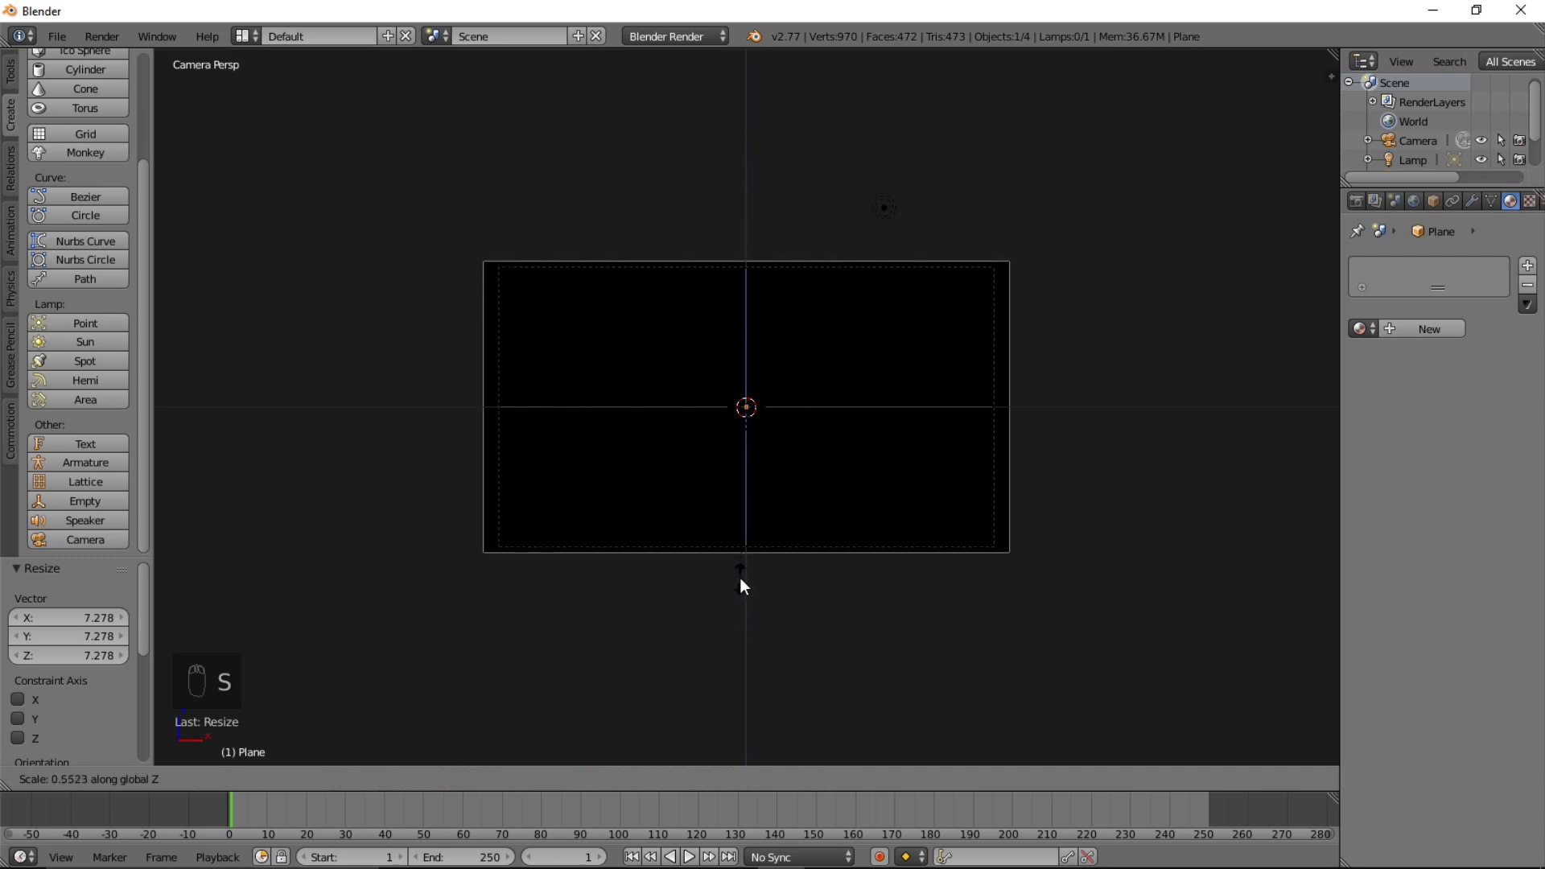
{"action": "left_click", "coordinate": [501, 271]}
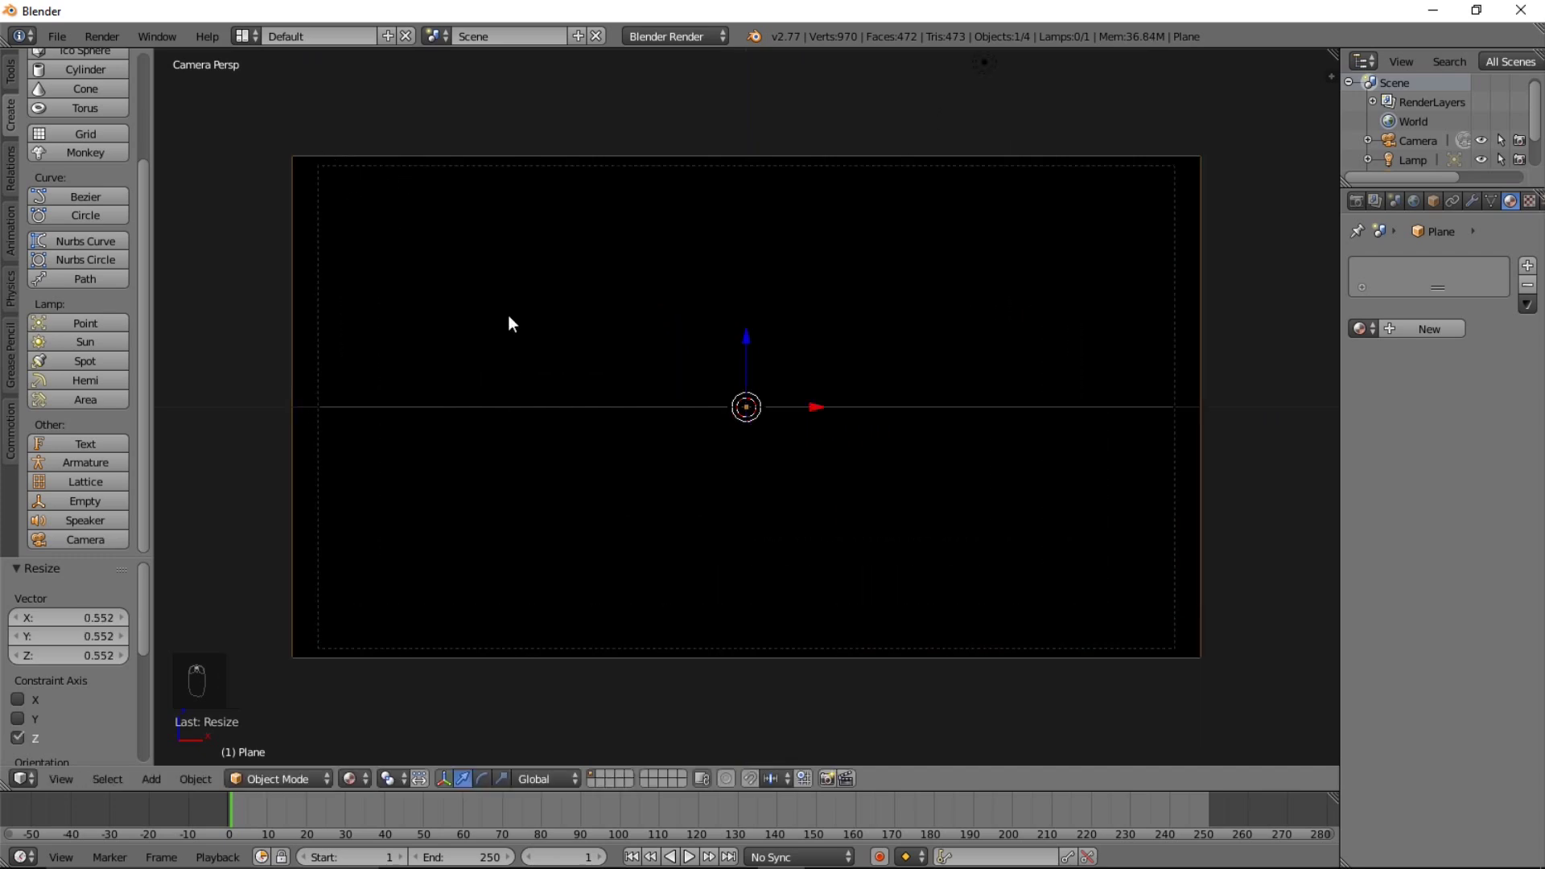
{"action": "key", "text": "s"}
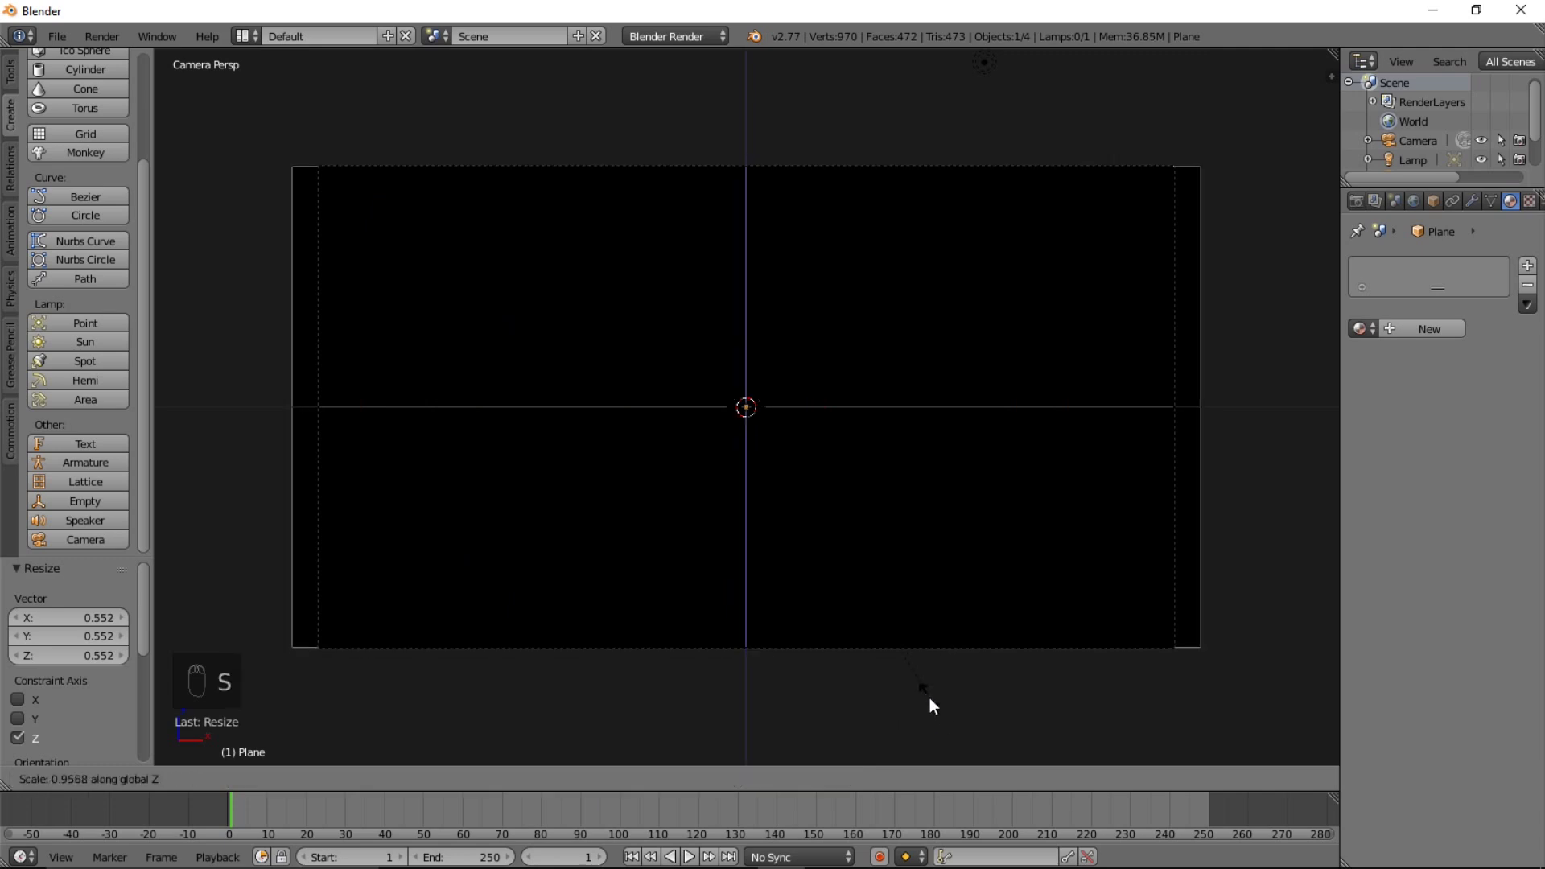
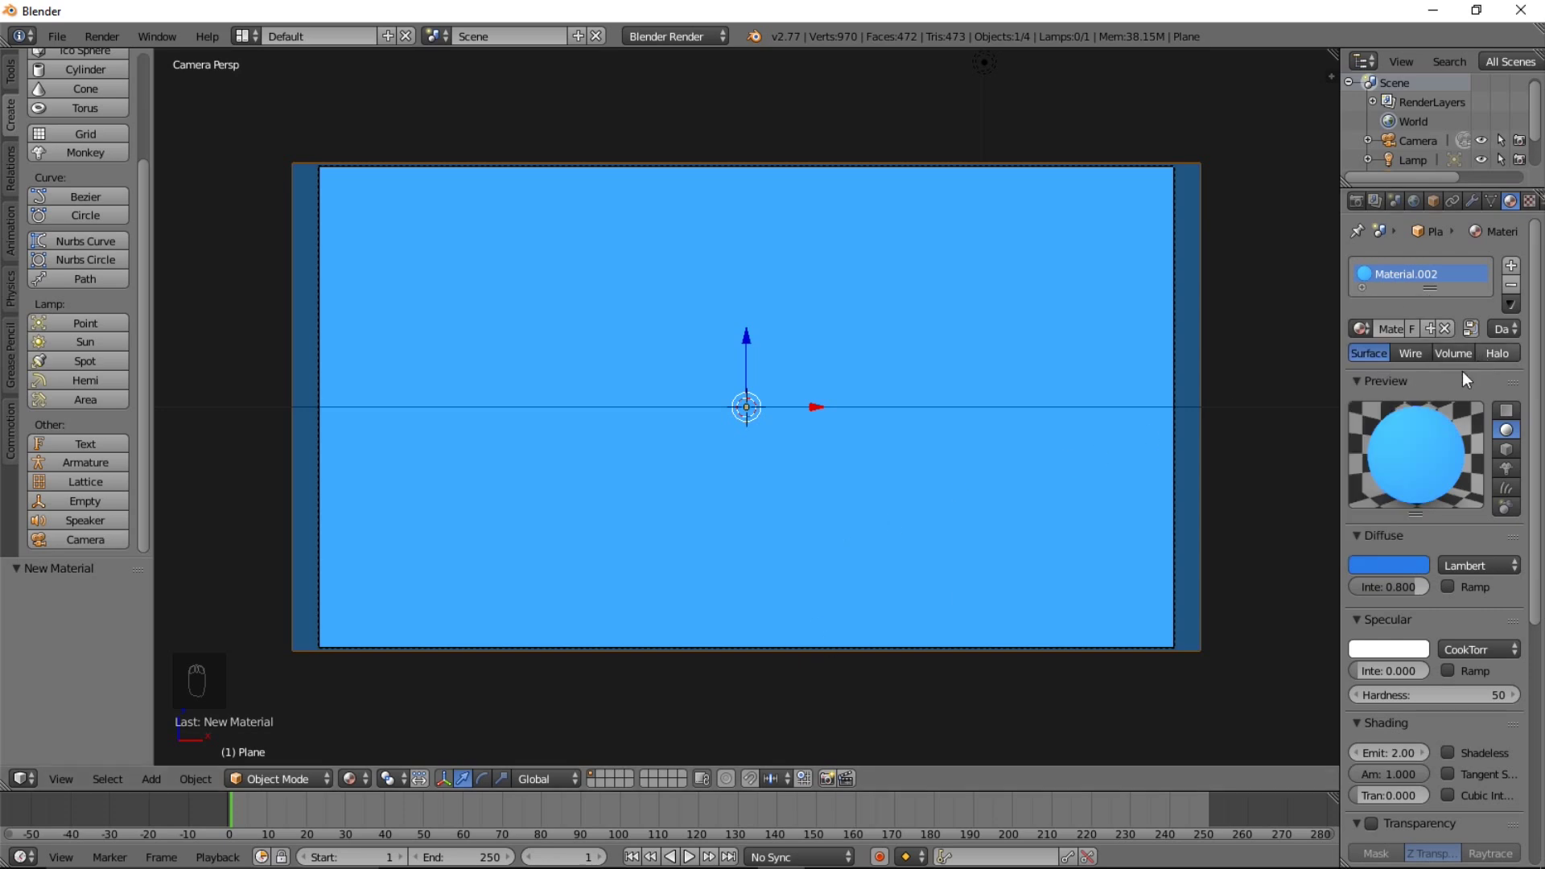
Add a Basis and a second shape key to the plane's mesh data
{"action": "left_click_drag", "start_coordinate": [1504, 212], "coordinate": [1504, 217]}
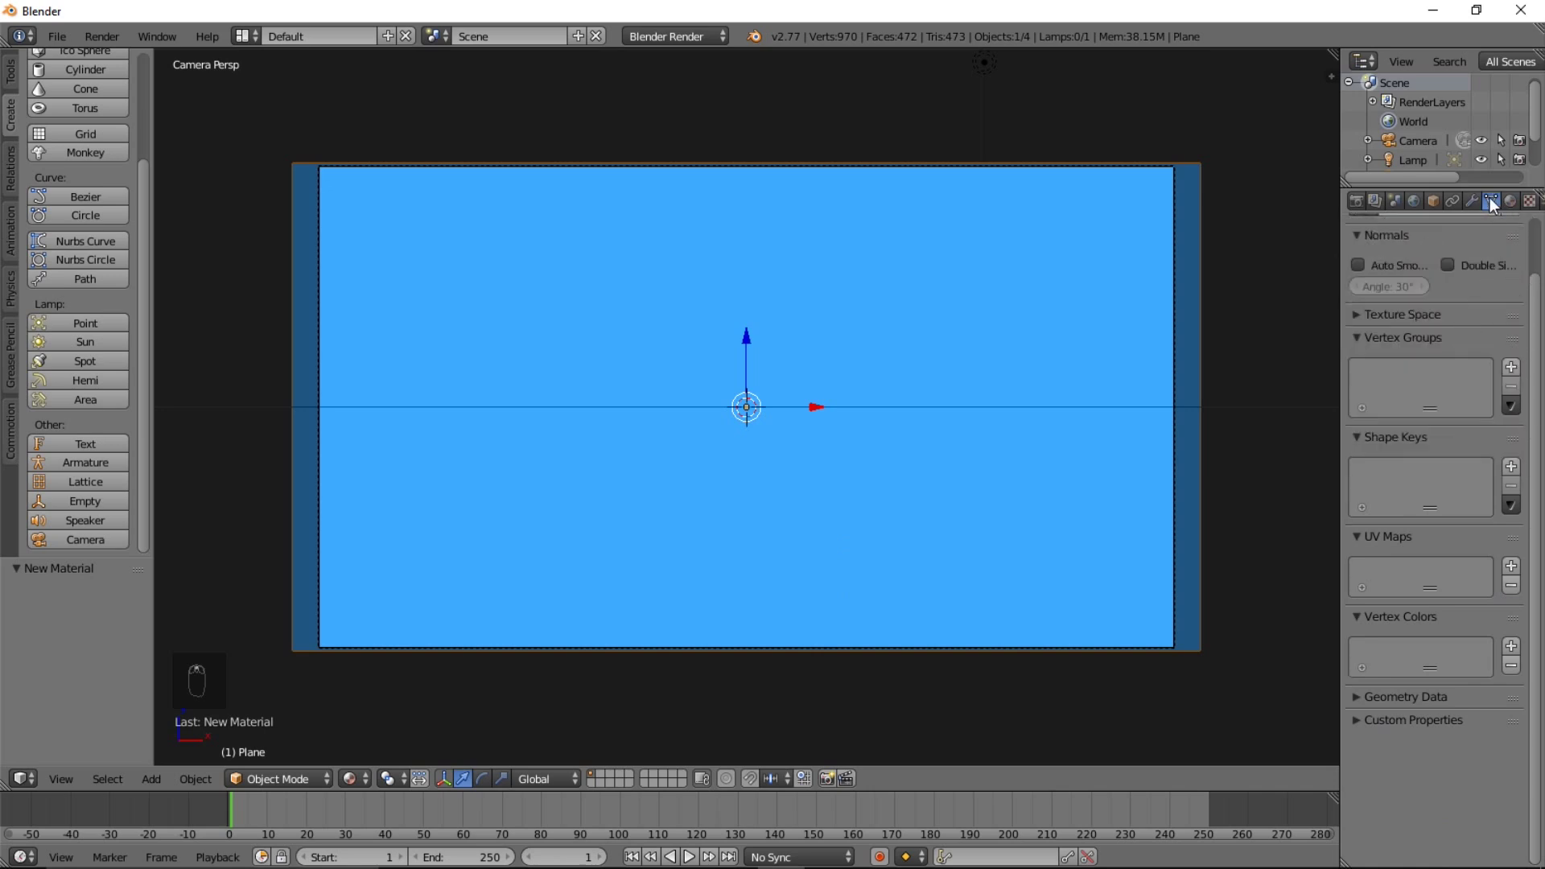
{"action": "left_click_drag", "start_coordinate": [1515, 473], "coordinate": [1446, 481]}
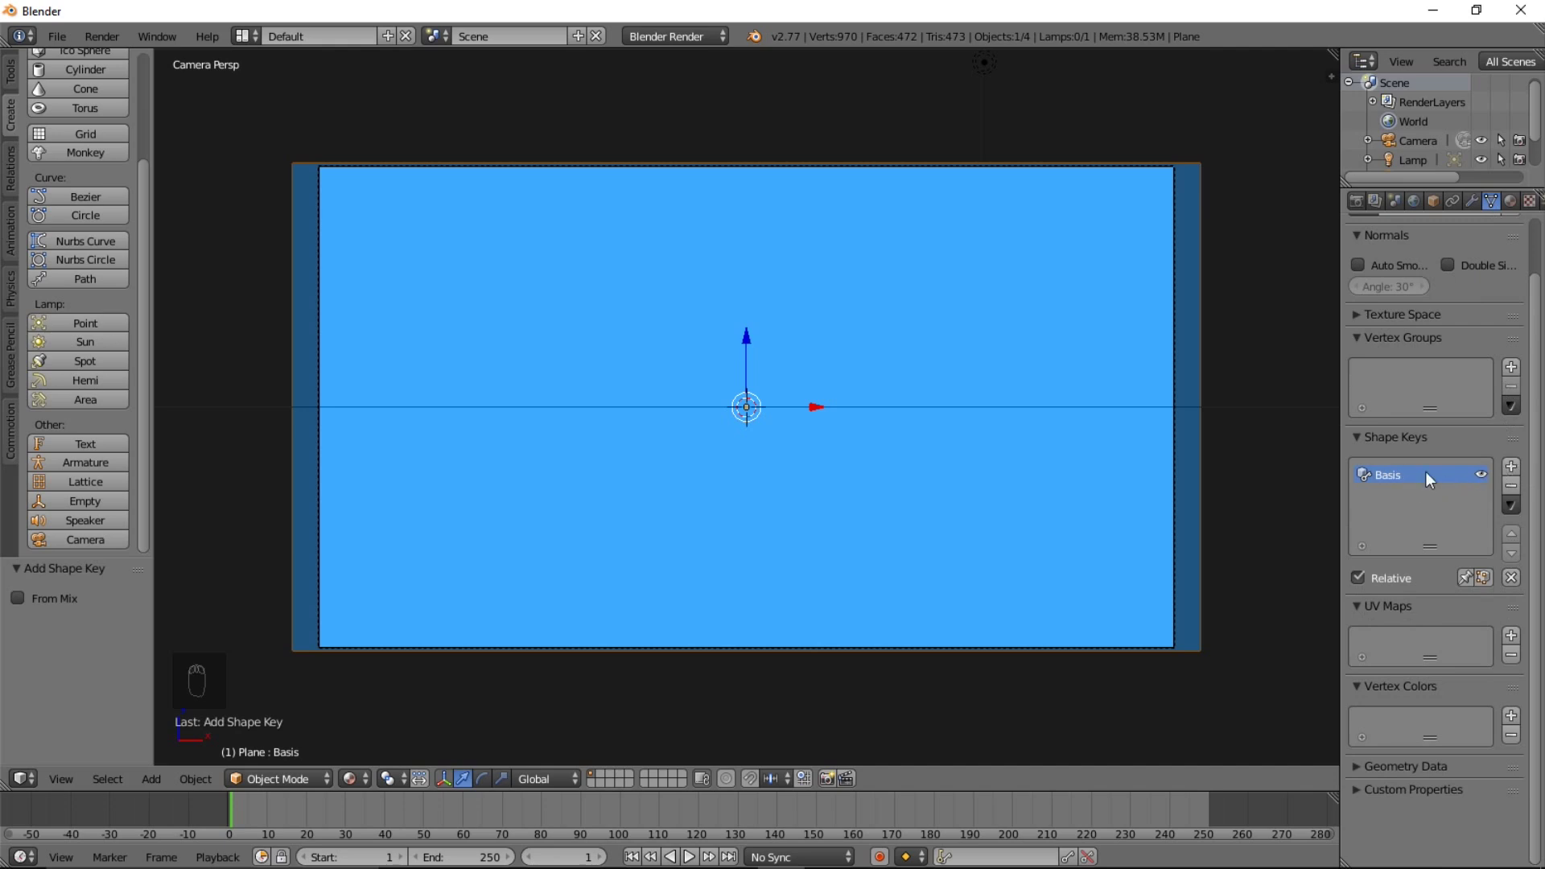
{"action": "left_click_drag", "start_coordinate": [1511, 473], "coordinate": [1475, 448]}
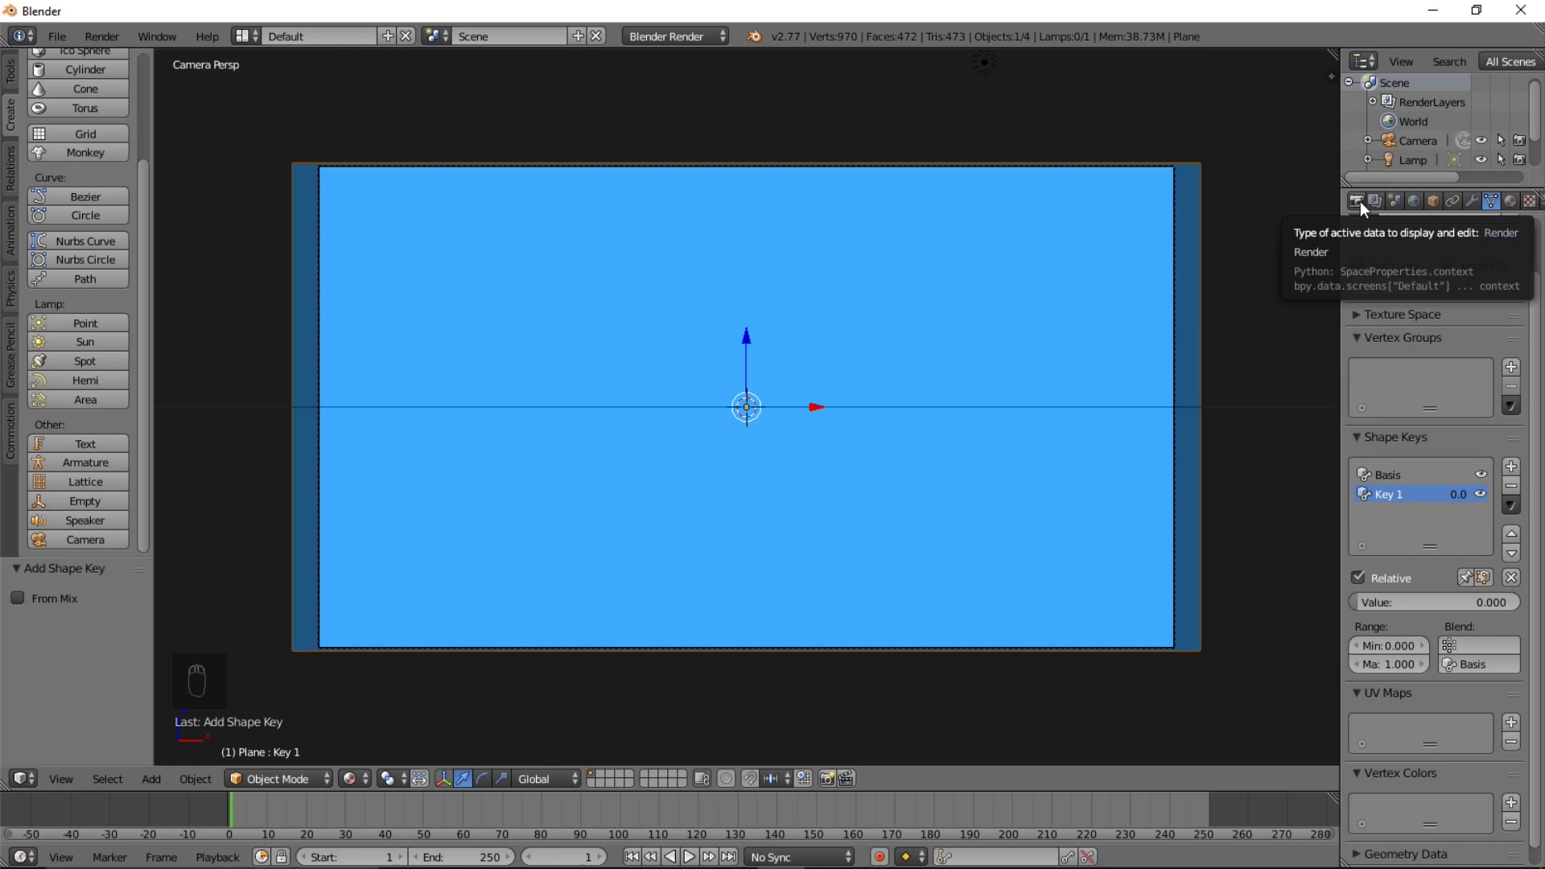
Set the scene render frame rate to 60 fps
{"action": "left_click_drag", "start_coordinate": [1370, 208], "coordinate": [1476, 649]}
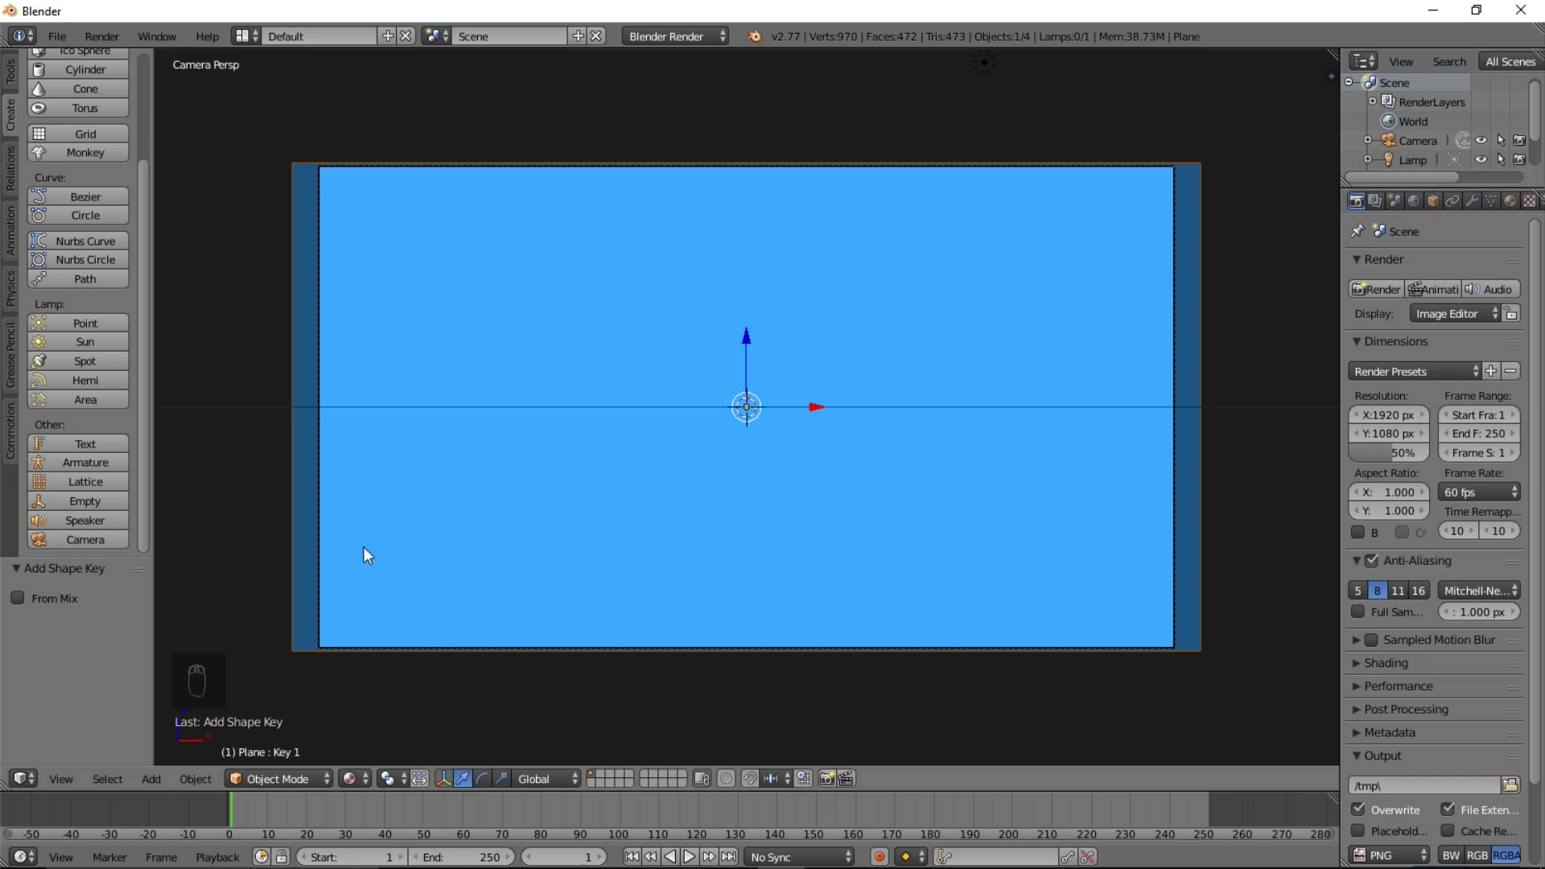
{"action": "left_click_drag", "start_coordinate": [1506, 210], "coordinate": [1512, 221]}
{"action": "middle_click", "coordinate": [1512, 220]}
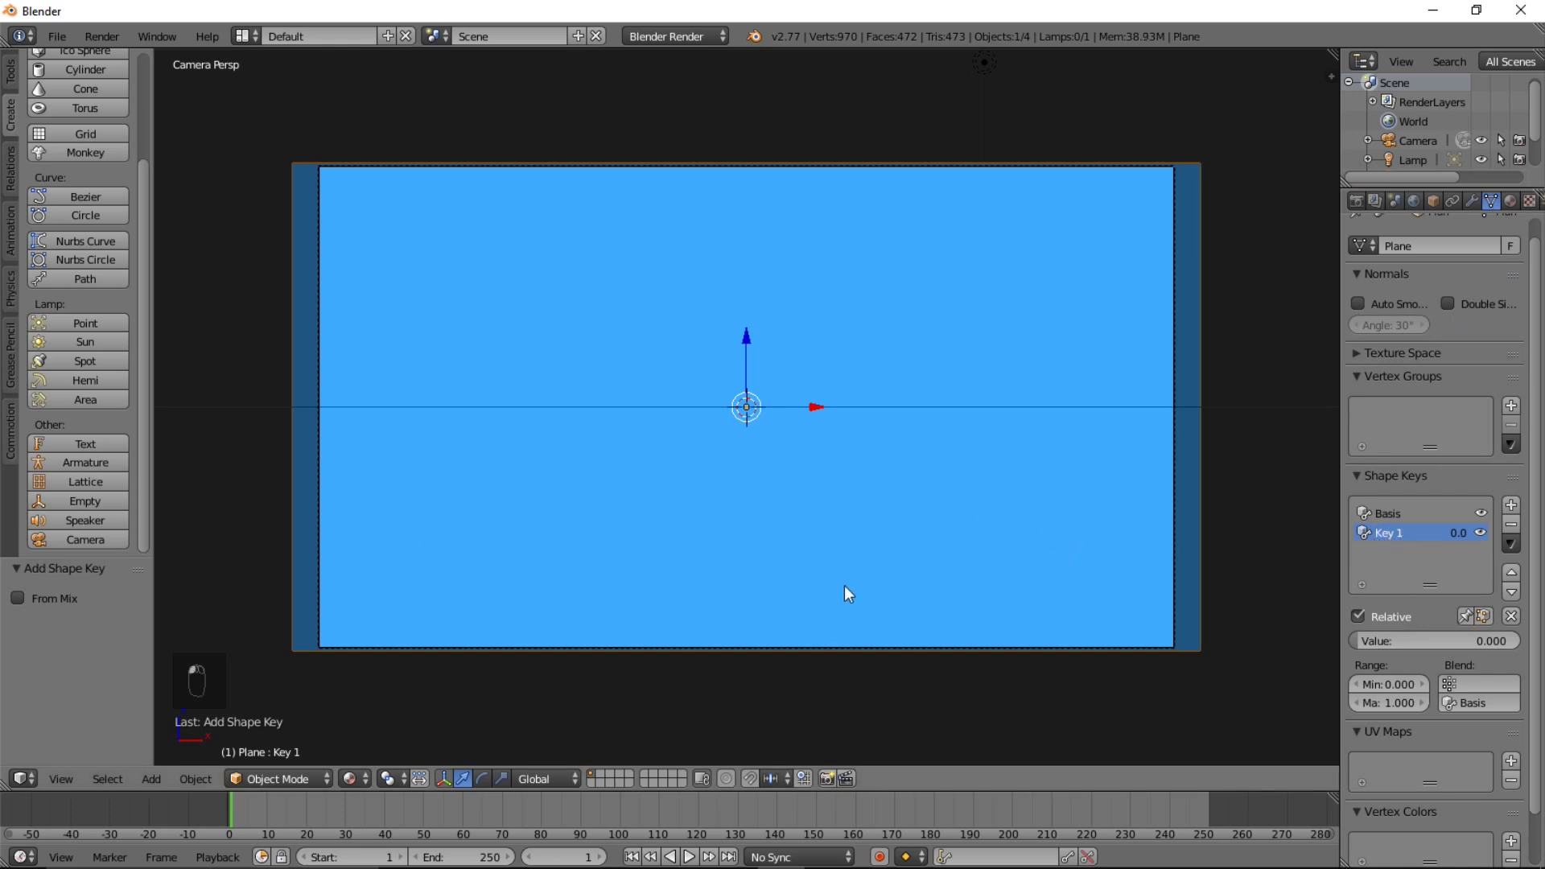
{"action": "middle_click", "coordinate": [803, 544]}
Edit Key 1 so the plane's top edge collapses to the bottom, then leave edit mode
{"action": "key", "text": "Tab"}
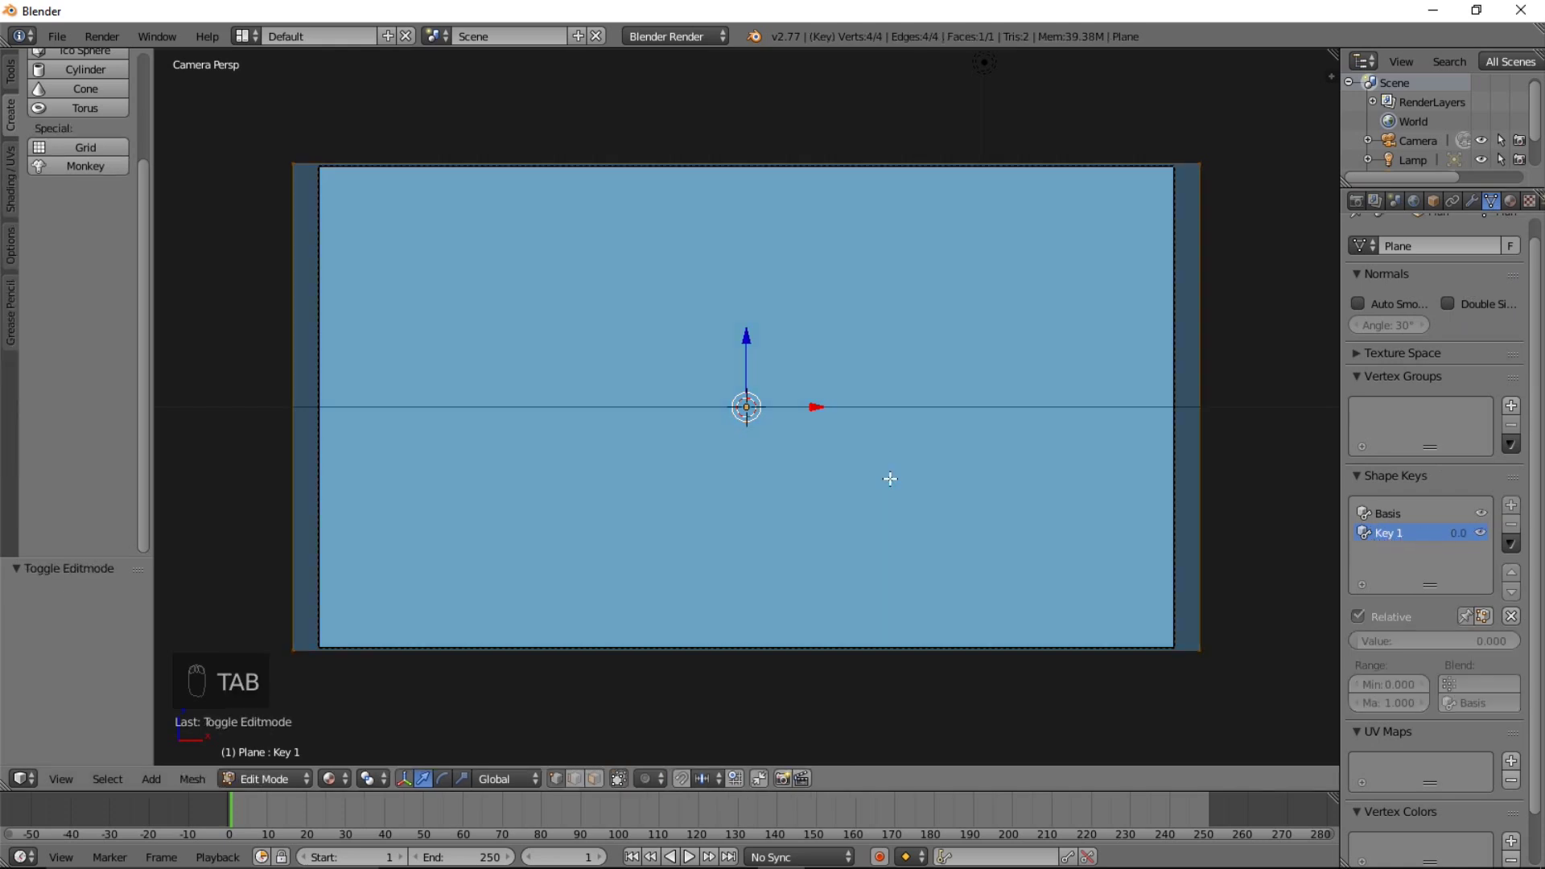
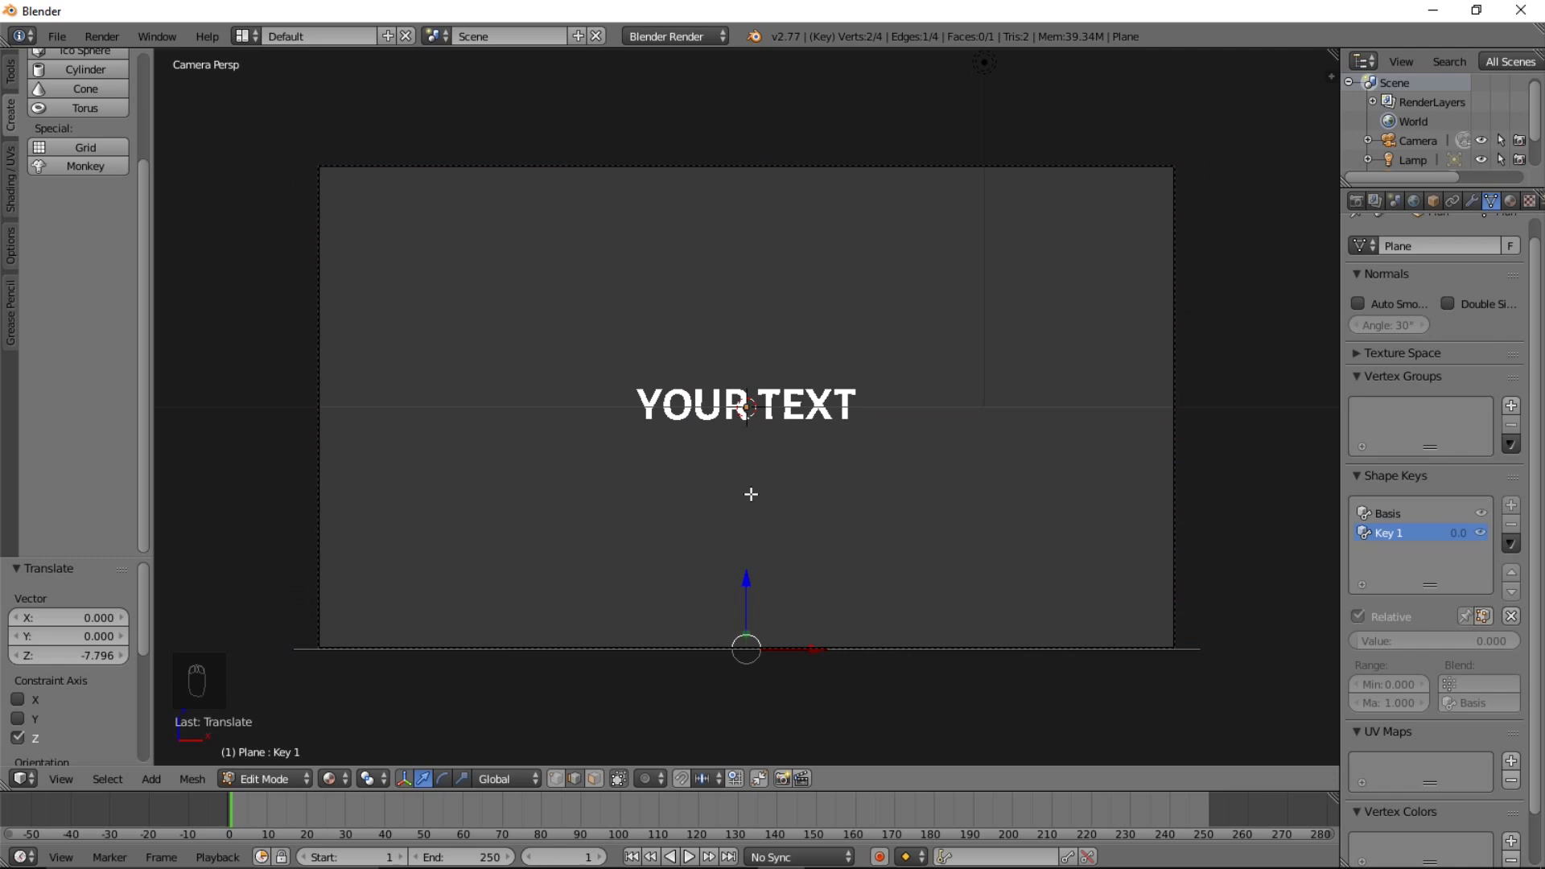
{"action": "key", "text": "Tab"}
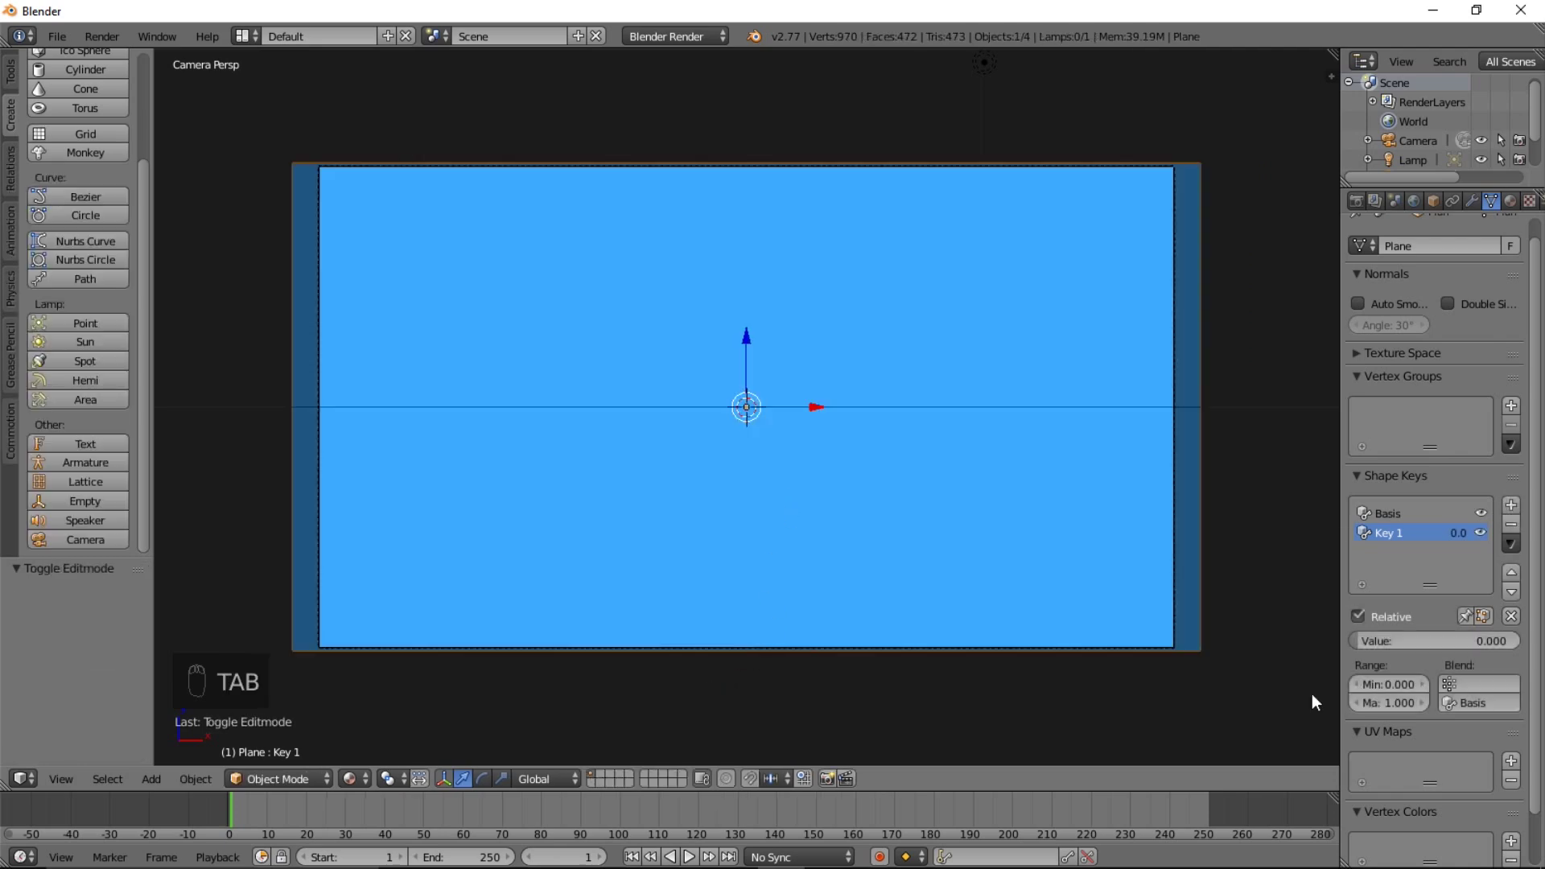
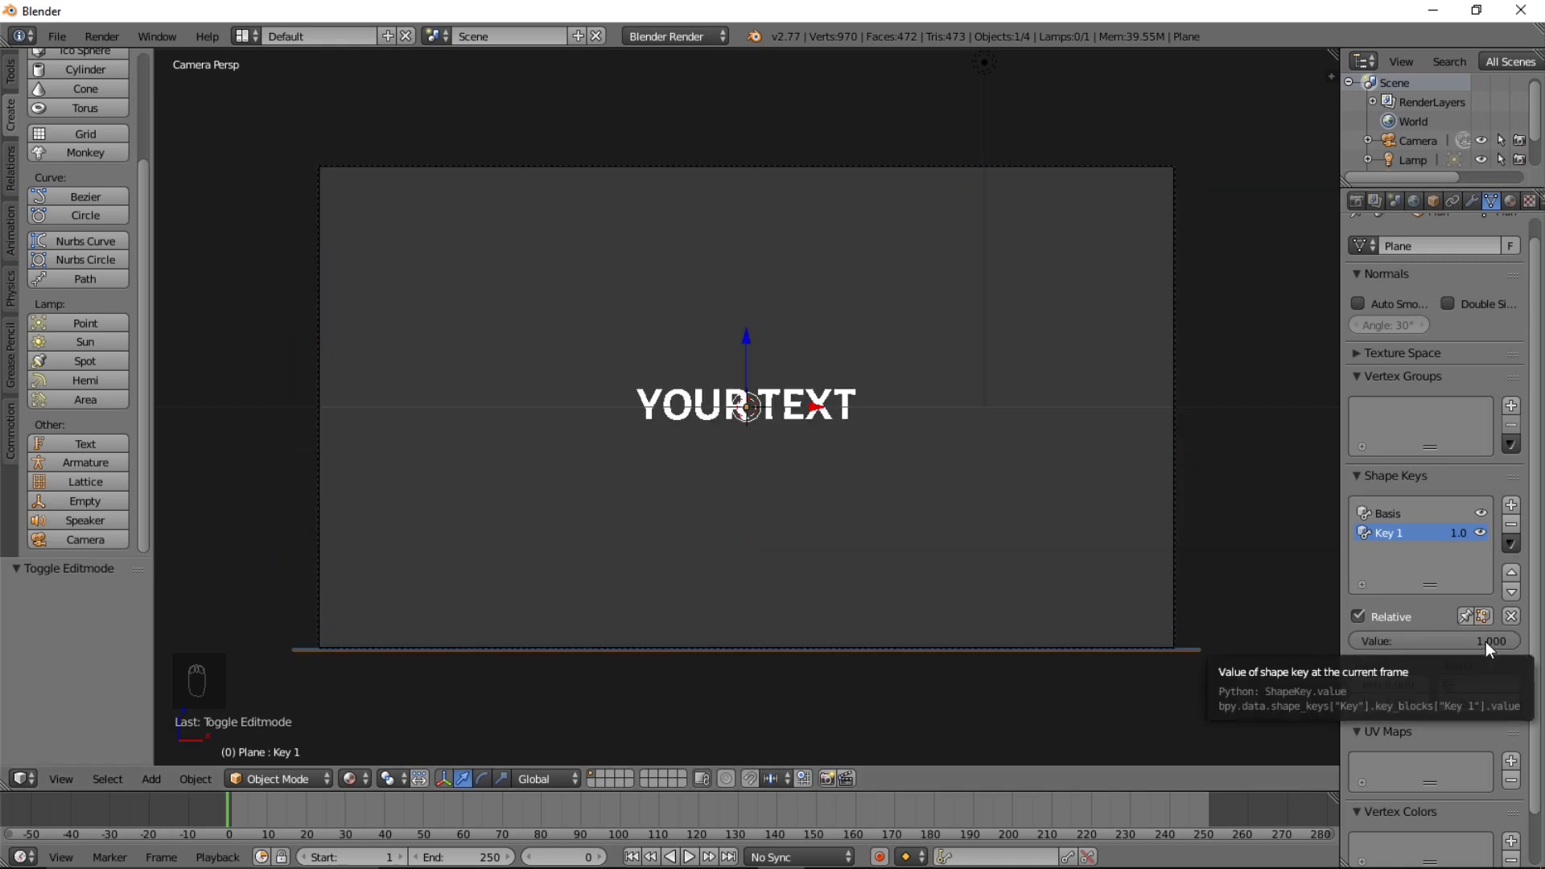
Keyframe the shape key value at frame 0 and again at frame 35 with value 0
{"action": "key", "text": "i"}
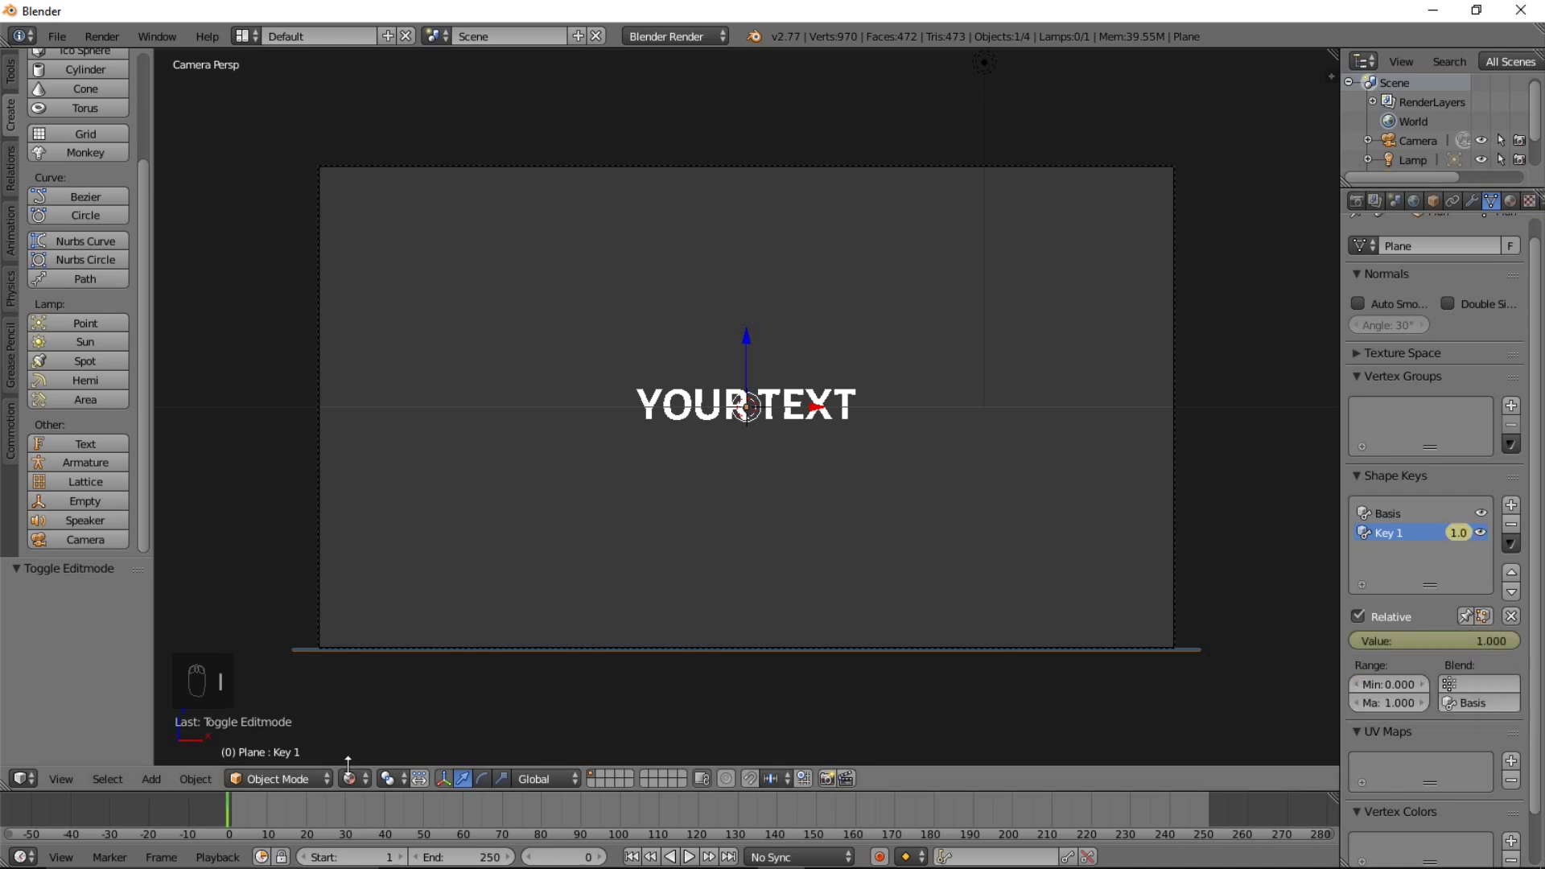
{"action": "left_click_drag", "start_coordinate": [328, 814], "coordinate": [379, 812]}
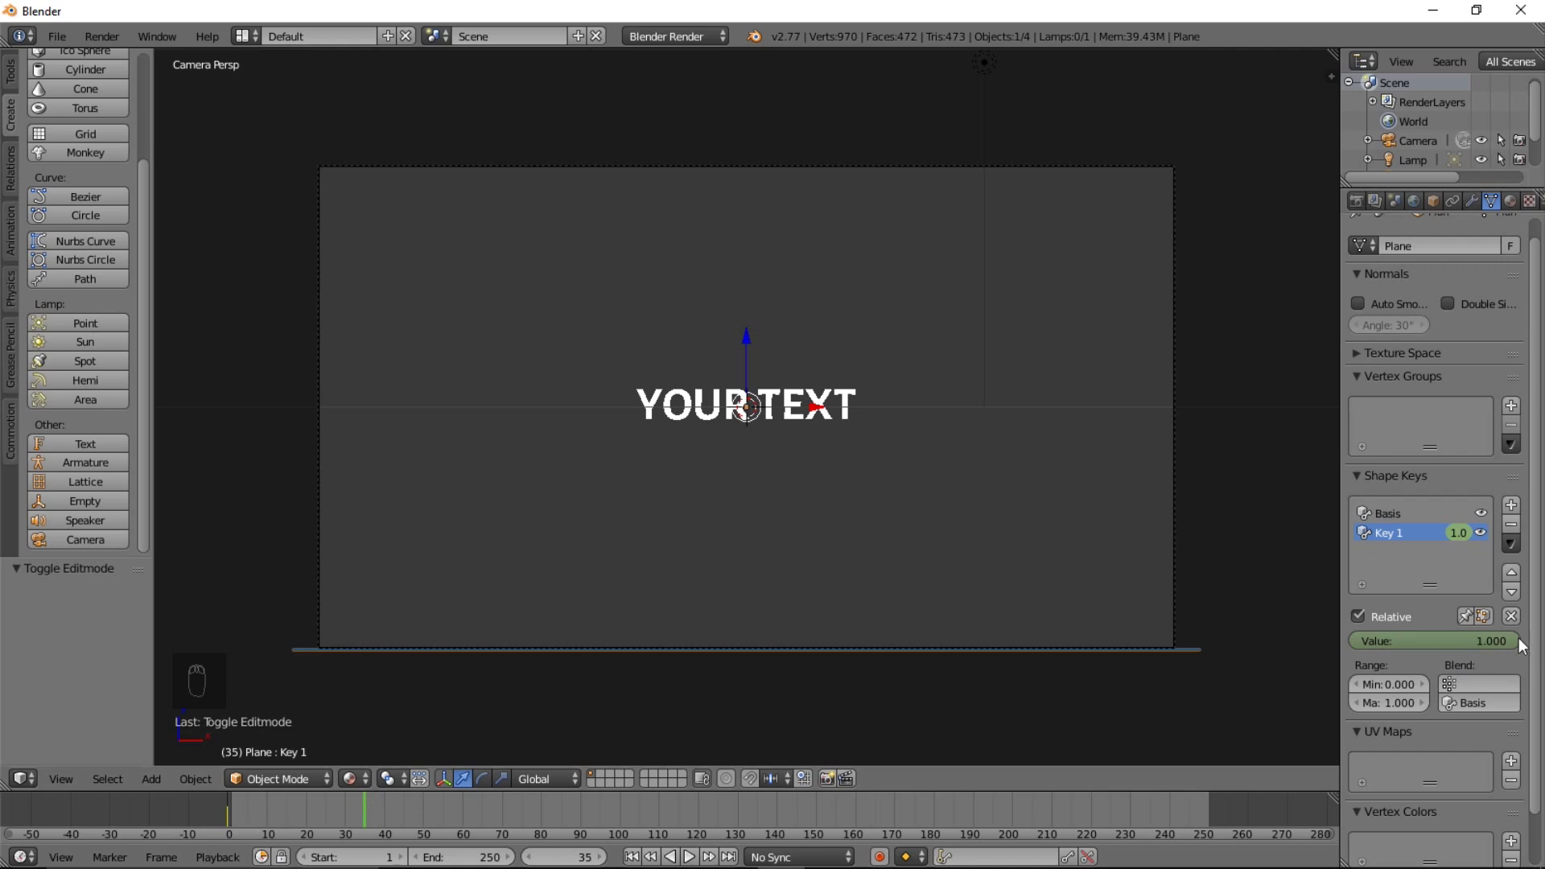
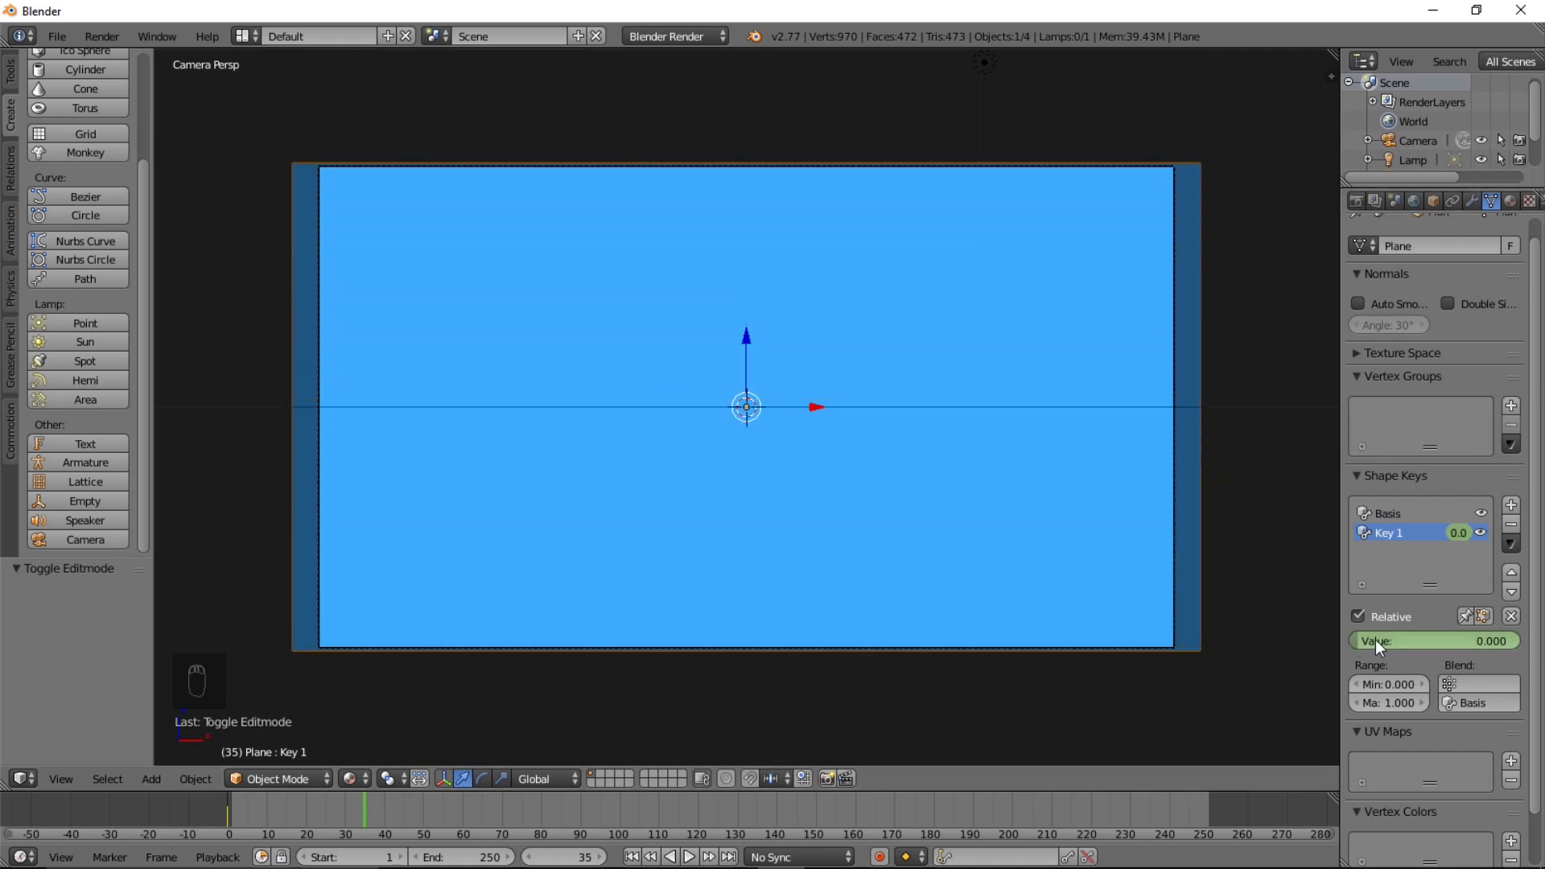
{"action": "key", "text": "i"}
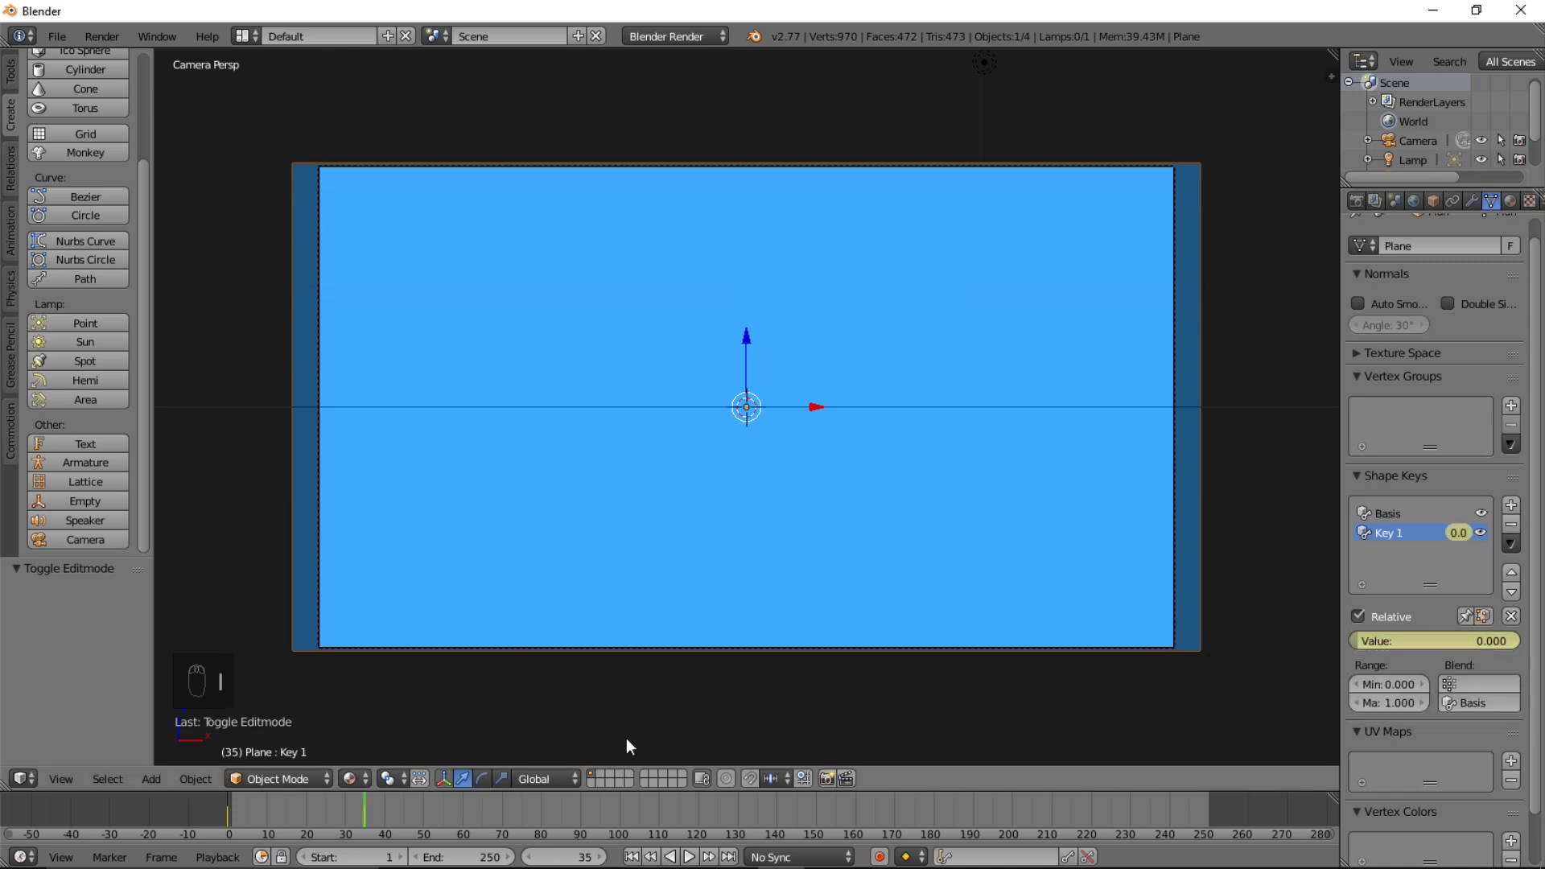
Scrub back to the start and play the wipe animation
{"action": "left_click_drag", "start_coordinate": [218, 808], "coordinate": [700, 847]}
{"action": "left_click_drag", "start_coordinate": [697, 859], "coordinate": [697, 858]}
{"action": "left_click", "coordinate": [207, 820]}
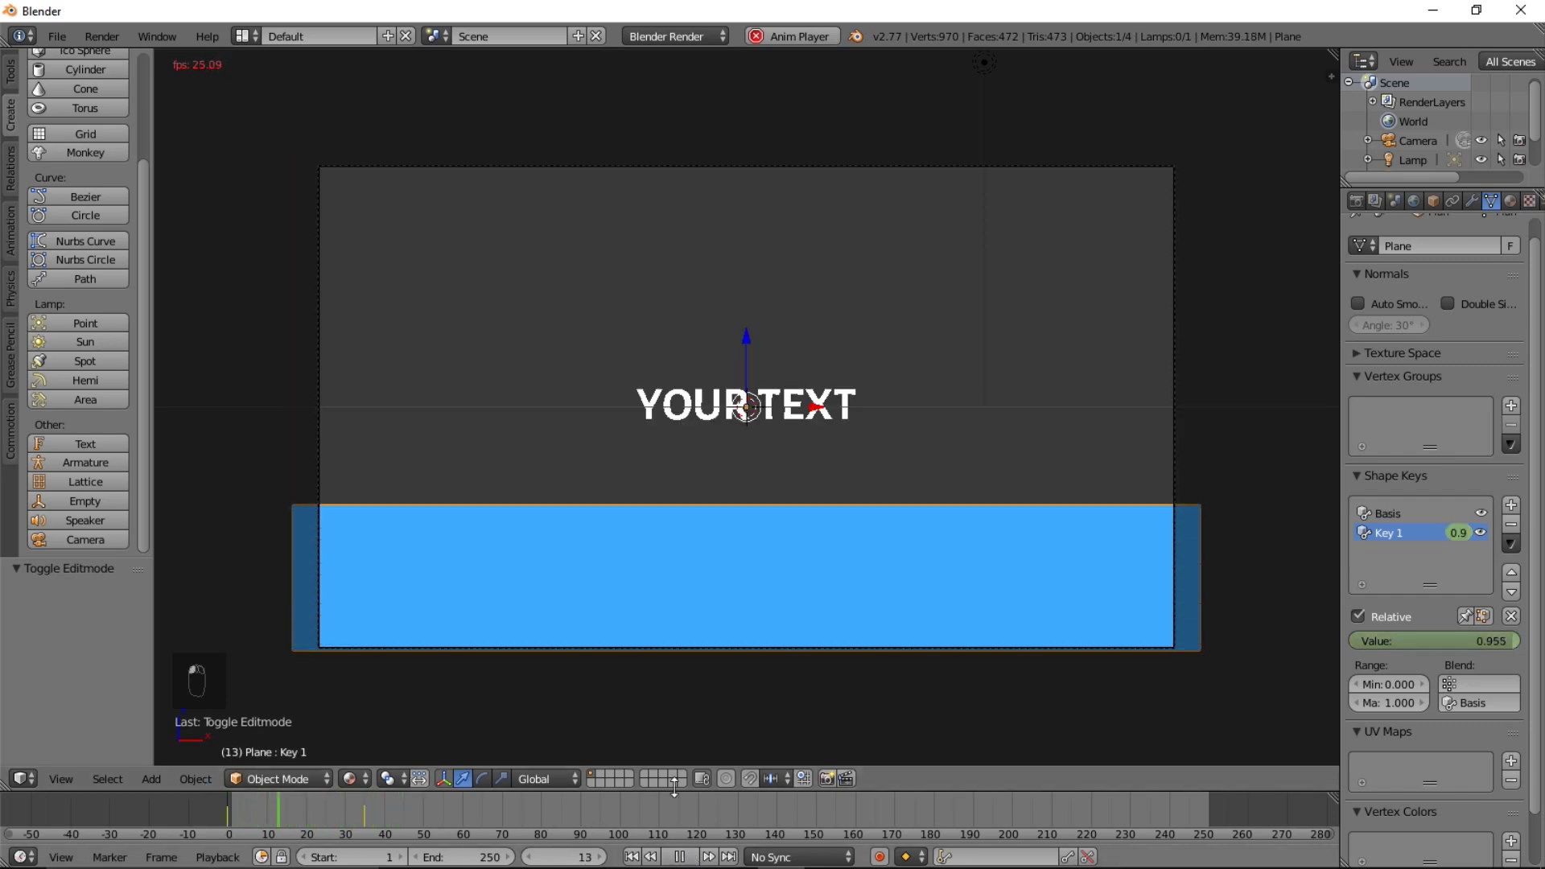
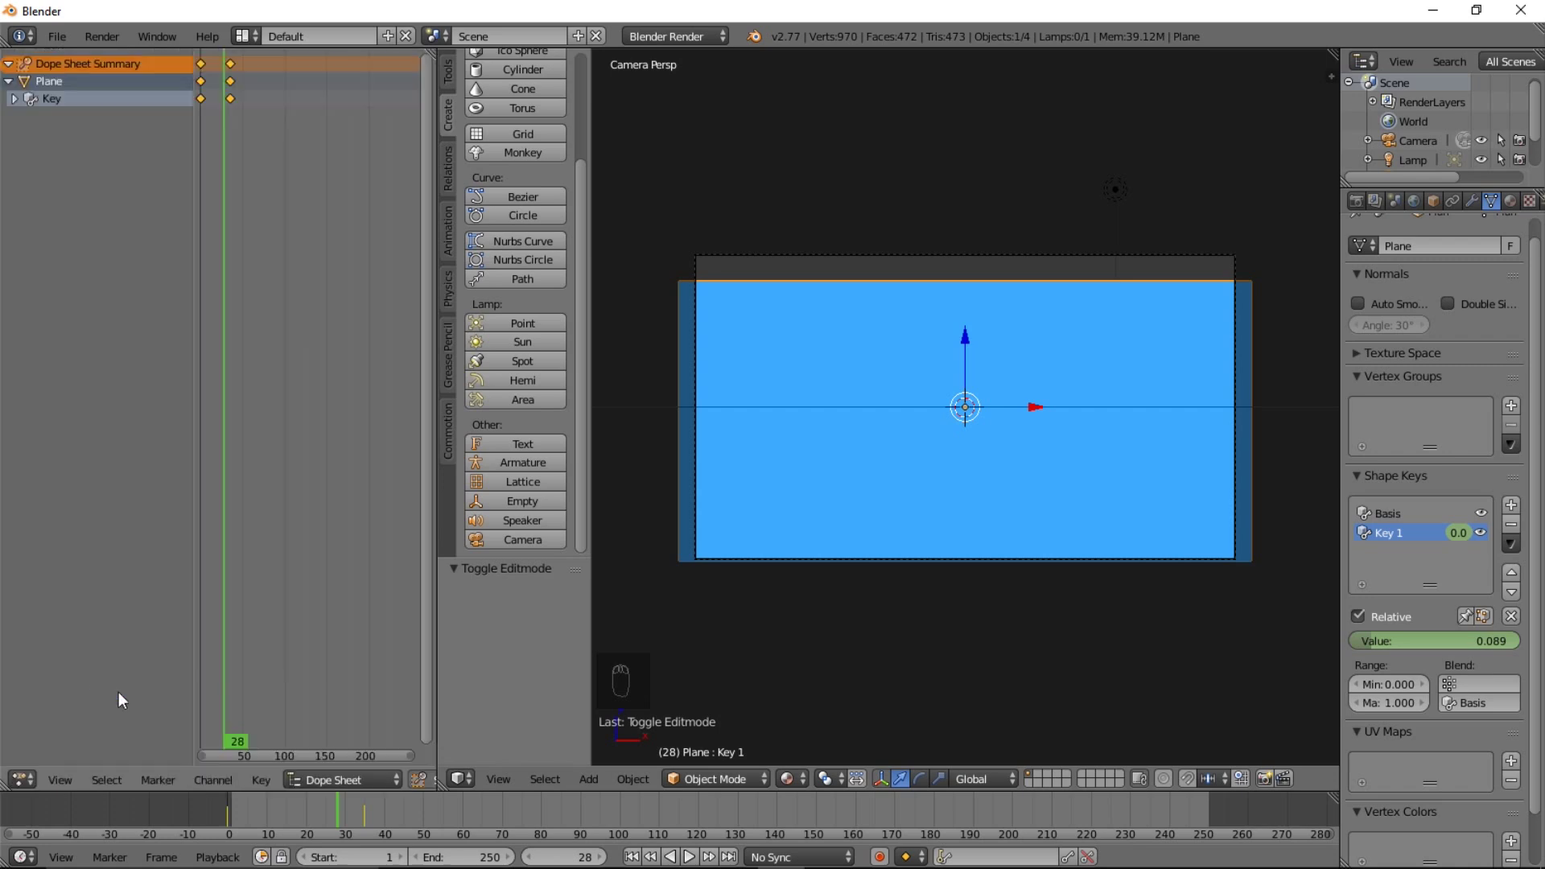
Select the plane's keyframes in the dope sheet and shift them later to lengthen the wipe
{"action": "left_click", "coordinate": [409, 784]}
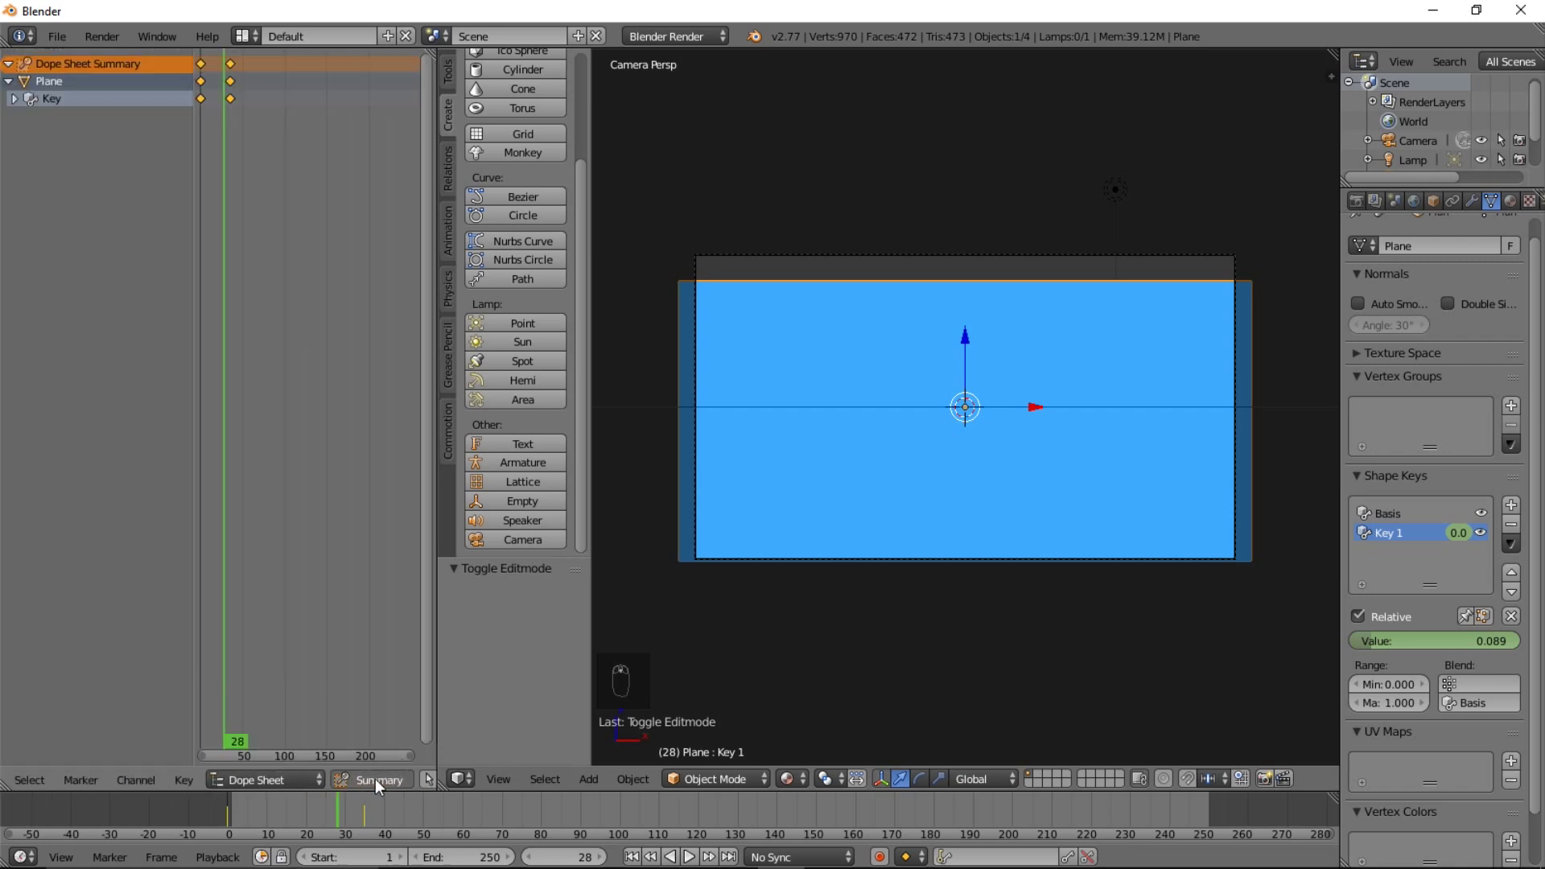
{"action": "left_click", "coordinate": [407, 781]}
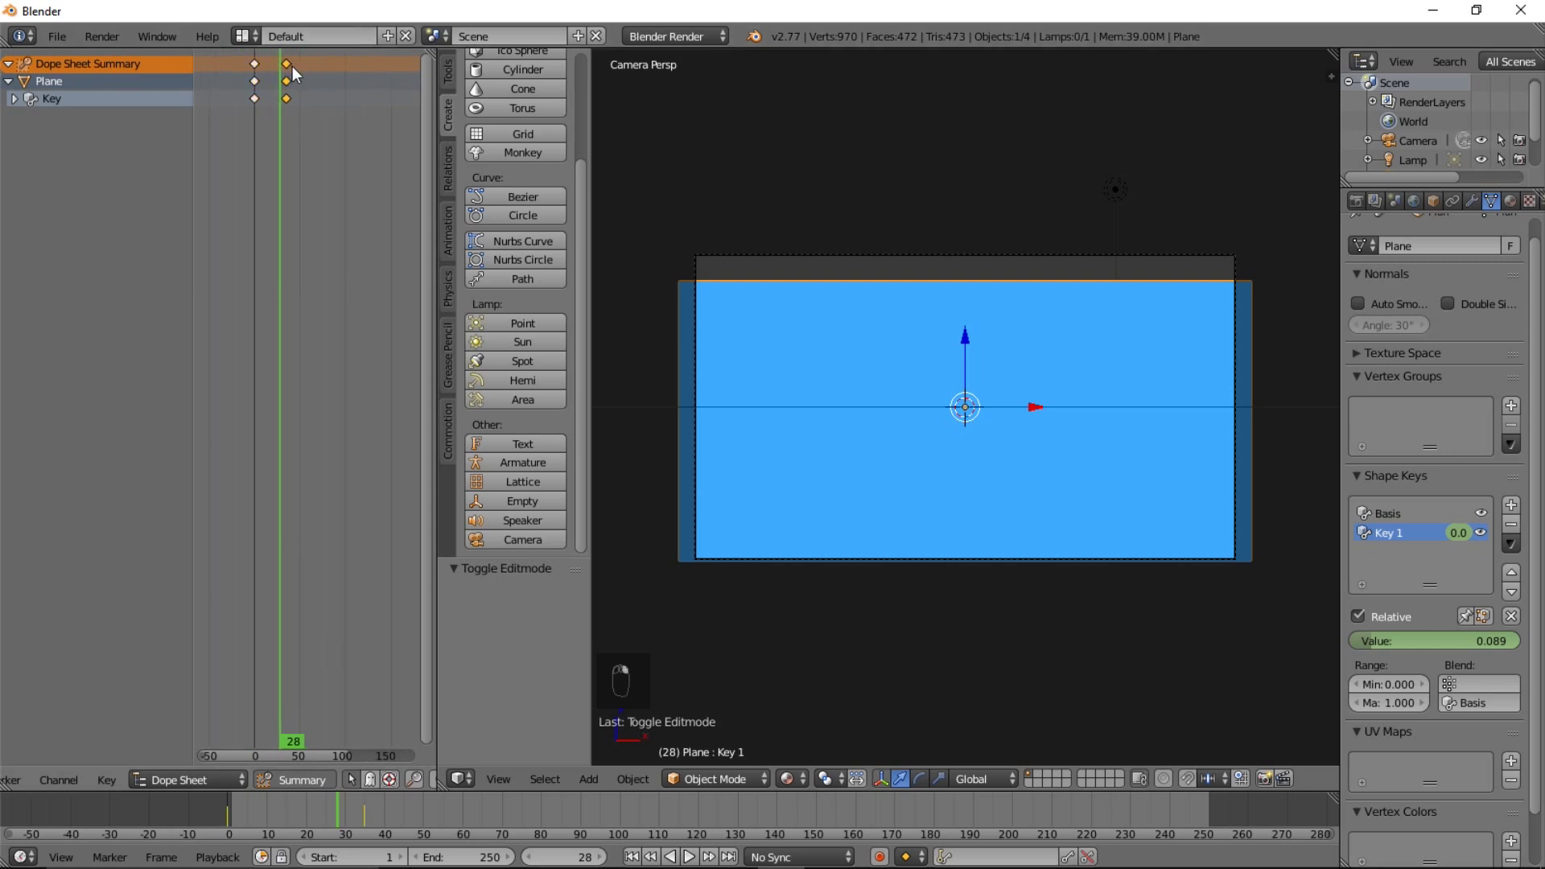
{"action": "left_click_drag", "start_coordinate": [312, 74], "coordinate": [310, 66]}
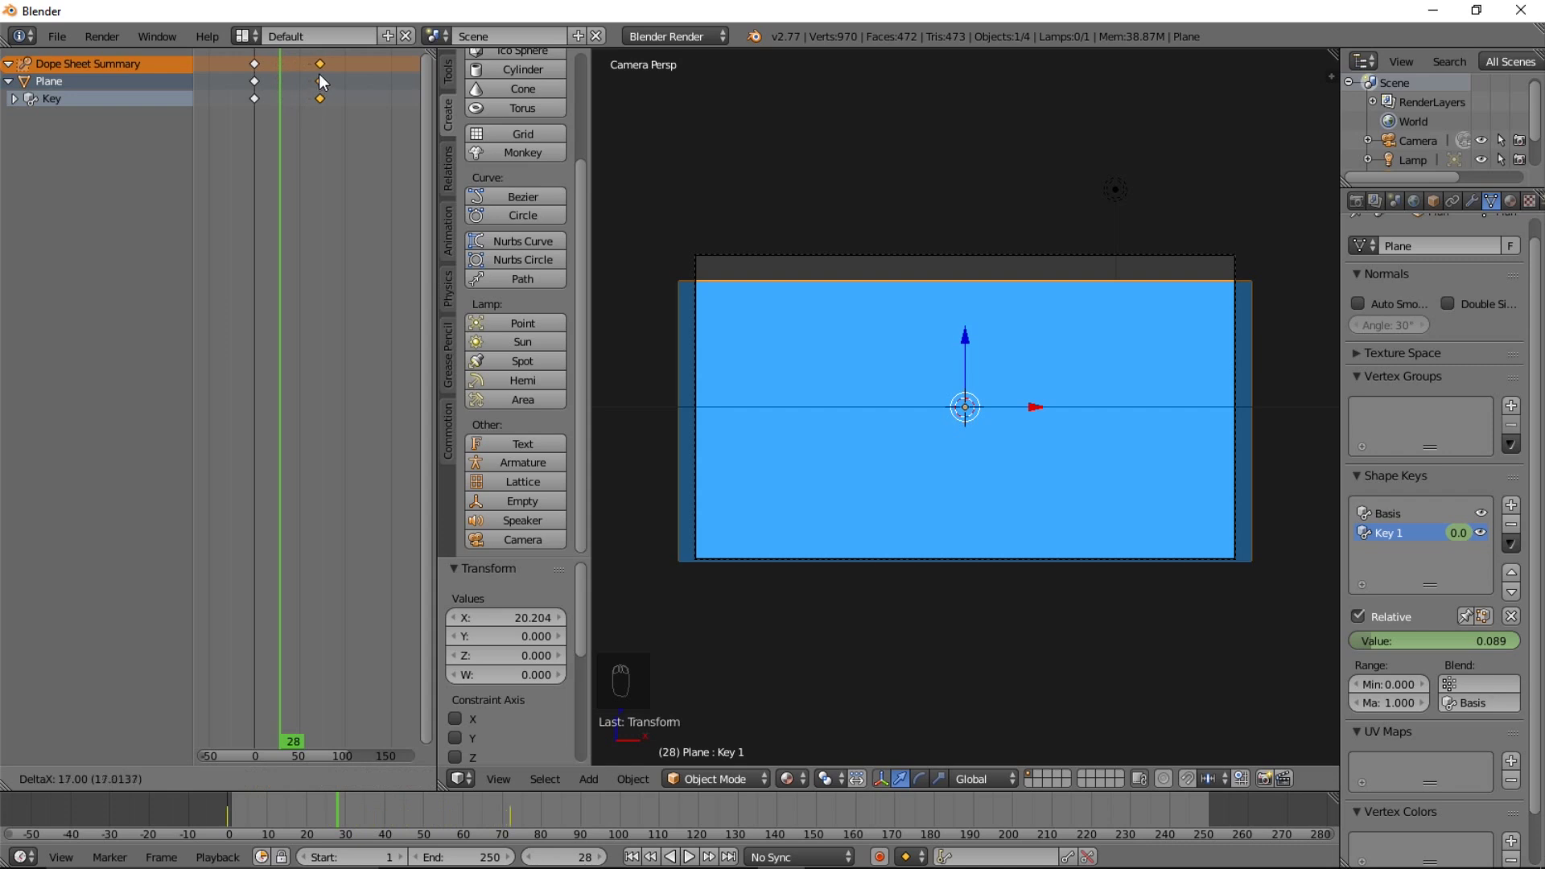
{"action": "left_click_drag", "start_coordinate": [360, 821], "coordinate": [437, 815]}
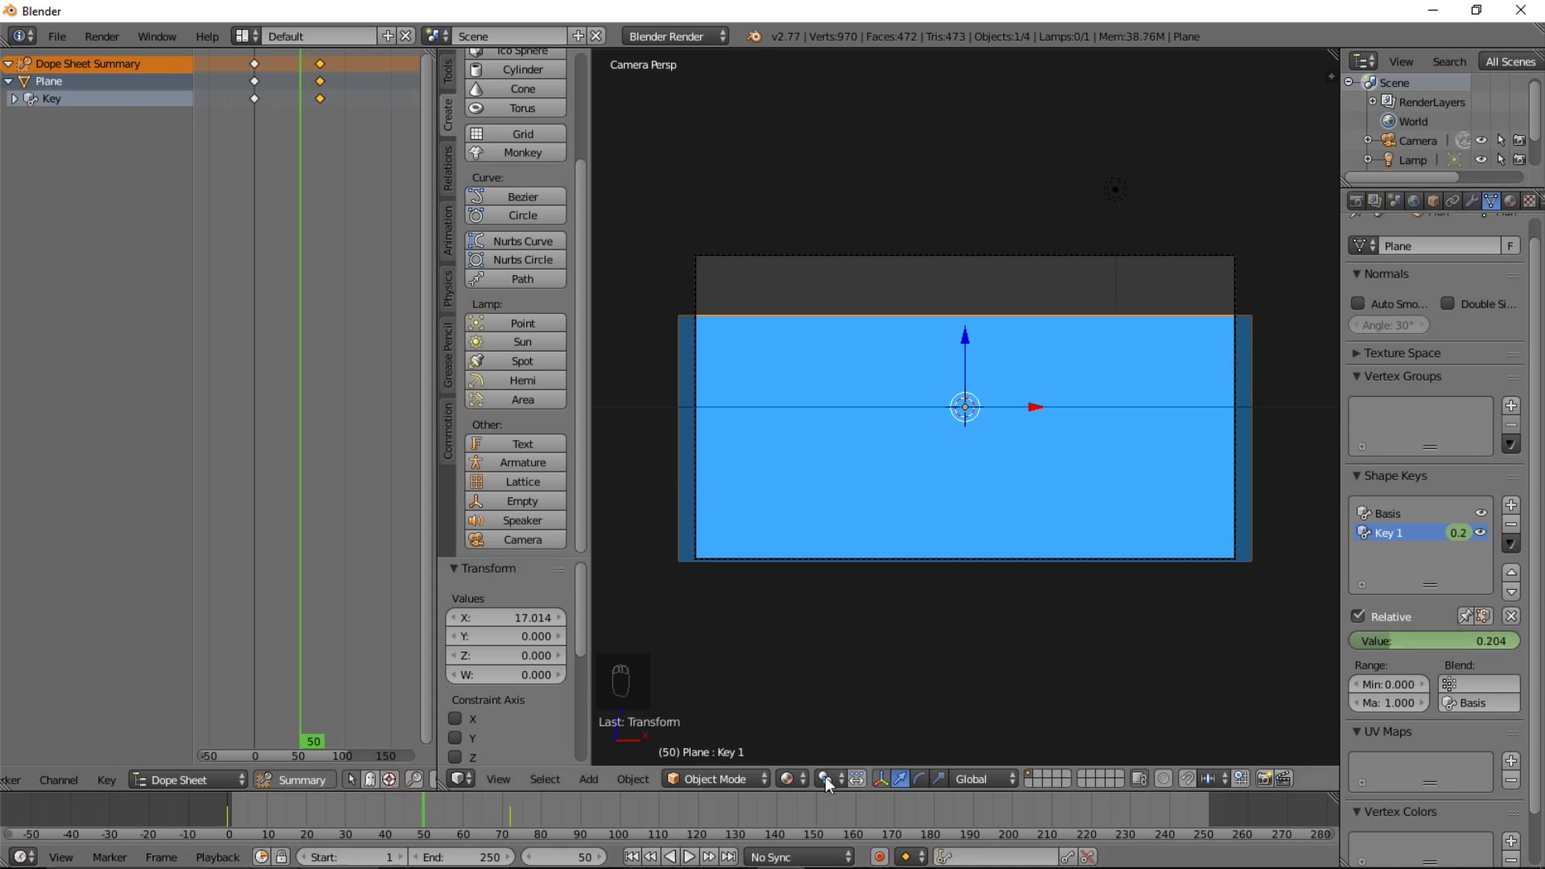
Scrub through the timeline to preview the slower wipe
{"action": "left_click_drag", "start_coordinate": [781, 857], "coordinate": [717, 771]}
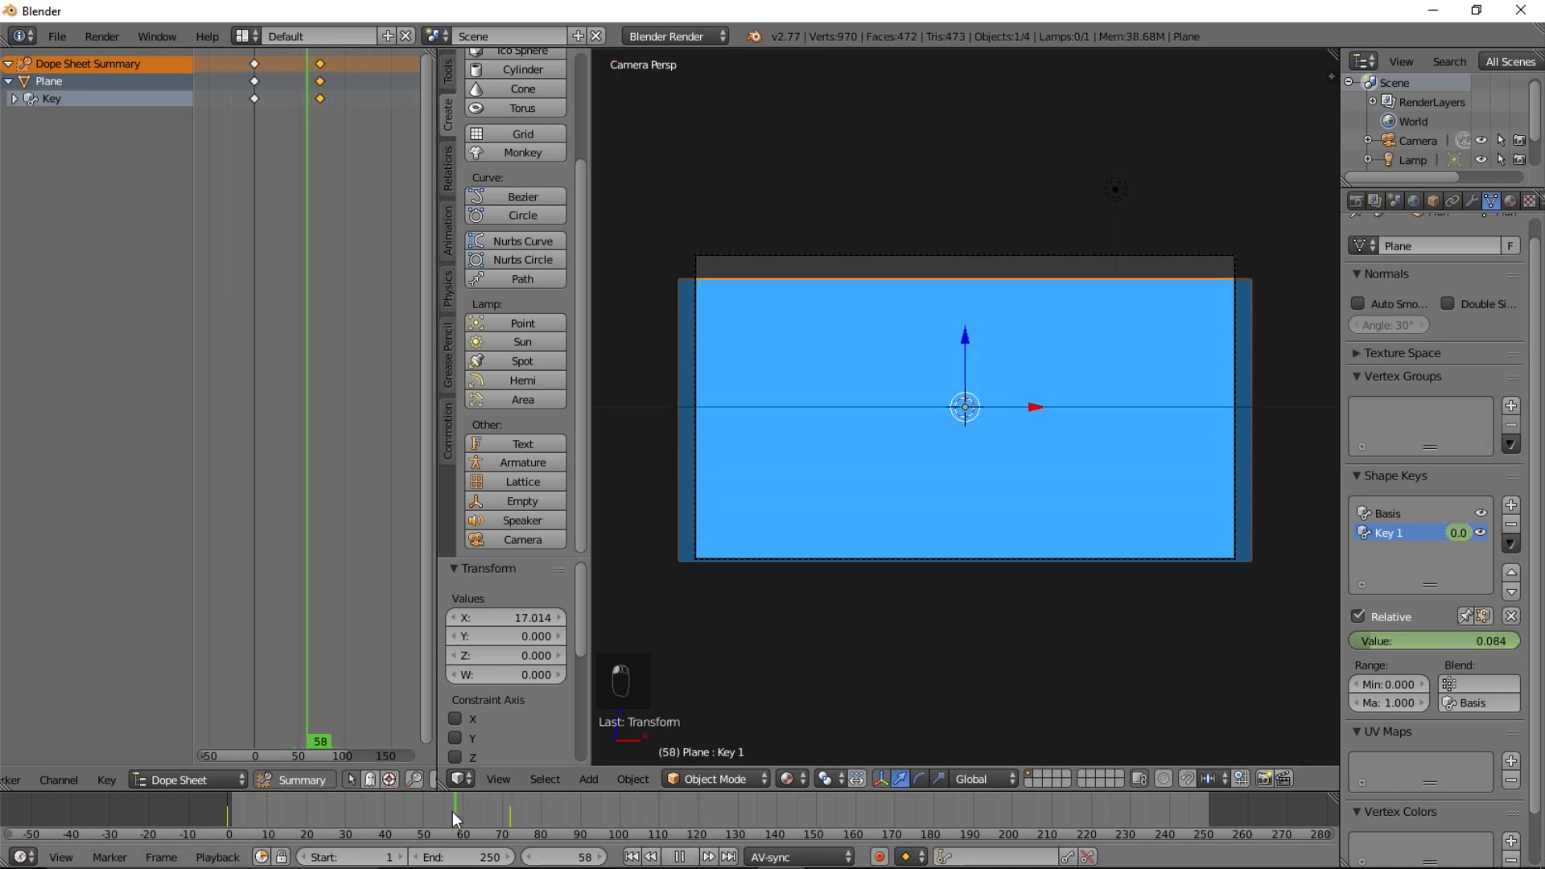
{"action": "middle_click", "coordinate": [1437, 652]}
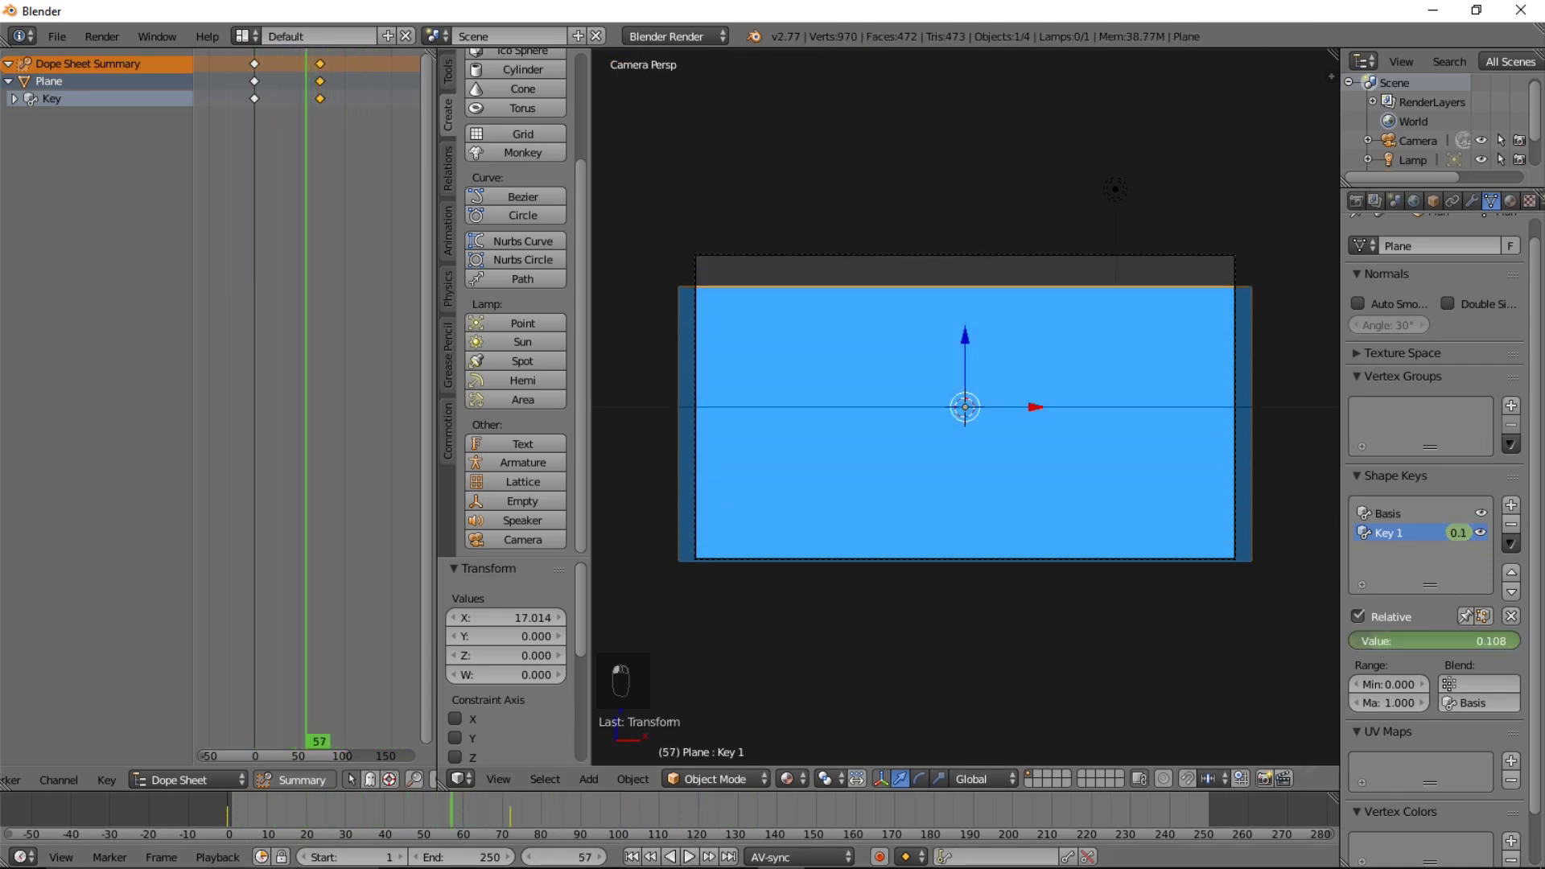
{"action": "middle_click", "coordinate": [615, 727]}
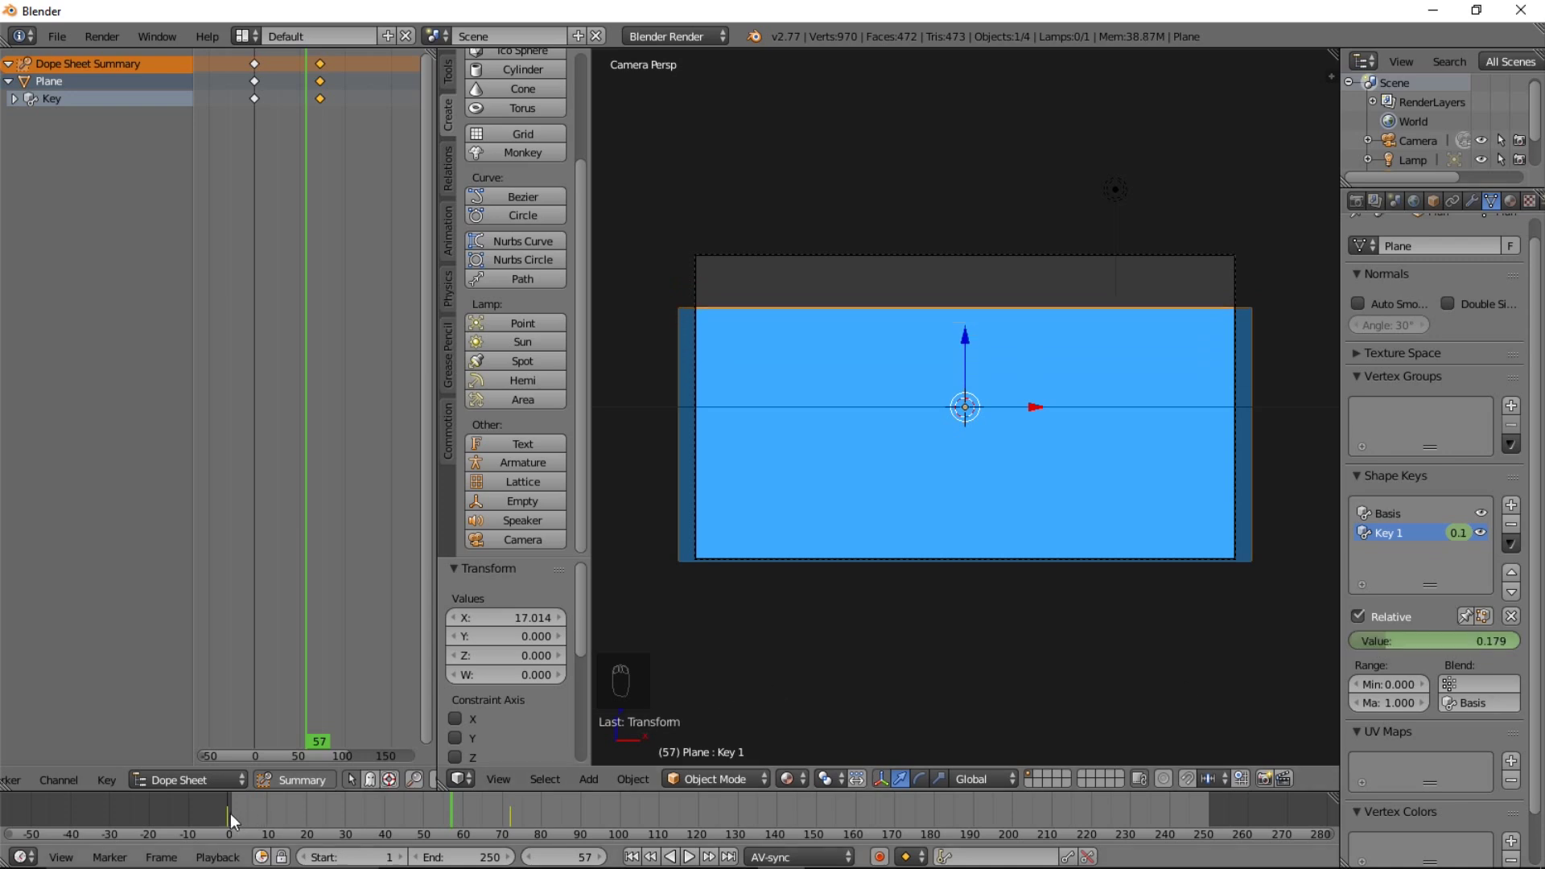
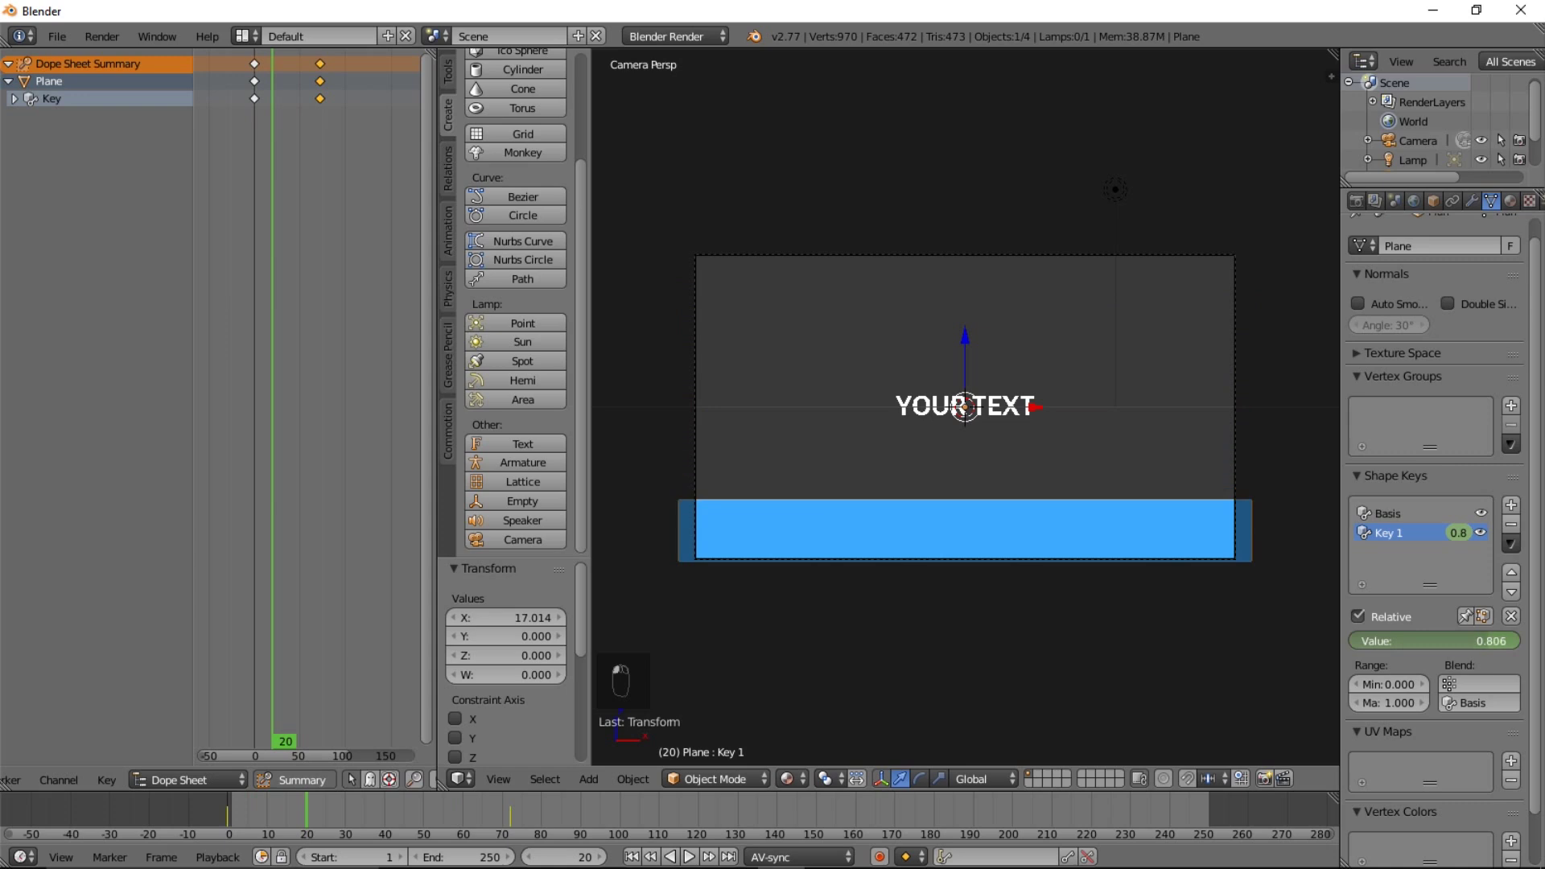
Insert two more shape-key keyframes at later frames so the wipe animates back out
{"action": "left_click_drag", "start_coordinate": [960, 405], "coordinate": [1513, 649]}
{"action": "key", "text": "|"}
{"action": "left_click_drag", "start_coordinate": [210, 816], "coordinate": [435, 805]}
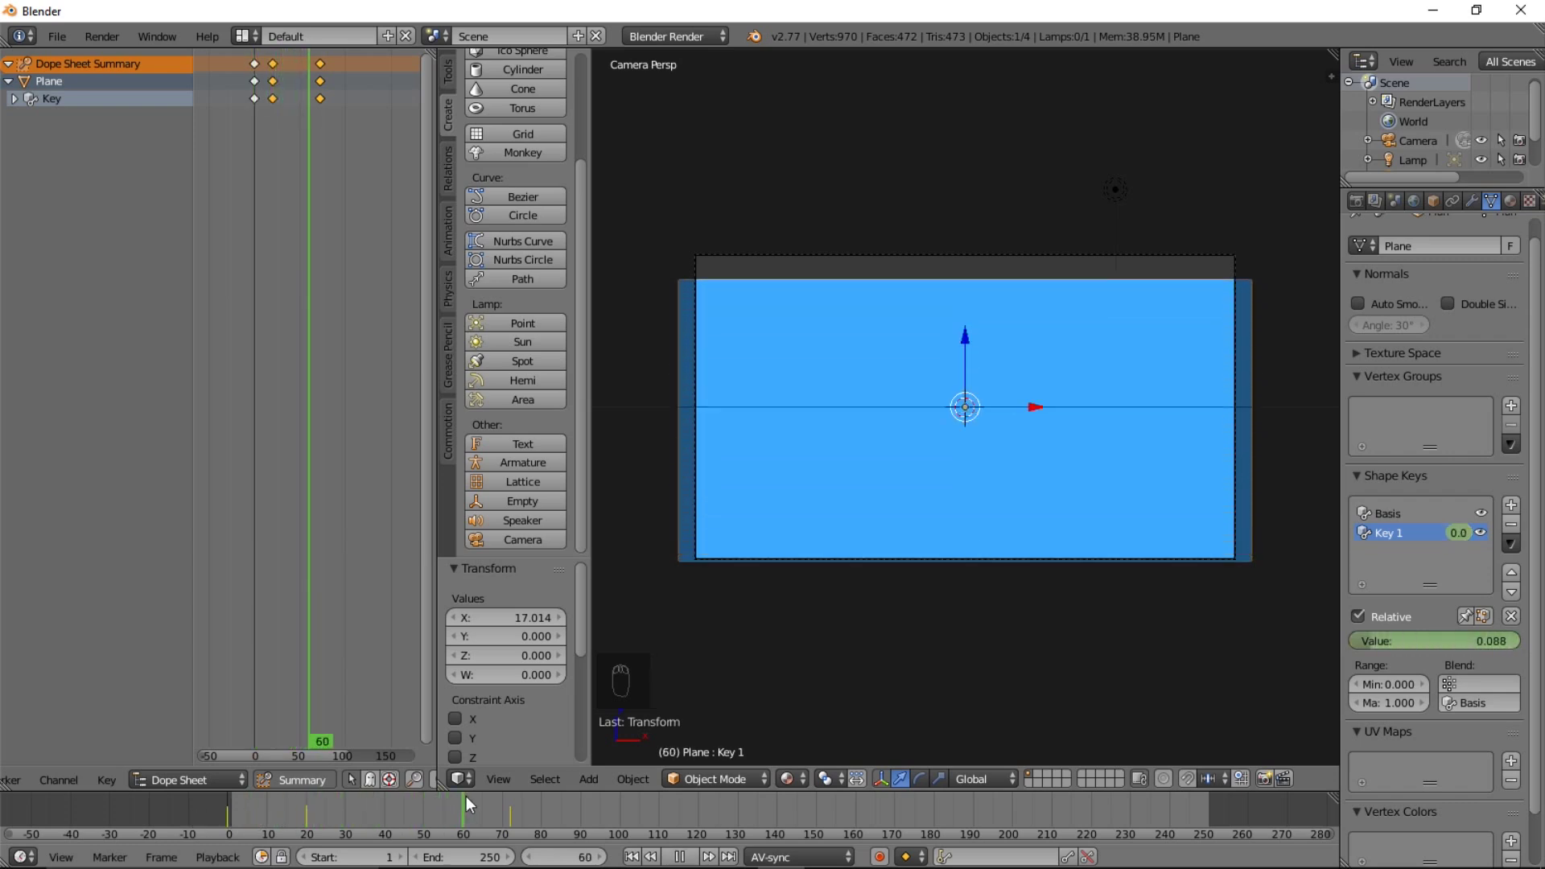
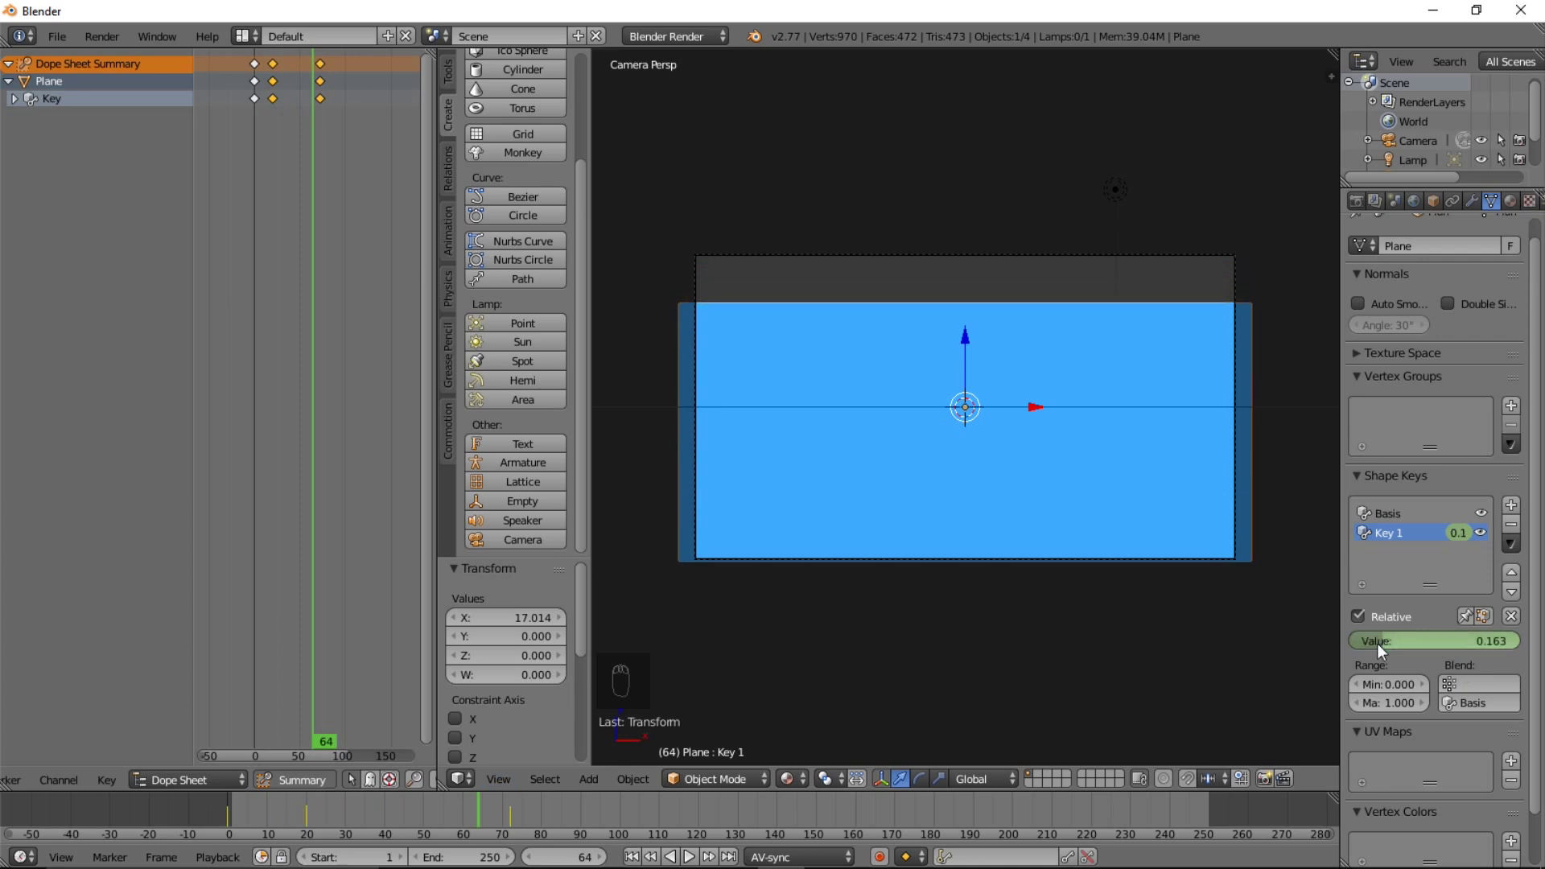
{"action": "key", "text": "i"}
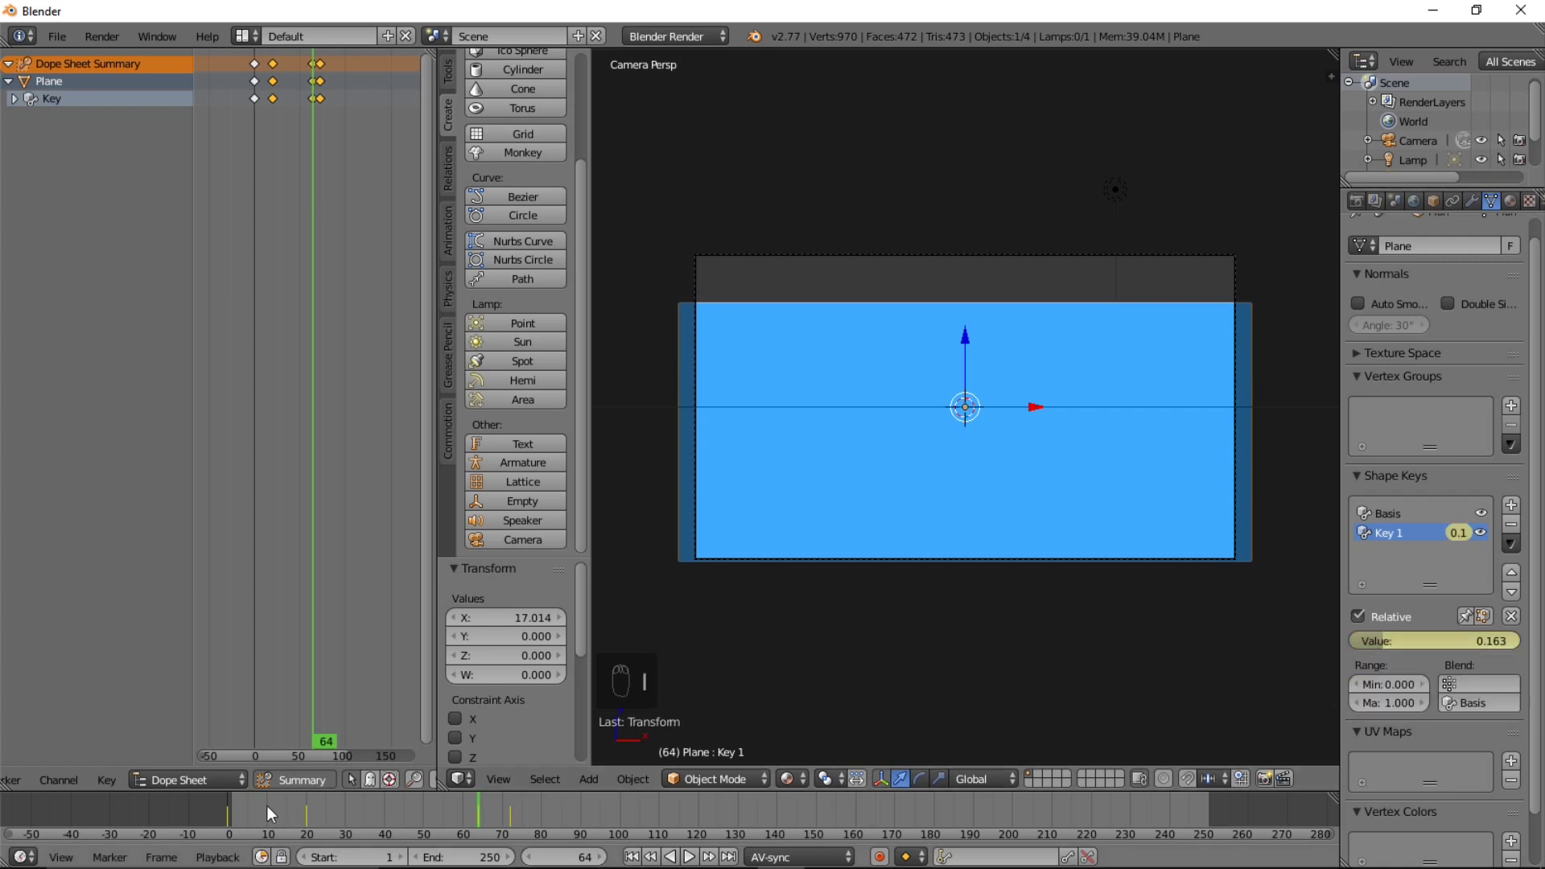
{"action": "left_click_drag", "start_coordinate": [212, 810], "coordinate": [1003, 340]}
Play the revised wipe, move the last keyframe later and stop playback
{"action": "key", "text": "alt+a"}
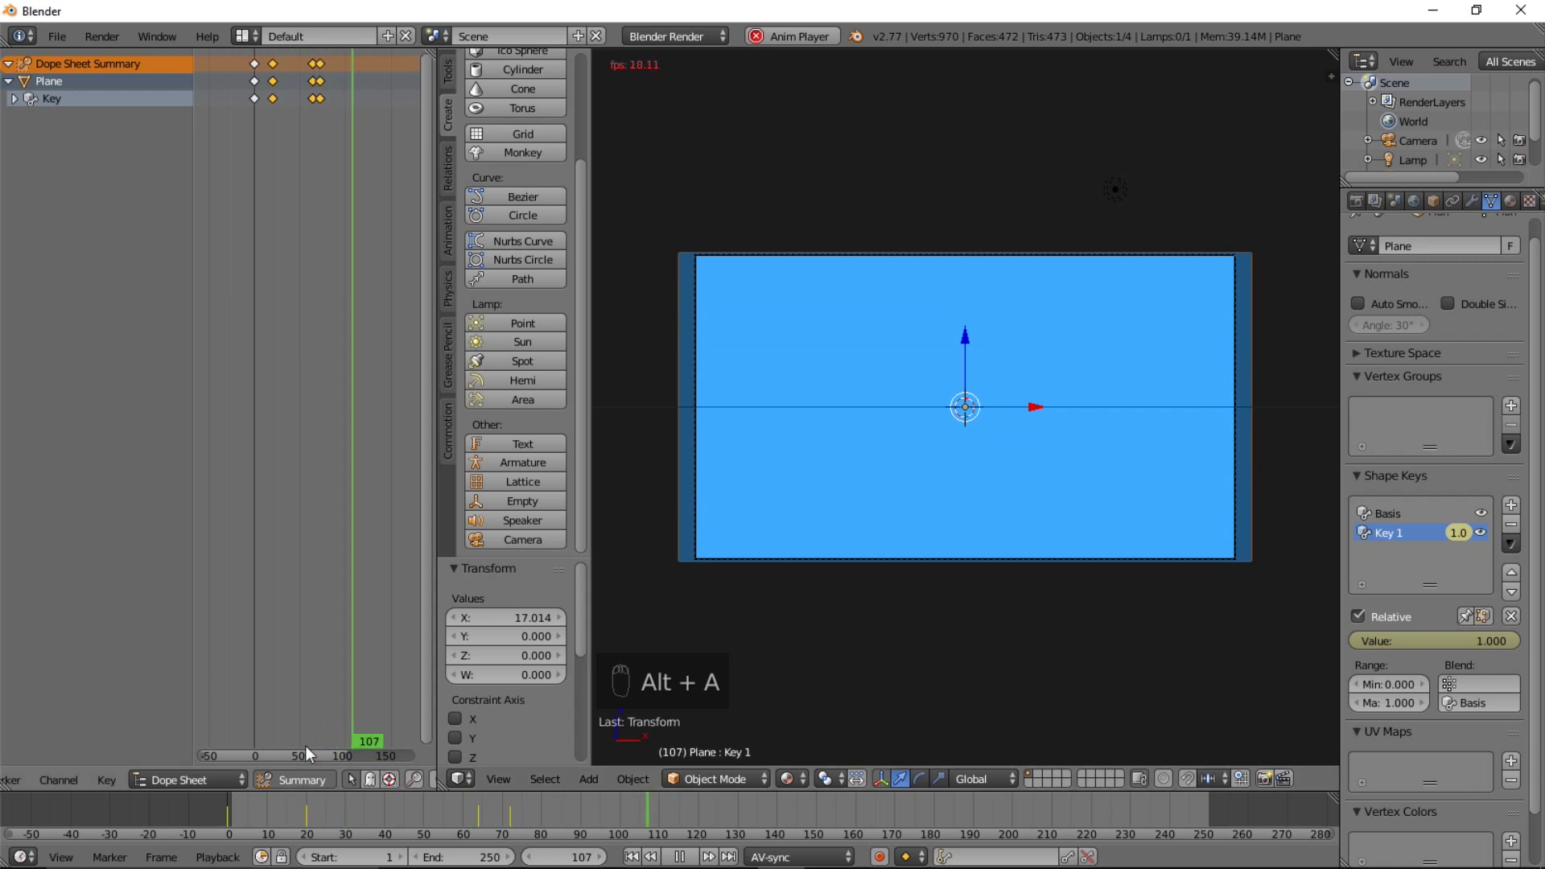
{"action": "left_click", "coordinate": [696, 859]}
{"action": "left_click_drag", "start_coordinate": [511, 487], "coordinate": [371, 77]}
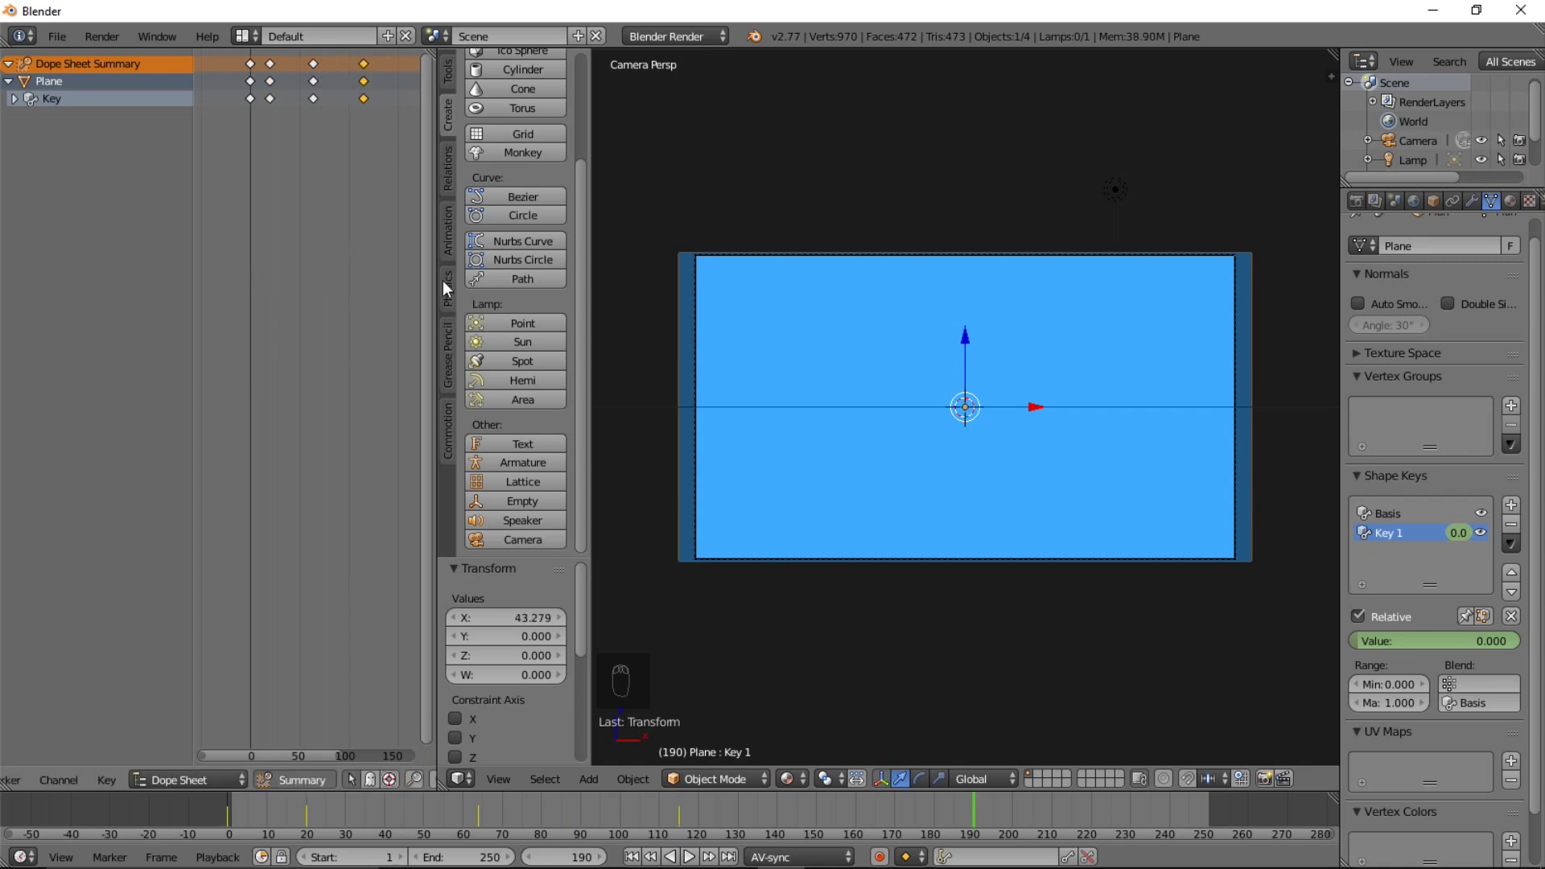
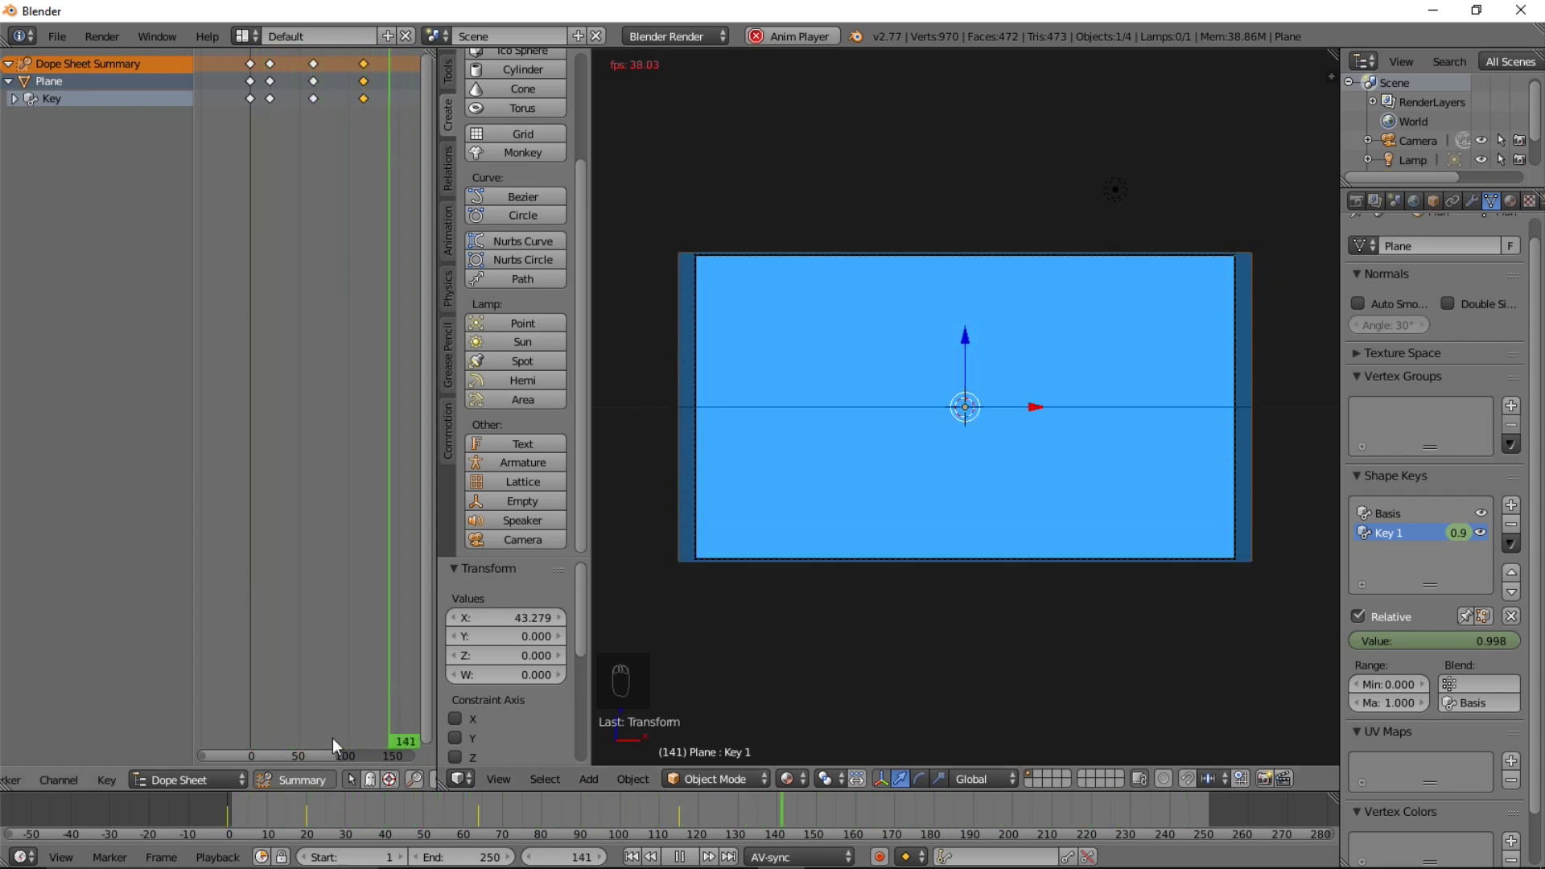
{"action": "left_click", "coordinate": [253, 833]}
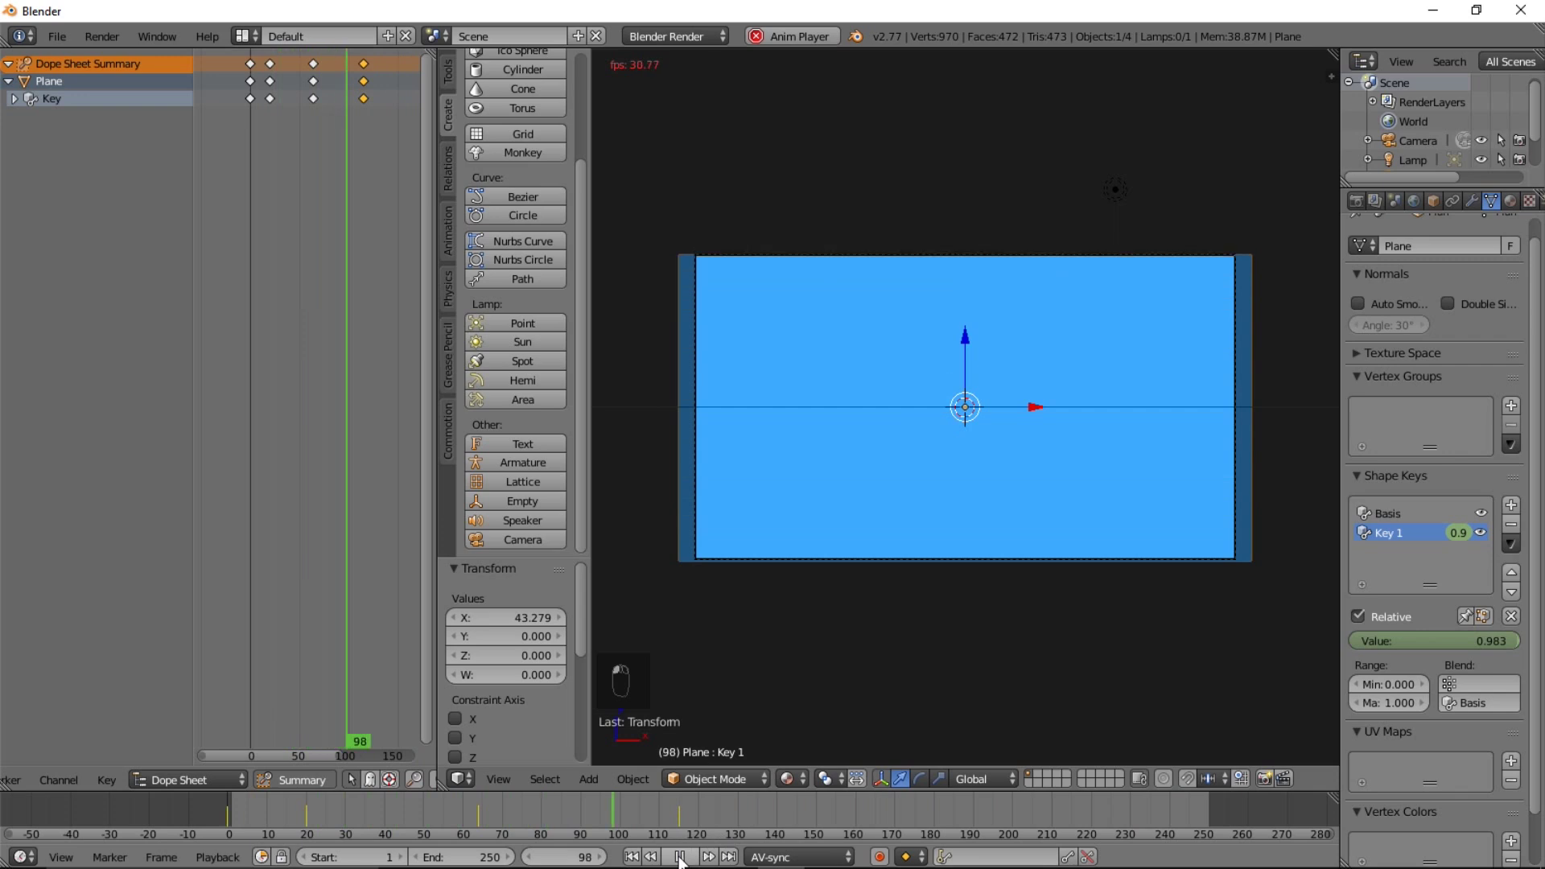
Duplicate the blue wipe plane as Plane.001 with its own shape key
{"action": "left_click", "coordinate": [383, 799]}
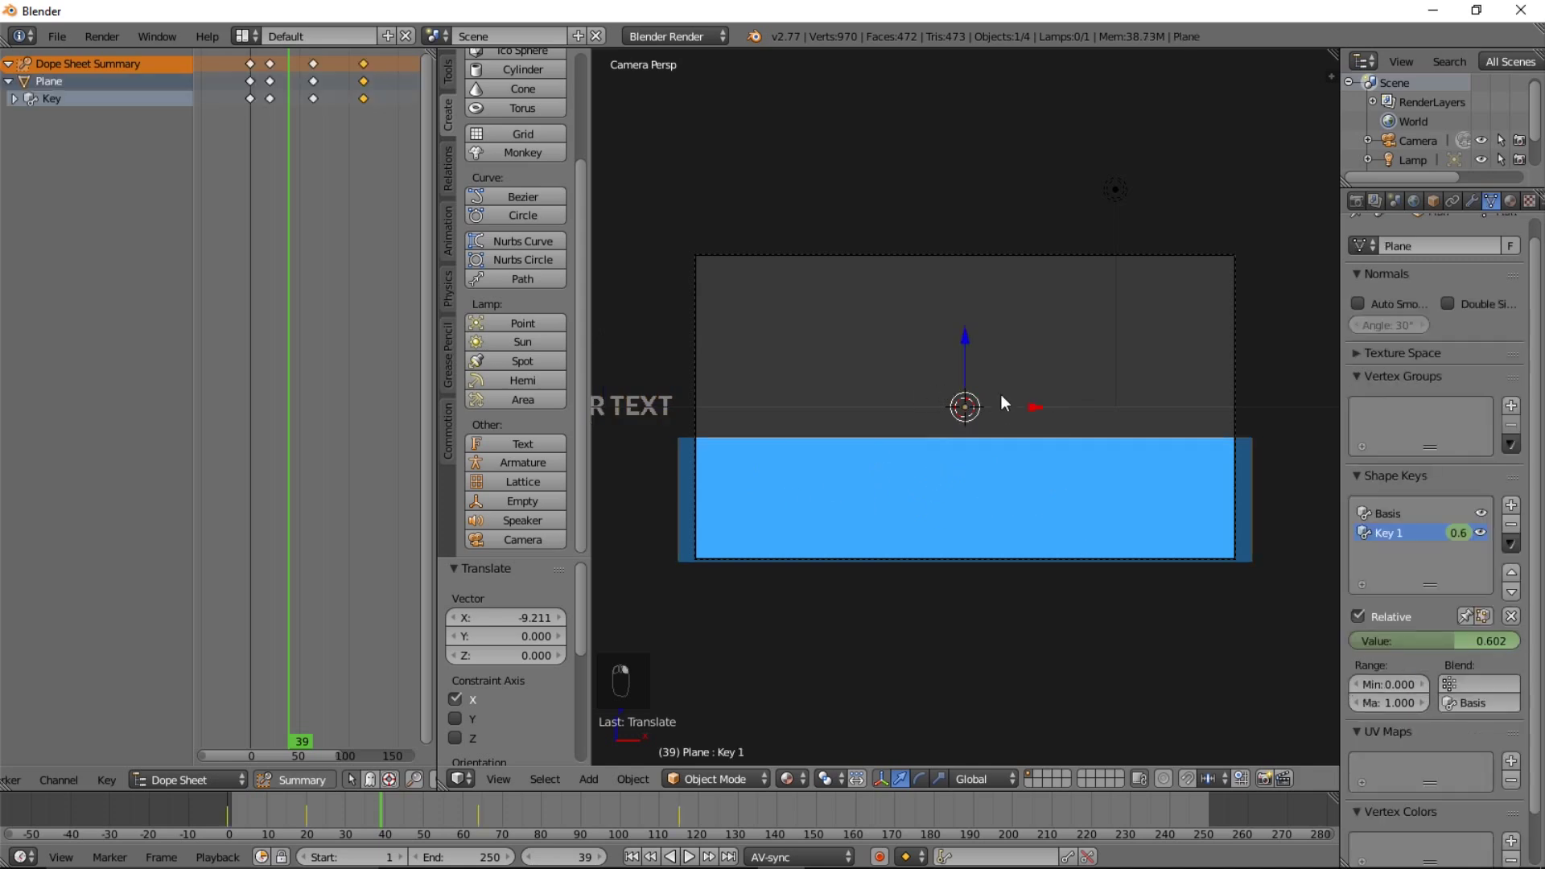
{"action": "key", "text": "shift+d"}
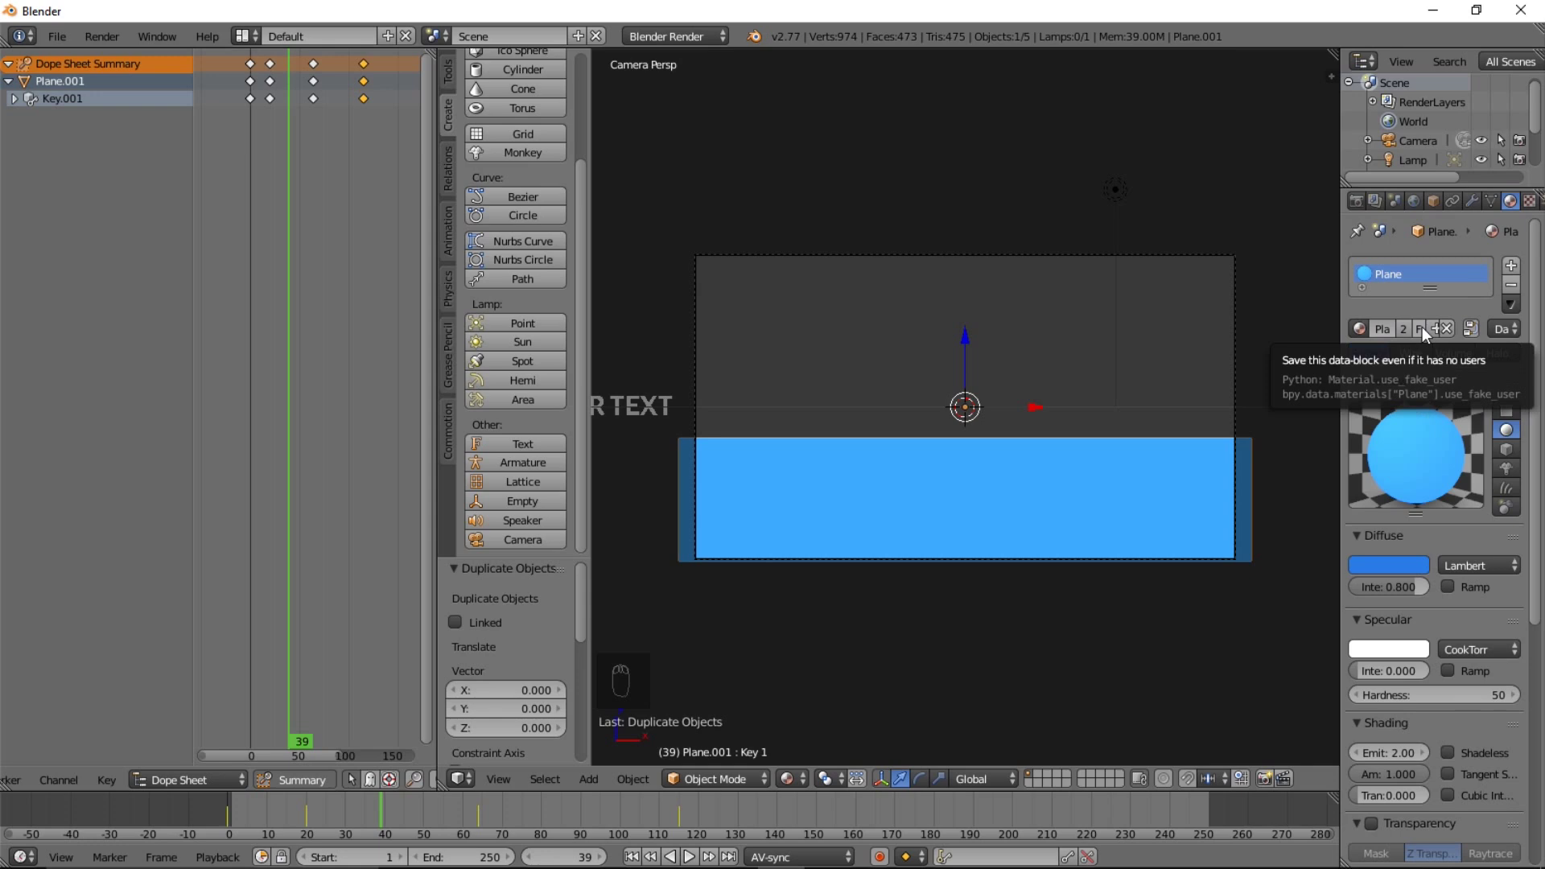
Make the copy's material single-user as Plane.001 and darken its diffuse colour to near-black dark blue
{"action": "left_click_drag", "start_coordinate": [1428, 333], "coordinate": [1138, 526]}
{"action": "left_click", "coordinate": [763, 493]}
{"action": "left_click_drag", "start_coordinate": [684, 492], "coordinate": [1397, 566]}
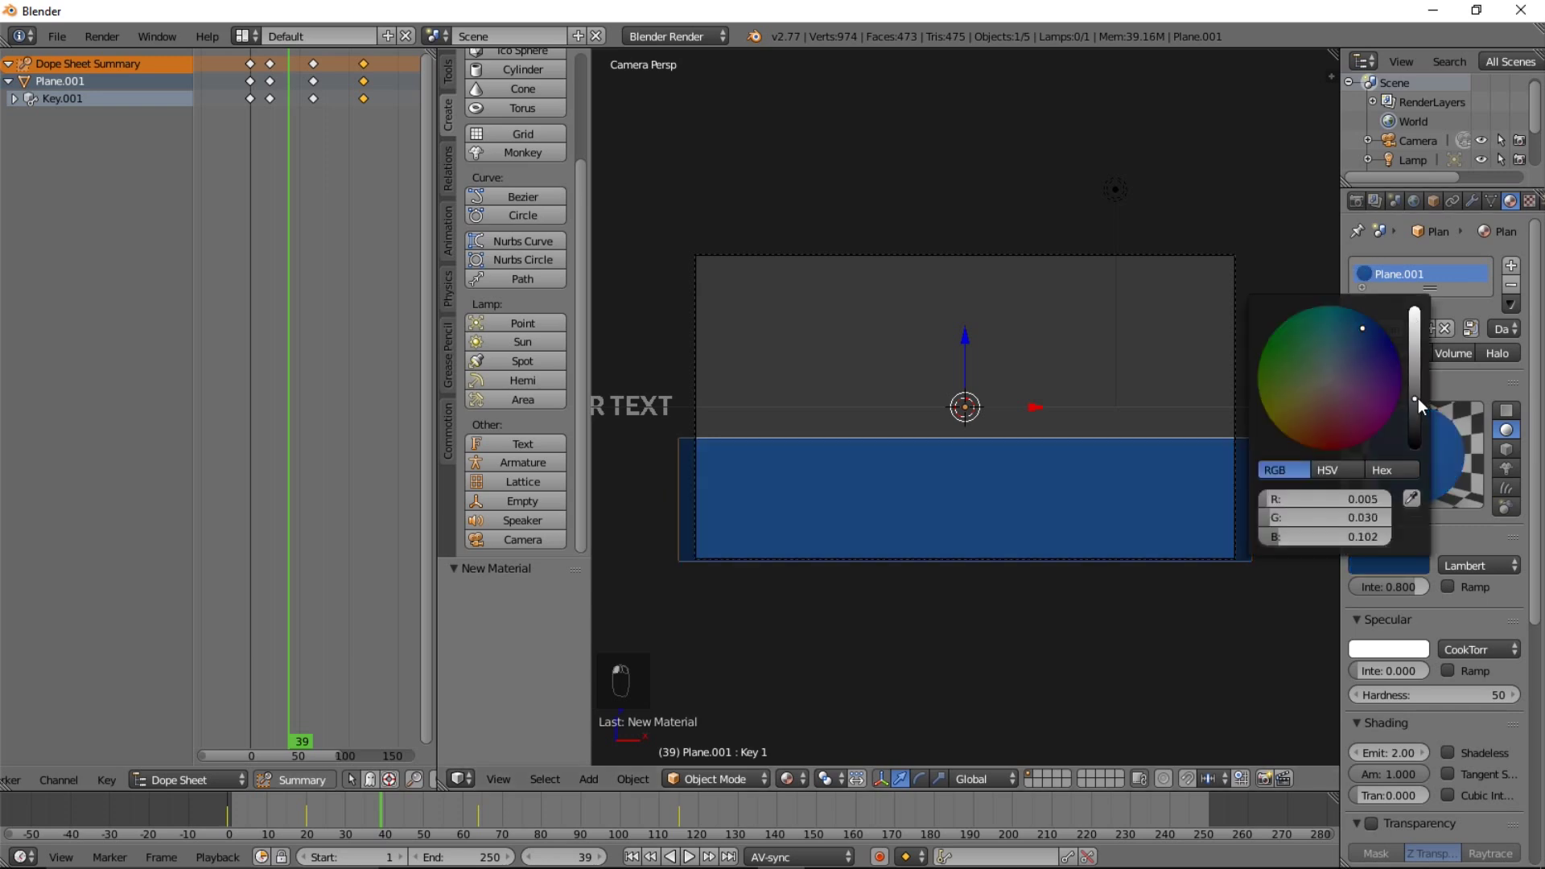
{"action": "left_click_drag", "start_coordinate": [1422, 409], "coordinate": [1067, 516]}
{"action": "key", "text": "g"}
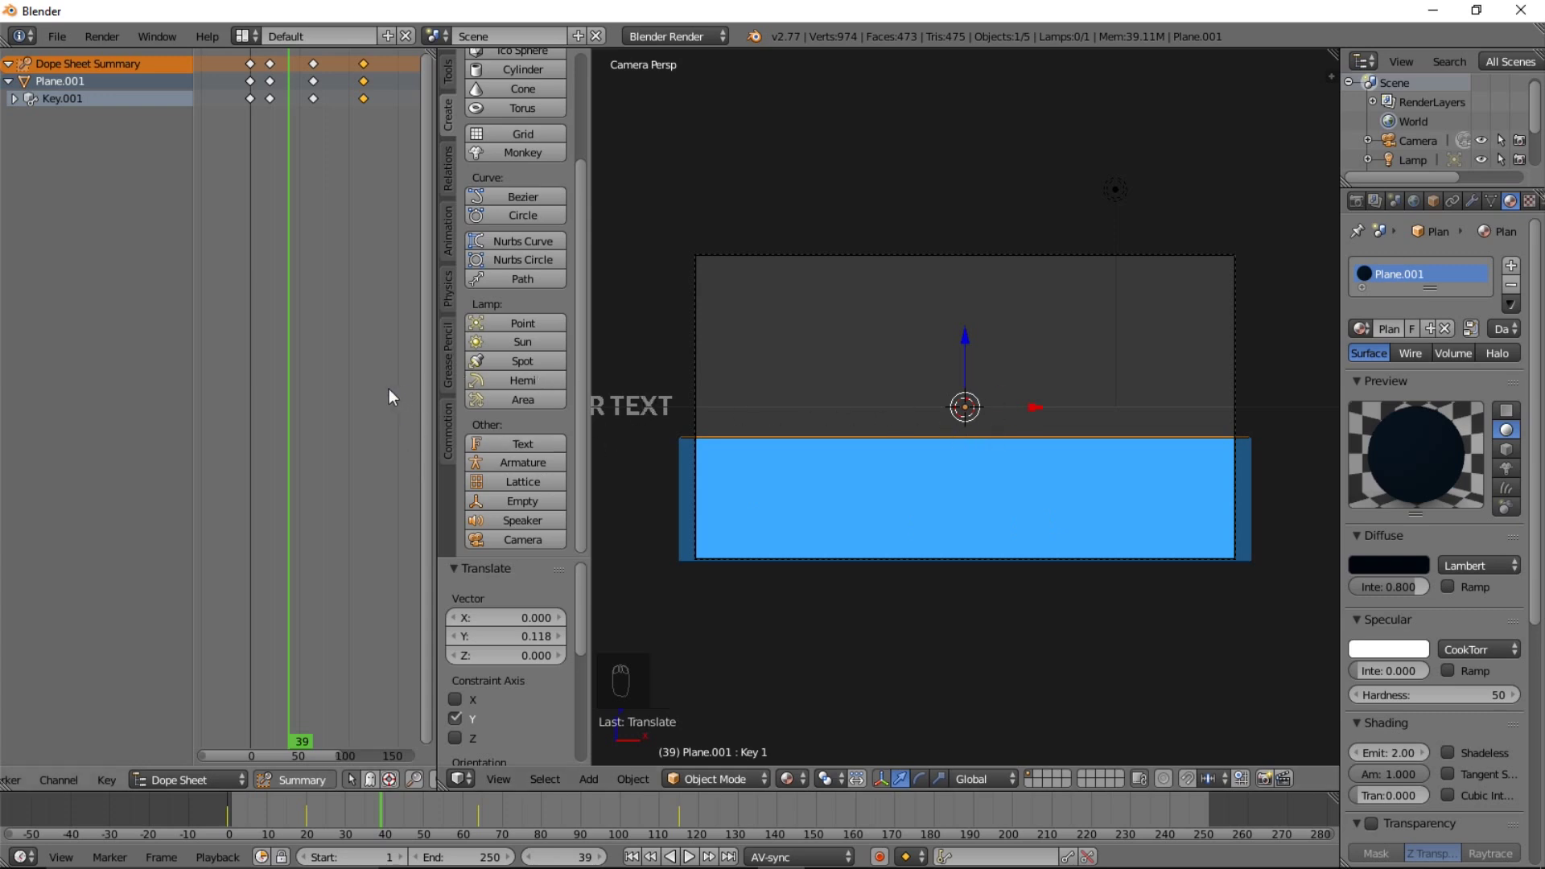
Shift all of the dark plane's keyframes later in time so it sweeps in after the blue wipe
{"action": "key", "text": "a"}
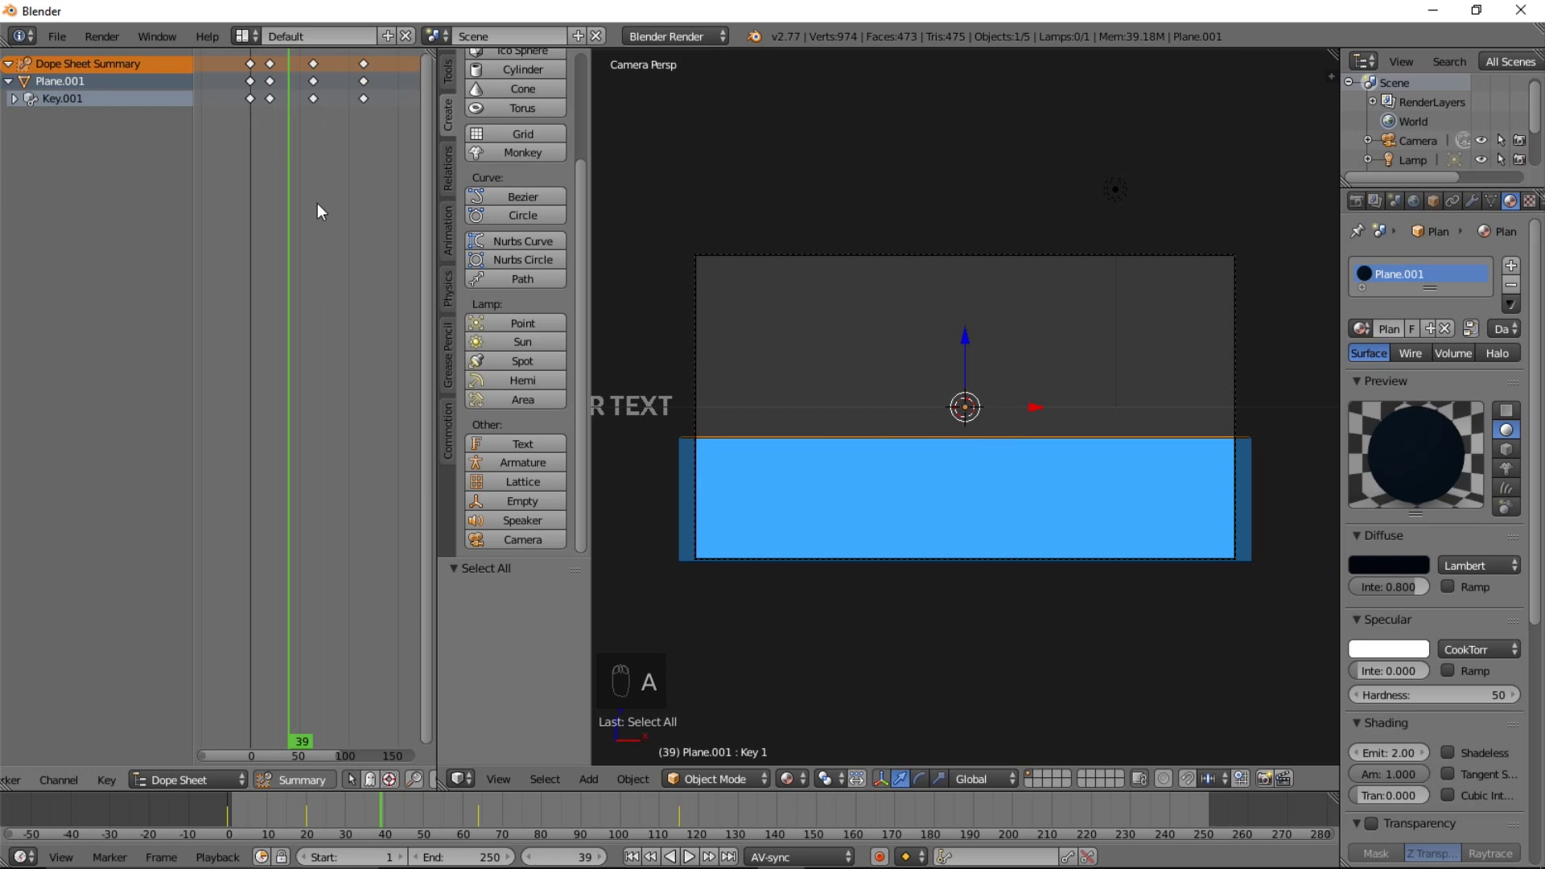
{"action": "key", "text": "a"}
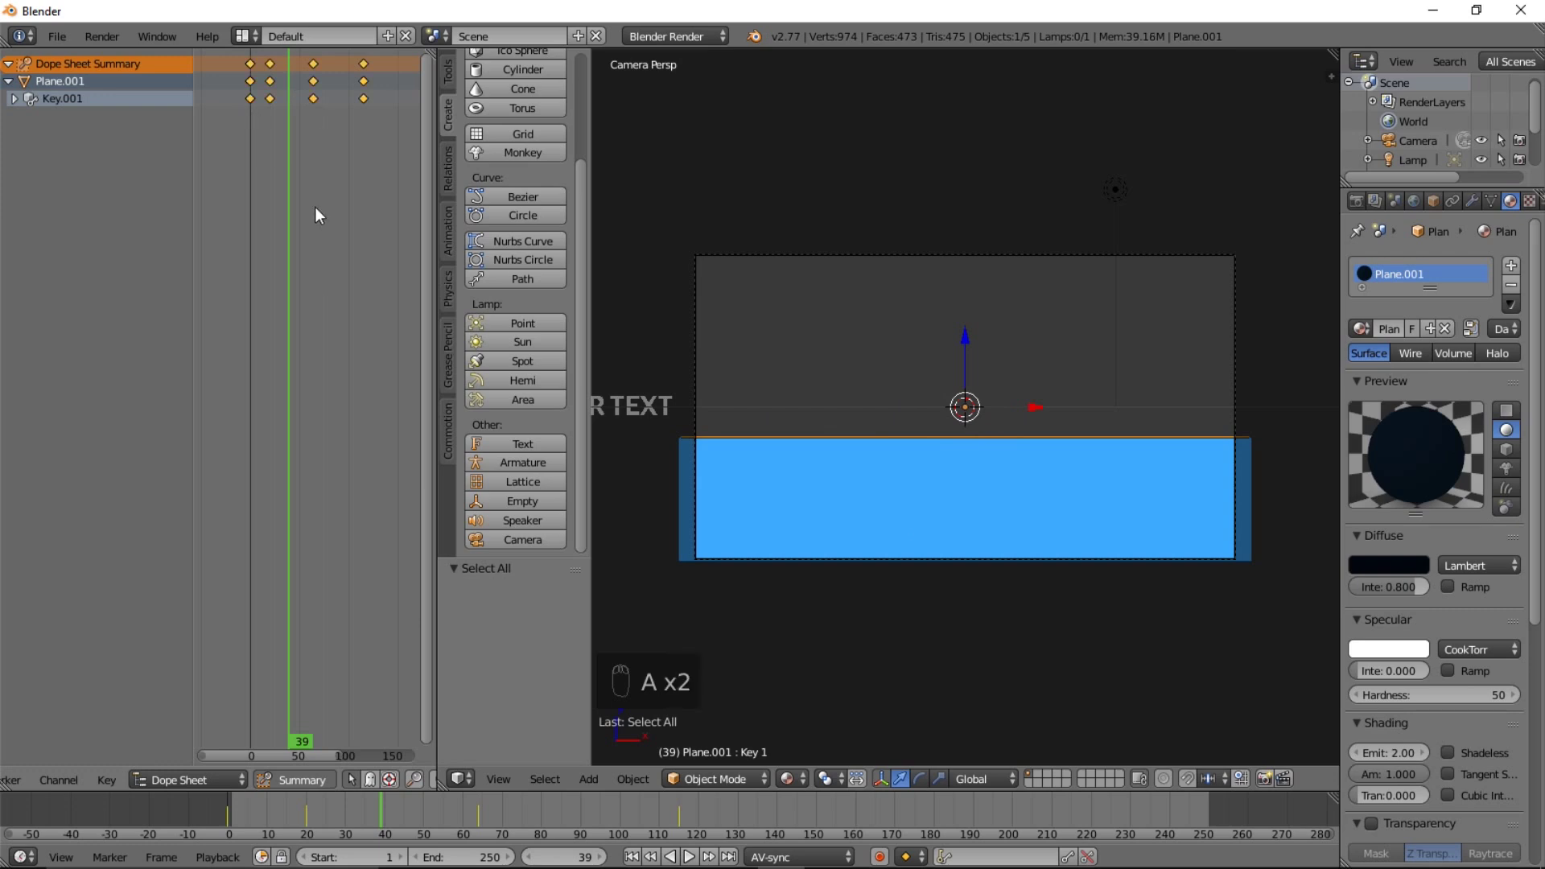
{"action": "key", "text": "g"}
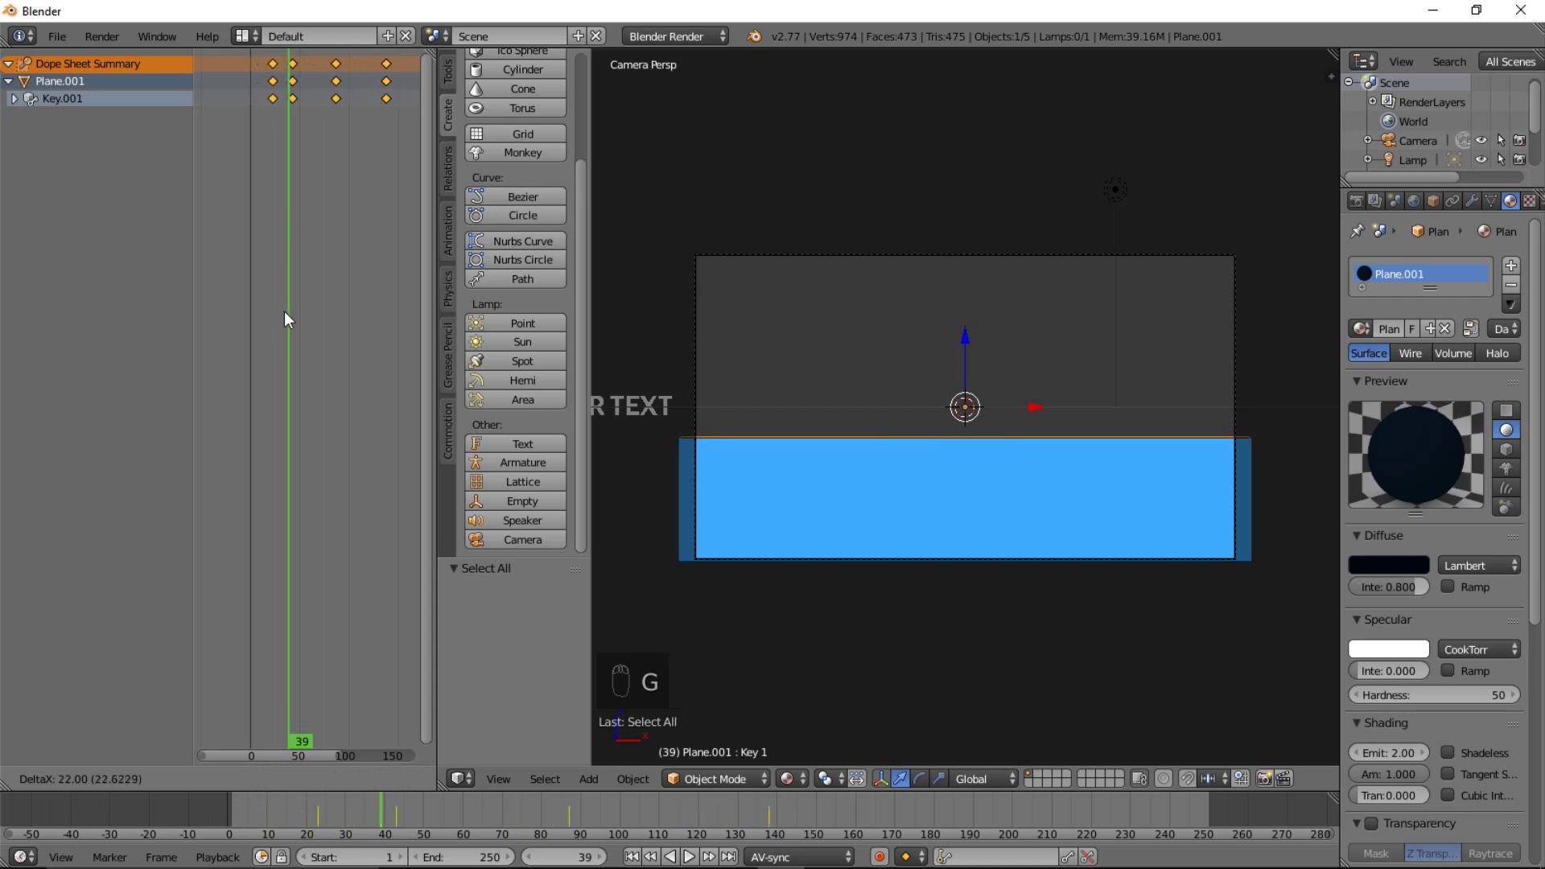
{"action": "left_click_drag", "start_coordinate": [261, 808], "coordinate": [438, 831]}
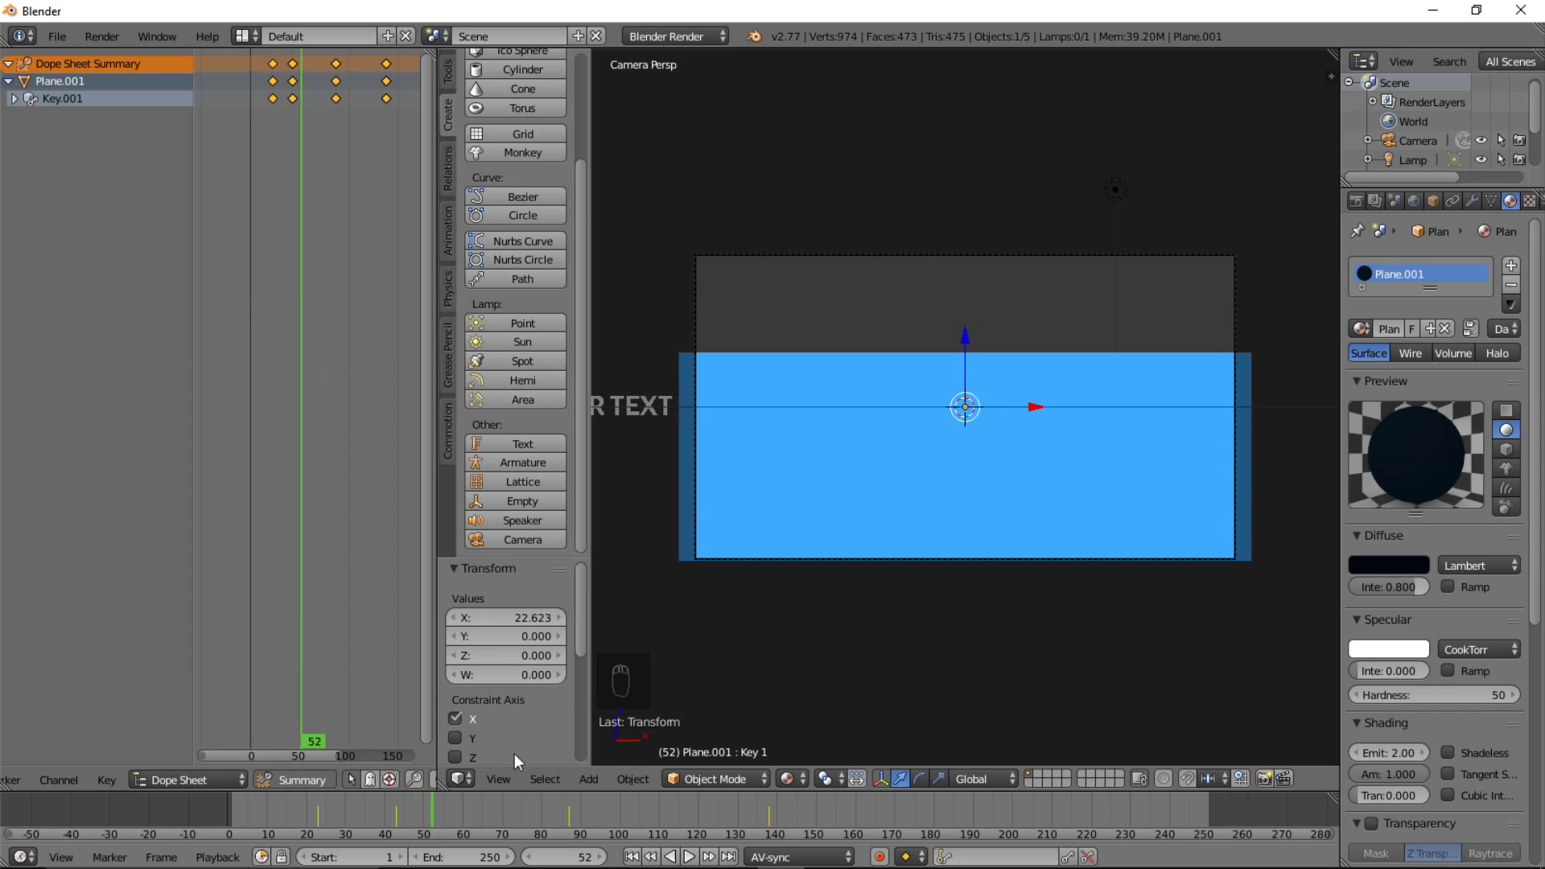
{"action": "key", "text": "g"}
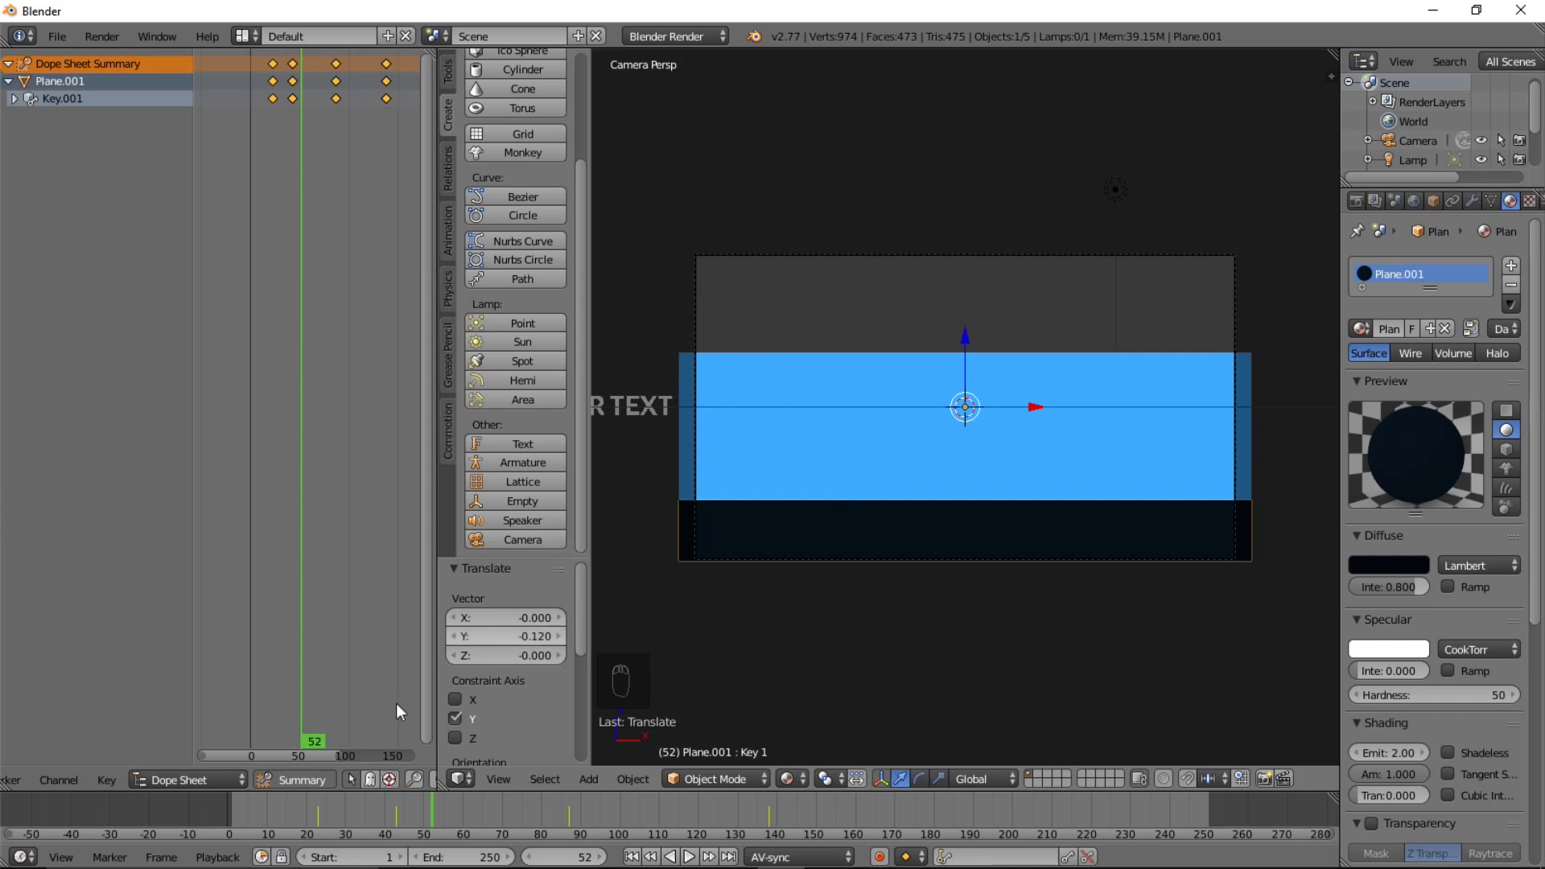
Play the animation from the start and pause at frame 103 where the dark plane covers the blue one
{"action": "left_click", "coordinate": [319, 814]}
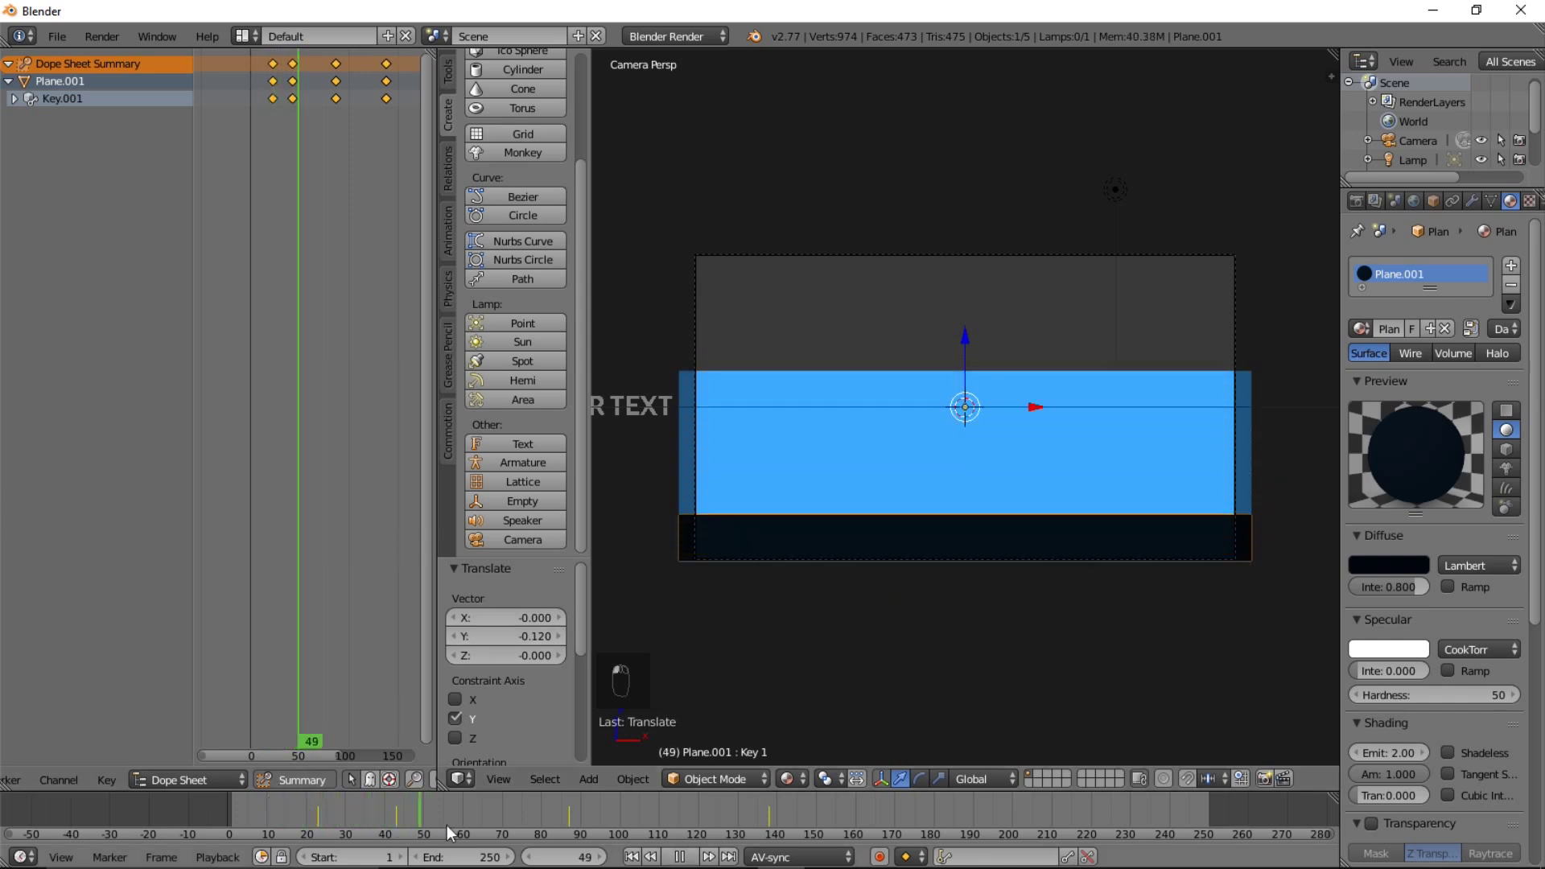
{"action": "left_click", "coordinate": [593, 845]}
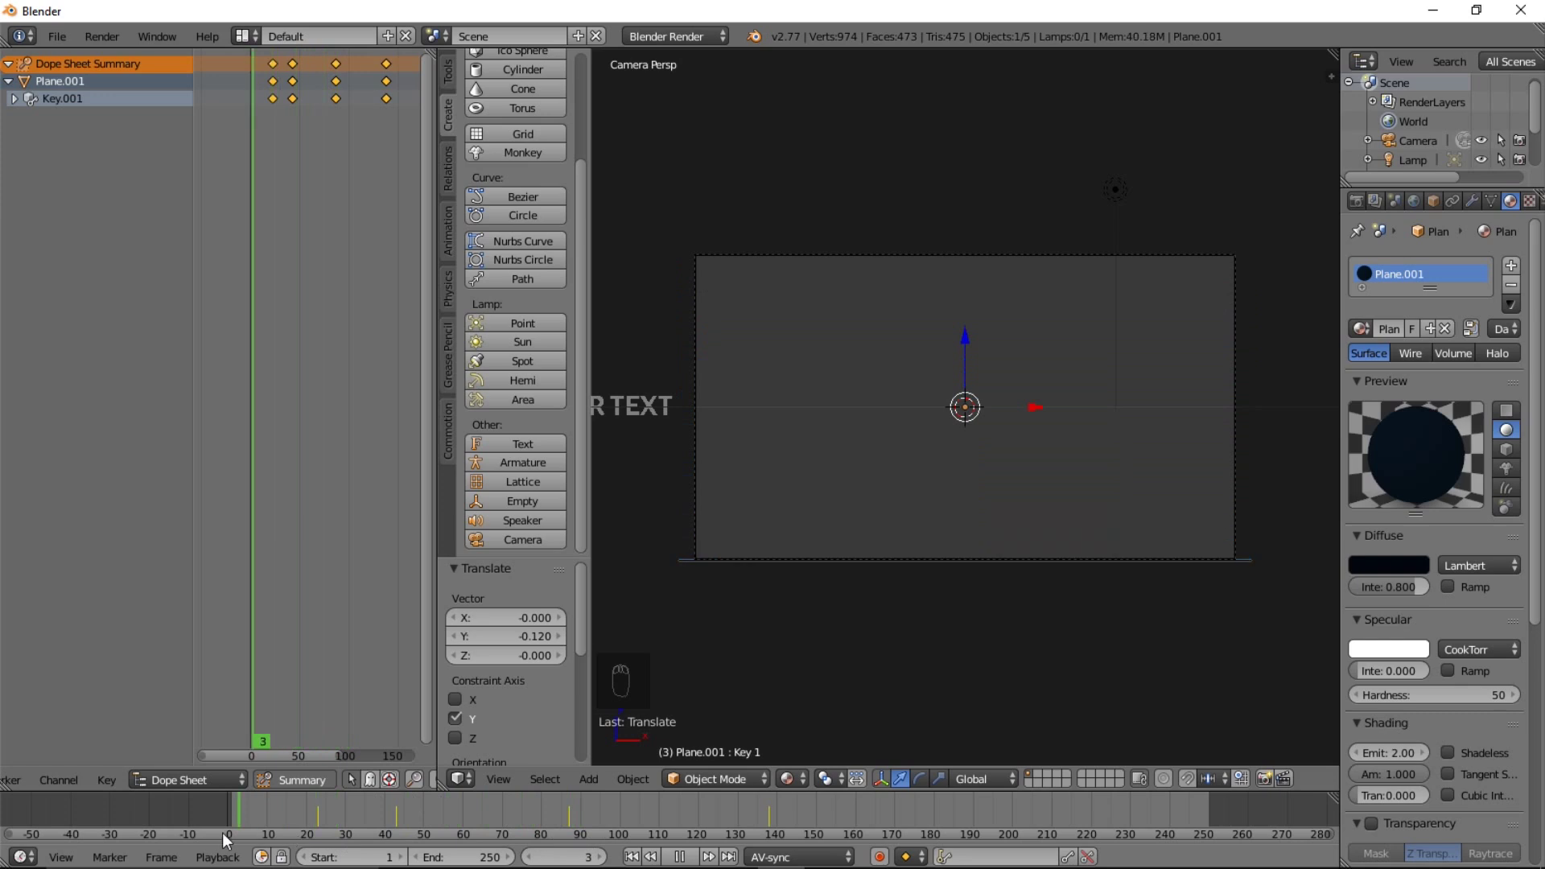
{"action": "key", "text": "alt+a"}
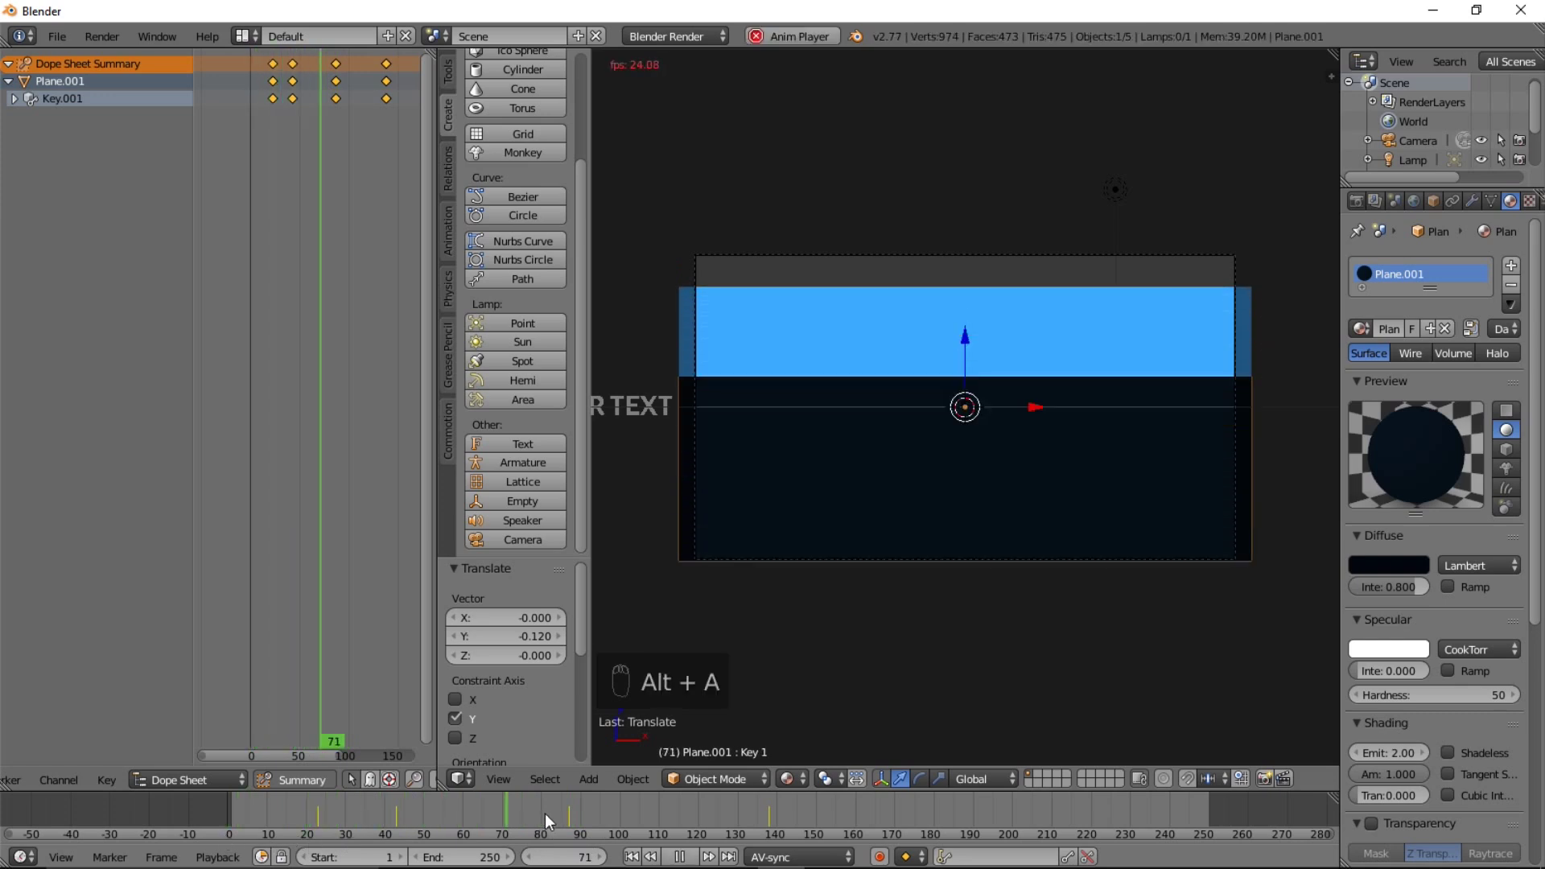
{"action": "left_click", "coordinate": [263, 812]}
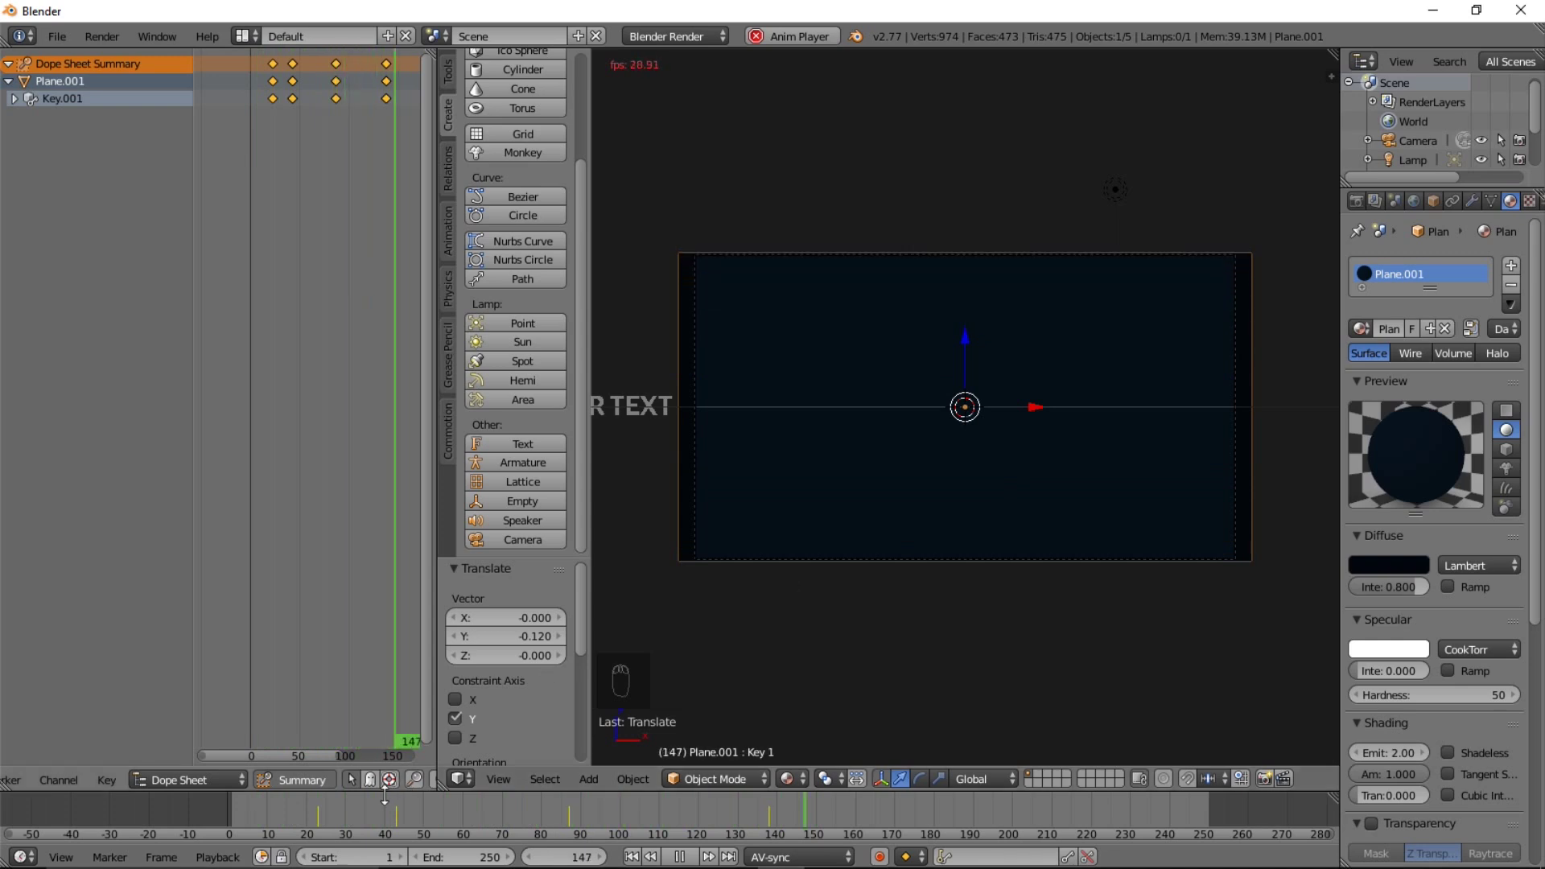
{"action": "left_click_drag", "start_coordinate": [287, 819], "coordinate": [726, 849]}
{"action": "left_click", "coordinate": [668, 845]}
{"action": "left_click", "coordinate": [725, 751]}
{"action": "middle_click", "coordinate": [692, 833]}
{"action": "left_click_drag", "start_coordinate": [486, 829], "coordinate": [434, 839]}
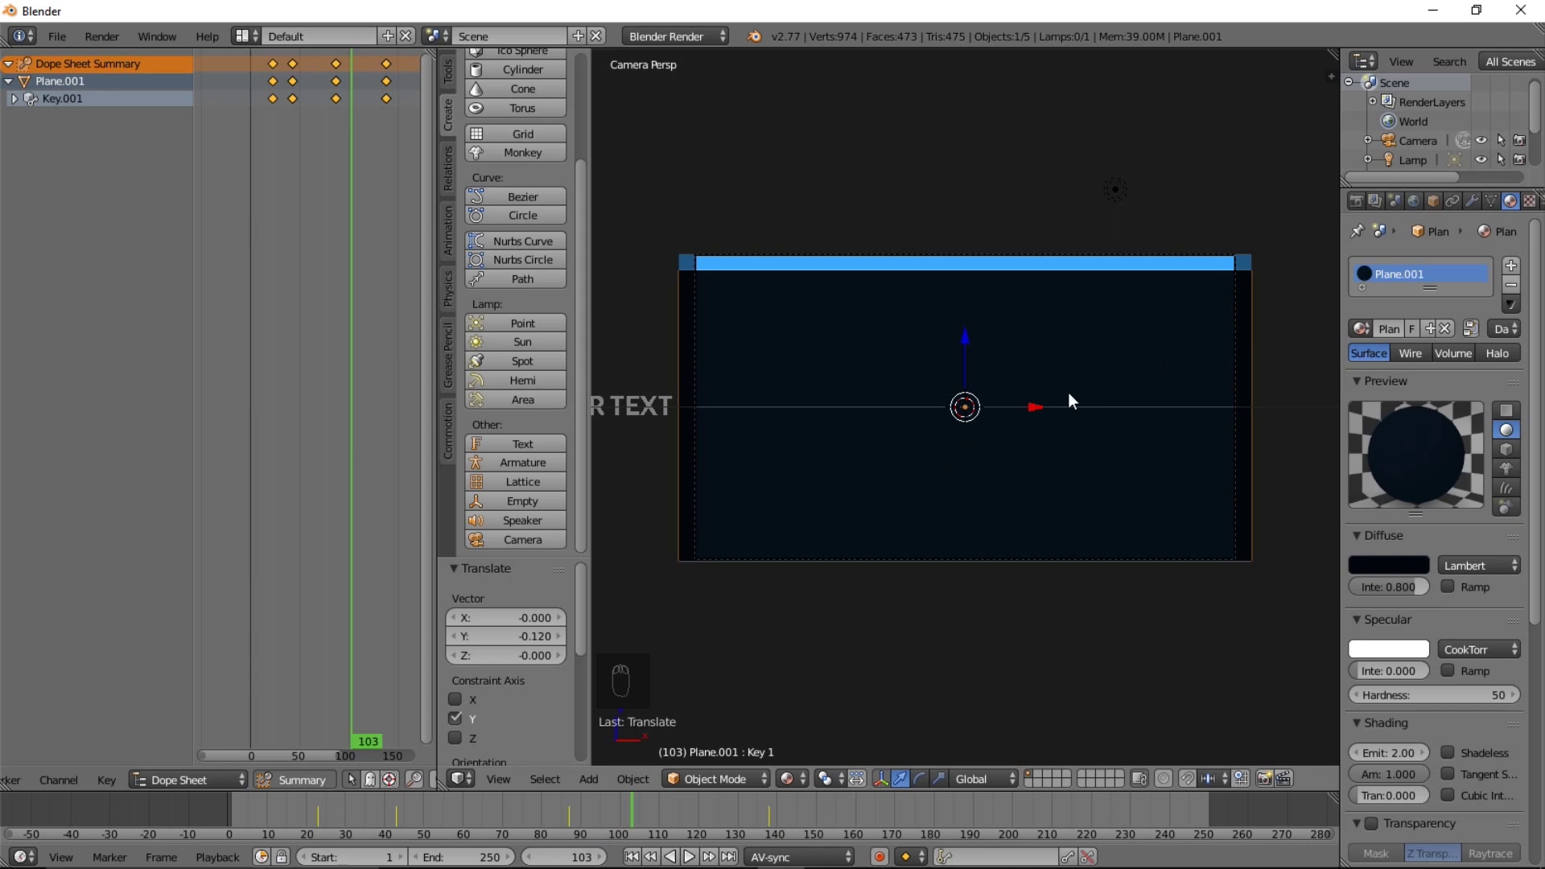
Add a Bezier circle at the centre of the title card and resize it
{"action": "key", "text": "shift+a"}
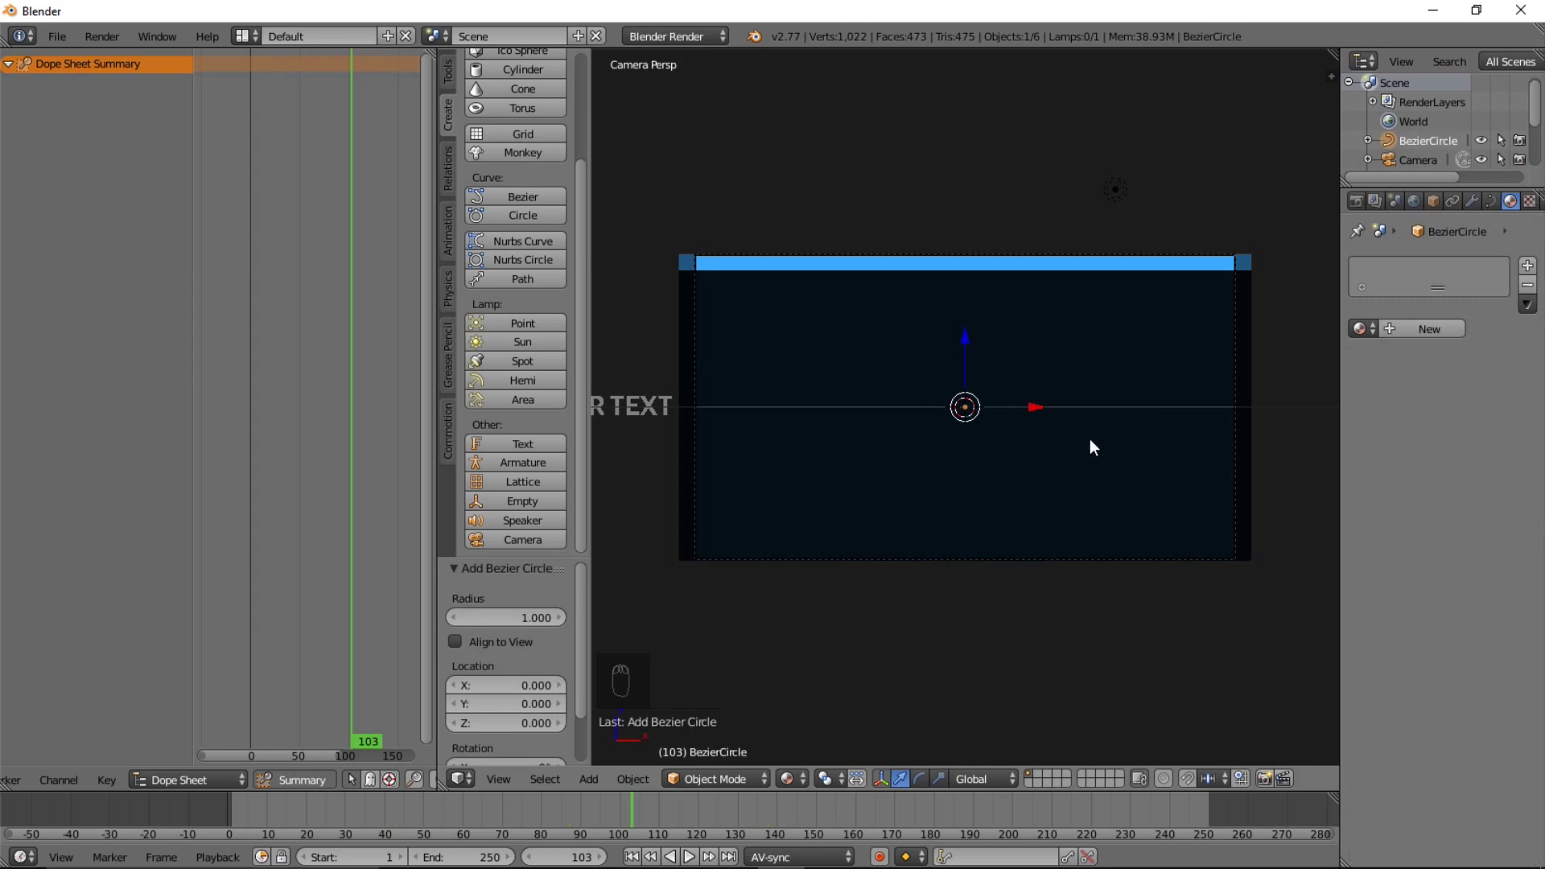
{"action": "key", "text": "r"}
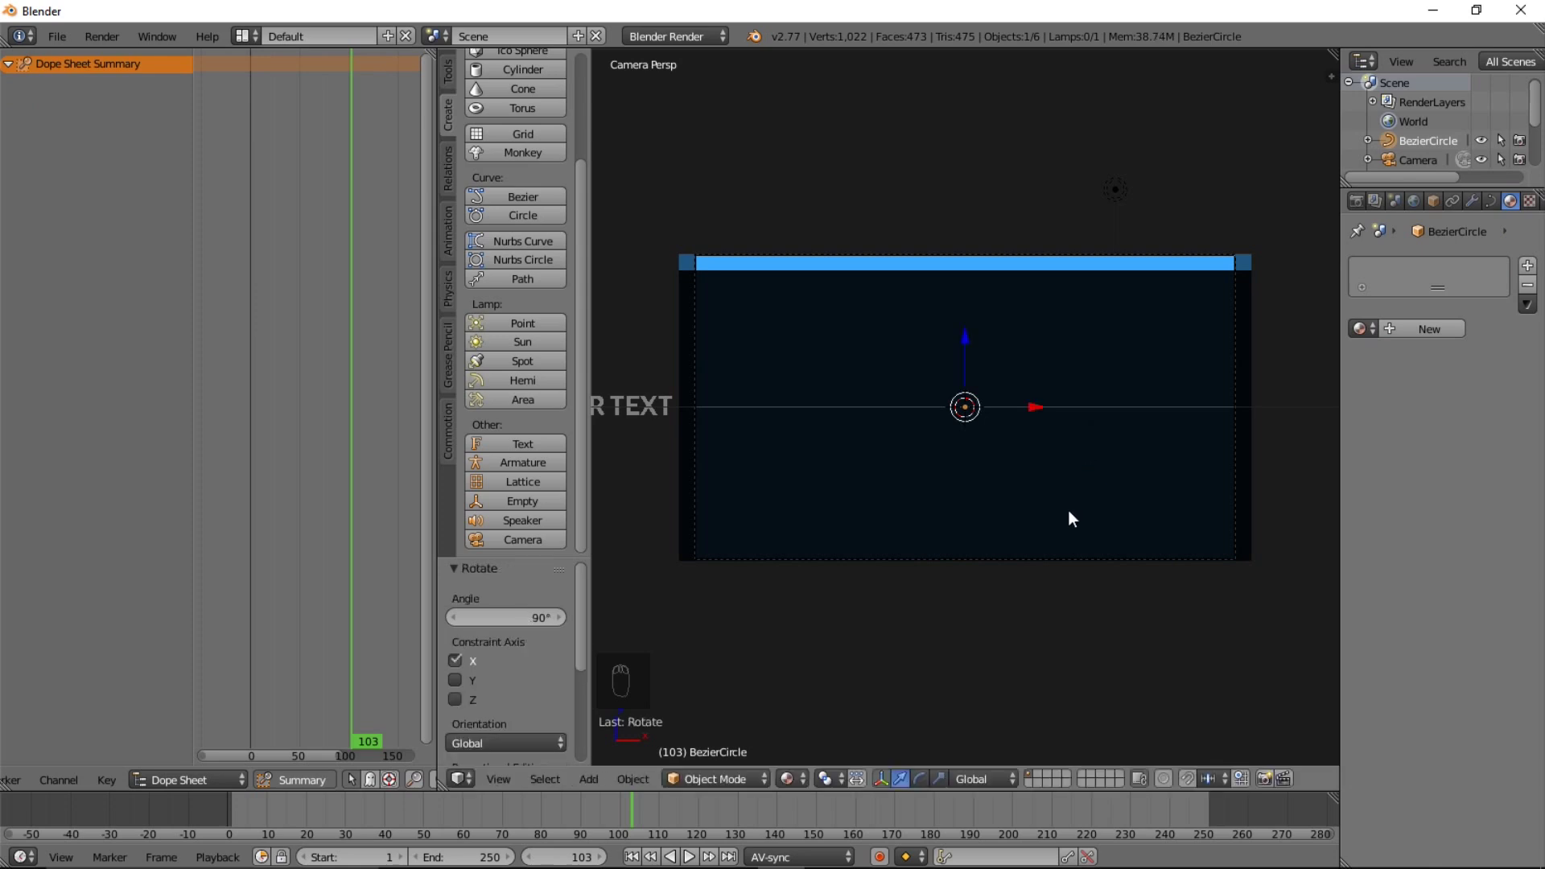
{"action": "key", "text": "g"}
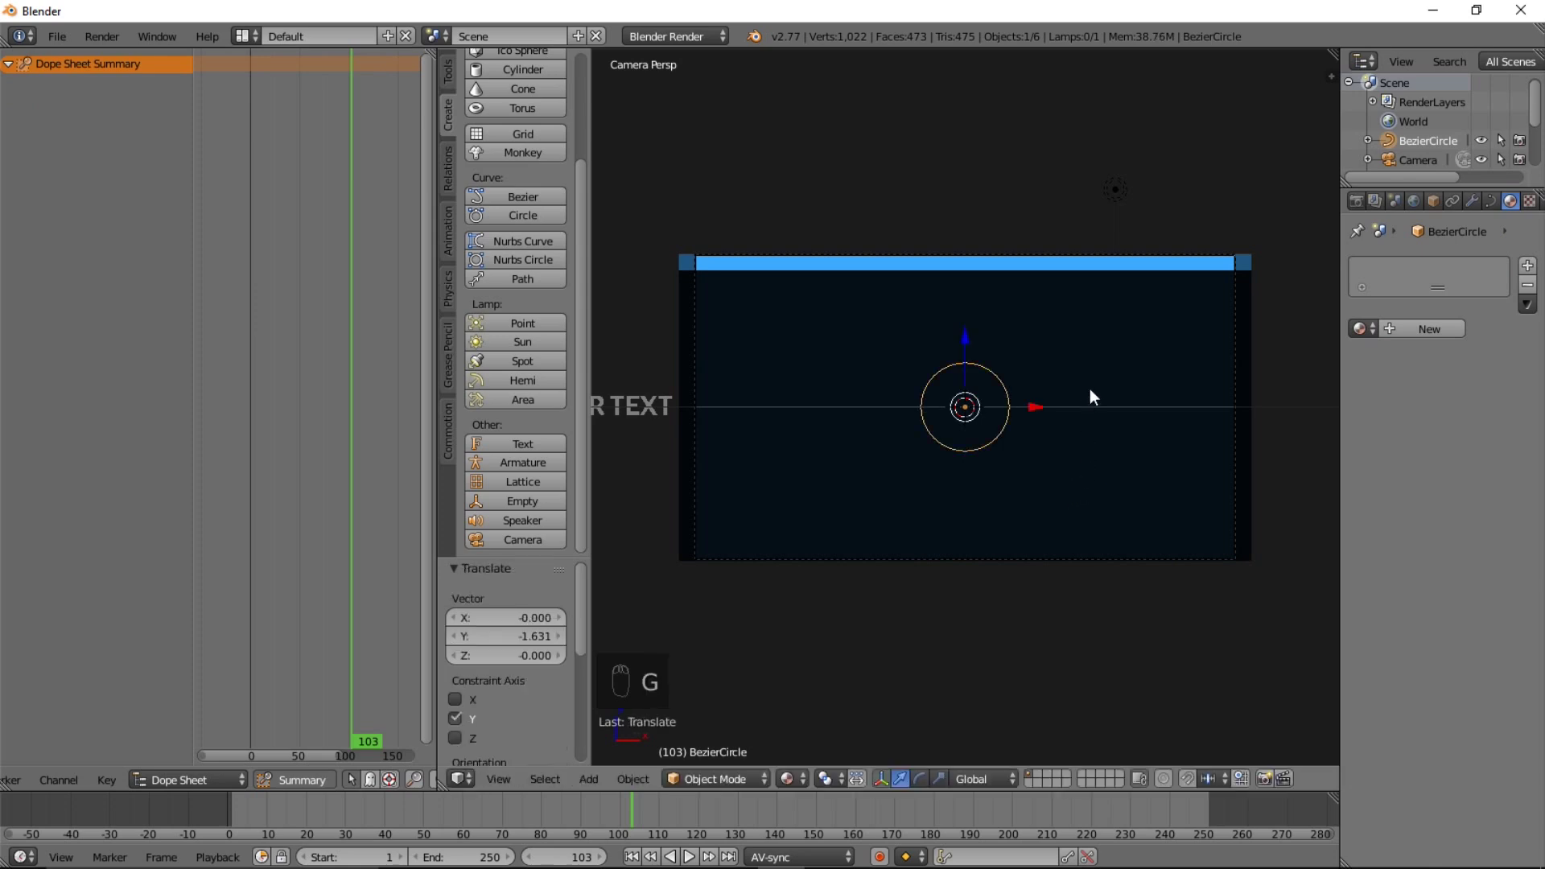
{"action": "left_click", "coordinate": [1105, 379]}
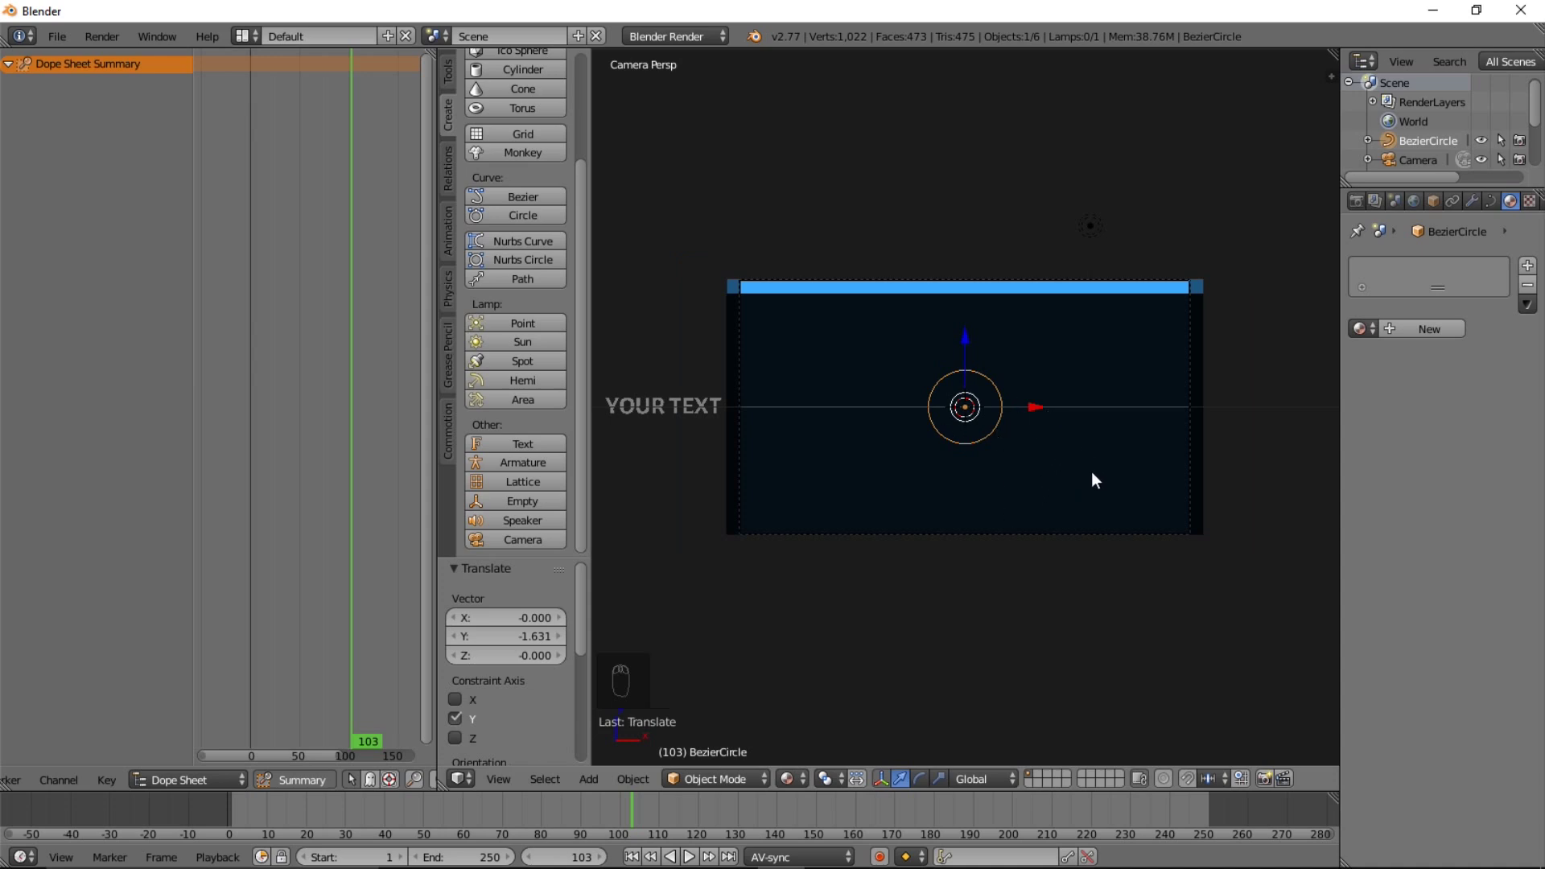
Duplicate it as a second, smaller Bezier circle for the bevel profile
{"action": "key", "text": "shift+d"}
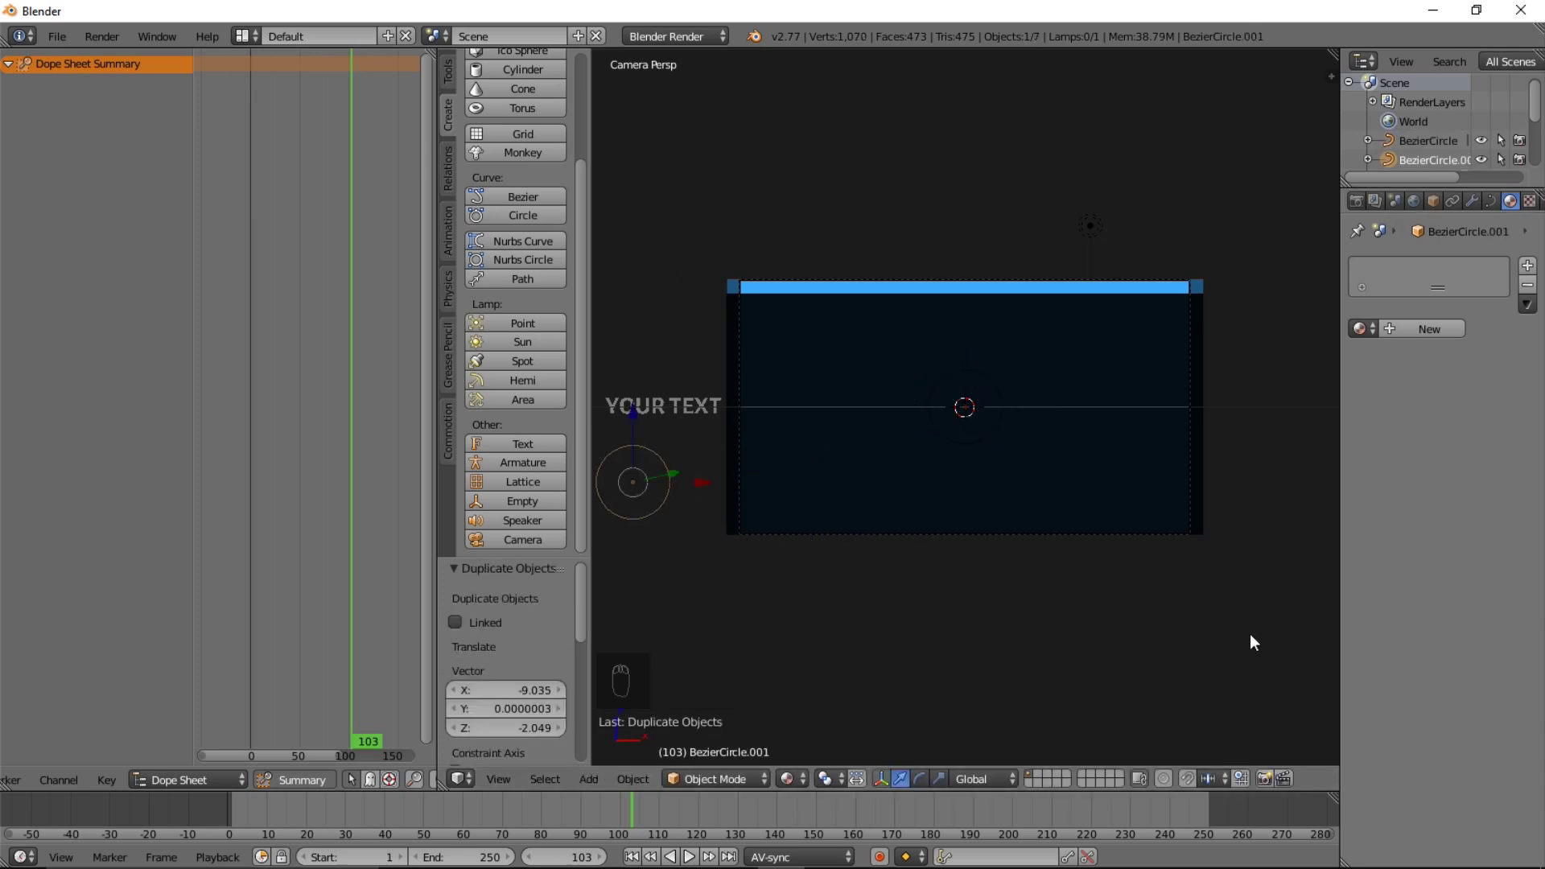
{"action": "key", "text": "s"}
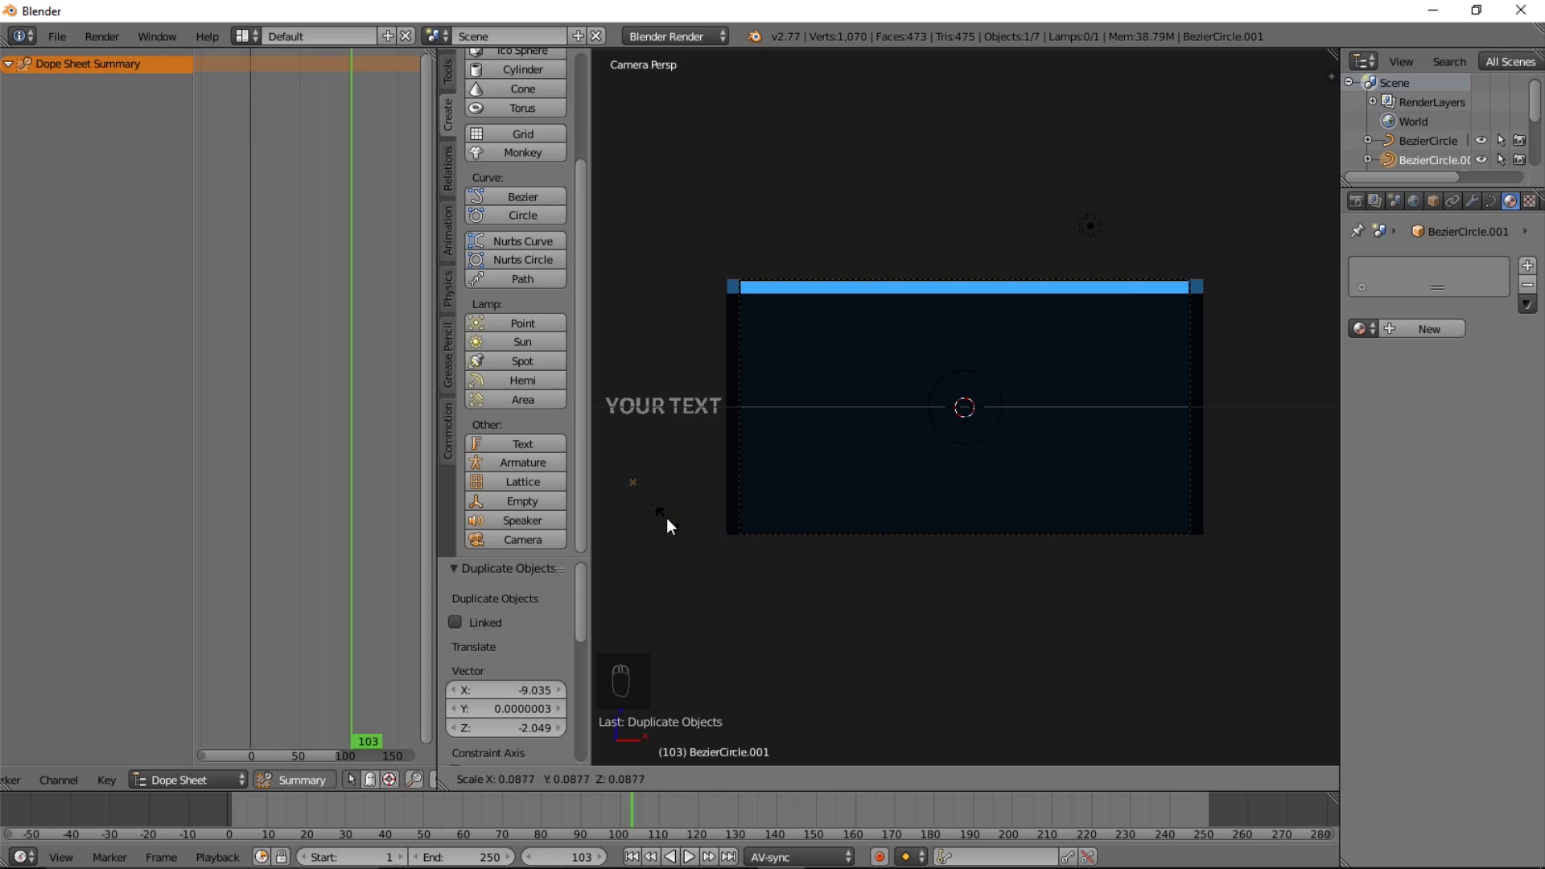
{"action": "left_click", "coordinate": [735, 592]}
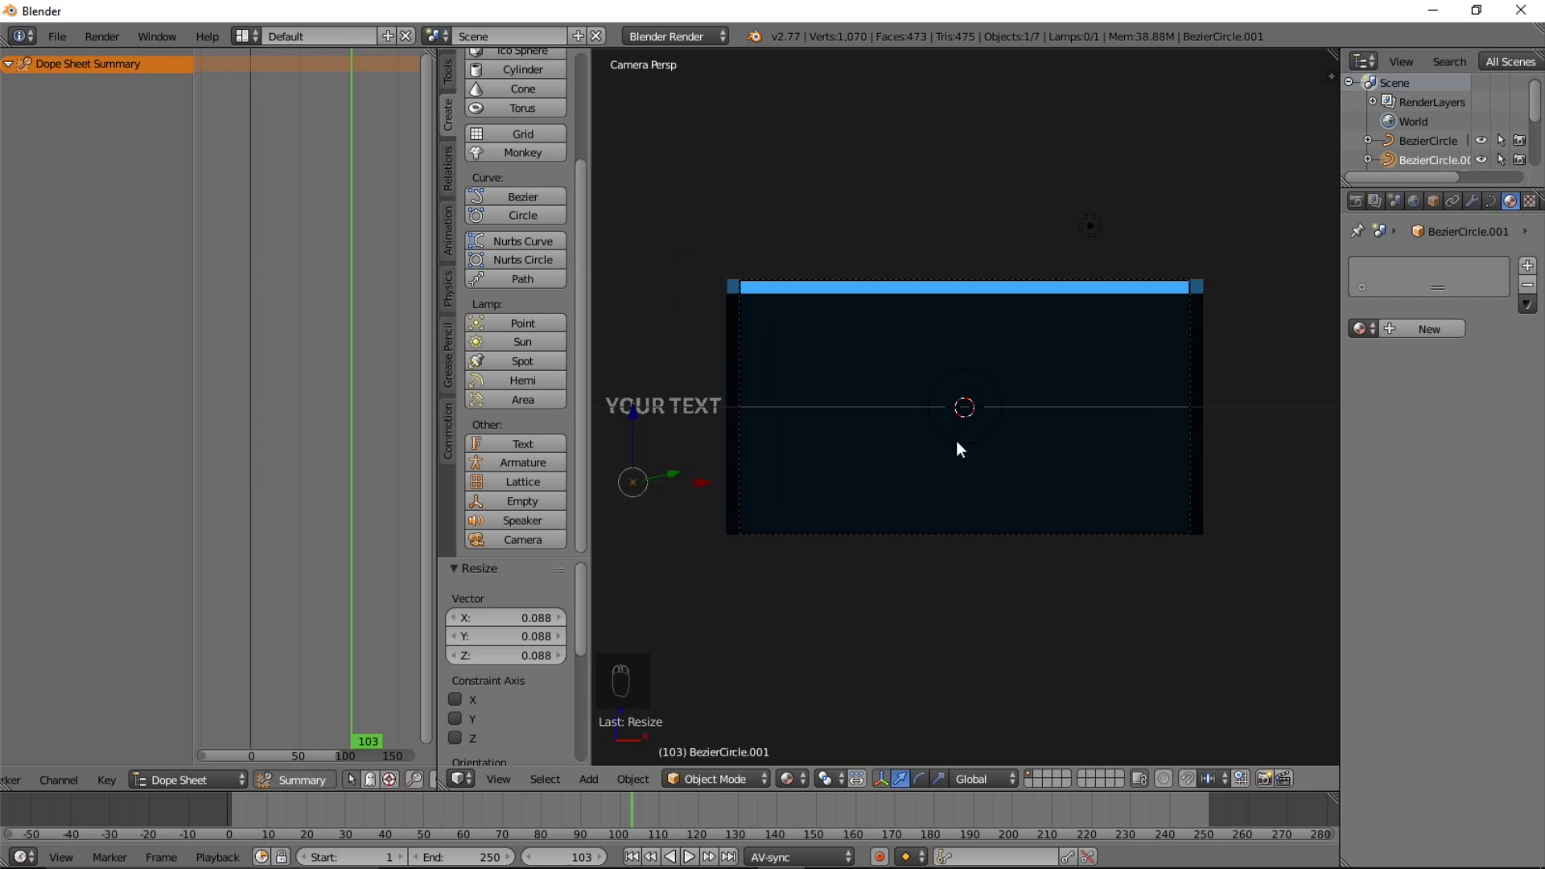
Shape the centre circle into a diamond and convert the rhombus curve to a mesh
{"action": "left_click_drag", "start_coordinate": [963, 447], "coordinate": [1501, 206]}
{"action": "left_click_drag", "start_coordinate": [1501, 205], "coordinate": [1505, 212]}
{"action": "left_click_drag", "start_coordinate": [1505, 212], "coordinate": [1409, 463]}
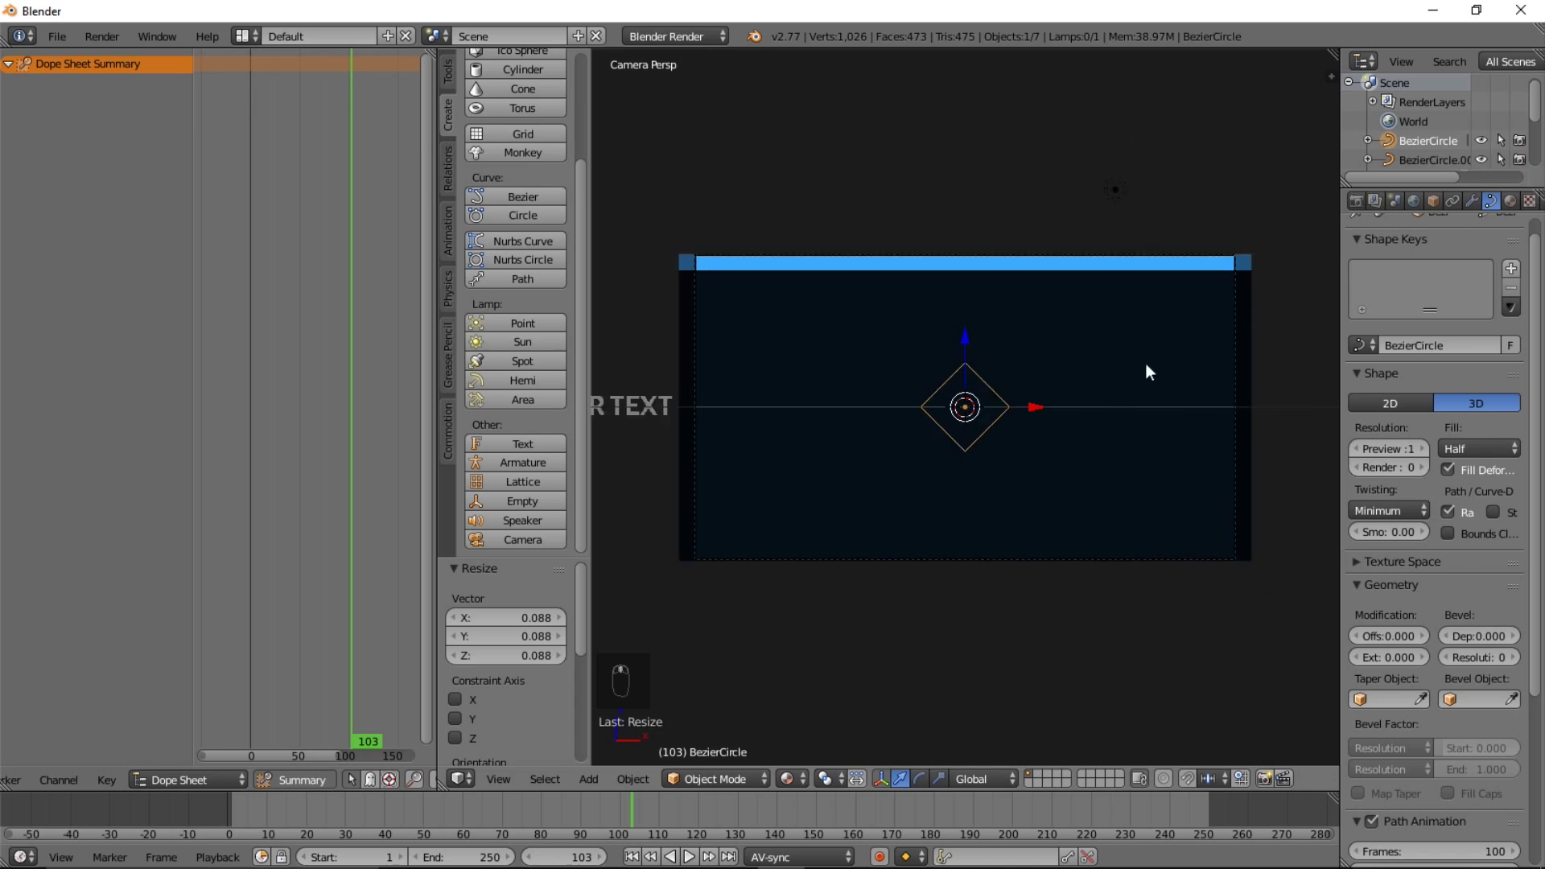
{"action": "key", "text": "alt+c"}
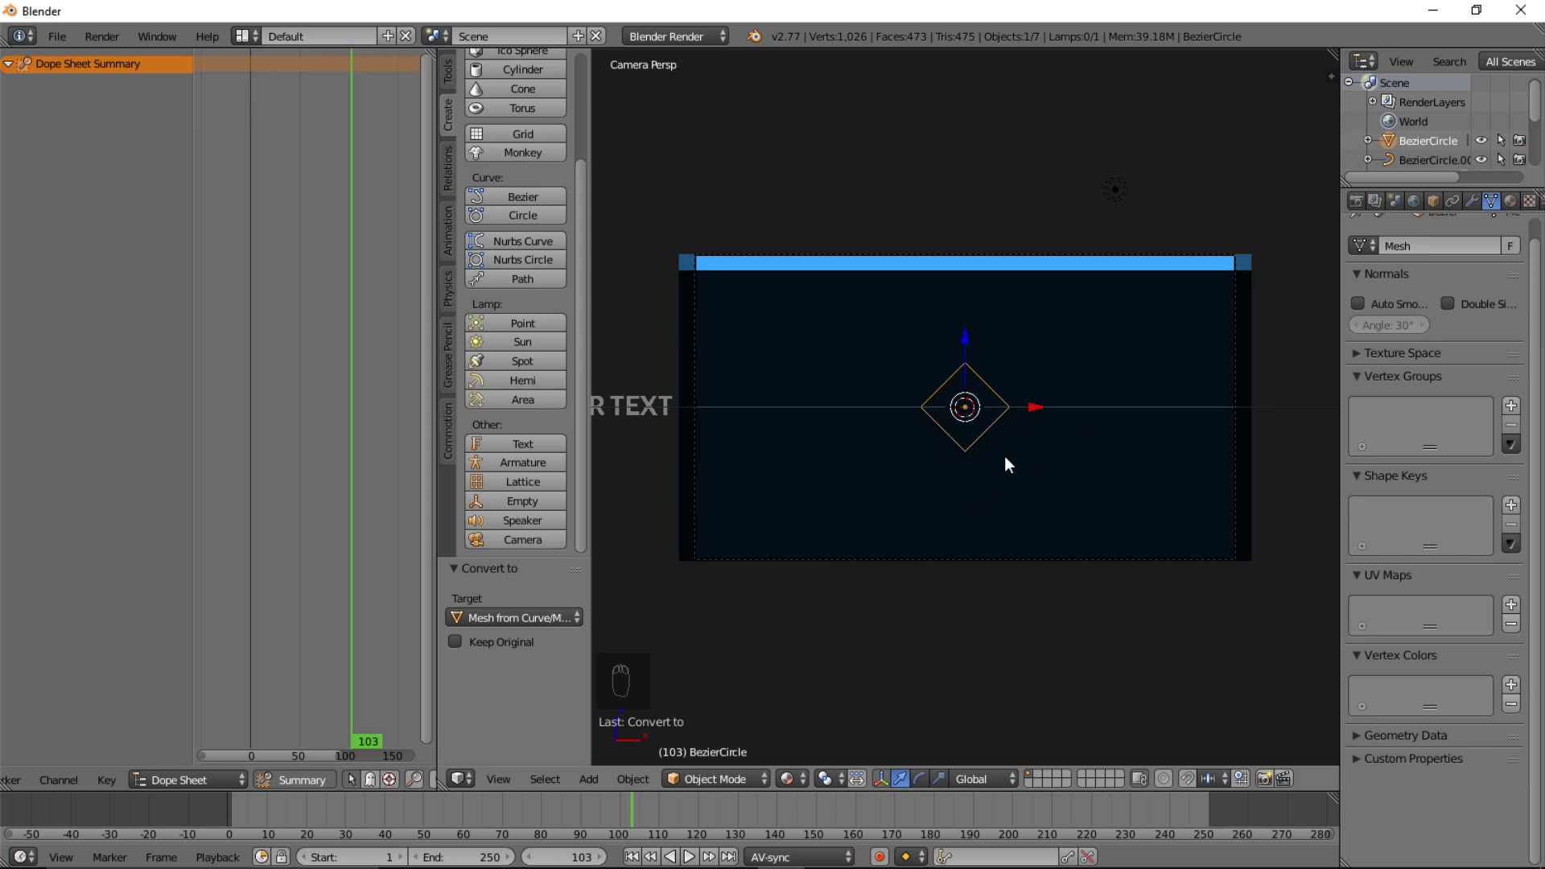
Subdivide the rhombus mesh from 4 to 36 vertices, then bring up conversion back to a curve
{"action": "key", "text": "Tab"}
{"action": "key", "text": "a"}
{"action": "key", "text": "w"}
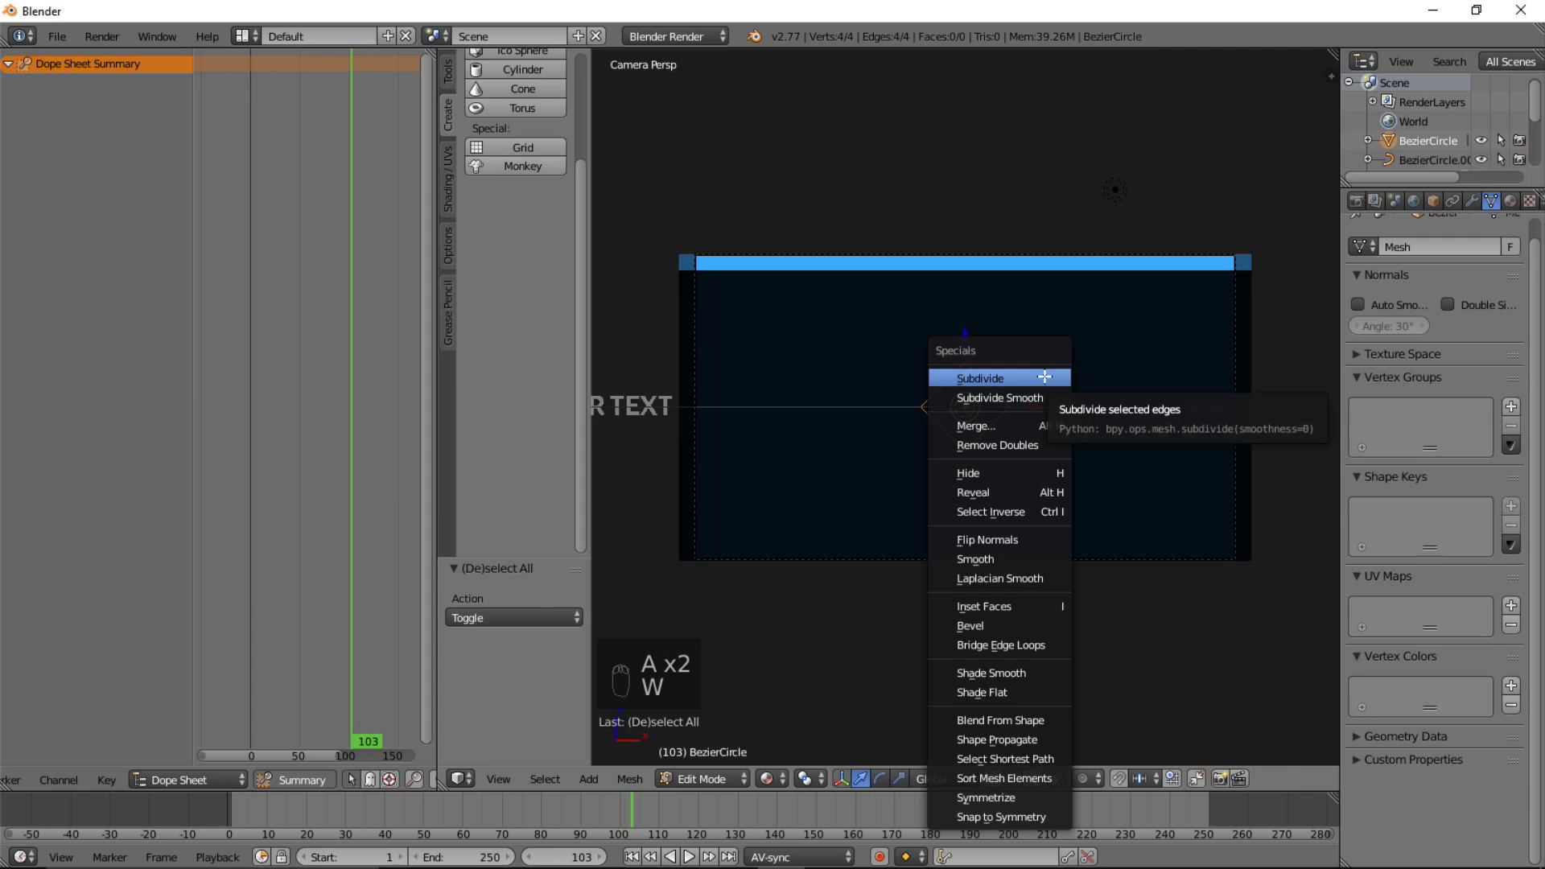
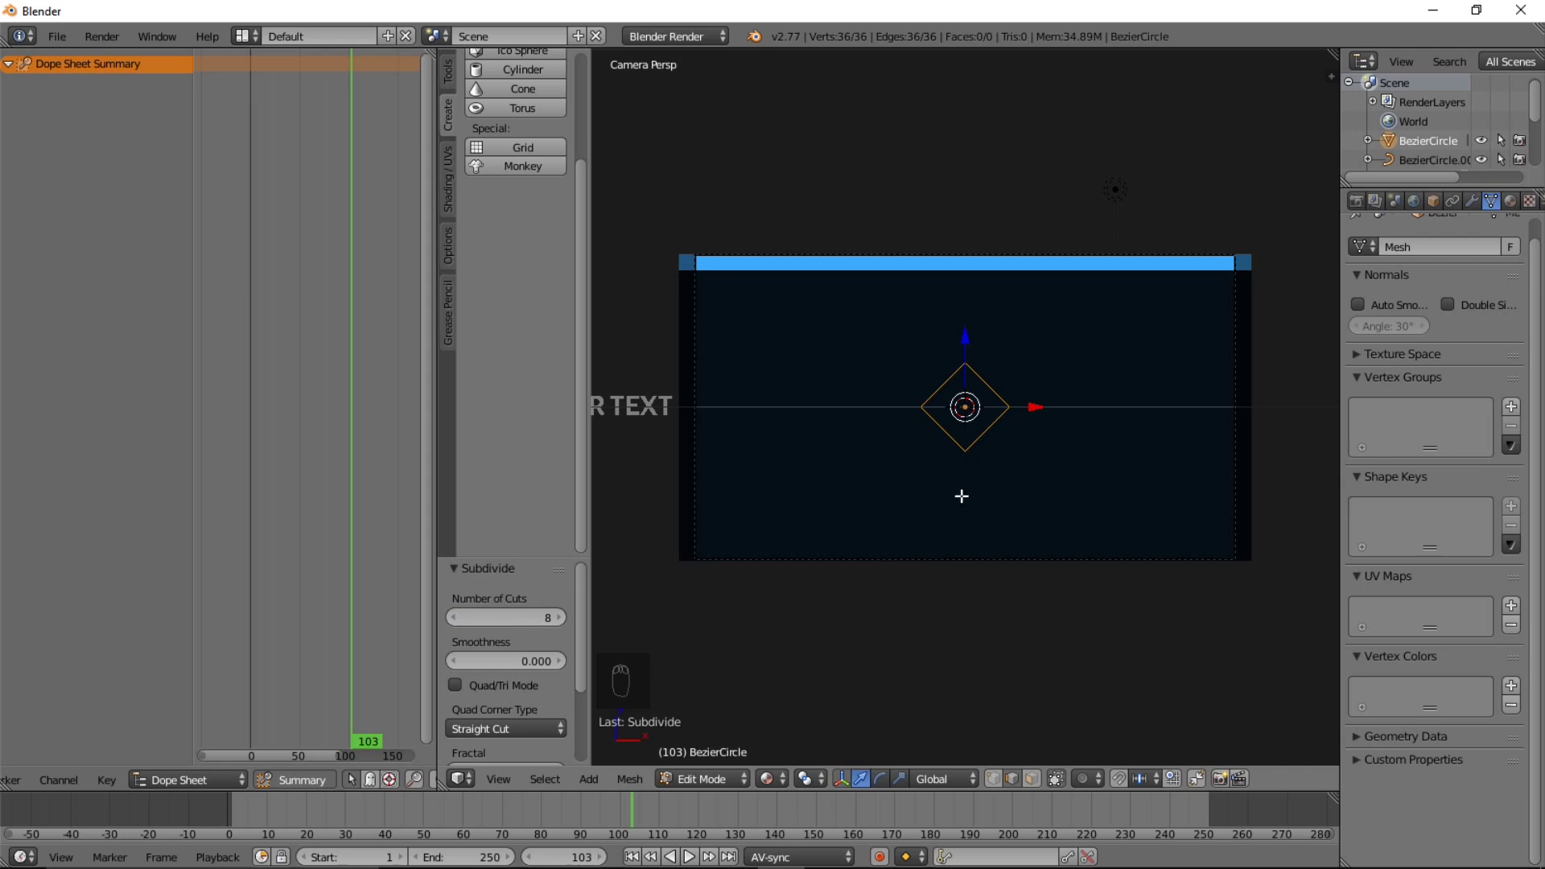
{"action": "key", "text": "Tab"}
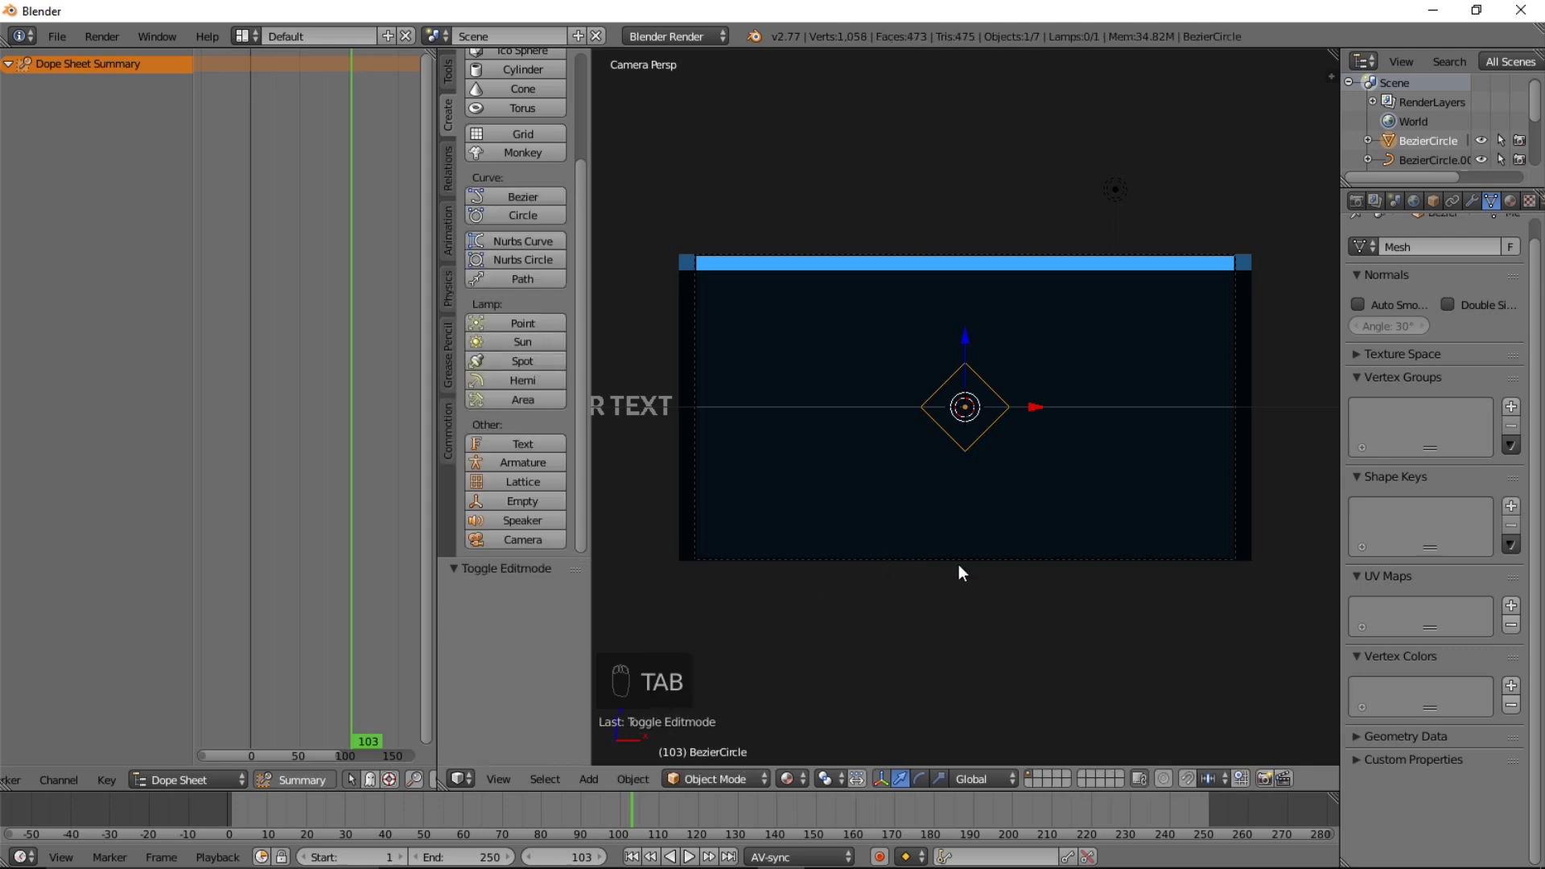
{"action": "key", "text": "alt+c"}
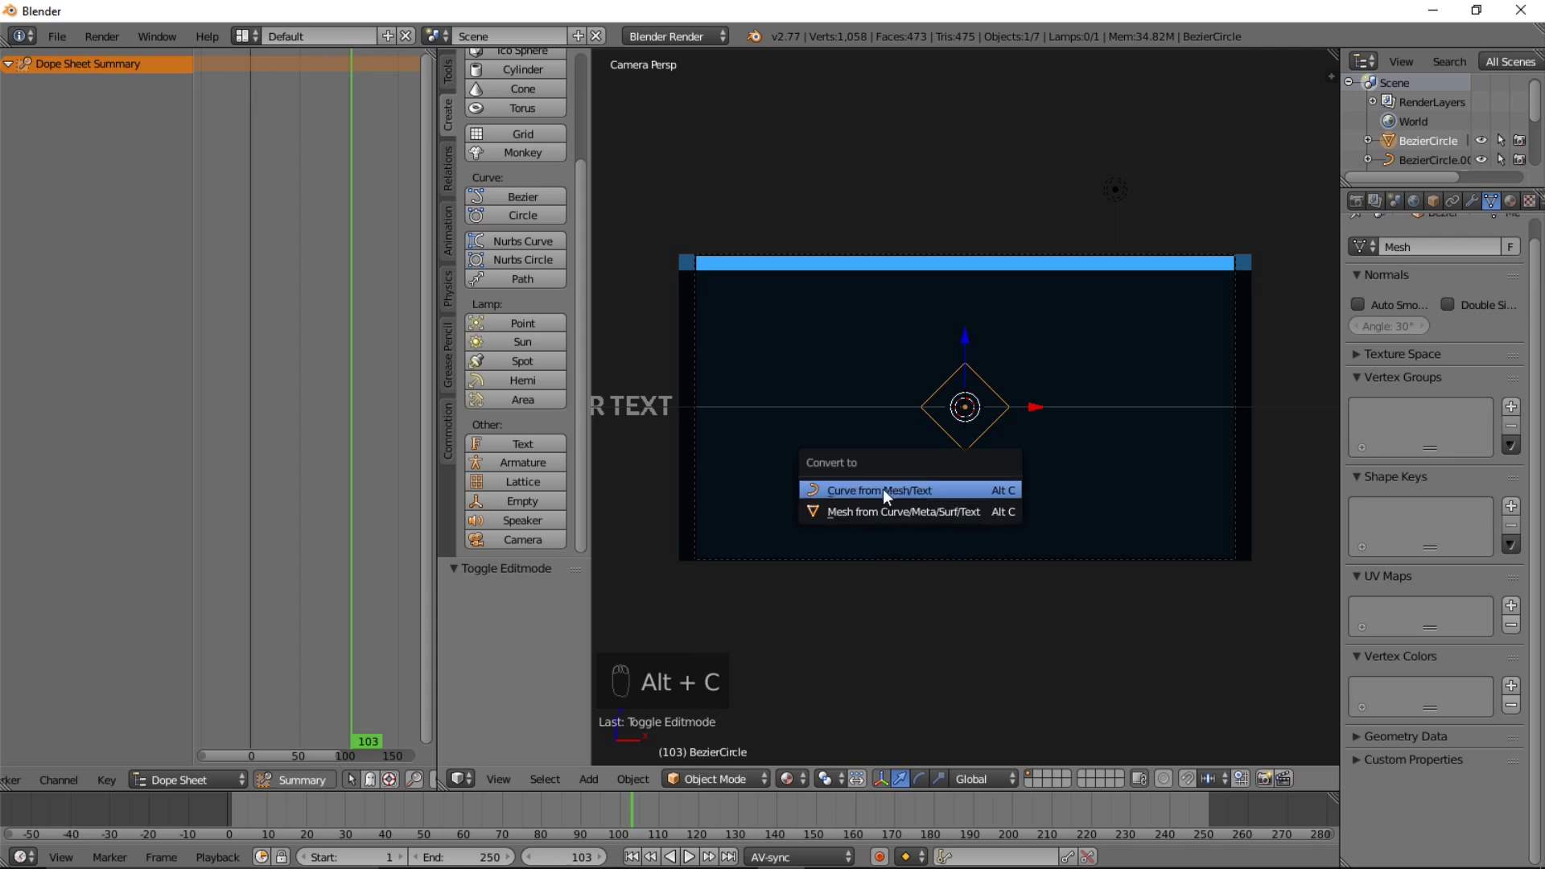
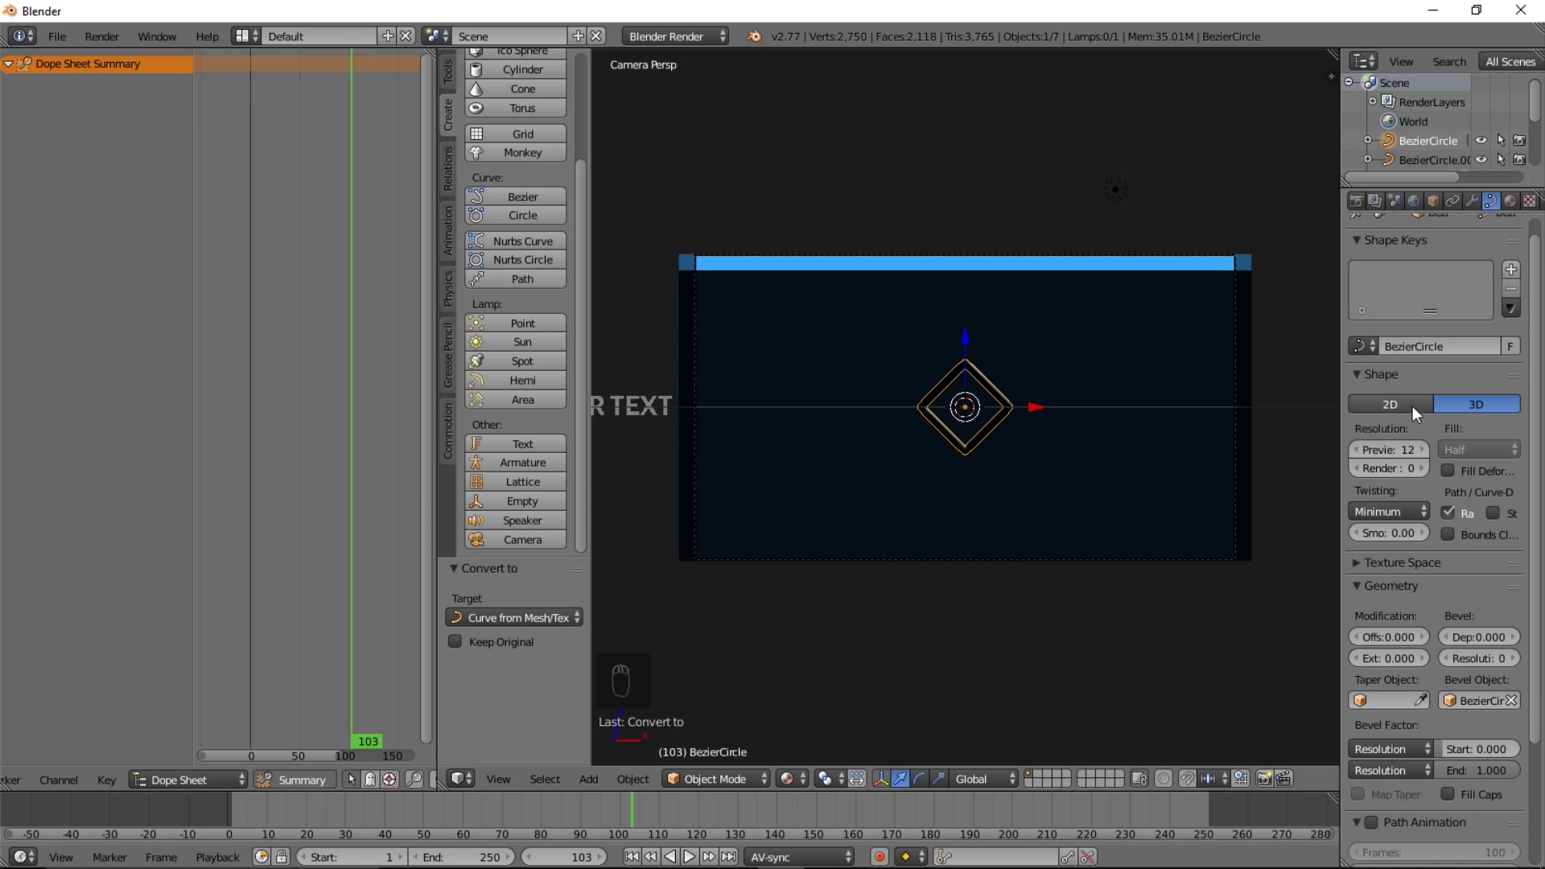
Scale the BezierCircle.001 bevel profile to thicken the rhombus outline
{"action": "left_click_drag", "start_coordinate": [1413, 413], "coordinate": [691, 479]}
{"action": "left_click_drag", "start_coordinate": [691, 479], "coordinate": [718, 466]}
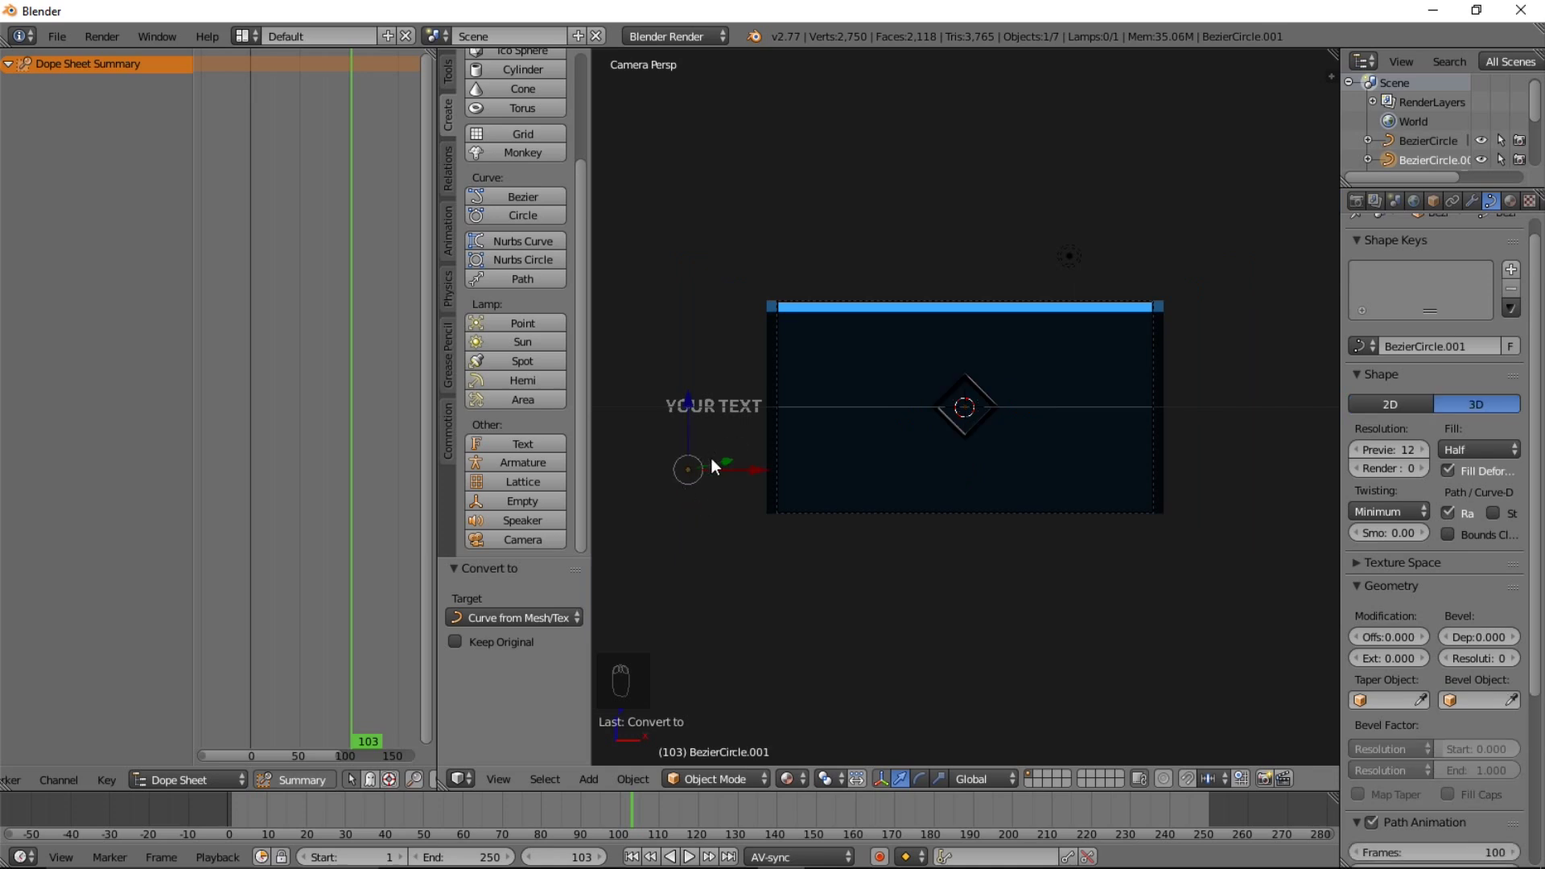
{"action": "key", "text": "s"}
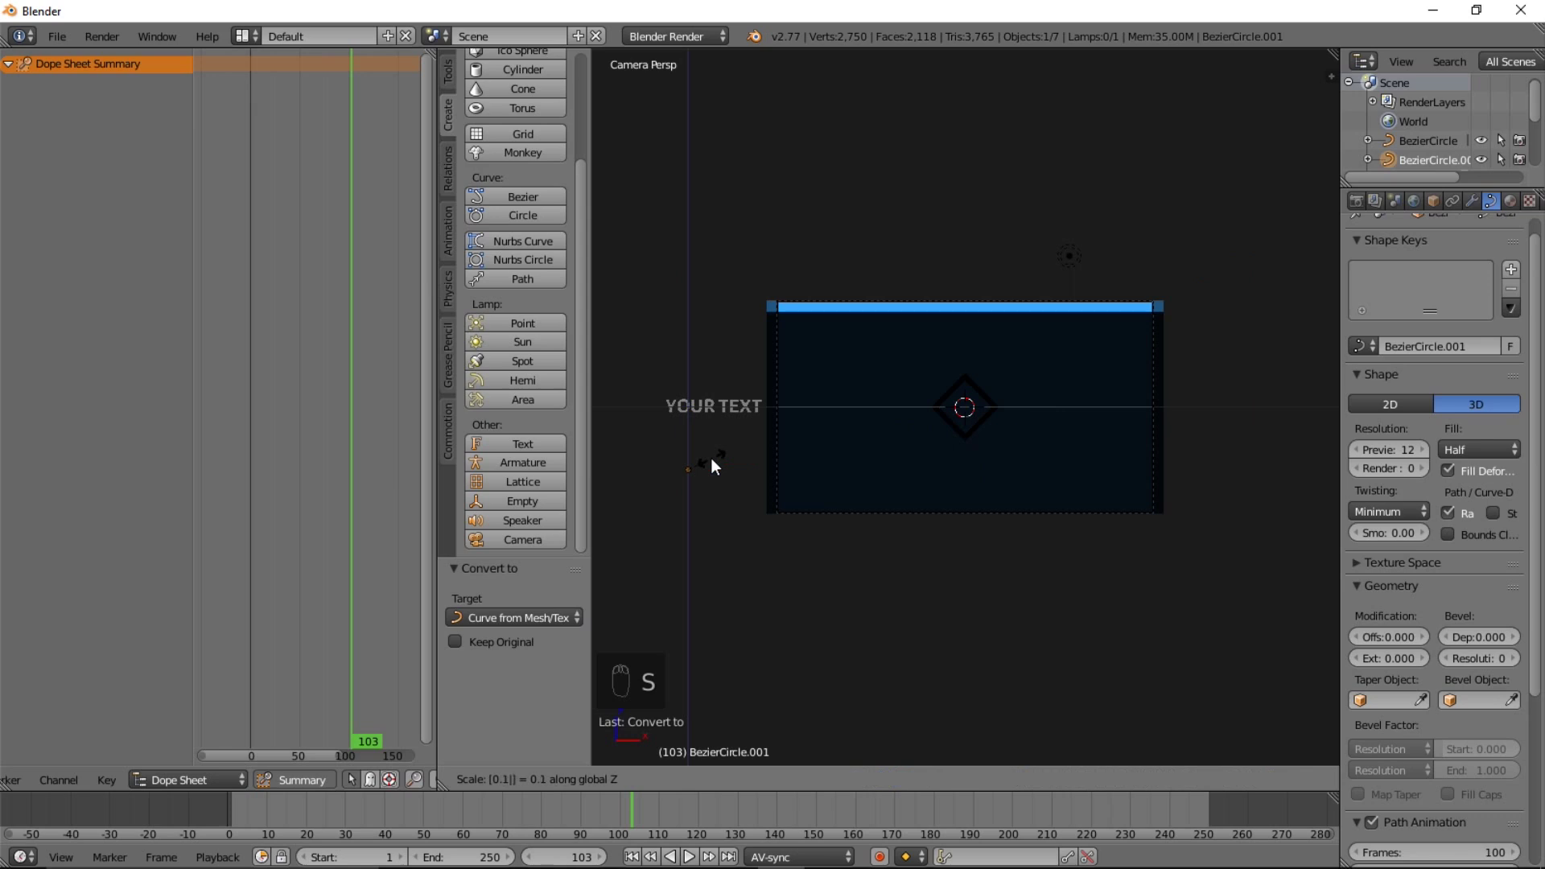
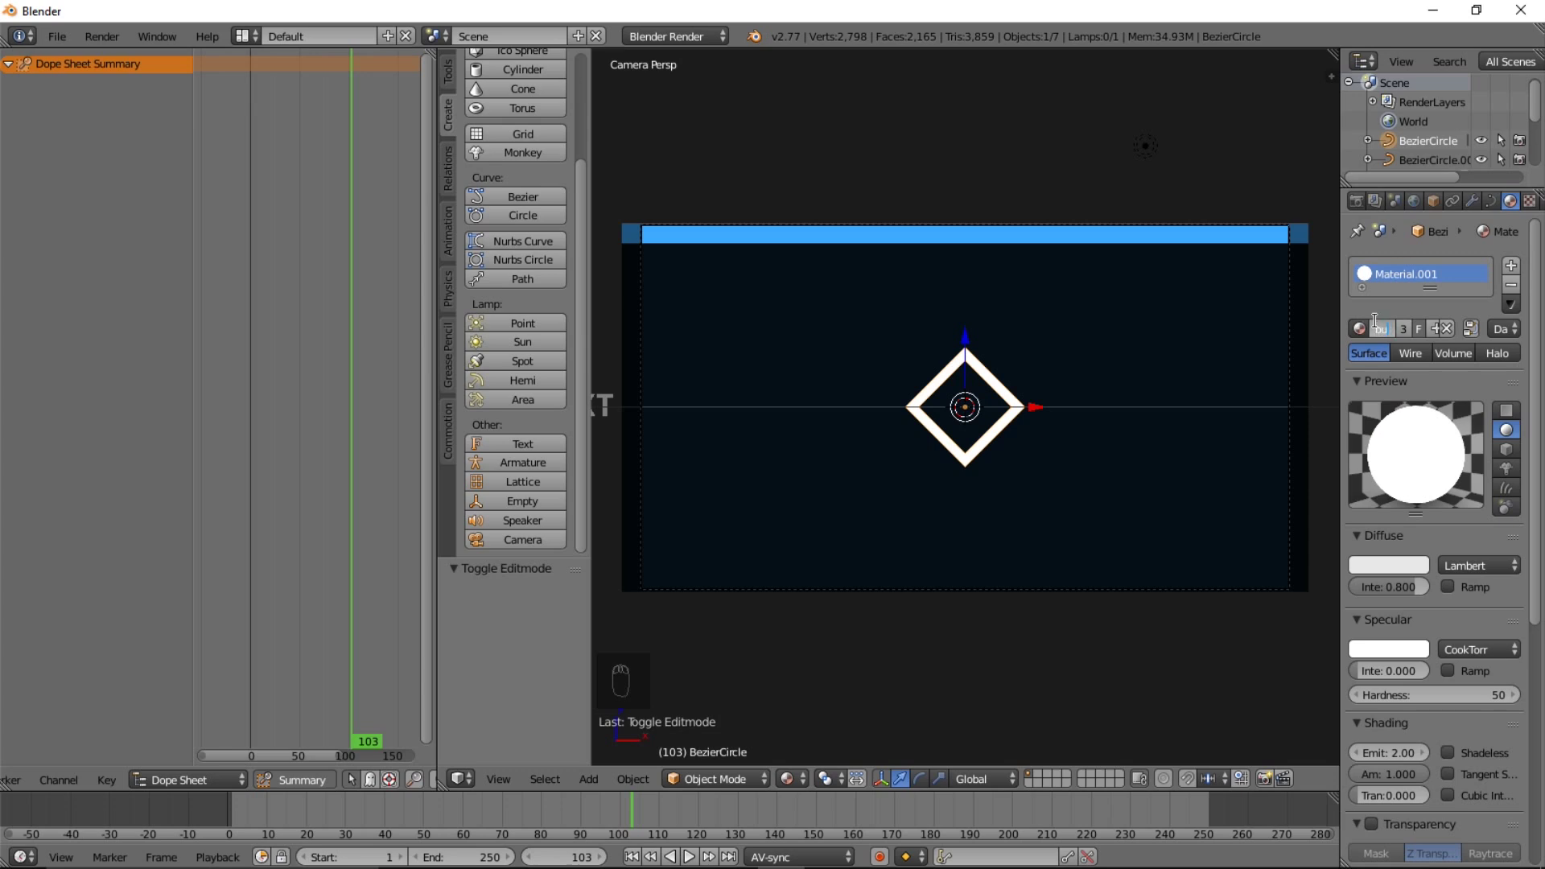
Assign the white emissive material, named Rhombus.001, to the rhombus outline and return to frame 0
{"action": "left_click_drag", "start_coordinate": [1442, 334], "coordinate": [1407, 397]}
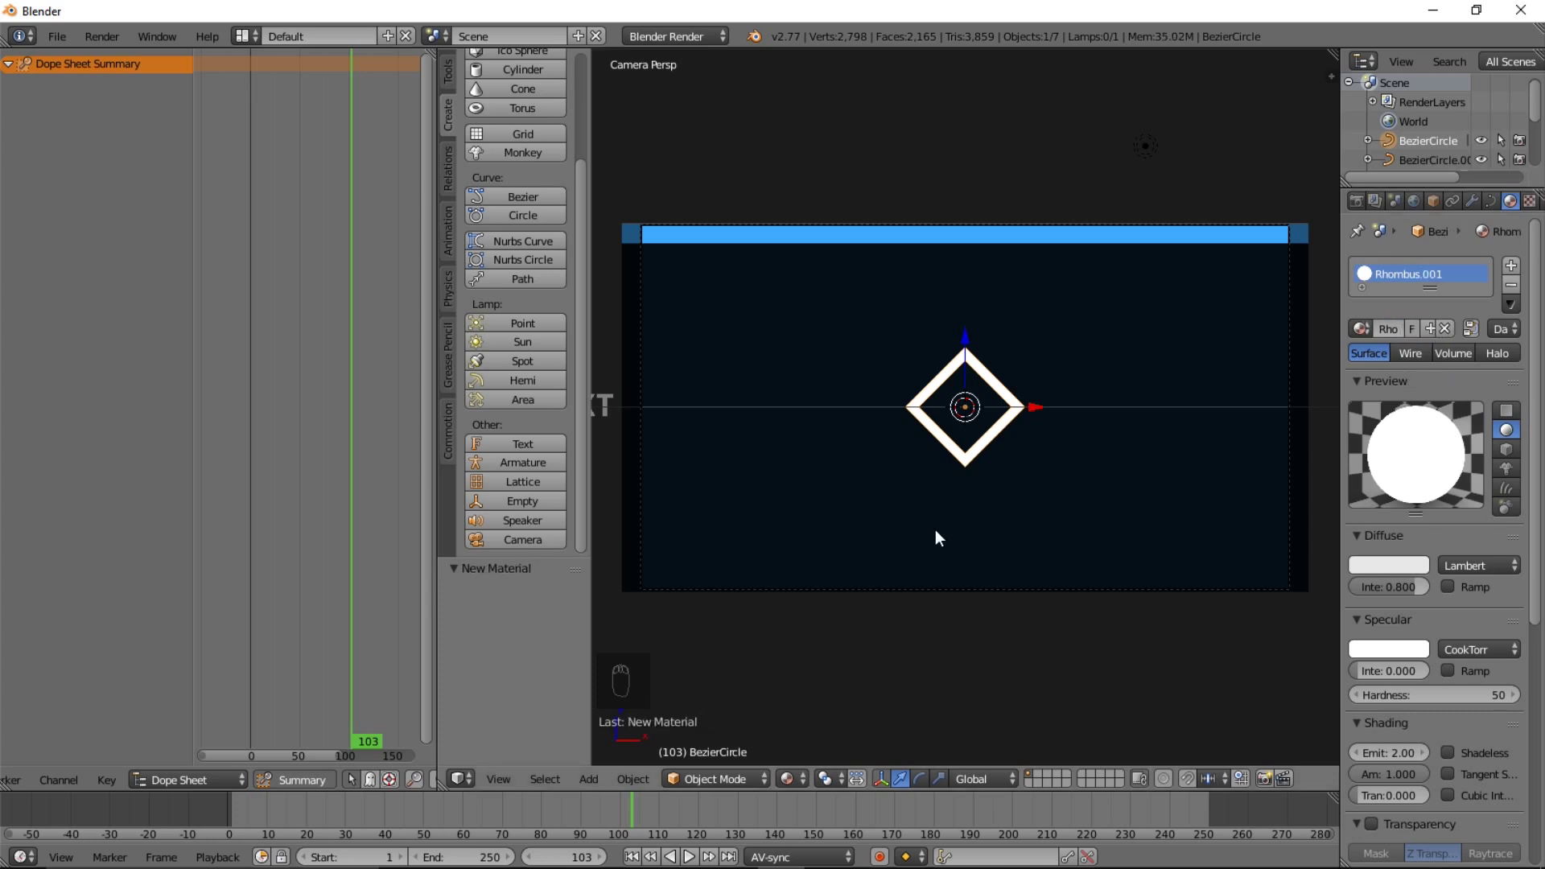
{"action": "left_click_drag", "start_coordinate": [964, 521], "coordinate": [1002, 540]}
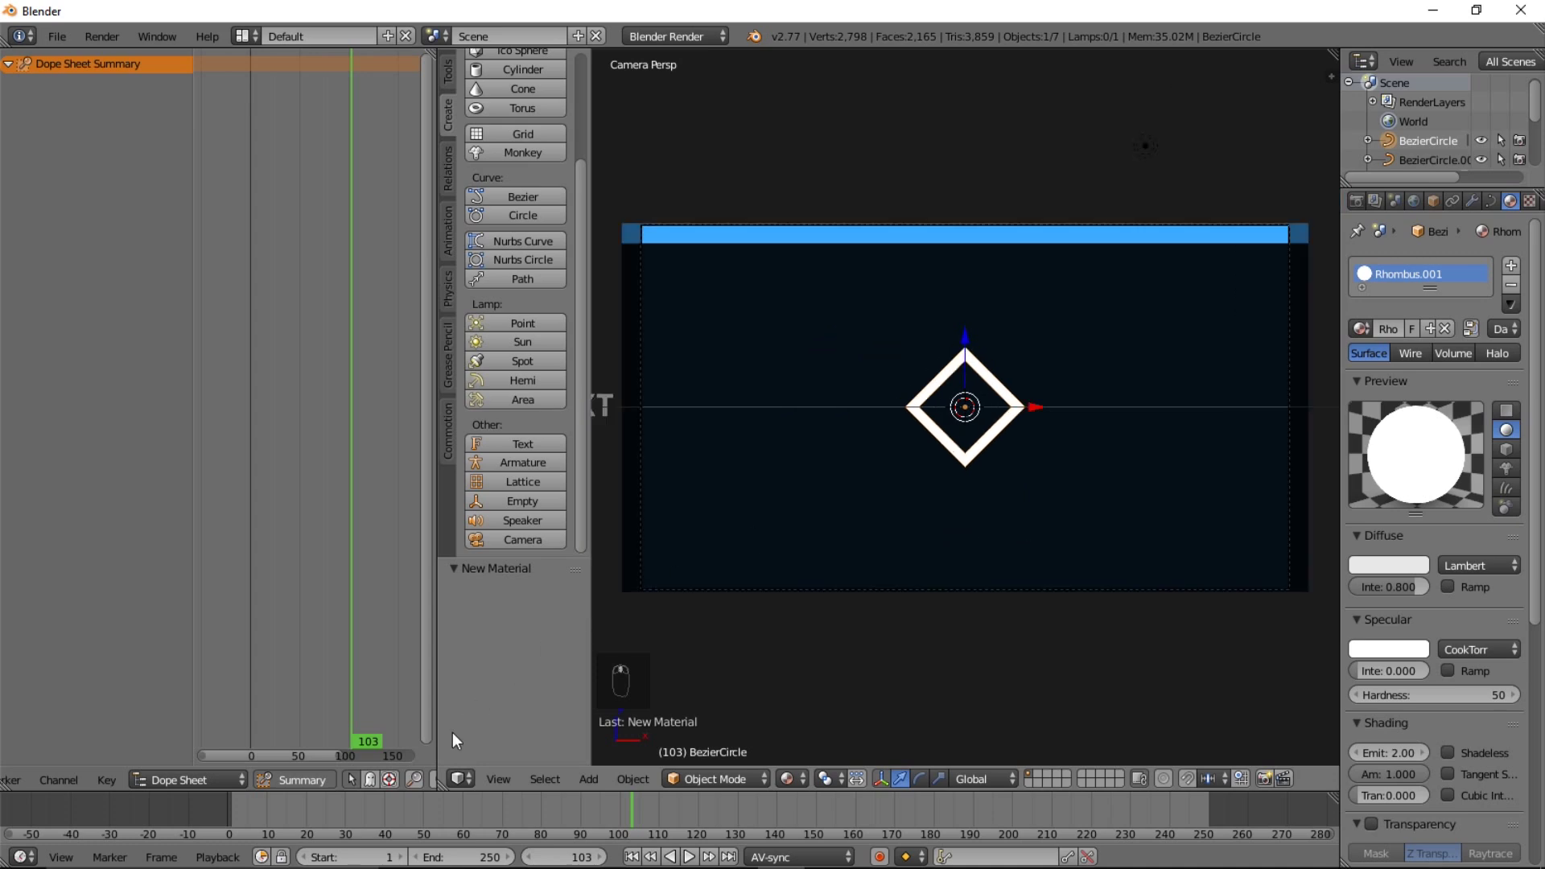
{"action": "left_click_drag", "start_coordinate": [226, 814], "coordinate": [323, 830]}
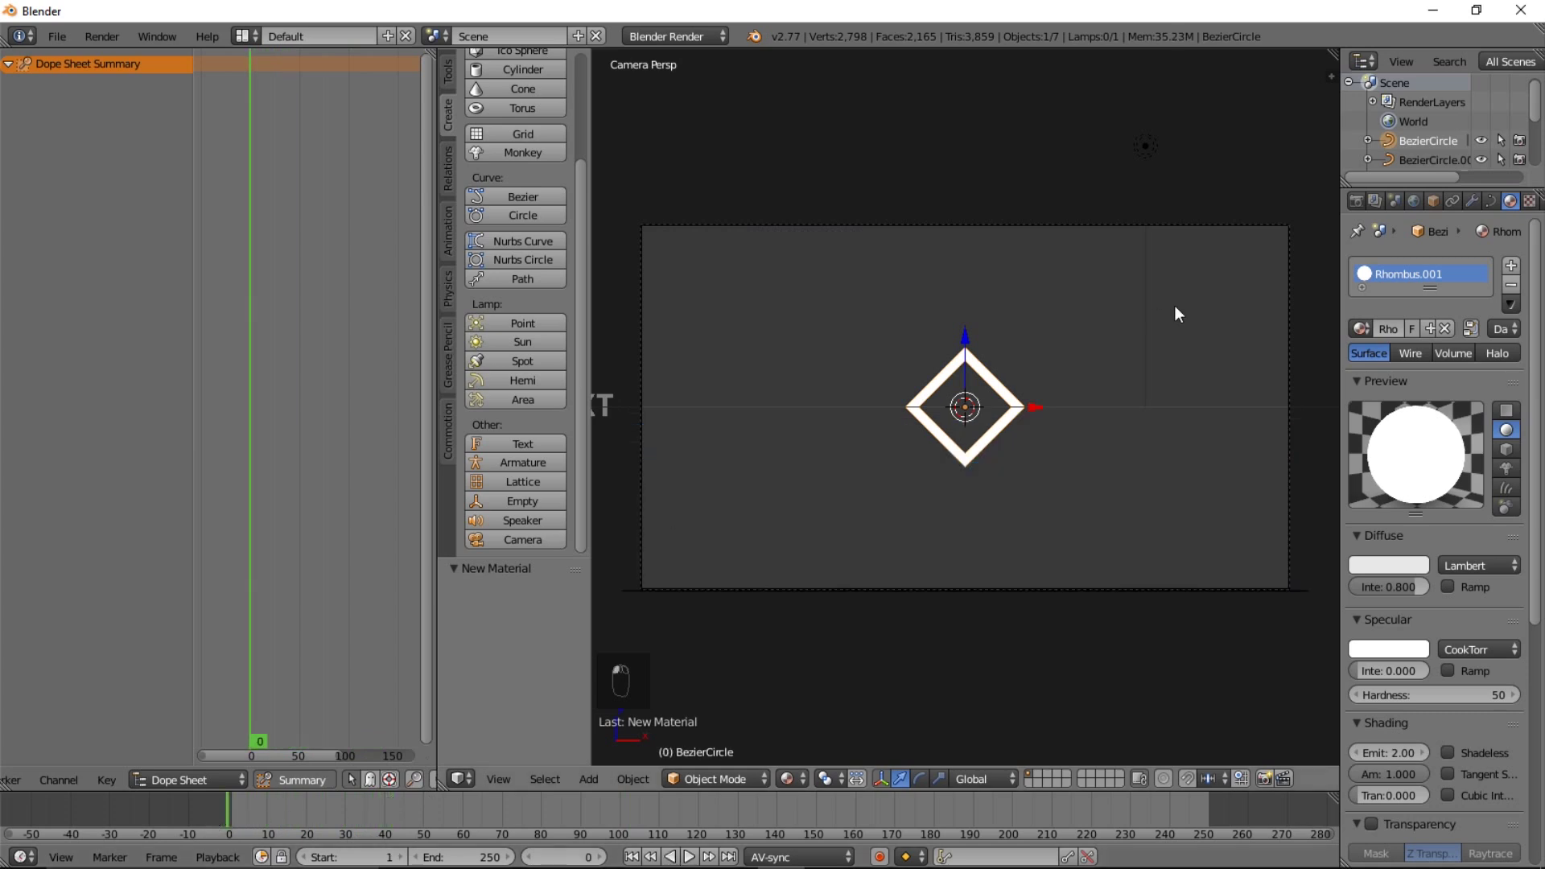
Set the rhombus bevel start and end factors to fully hidden and keyframe both at frame 0
{"action": "left_click", "coordinate": [352, 792]}
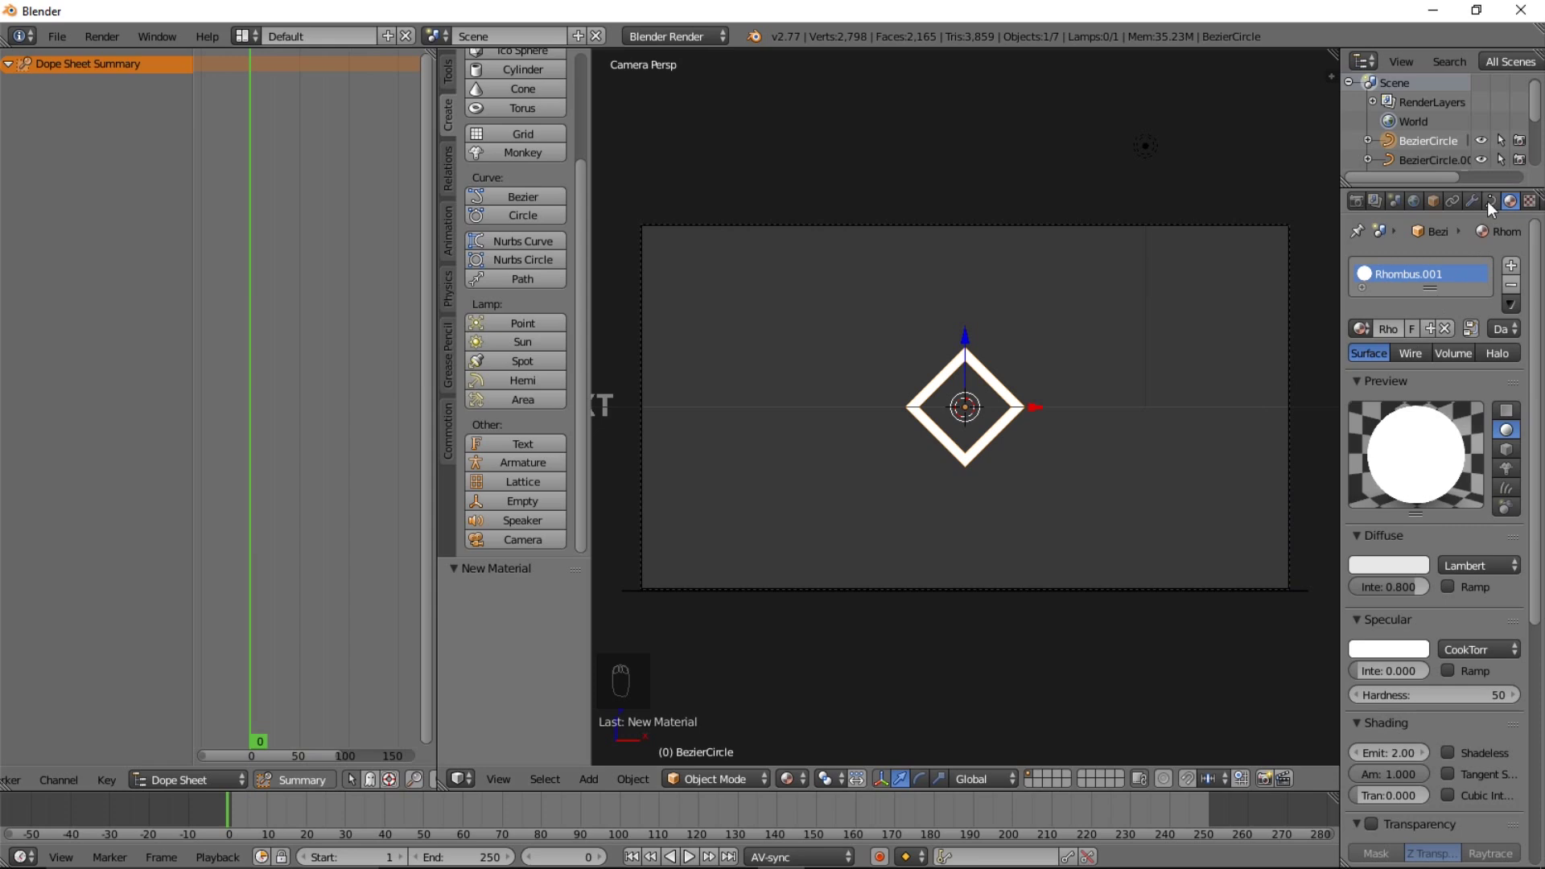
{"action": "left_click_drag", "start_coordinate": [1492, 206], "coordinate": [1509, 605]}
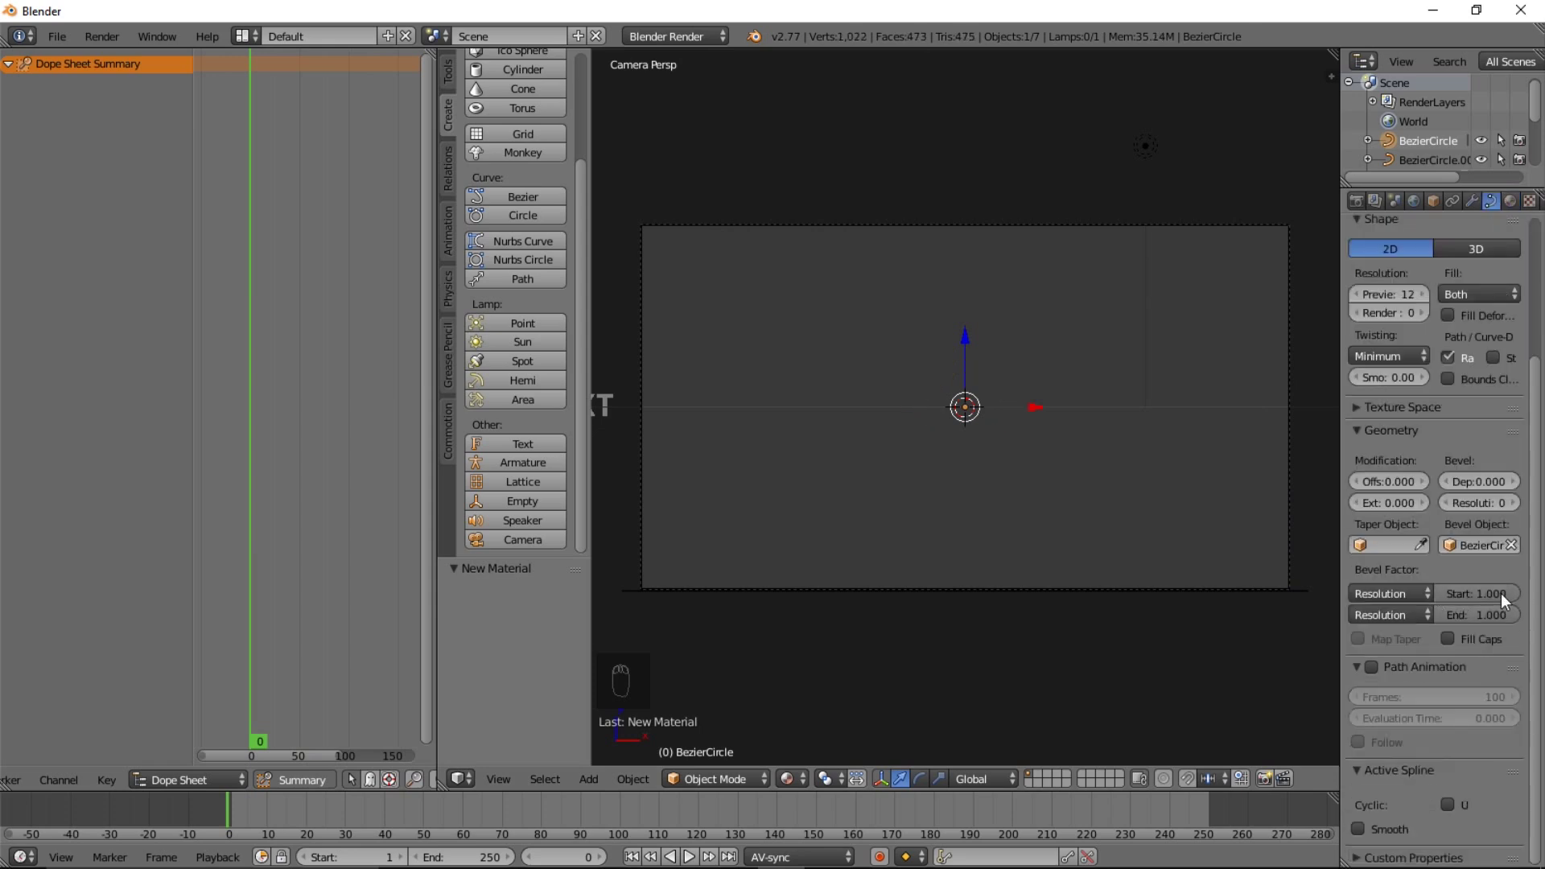
{"action": "key", "text": "i"}
{"action": "key", "text": "i"}
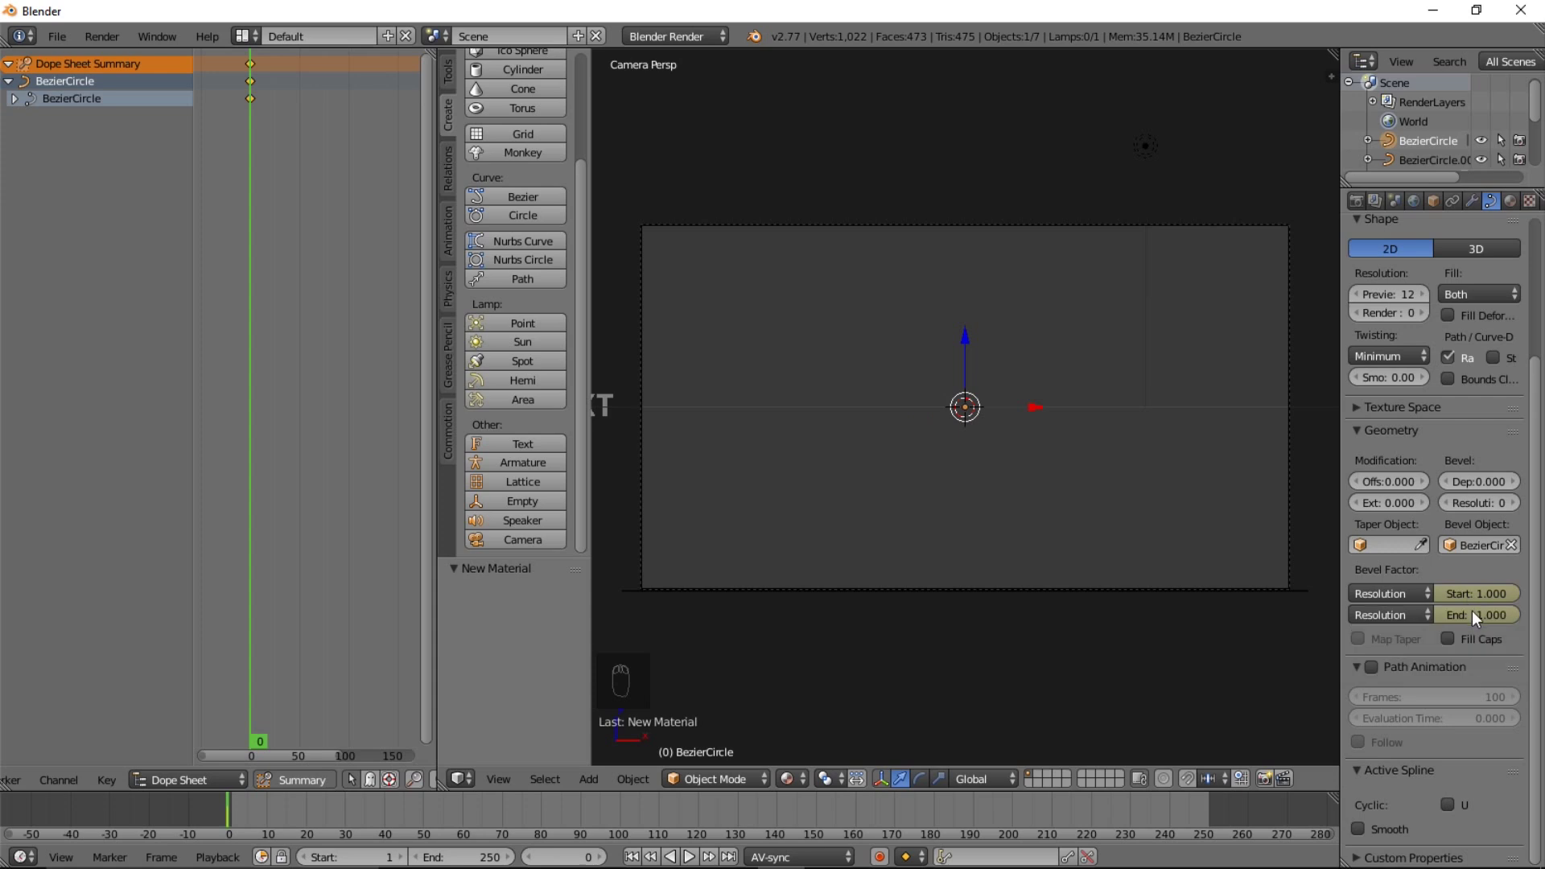
Keyframe new bevel start and end values at frame 35 and a later frame so the stroke travels and vanishes
{"action": "left_click_drag", "start_coordinate": [362, 814], "coordinate": [372, 810]}
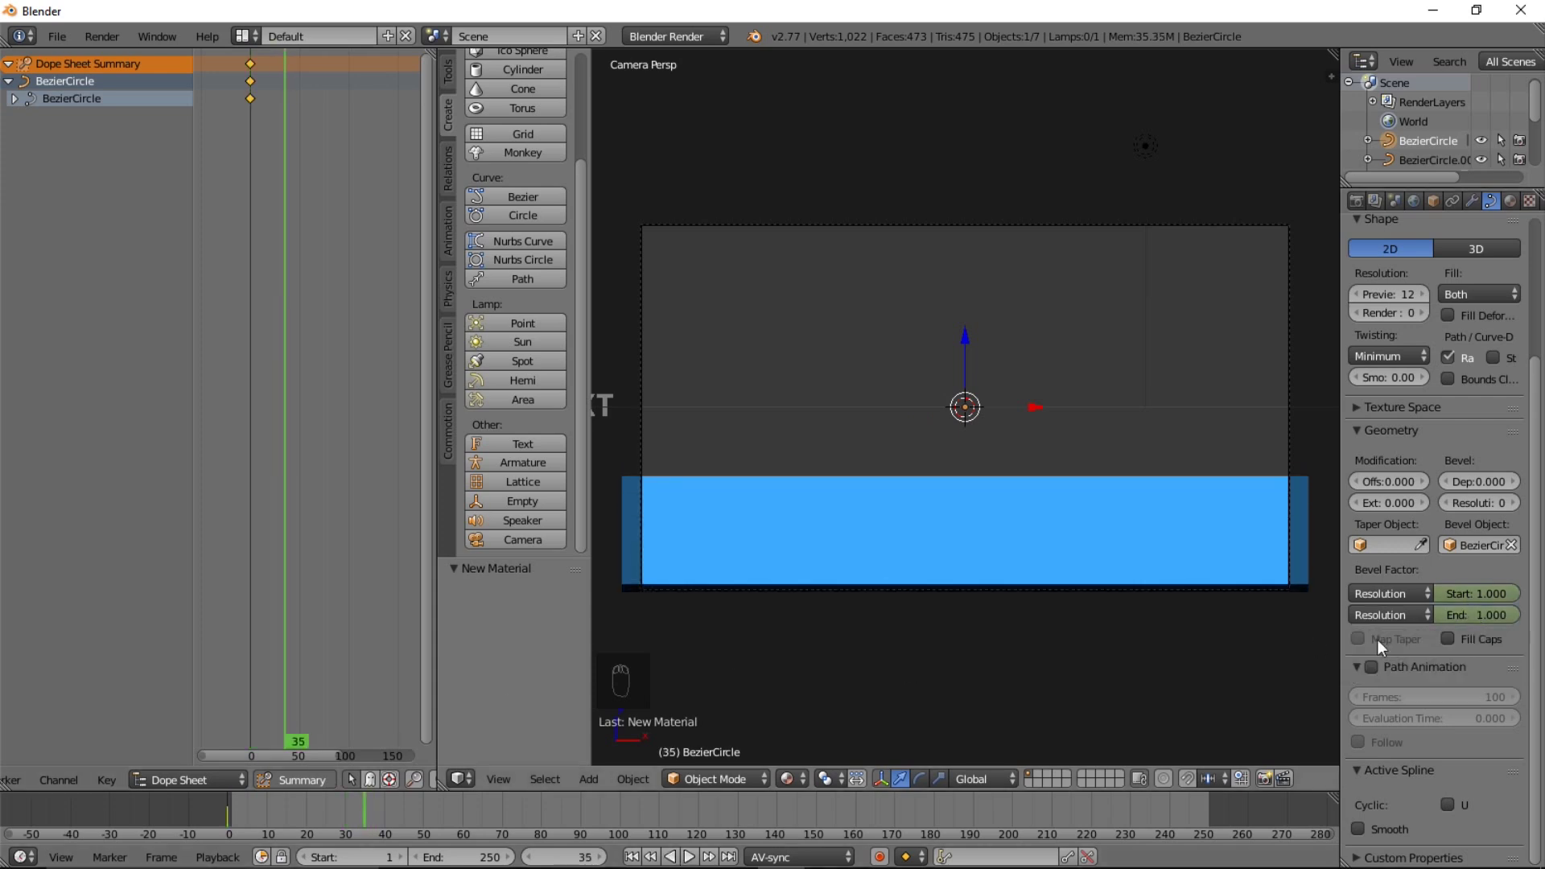
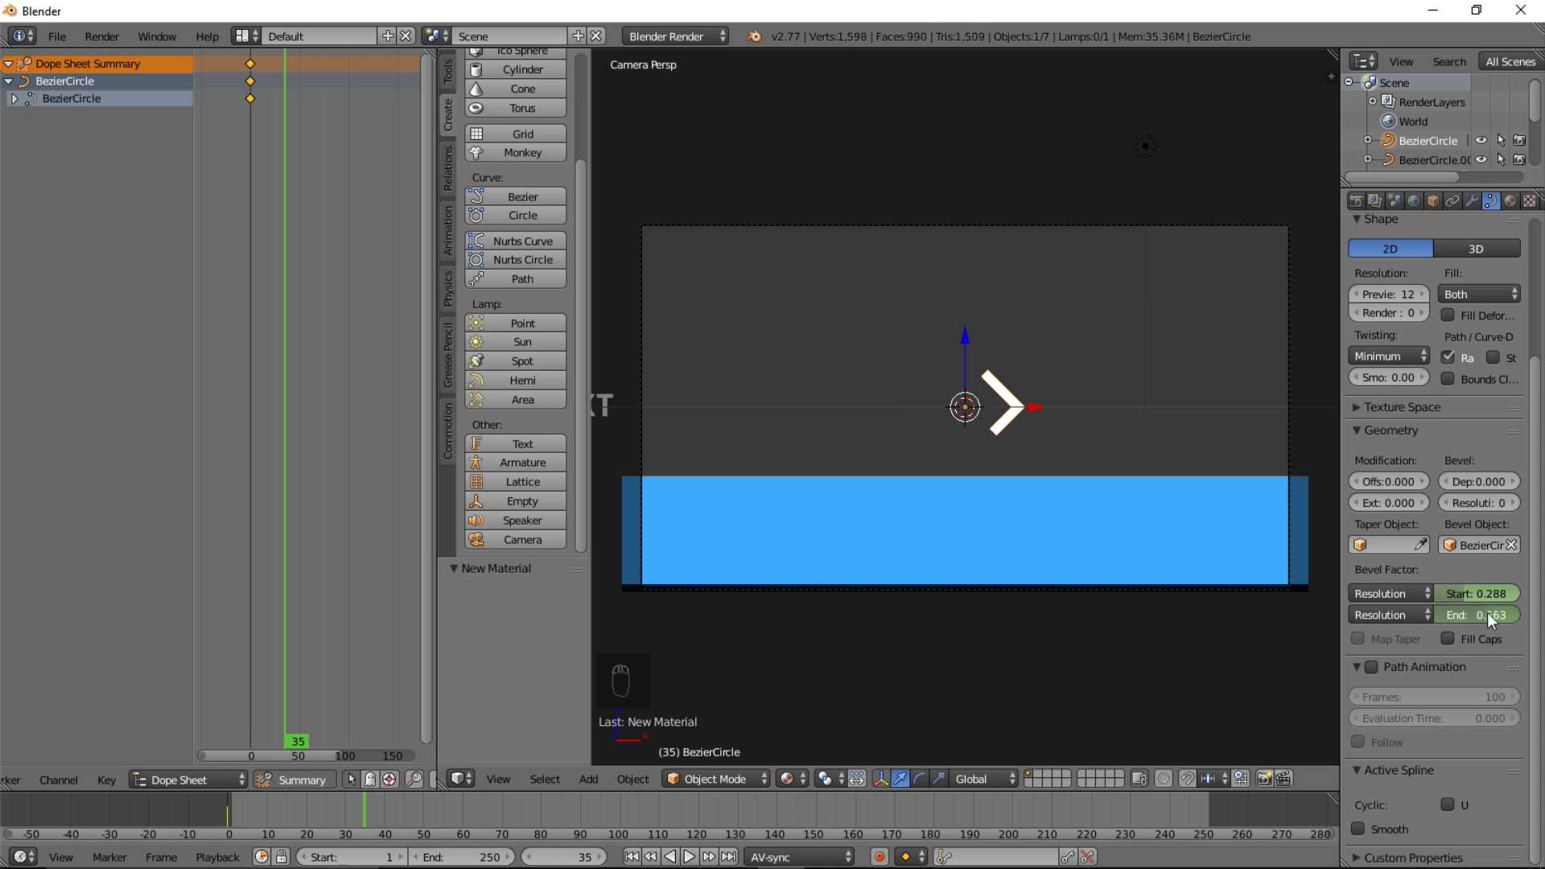
{"action": "key", "text": "i"}
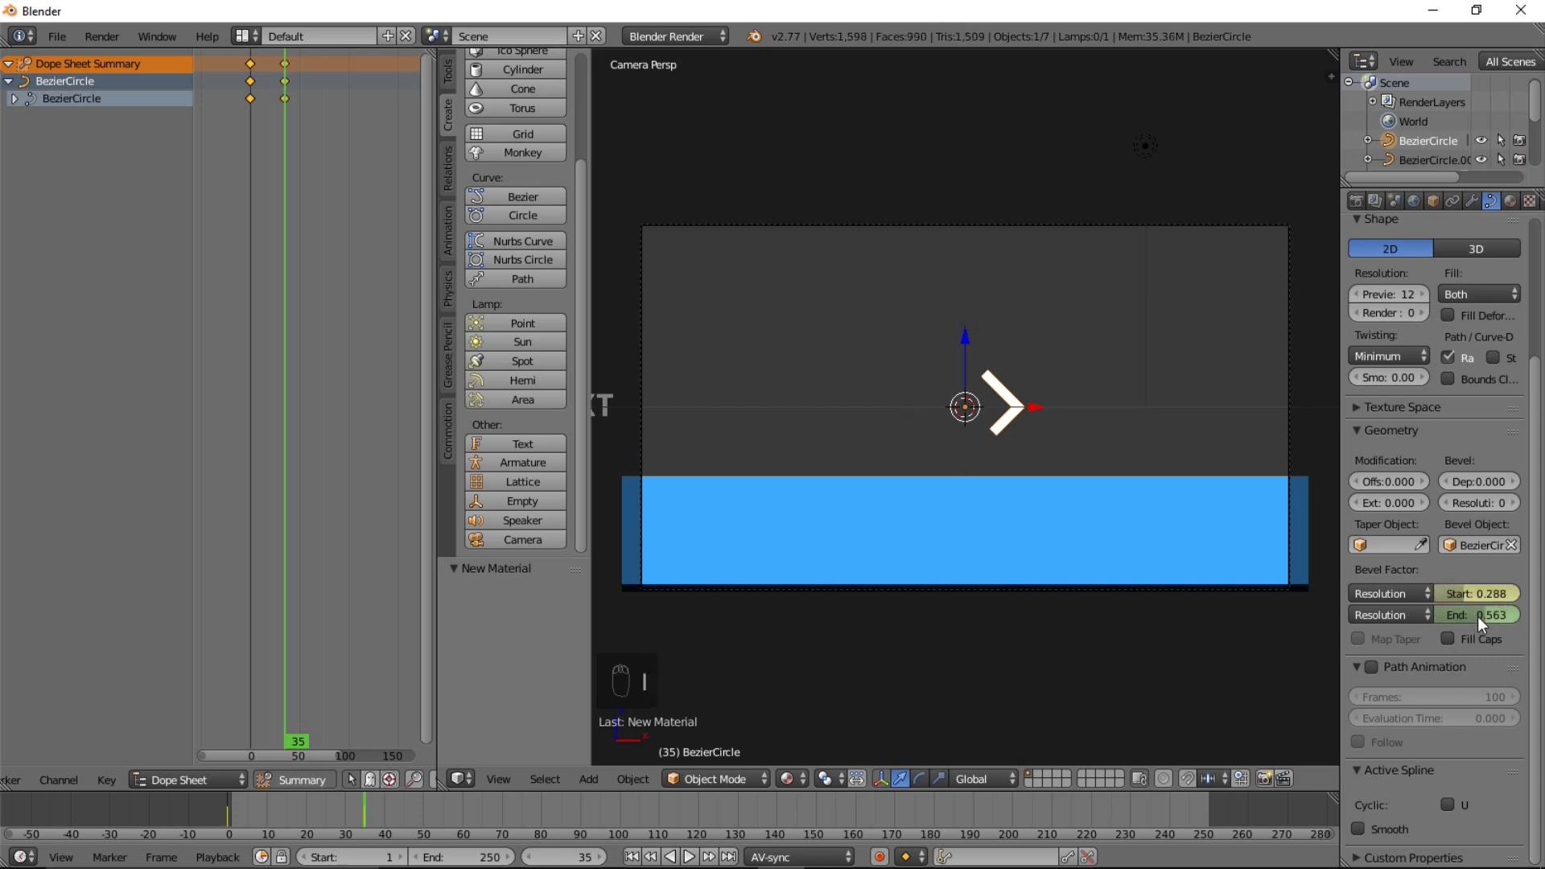
{"action": "key", "text": "i"}
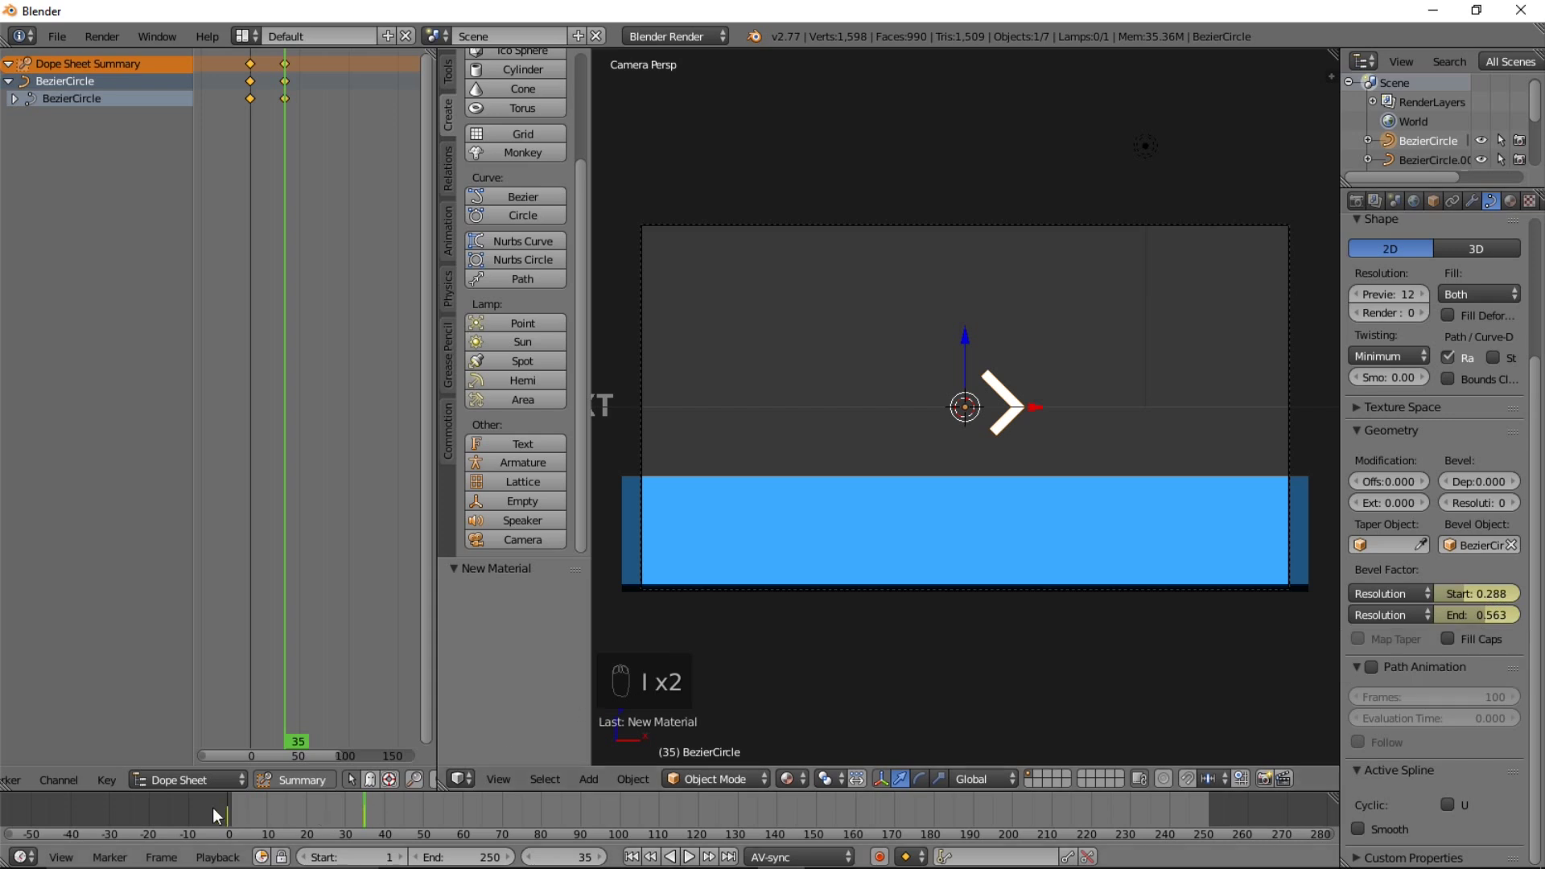
{"action": "left_click", "coordinate": [228, 812]}
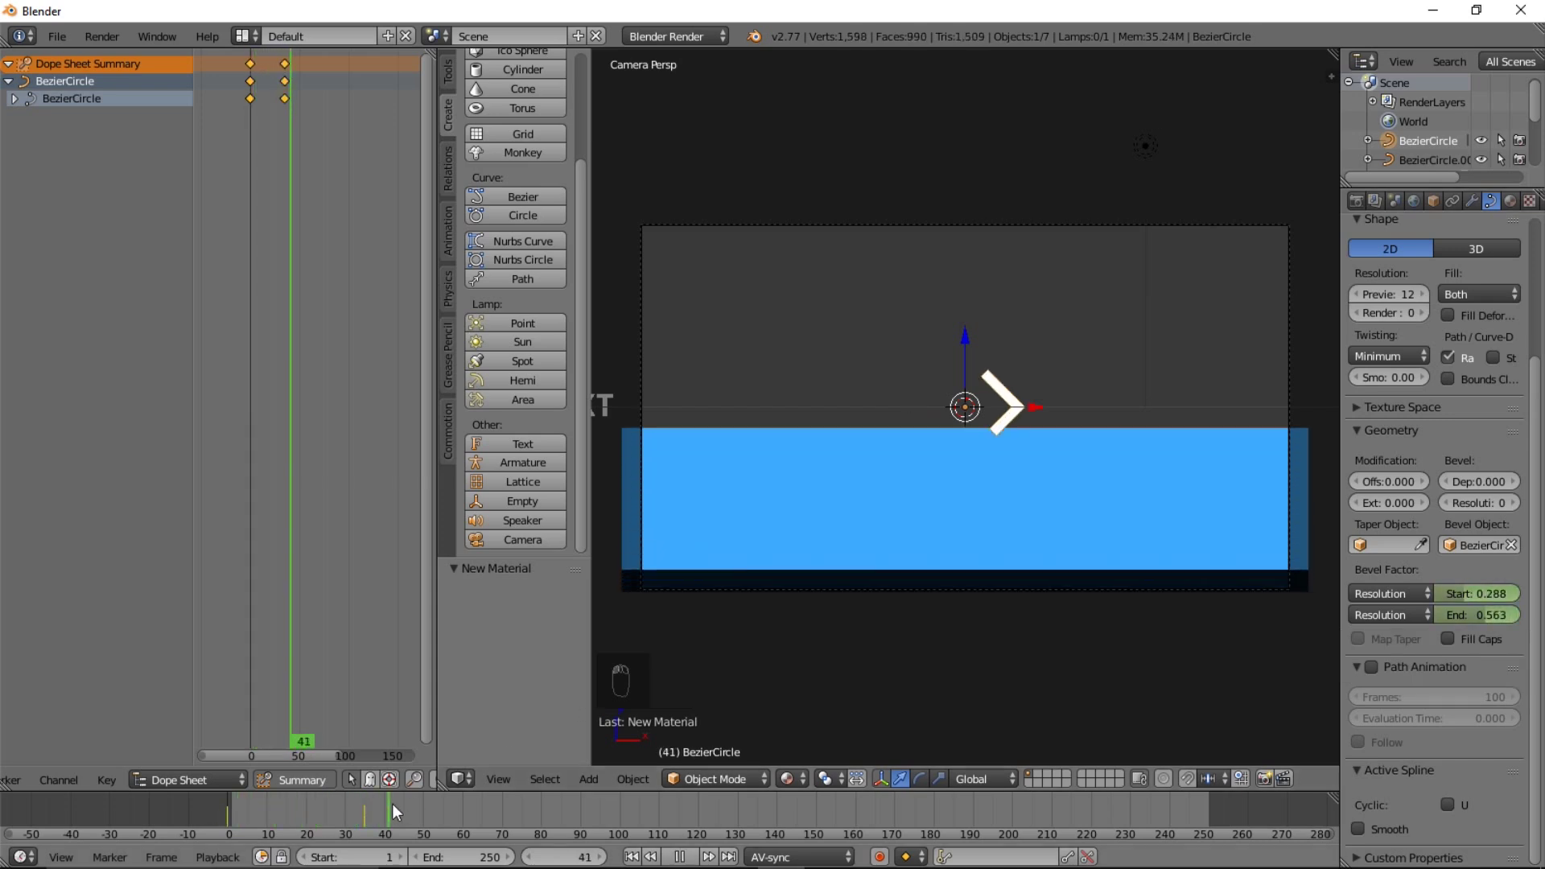
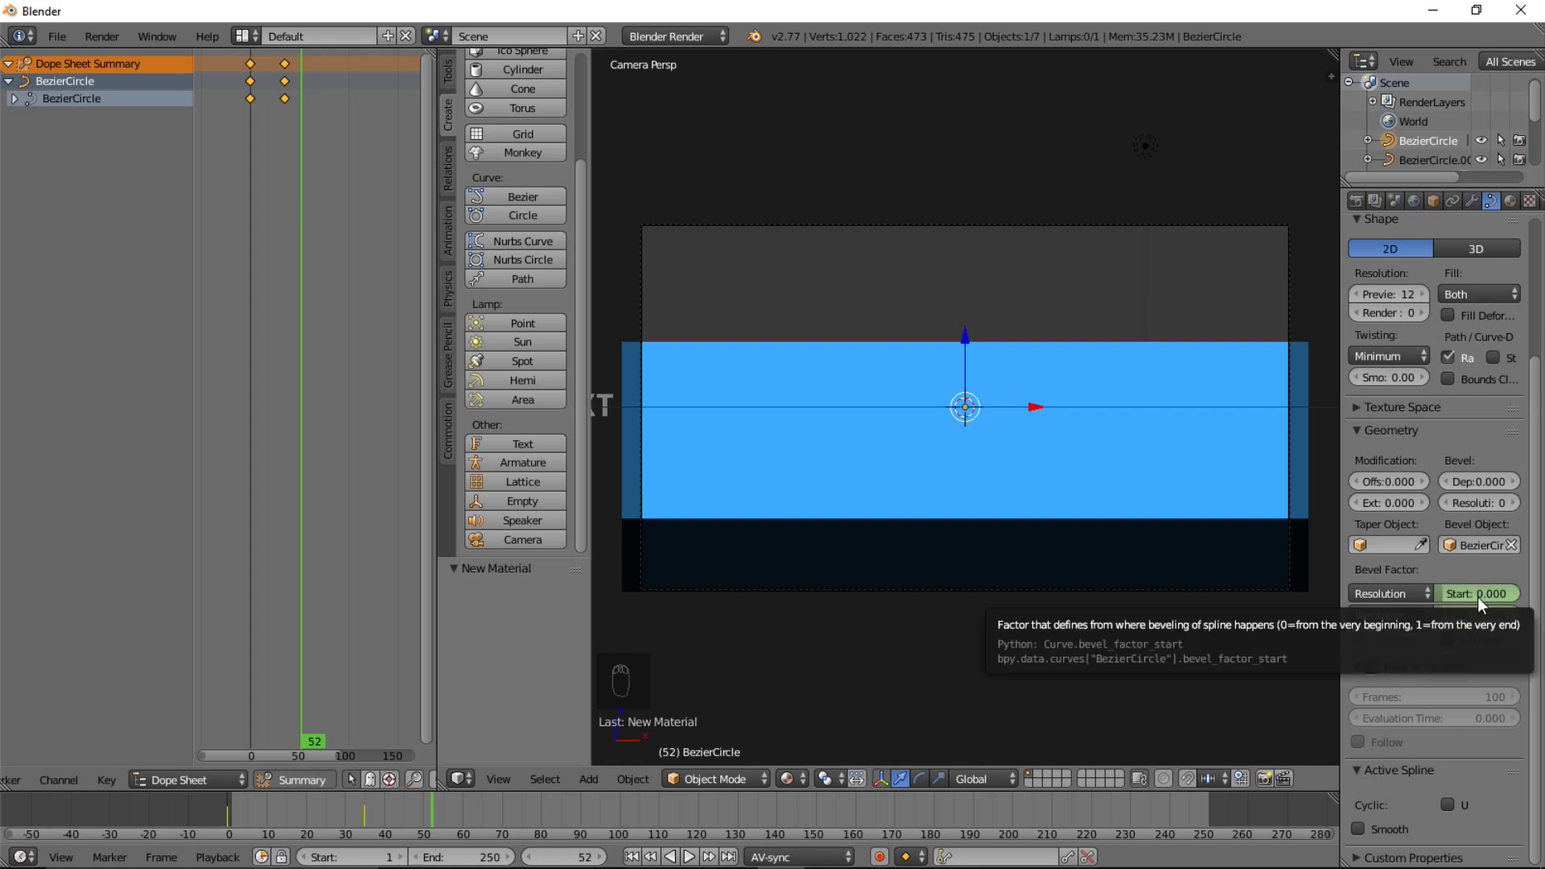
{"action": "key", "text": "i"}
{"action": "key", "text": "i"}
{"action": "key", "text": "i"}
{"action": "left_click_drag", "start_coordinate": [360, 830], "coordinate": [296, 823]}
Preview the stroke, then scale the outline's keyframes apart so it draws on more slowly
{"action": "left_click", "coordinate": [302, 825]}
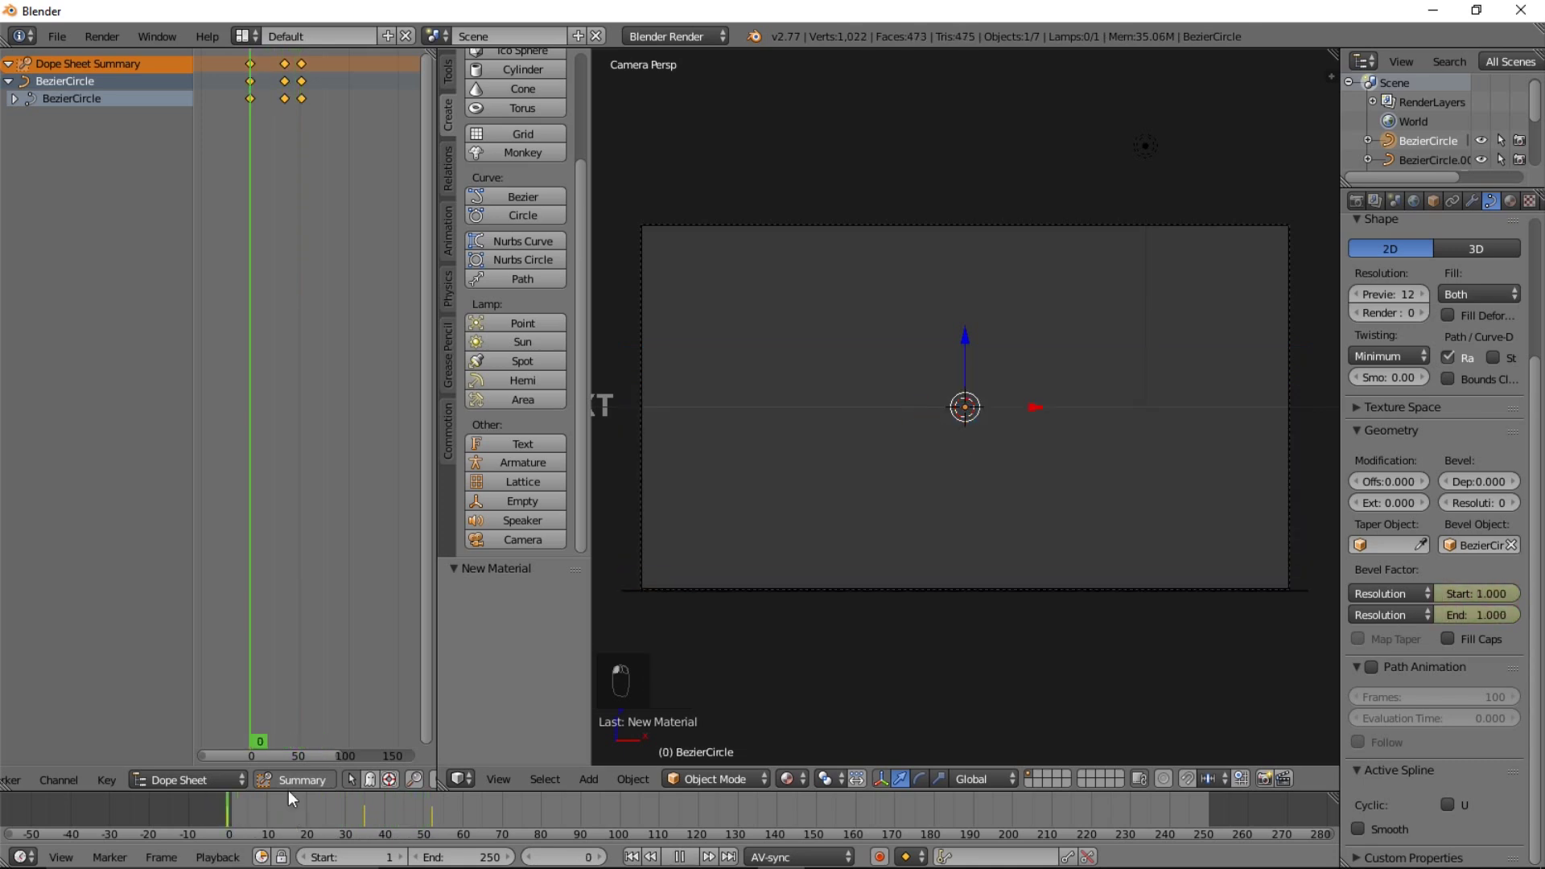
{"action": "key", "text": "alt+a"}
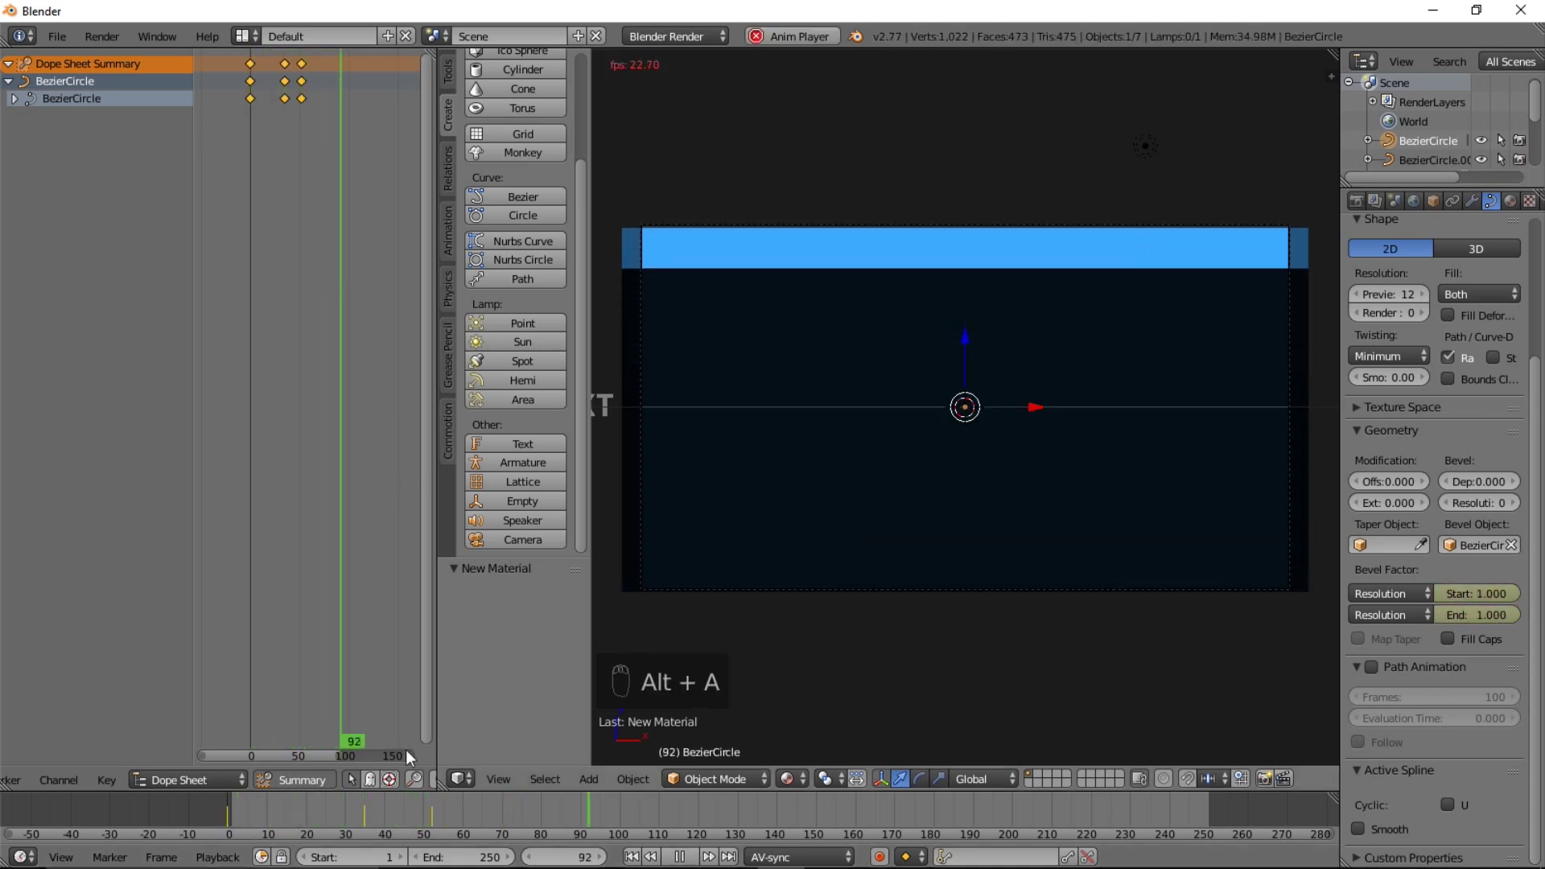
{"action": "left_click_drag", "start_coordinate": [202, 820], "coordinate": [202, 820]}
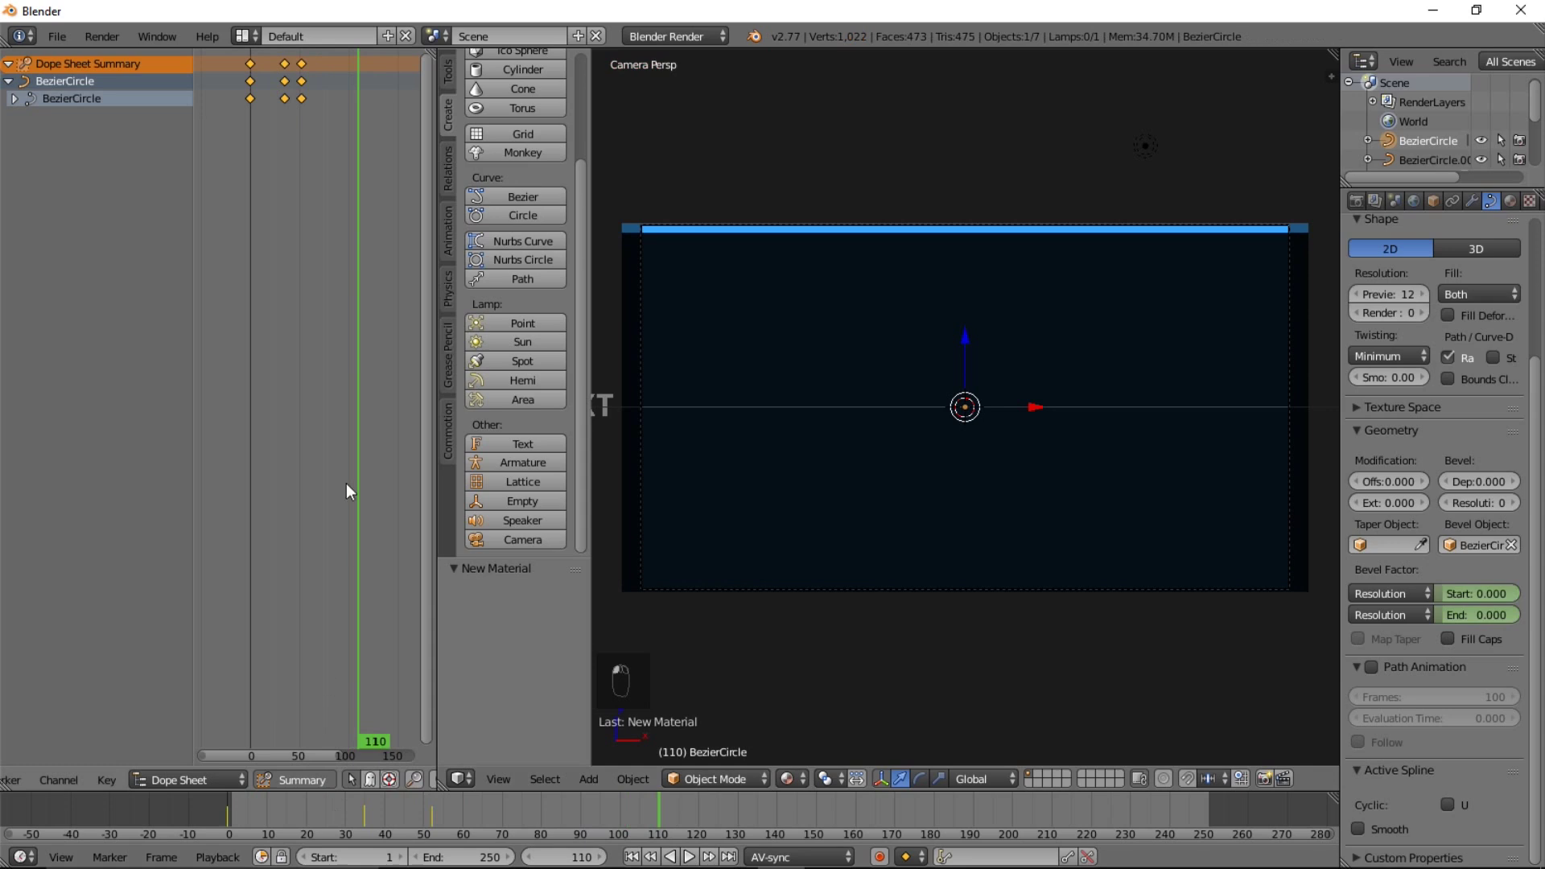
{"action": "left_click", "coordinate": [200, 818]}
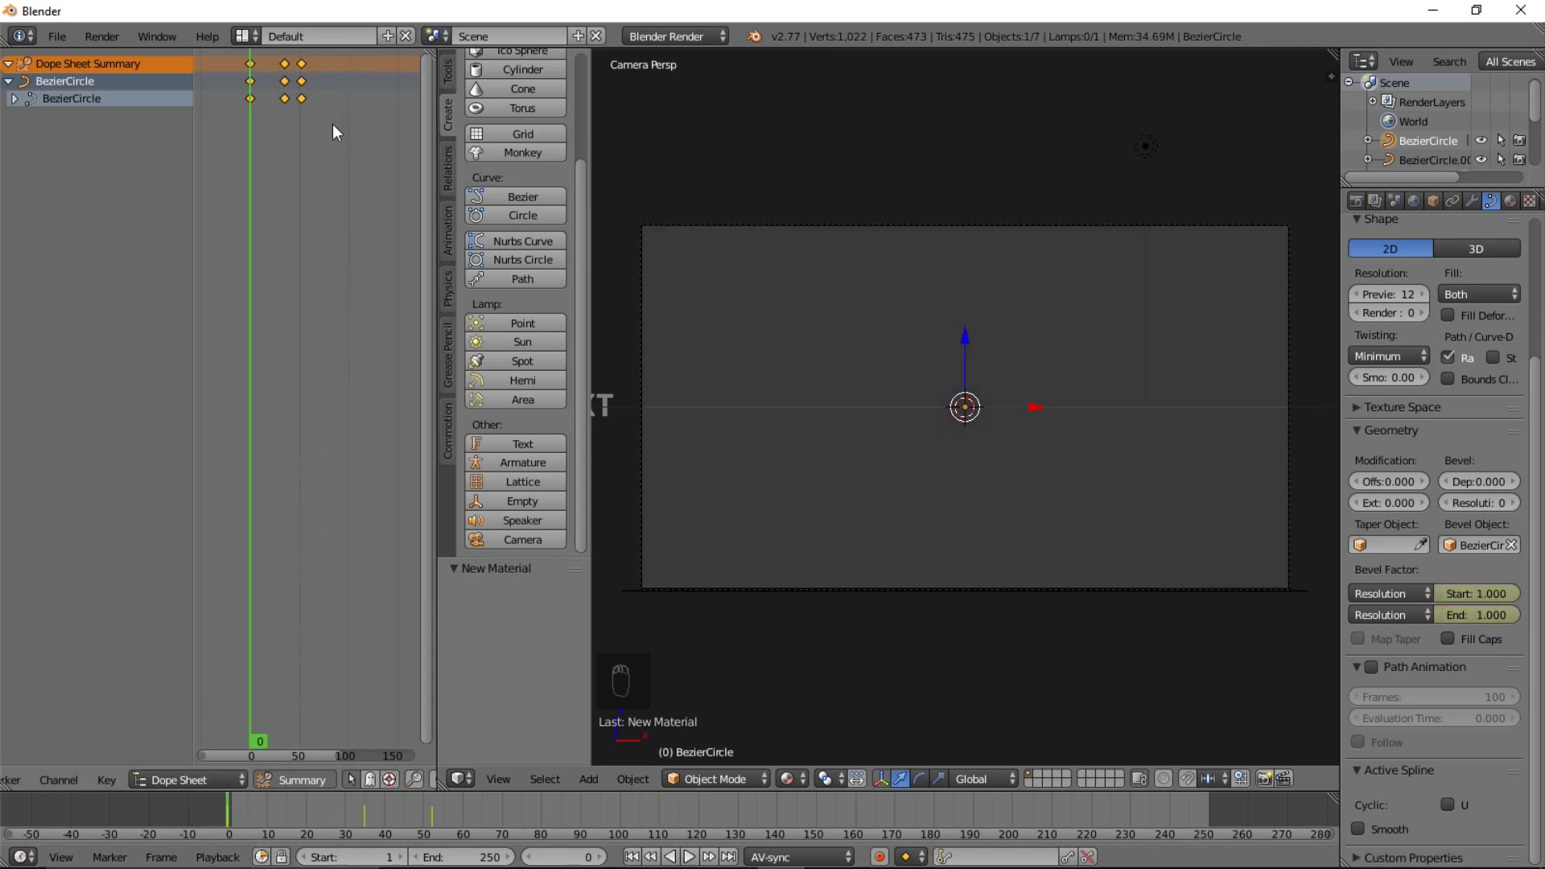
{"action": "key", "text": "s"}
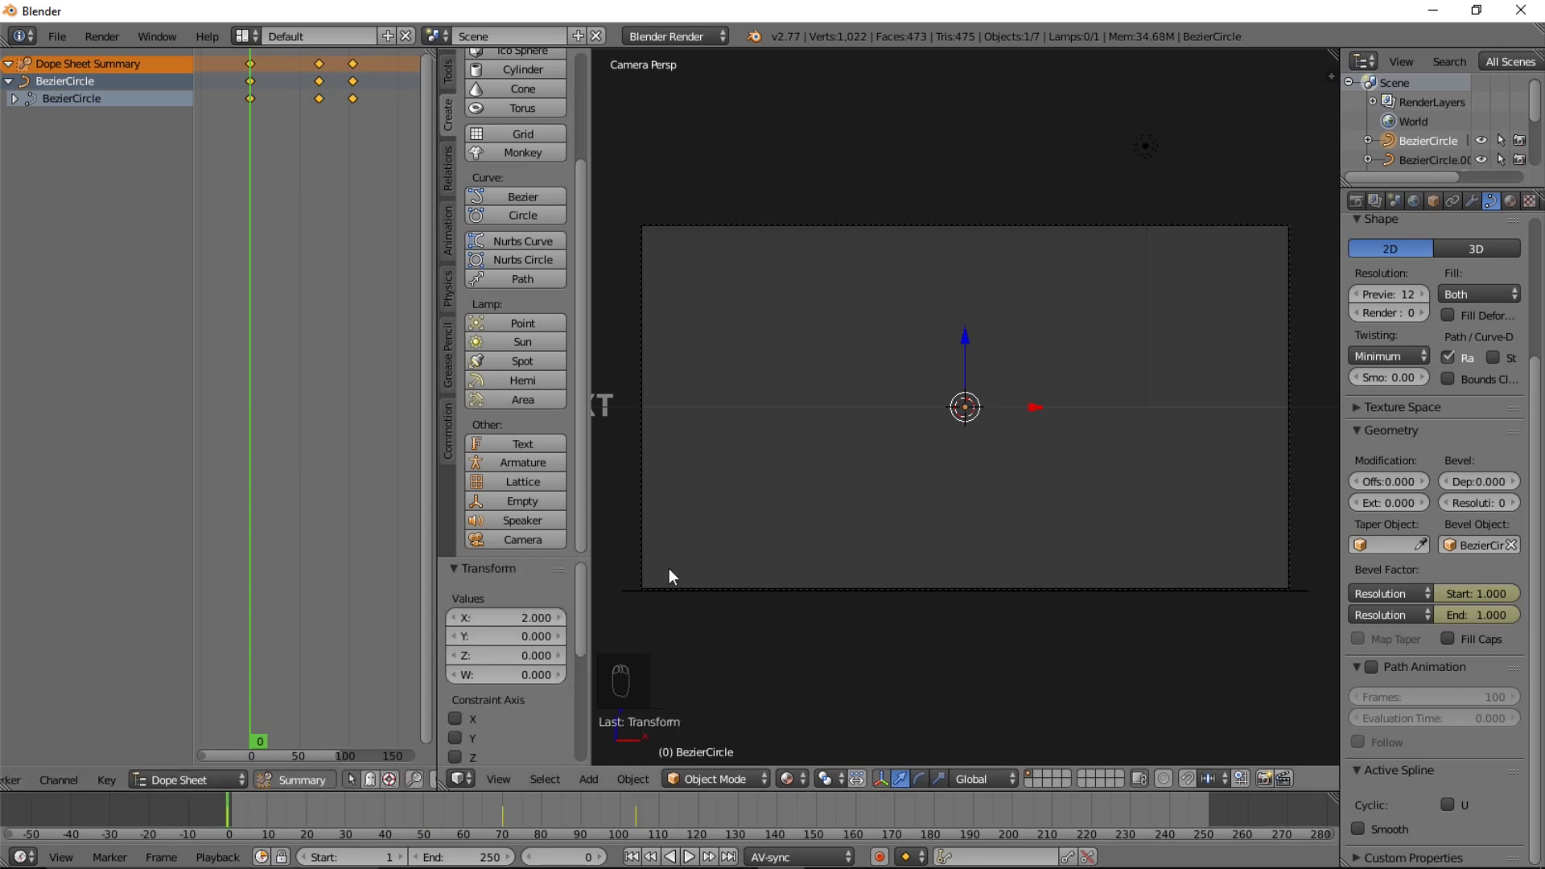
{"action": "left_click_drag", "start_coordinate": [697, 856], "coordinate": [697, 856]}
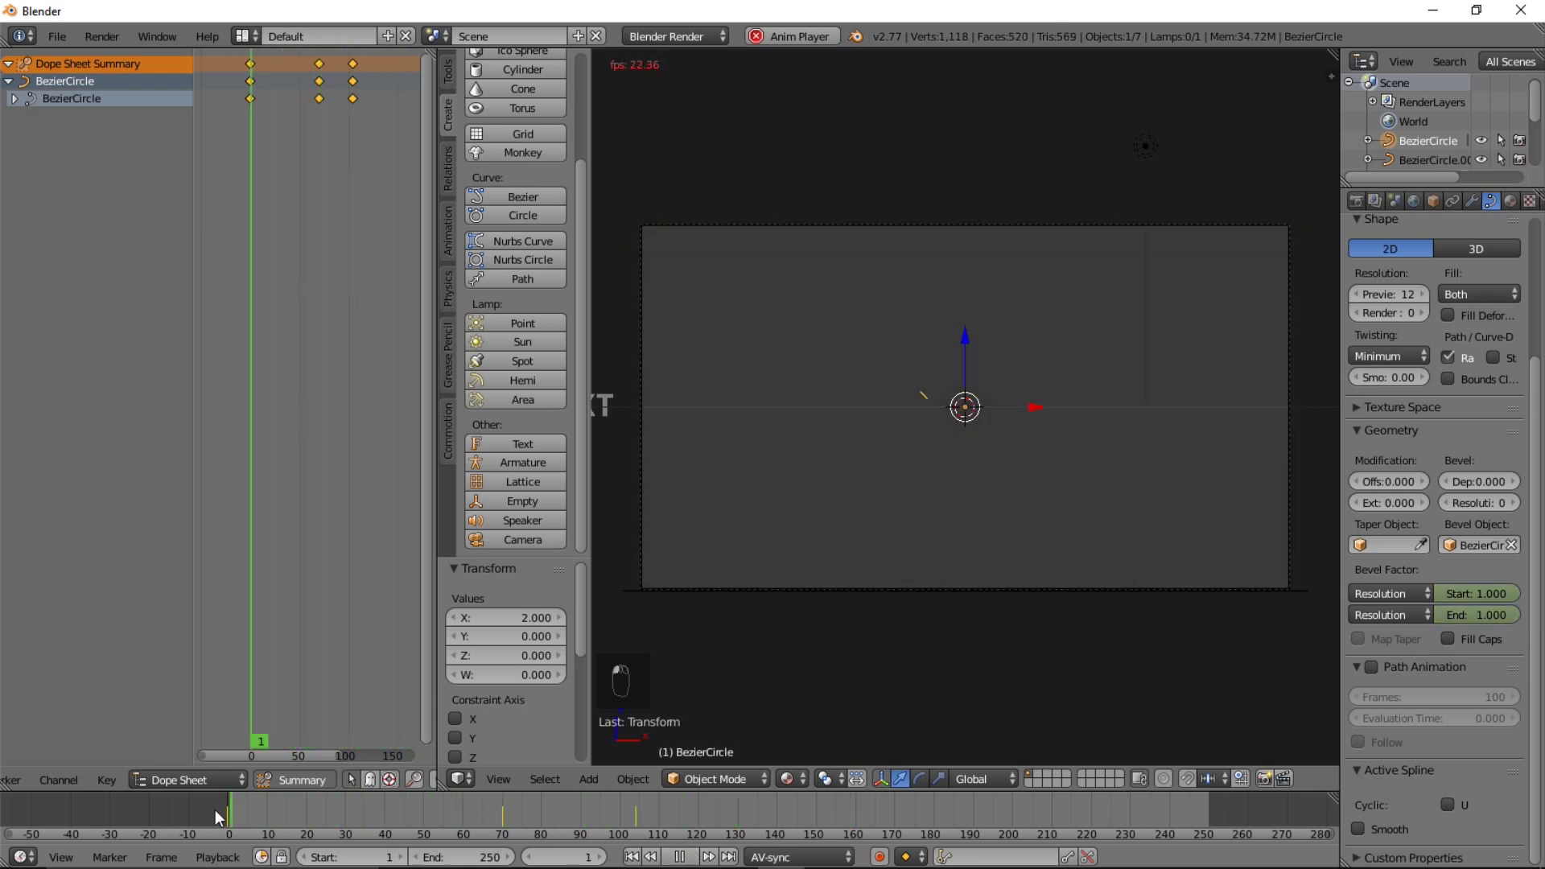
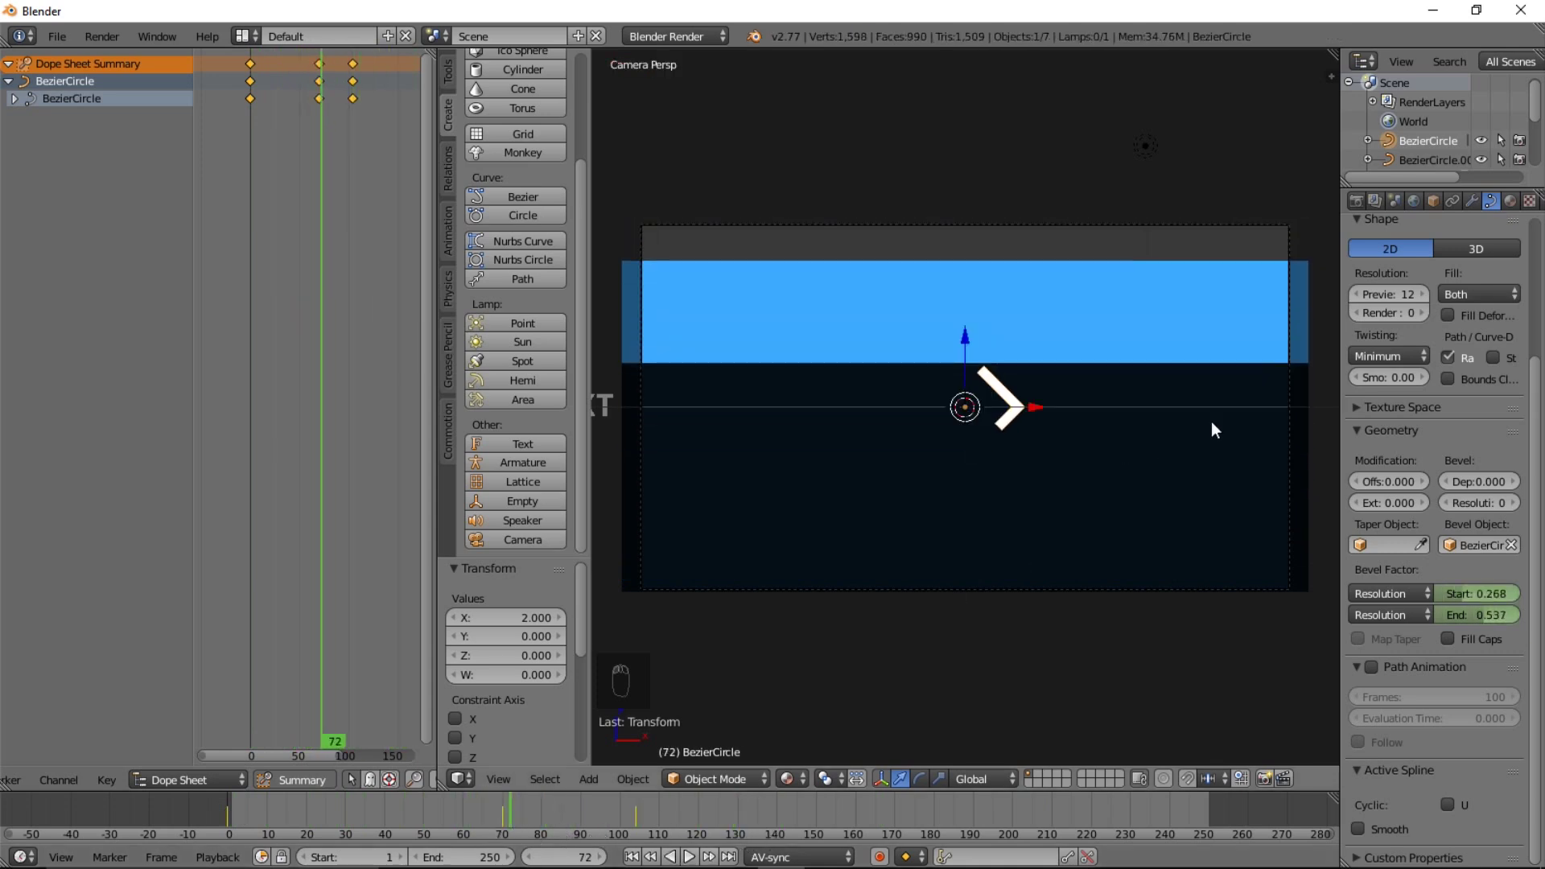
Duplicate the rhombus outline and rotate the copy 180° for an opposite-side stroke
{"action": "key", "text": "shift+d"}
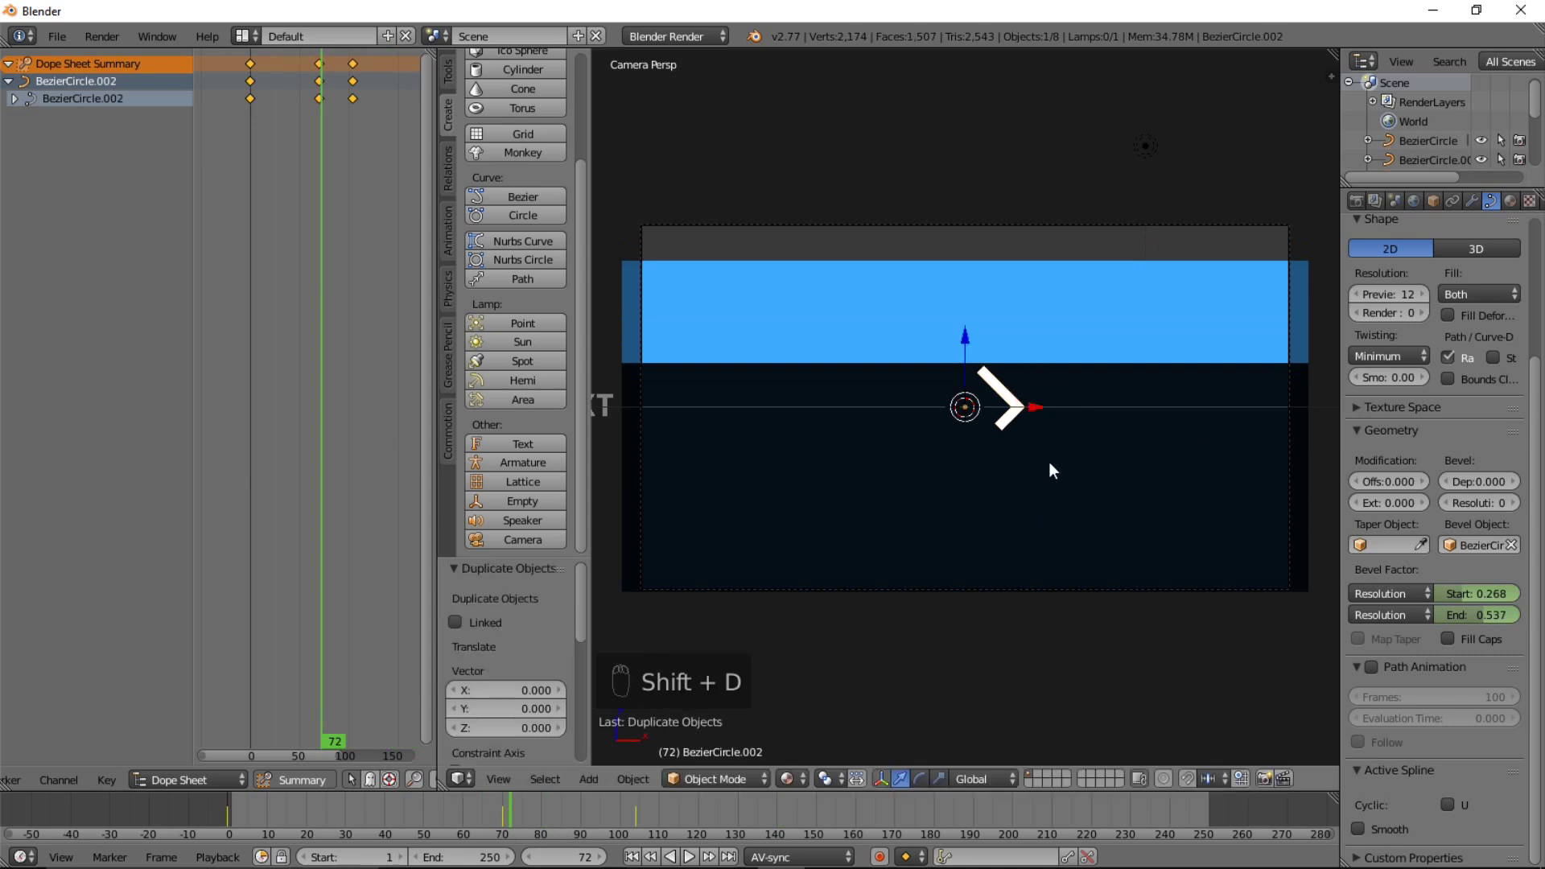
{"action": "key", "text": "r"}
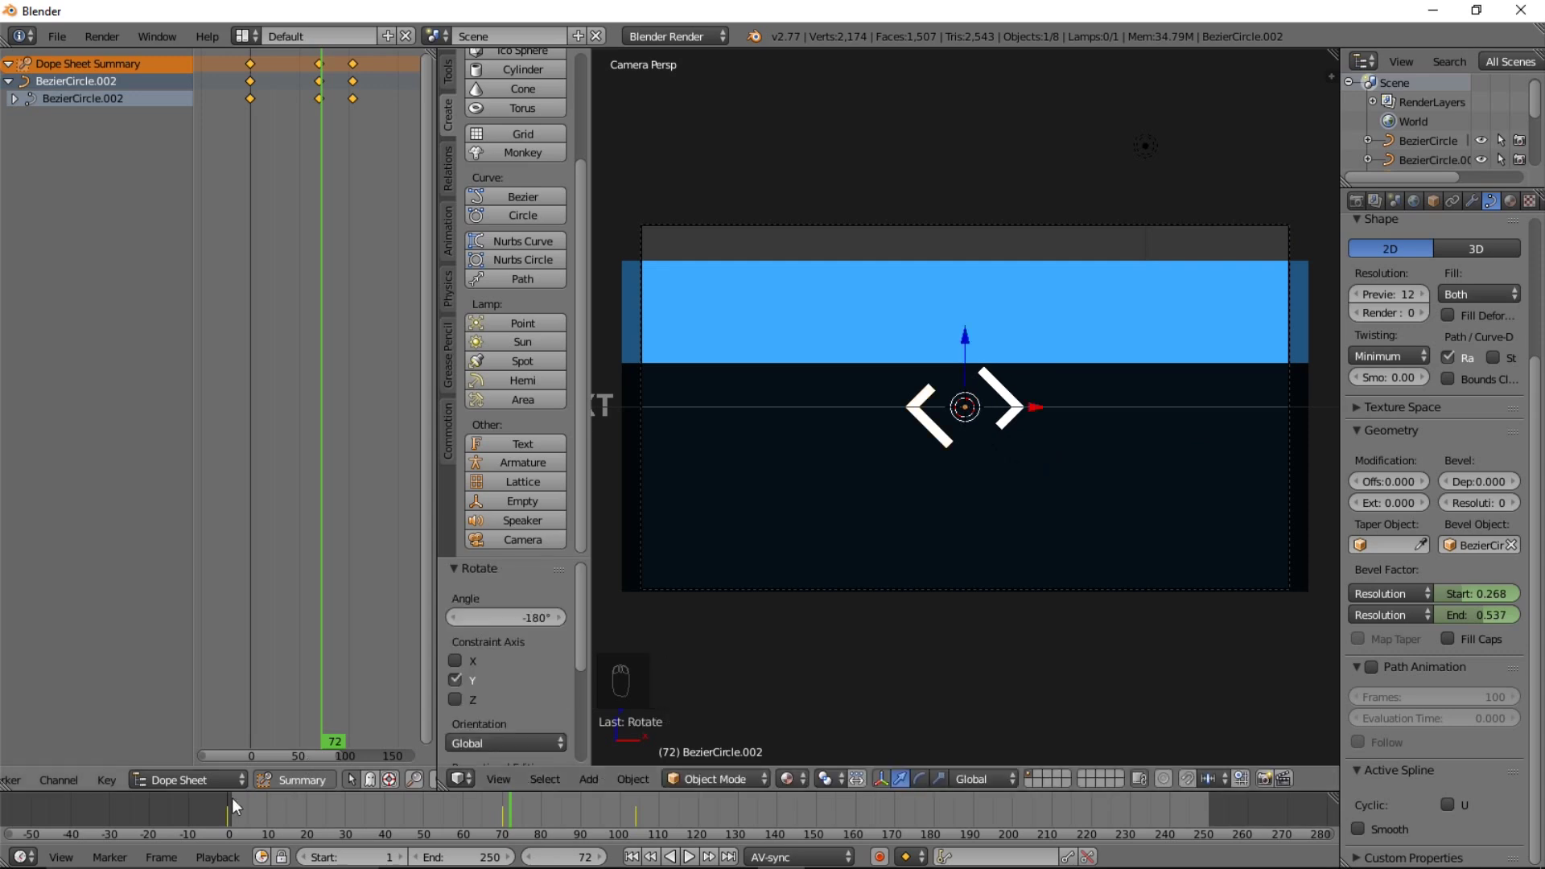
{"action": "left_click", "coordinate": [248, 818]}
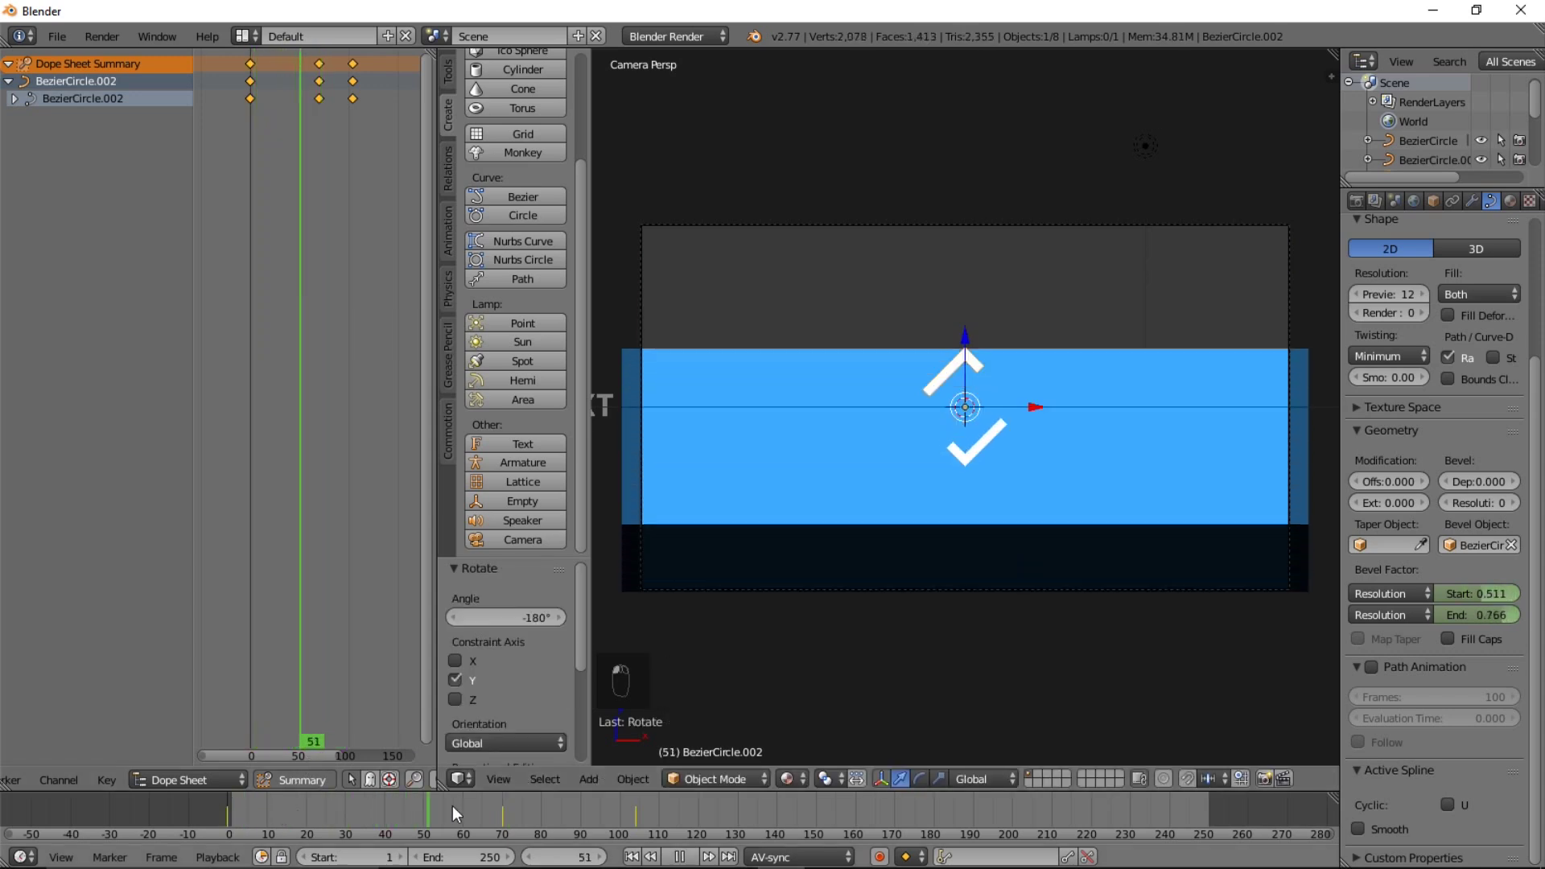
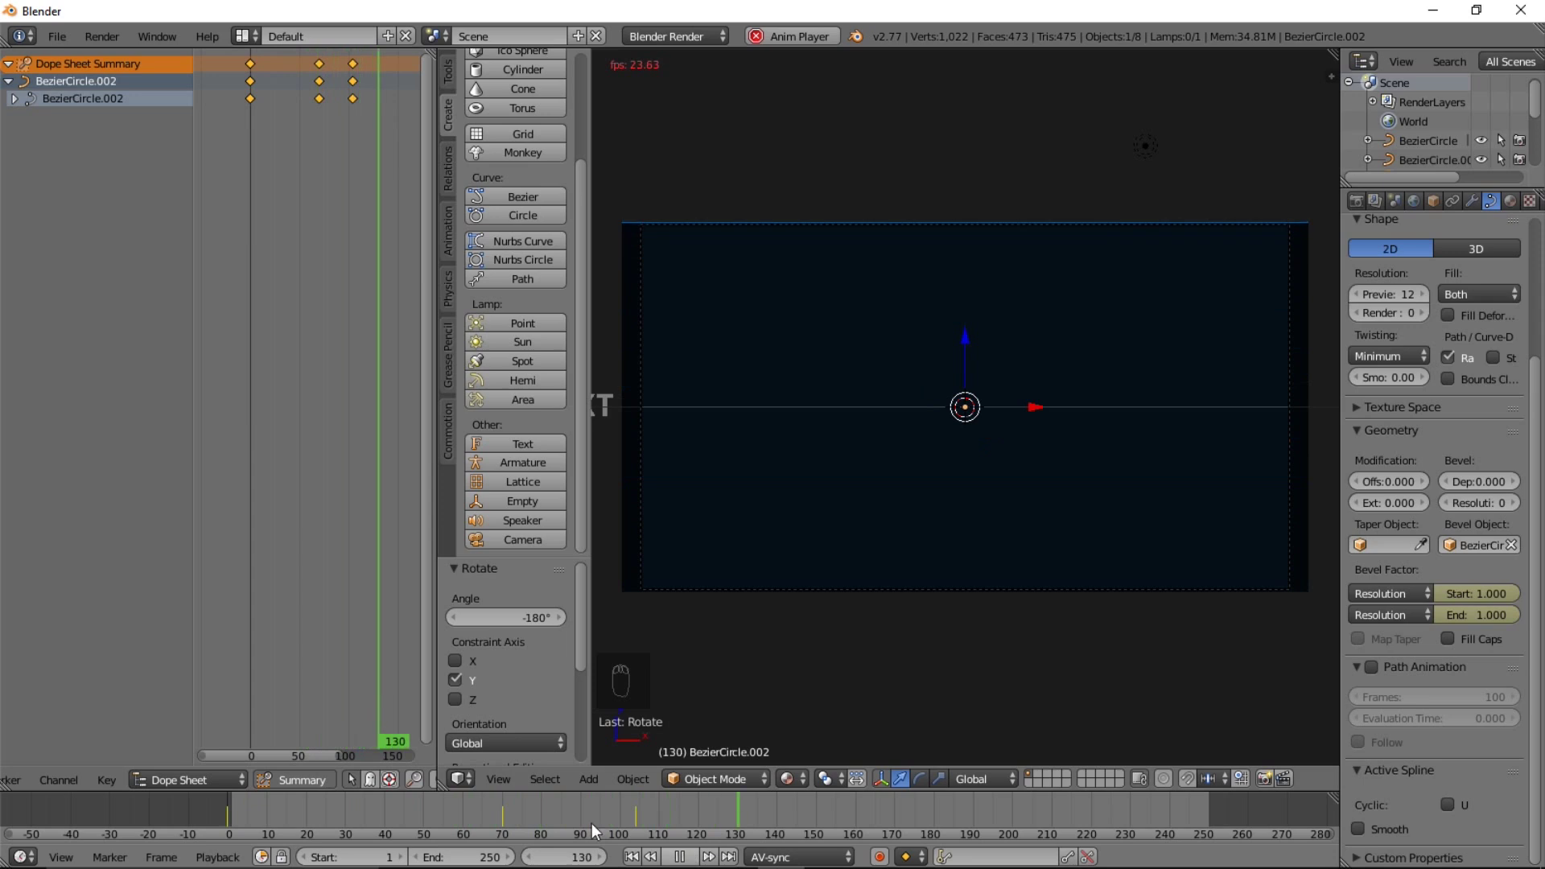
Scrub to frame 72 to check both strokes, then select the YOUR TEXT title
{"action": "left_click_drag", "start_coordinate": [192, 825], "coordinate": [752, 737]}
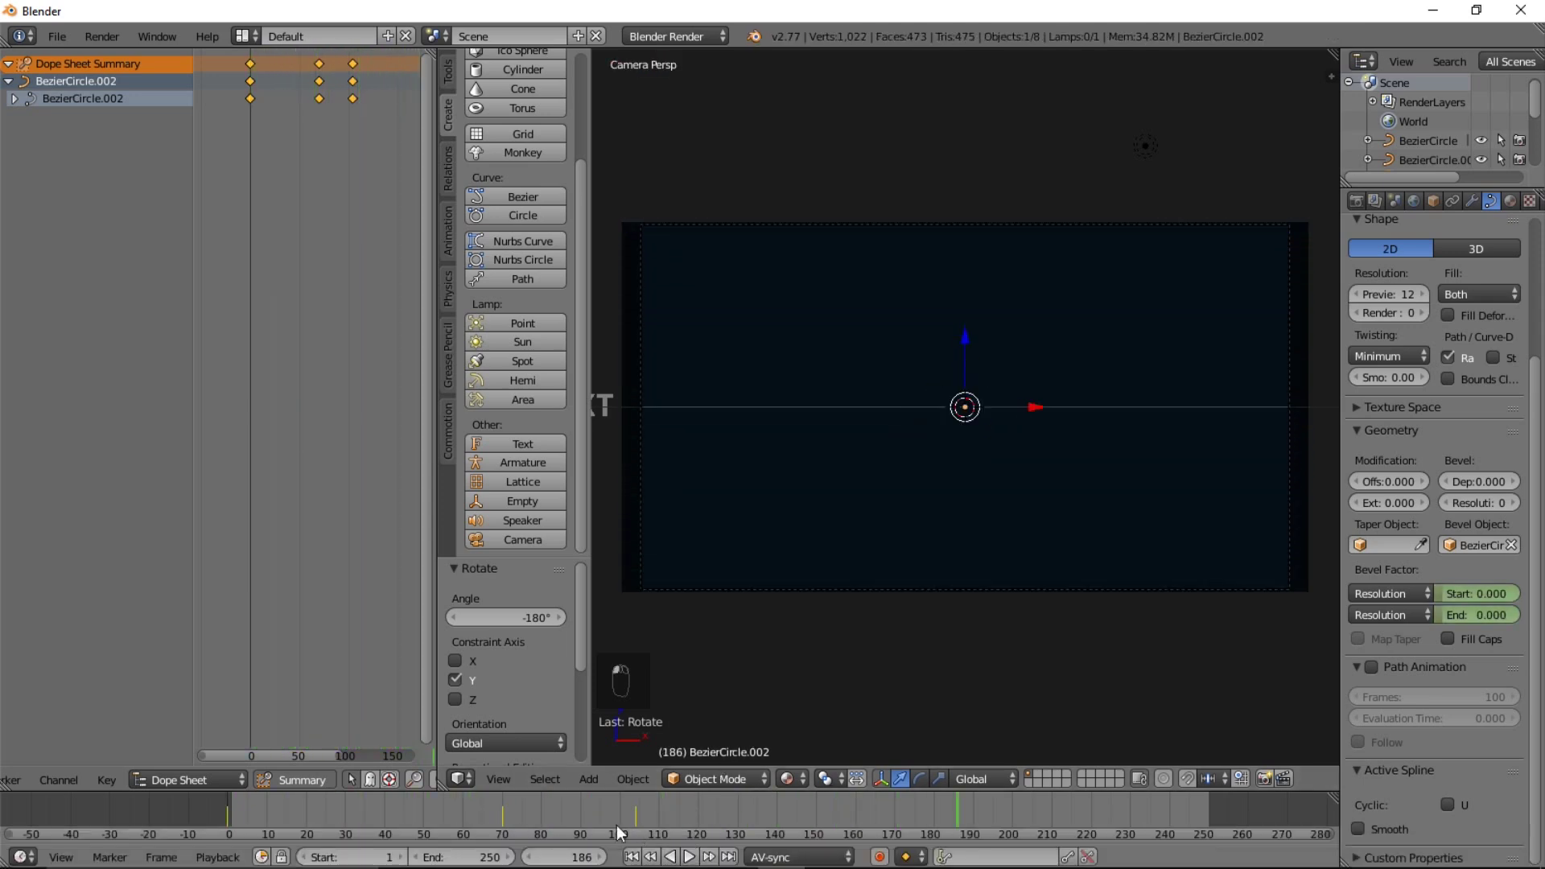
{"action": "left_click_drag", "start_coordinate": [579, 816], "coordinate": [541, 812]}
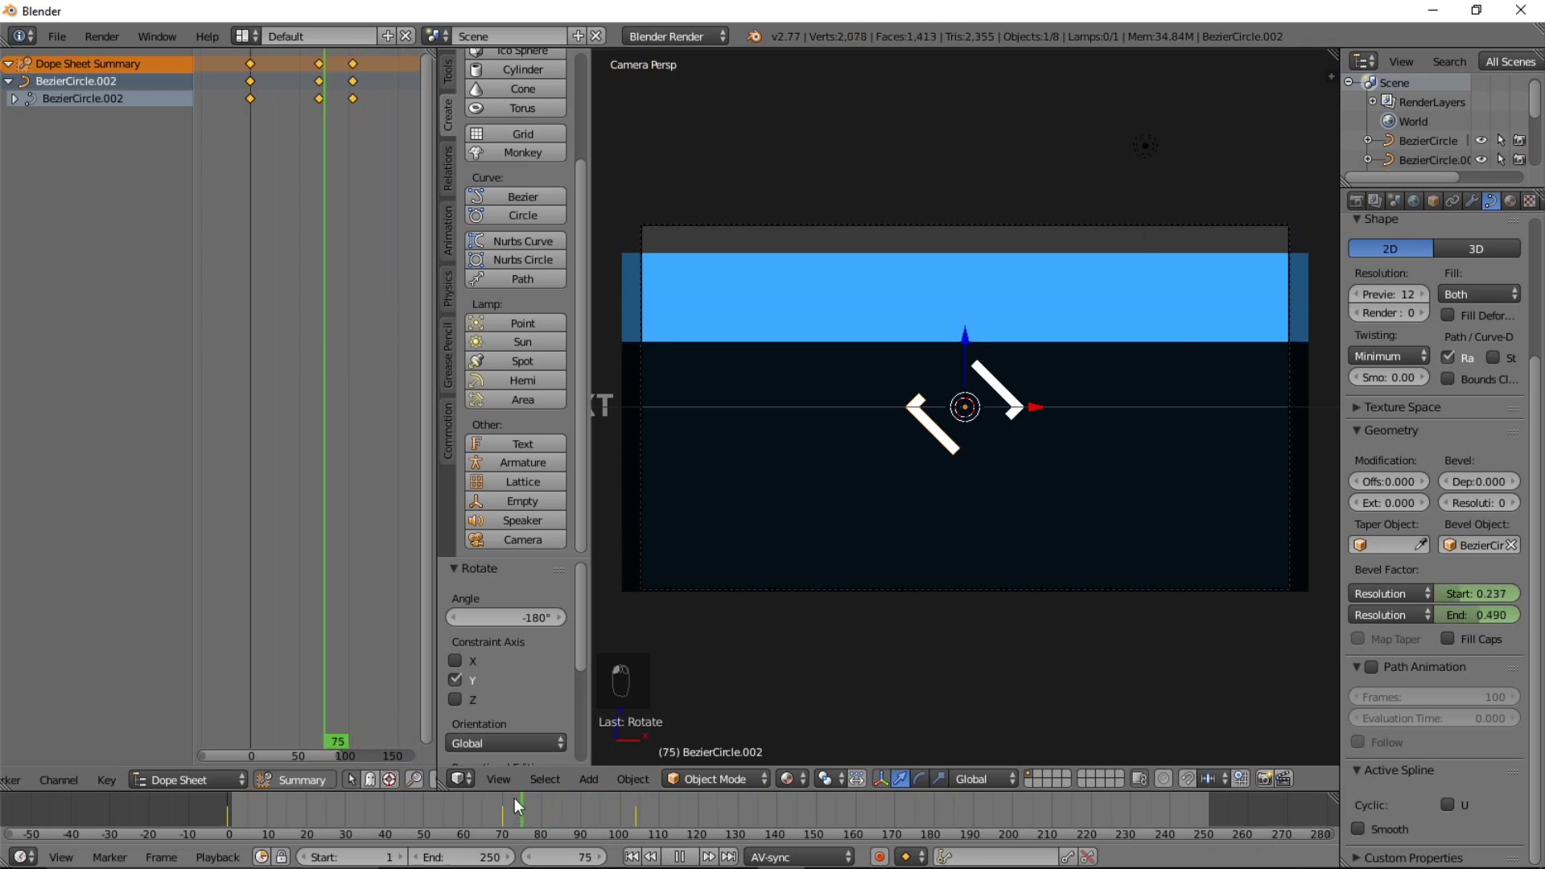
{"action": "left_click_drag", "start_coordinate": [515, 802], "coordinate": [759, 556]}
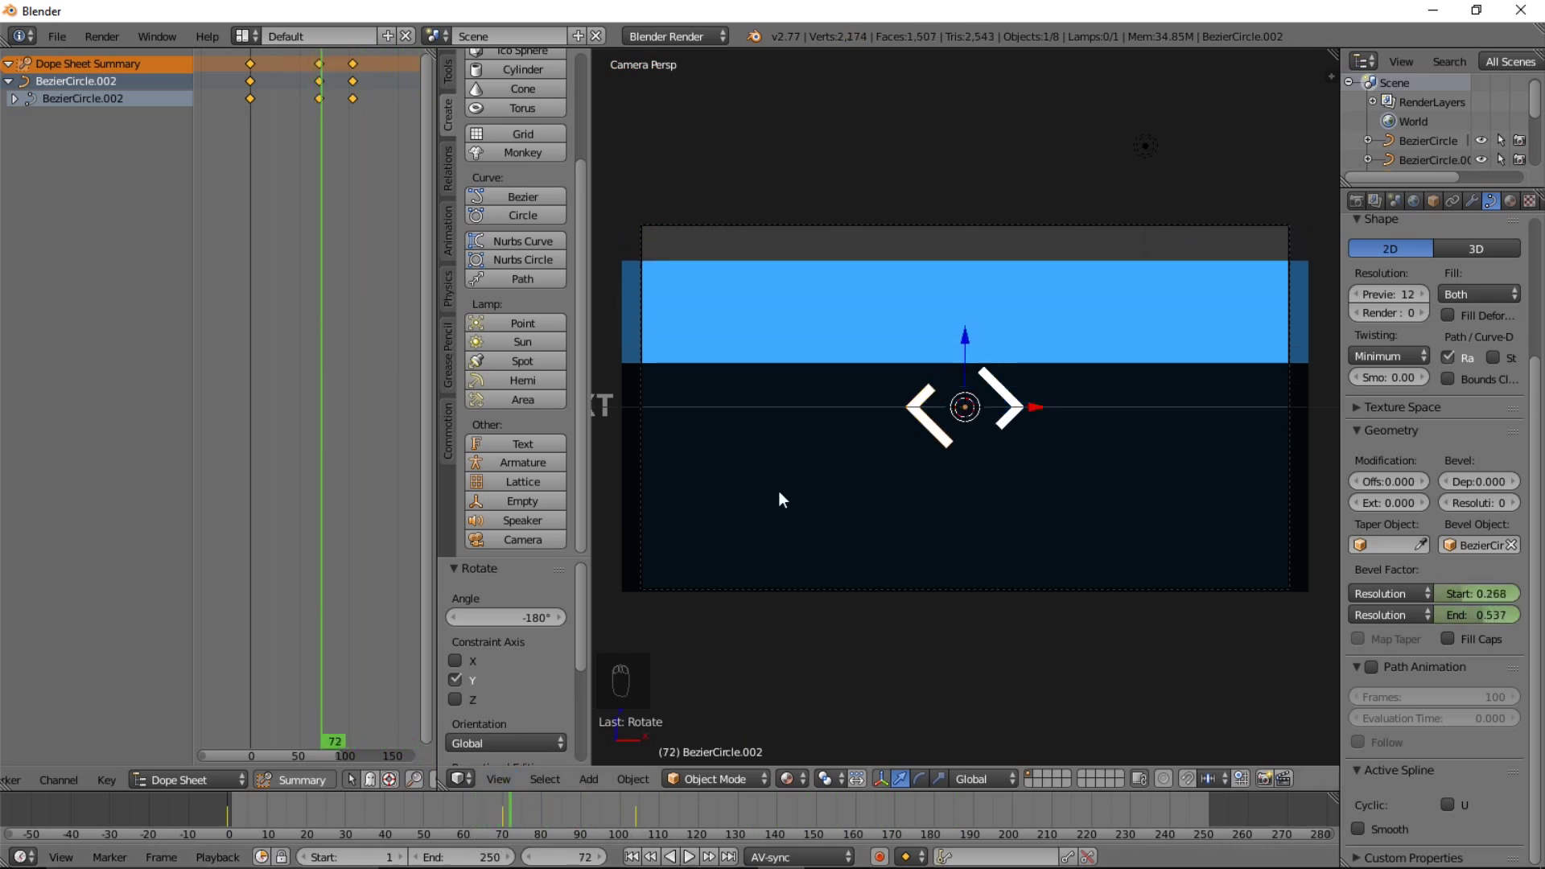
{"action": "left_click_drag", "start_coordinate": [667, 427], "coordinate": [823, 497]}
{"action": "left_click_drag", "start_coordinate": [824, 561], "coordinate": [800, 428]}
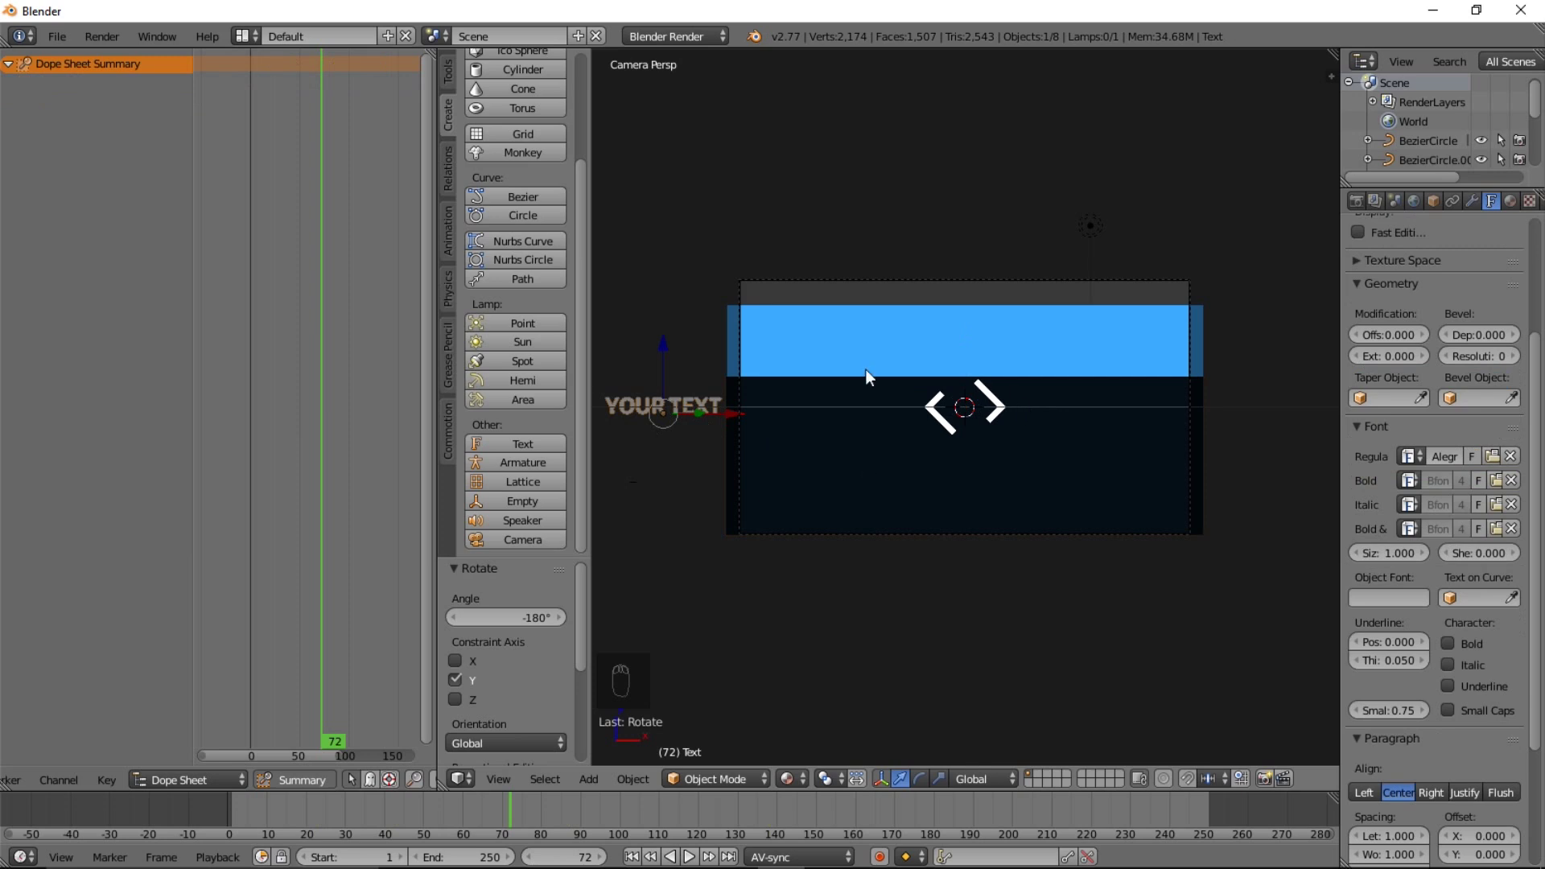
Duplicate the YOUR TEXT title as Text.001, clear its location and place it at the camera frame centre
{"action": "key", "text": "shift+d"}
{"action": "key", "text": "alt+g"}
{"action": "key", "text": "g"}
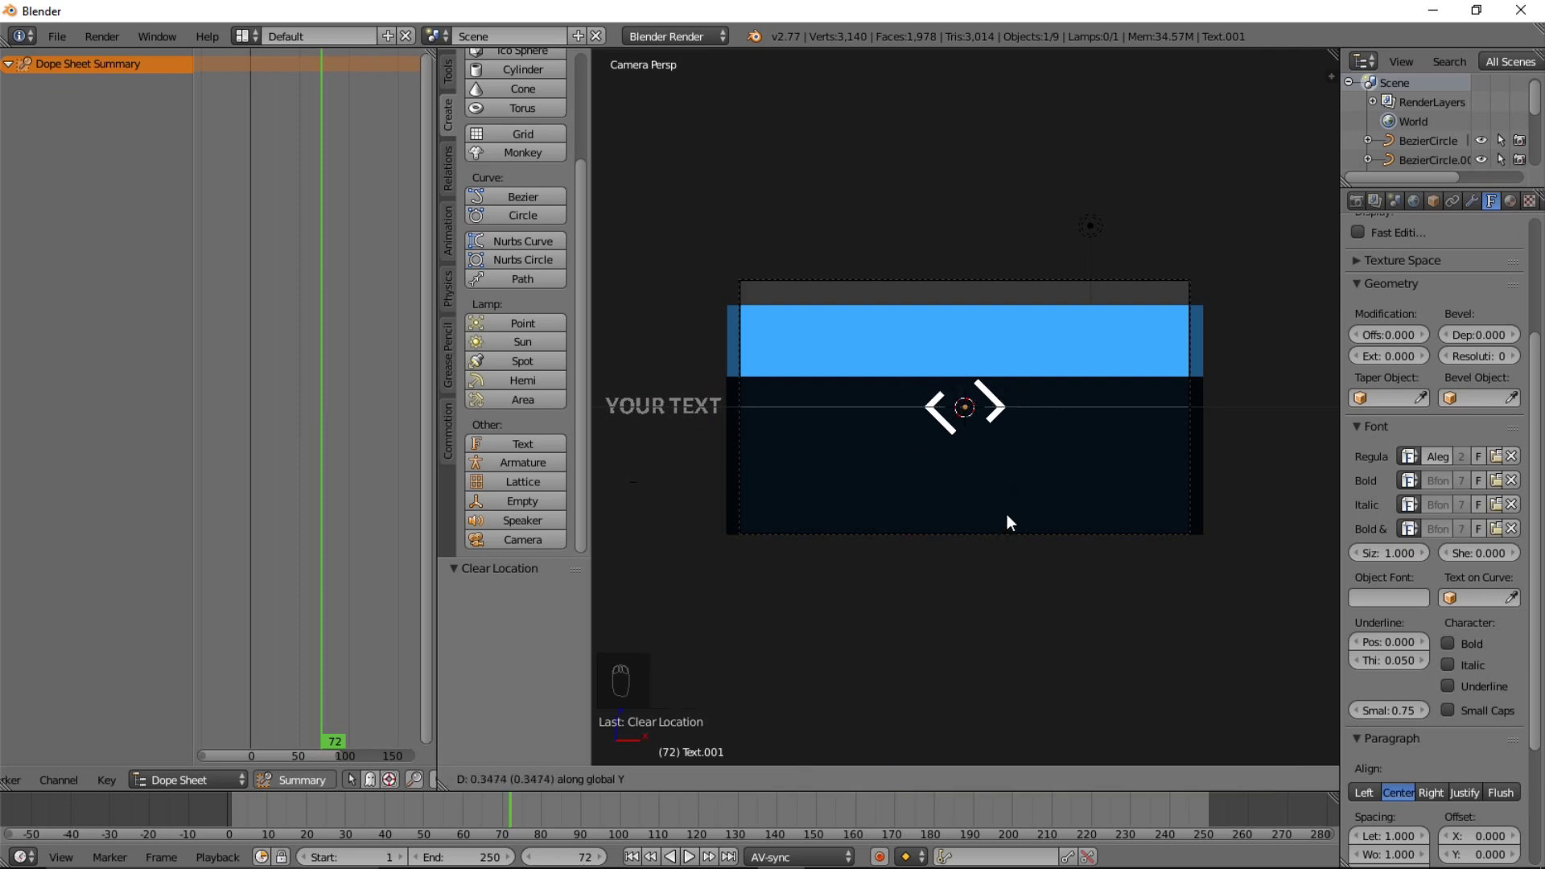
{"action": "left_click_drag", "start_coordinate": [993, 459], "coordinate": [1066, 345]}
{"action": "key", "text": "g"}
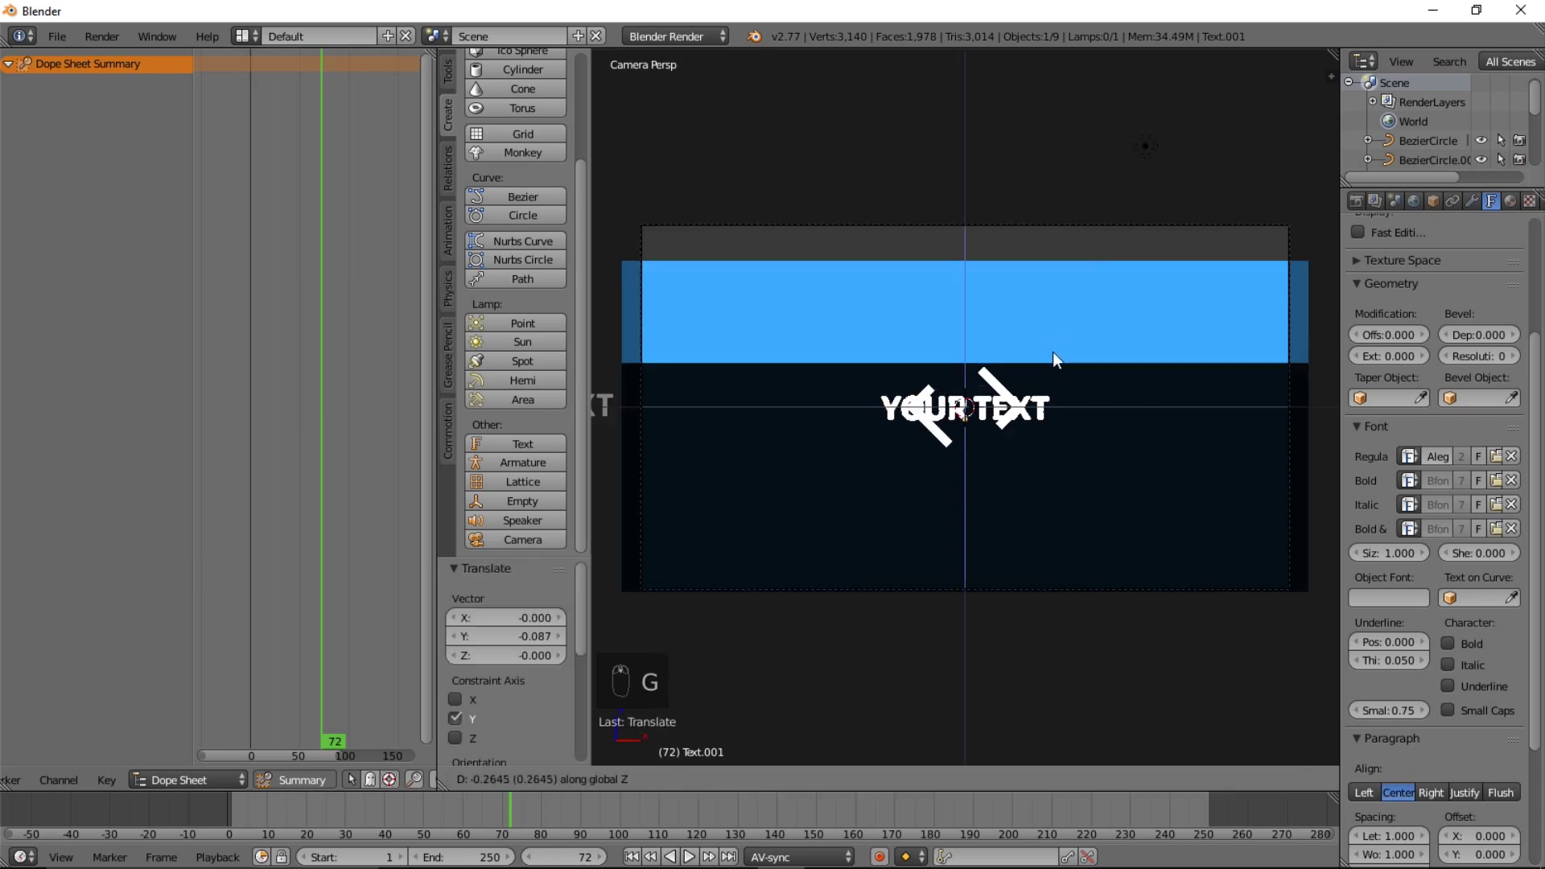
Give the centred title its own material named Text with a blue Diffuse colour
{"action": "left_click_drag", "start_coordinate": [1061, 358], "coordinate": [1520, 208]}
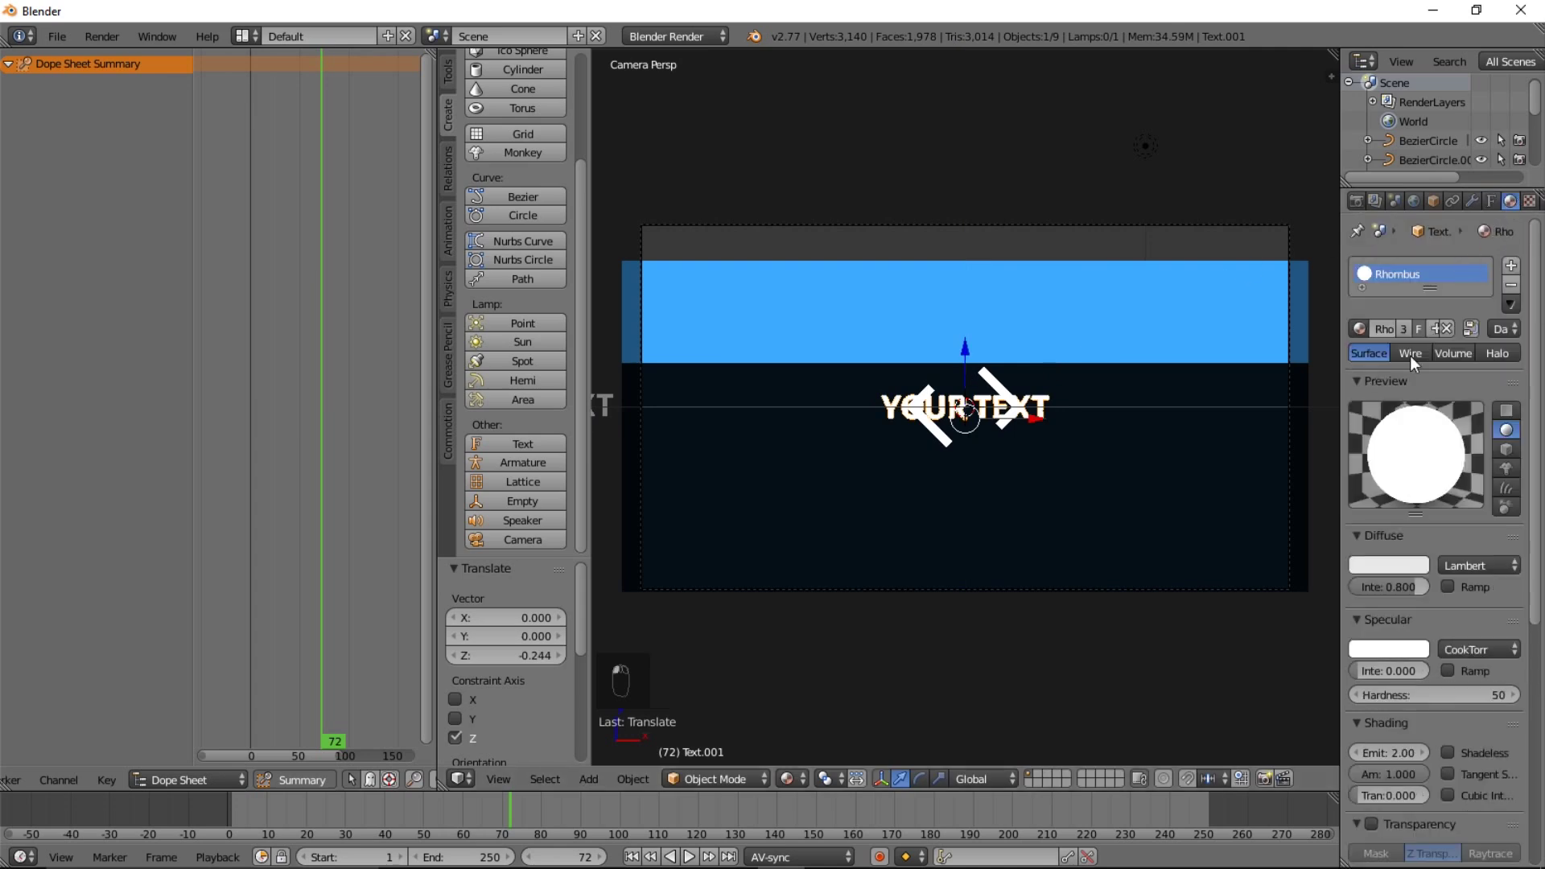
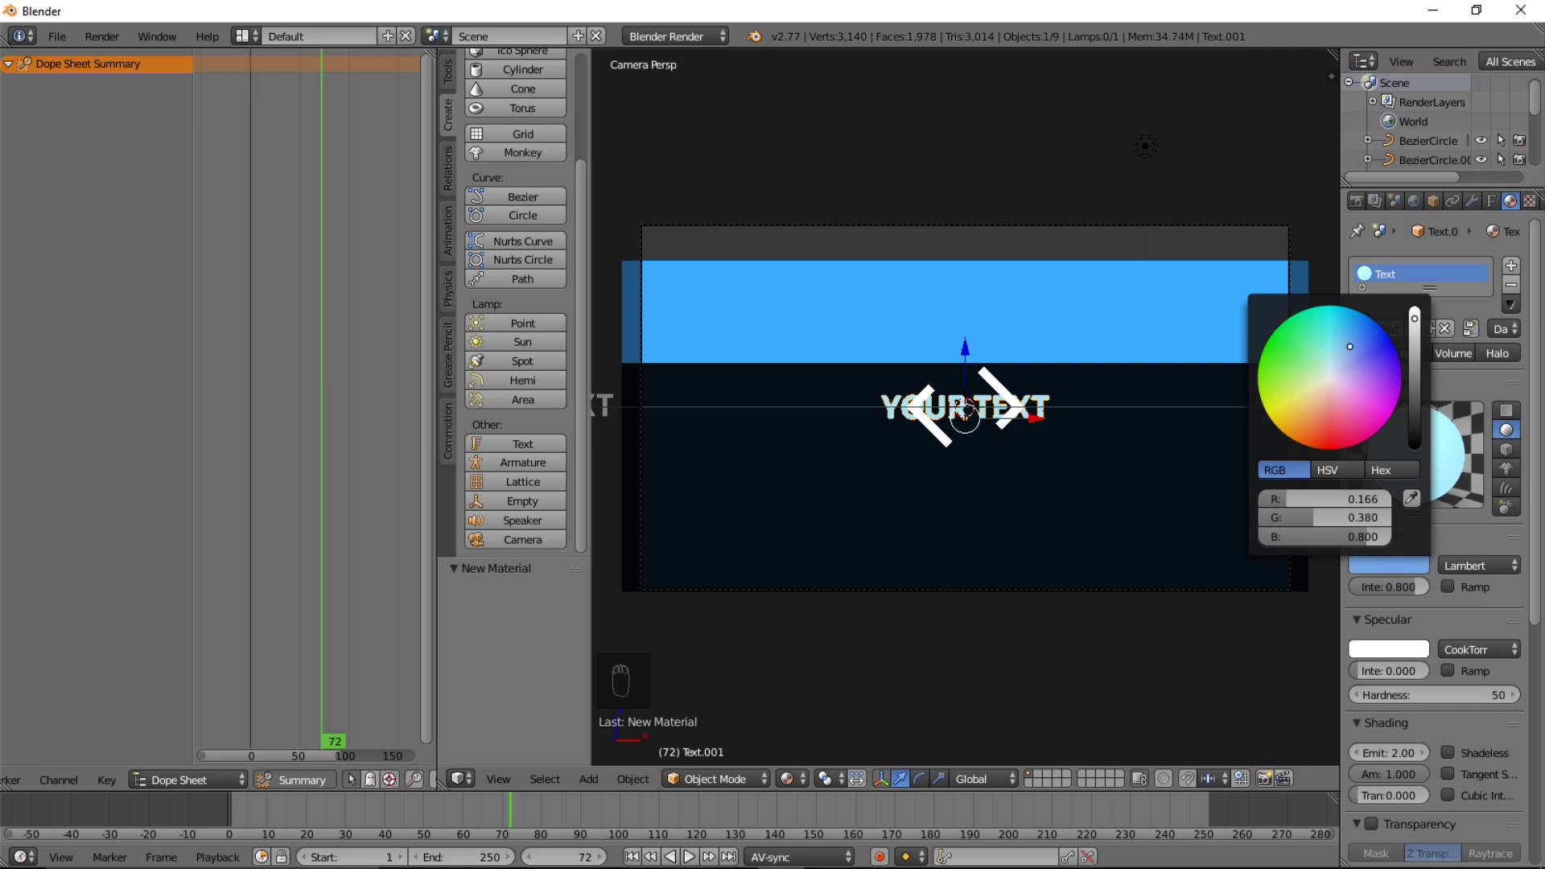
{"action": "key", "text": "g"}
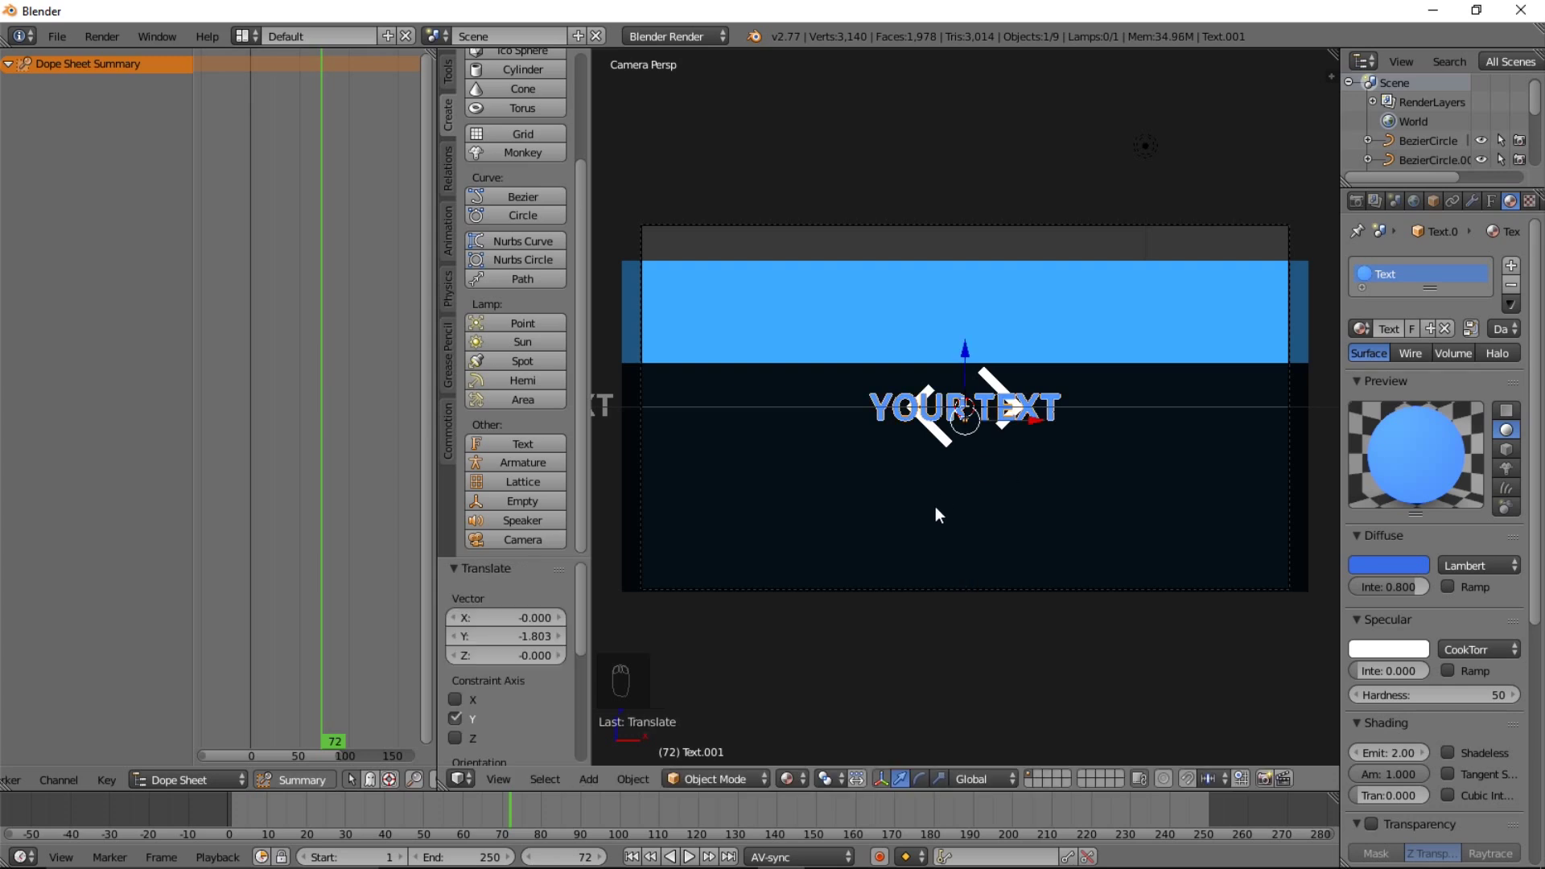
{"action": "left_click", "coordinate": [459, 763]}
{"action": "left_click_drag", "start_coordinate": [268, 815], "coordinate": [524, 829]}
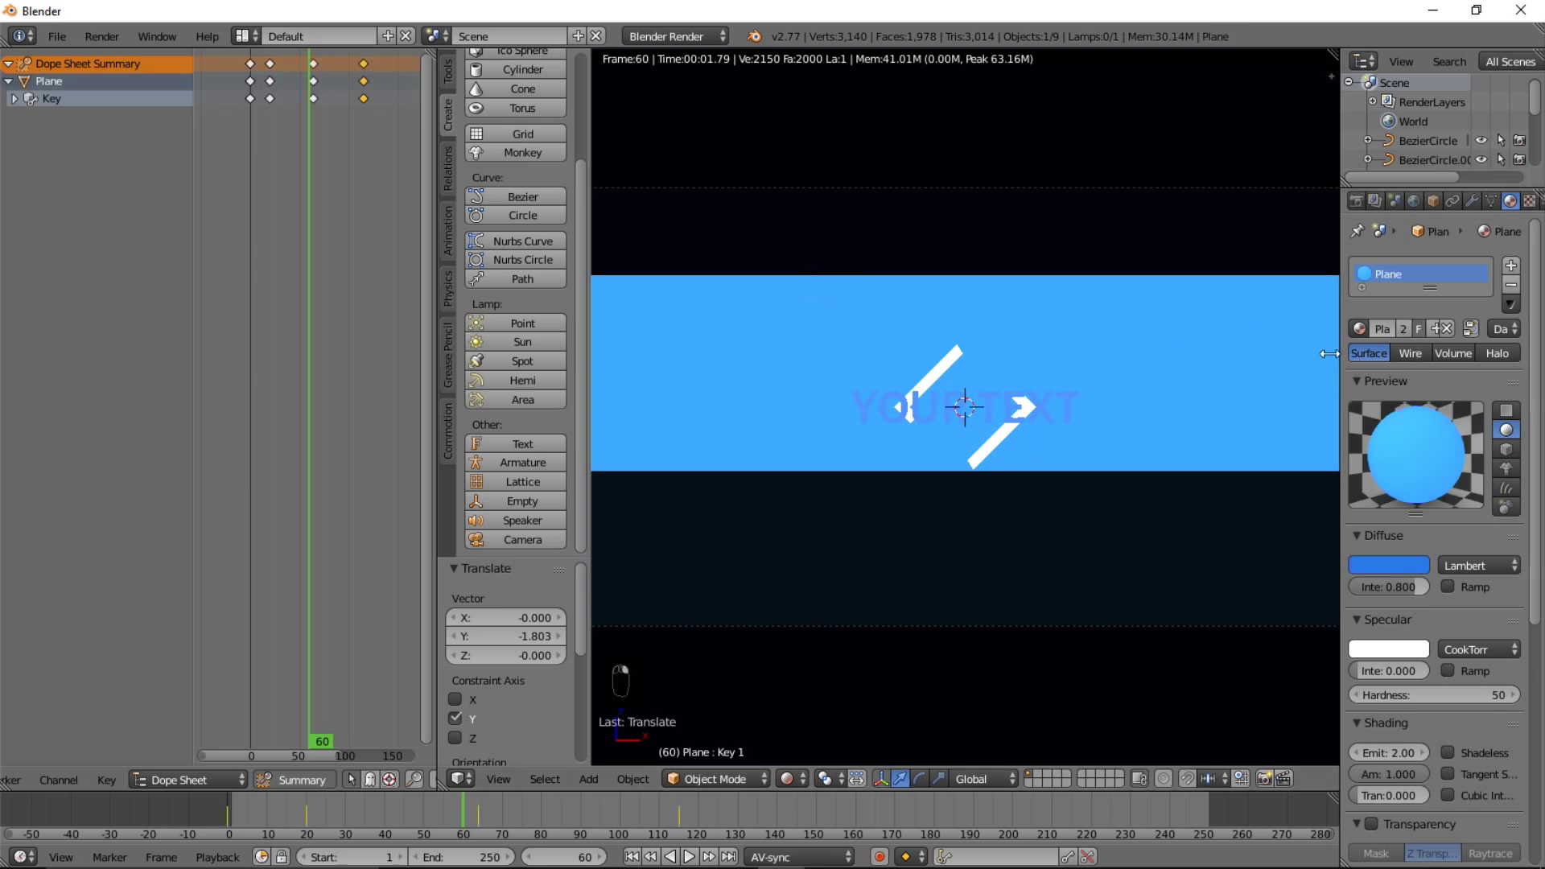
{"action": "left_click_drag", "start_coordinate": [1335, 371], "coordinate": [866, 410]}
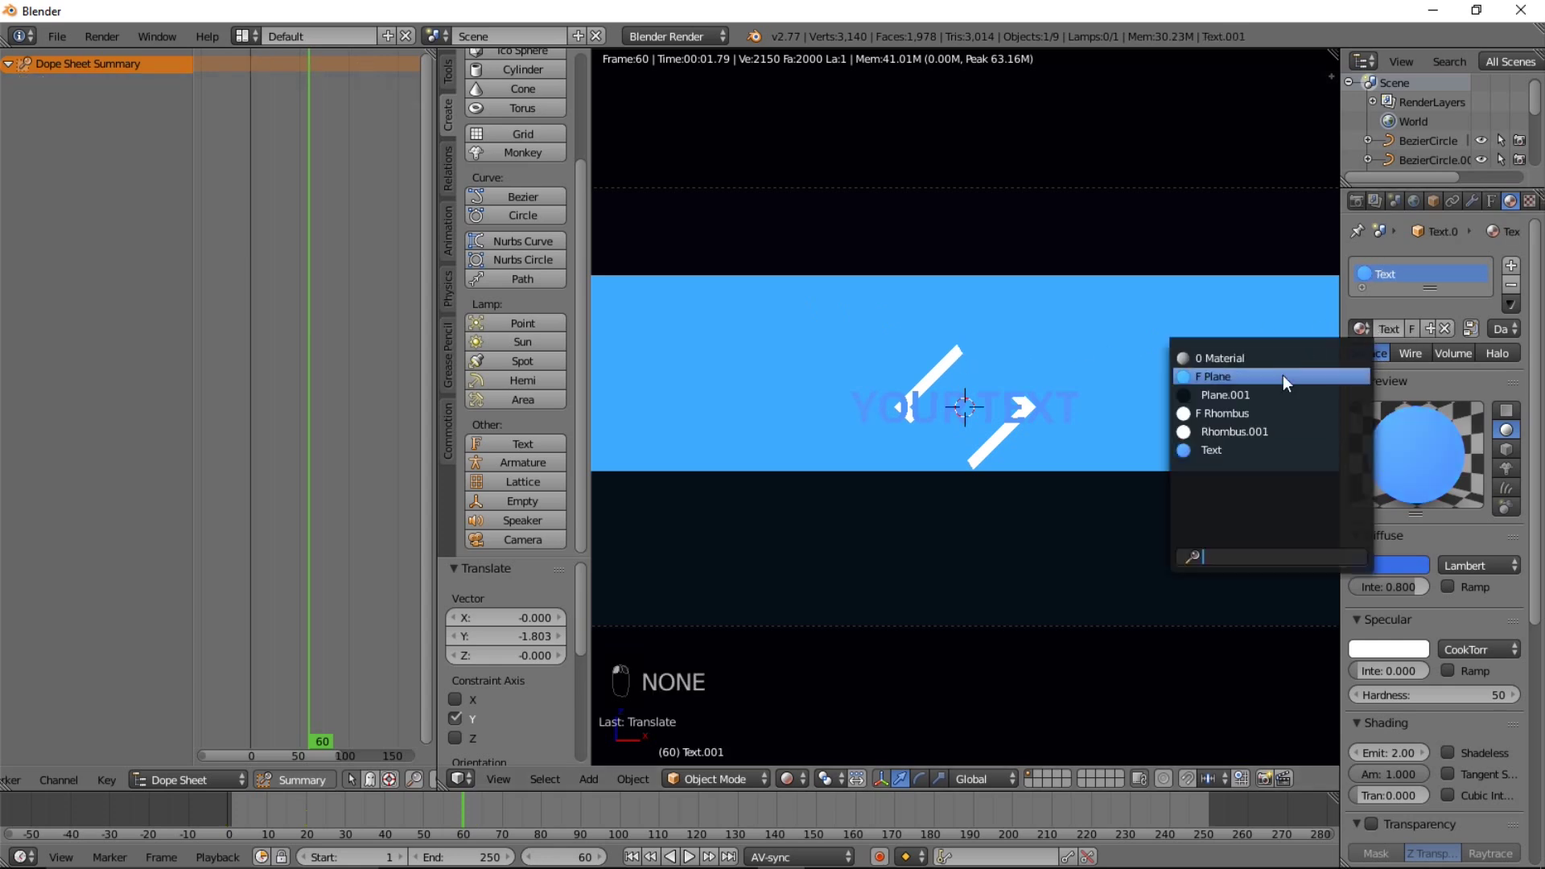
{"action": "middle_click", "coordinate": [879, 598]}
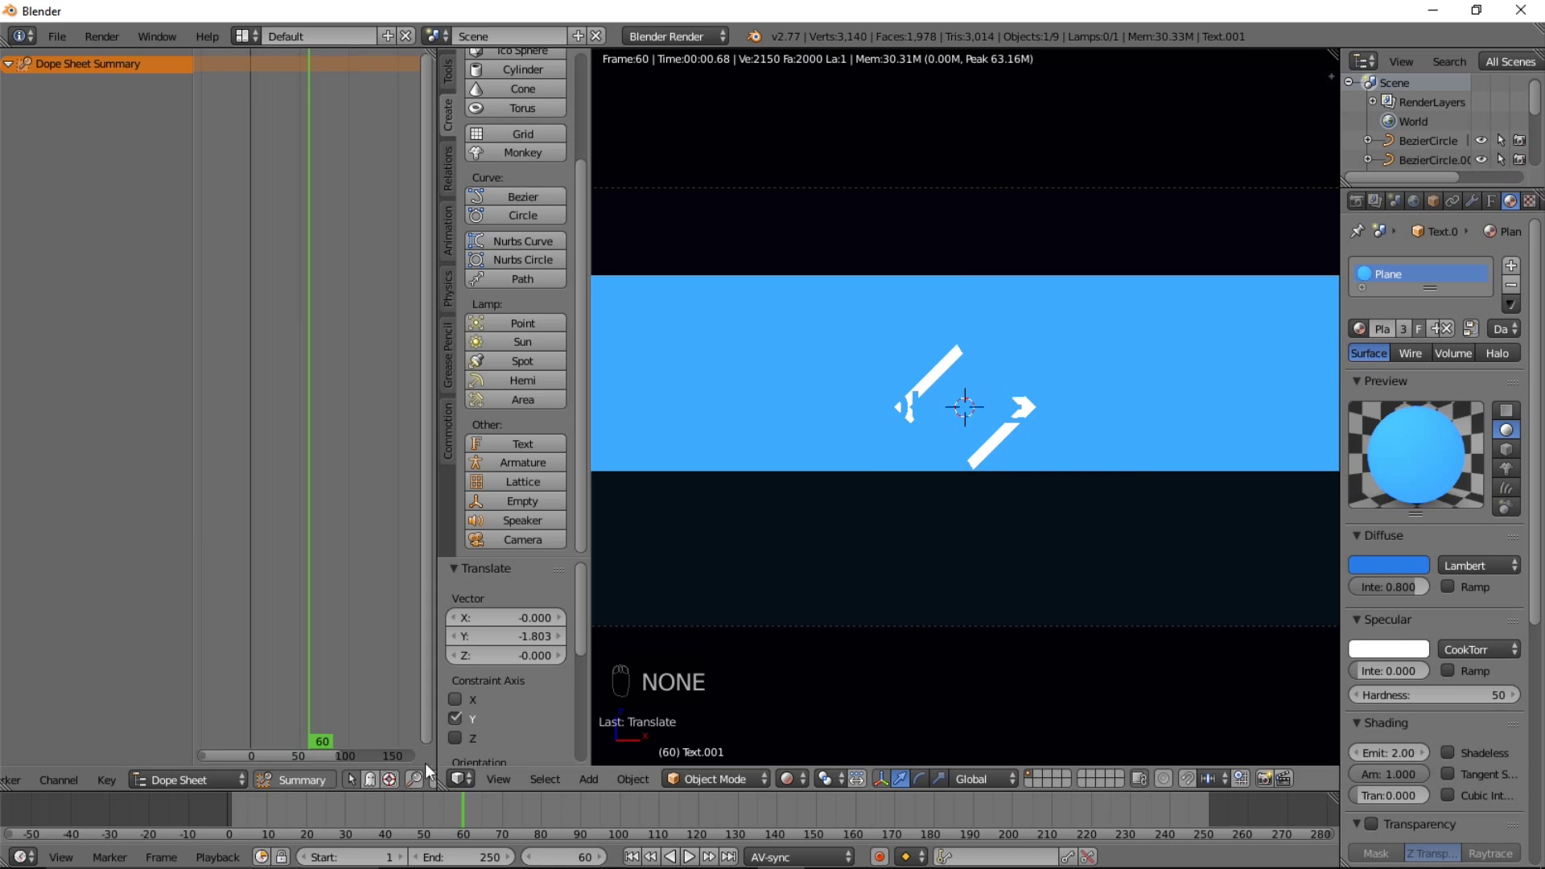
{"action": "left_click_drag", "start_coordinate": [286, 818], "coordinate": [400, 820]}
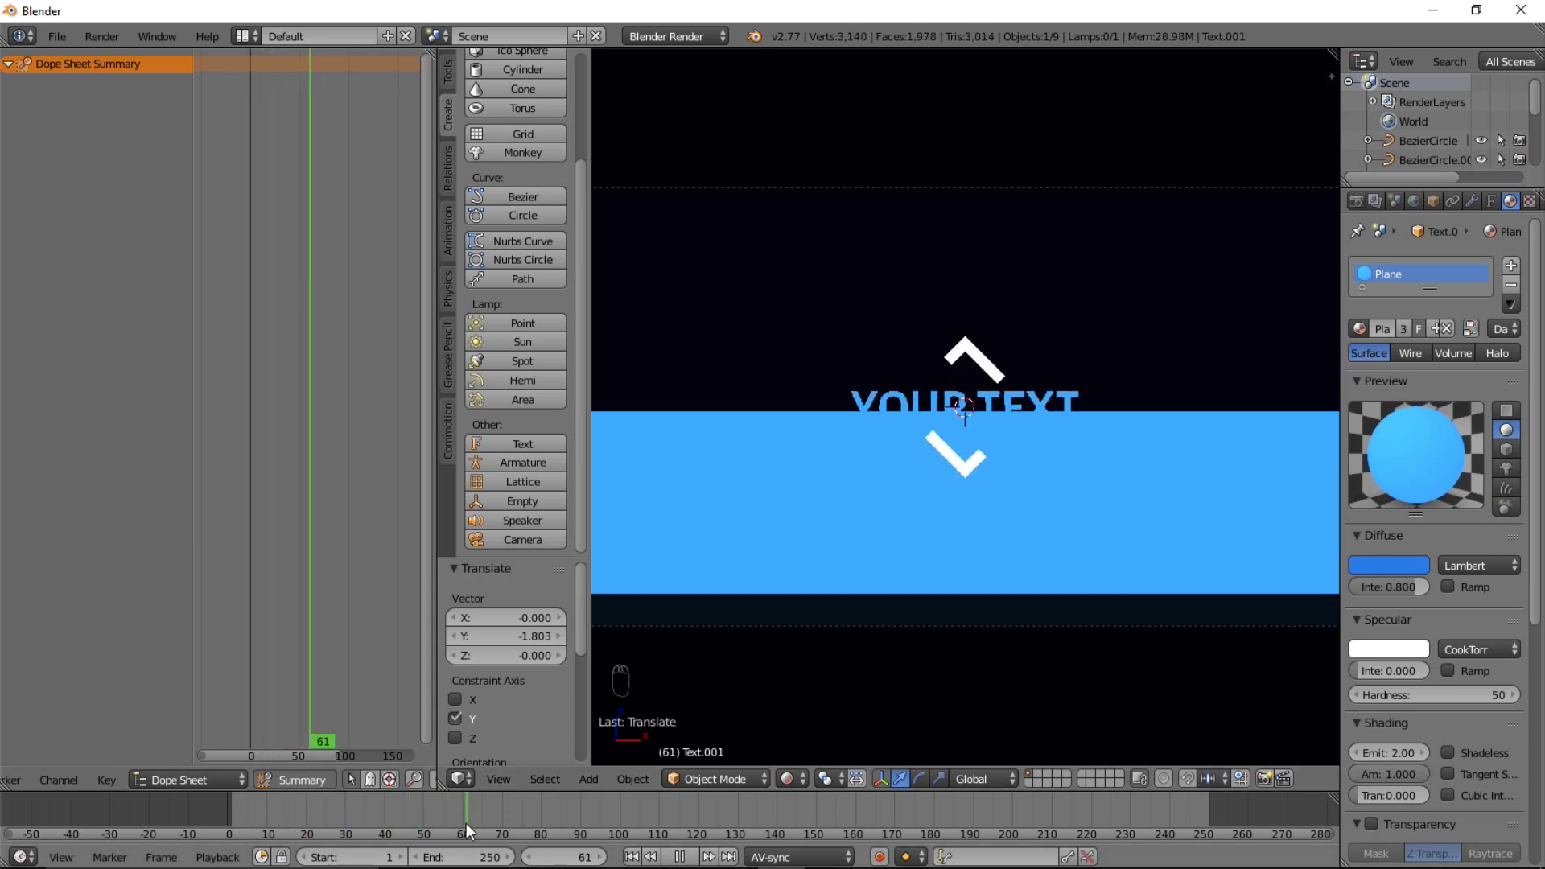
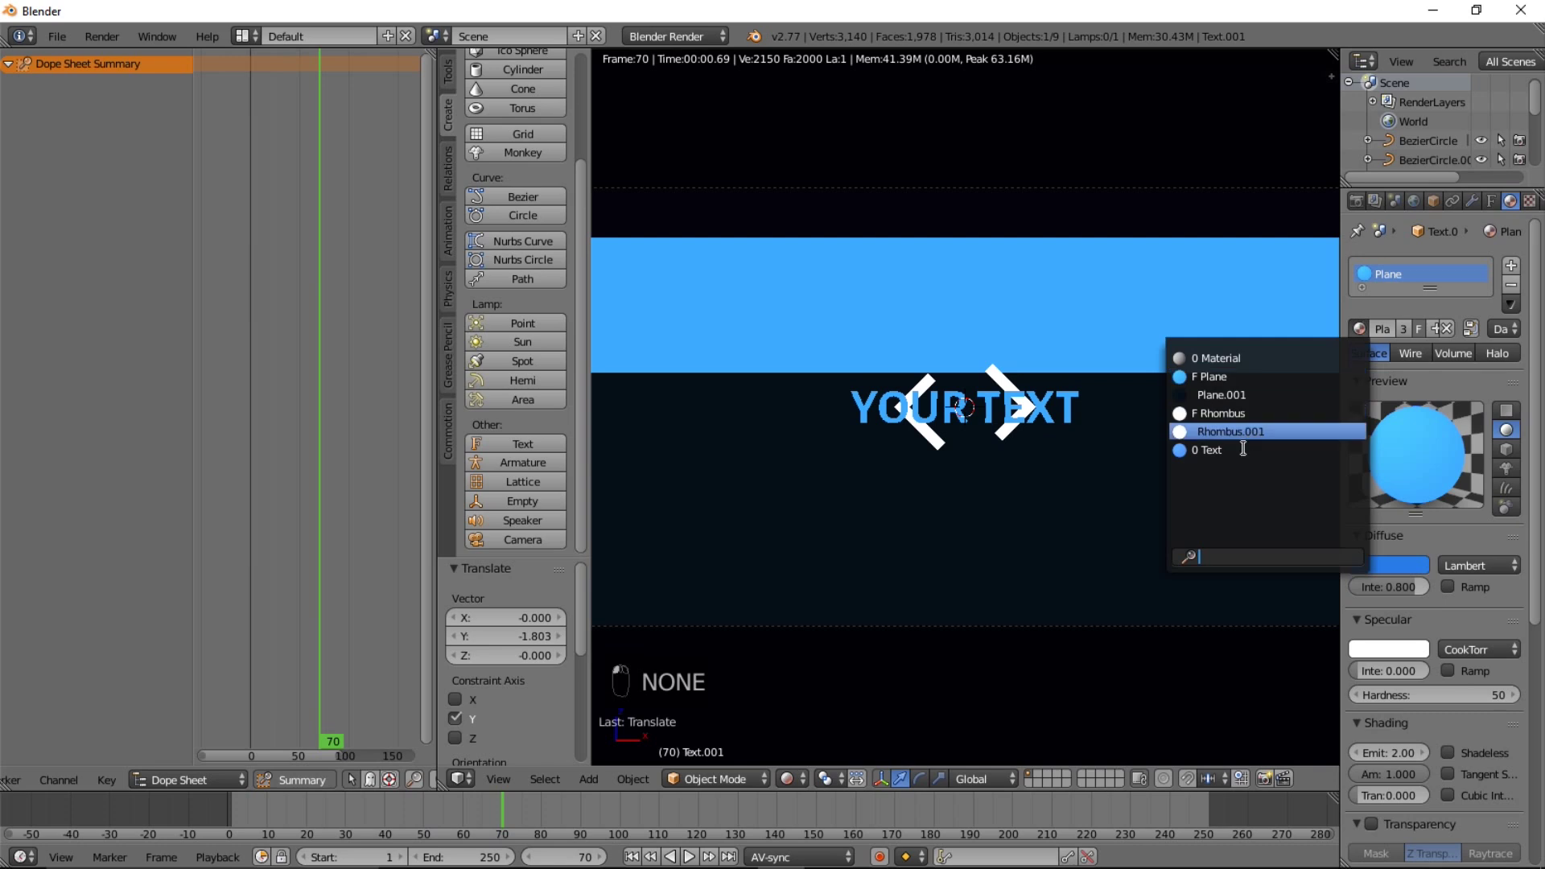
{"action": "middle_click", "coordinate": [562, 734]}
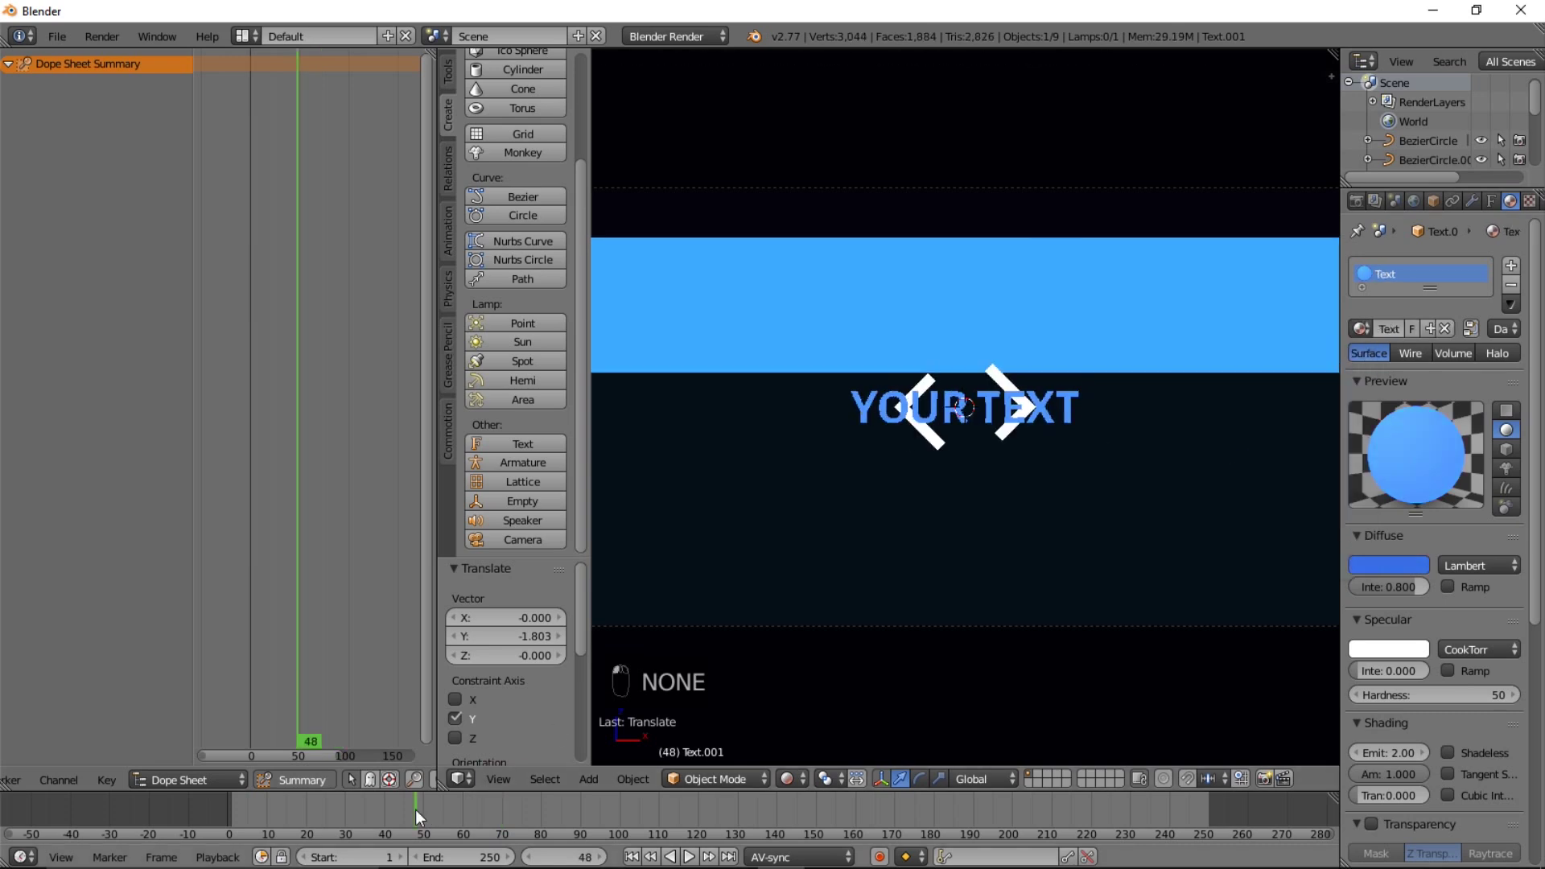
{"action": "middle_click", "coordinate": [800, 781]}
{"action": "left_click", "coordinate": [804, 776]}
{"action": "middle_click", "coordinate": [1040, 487]}
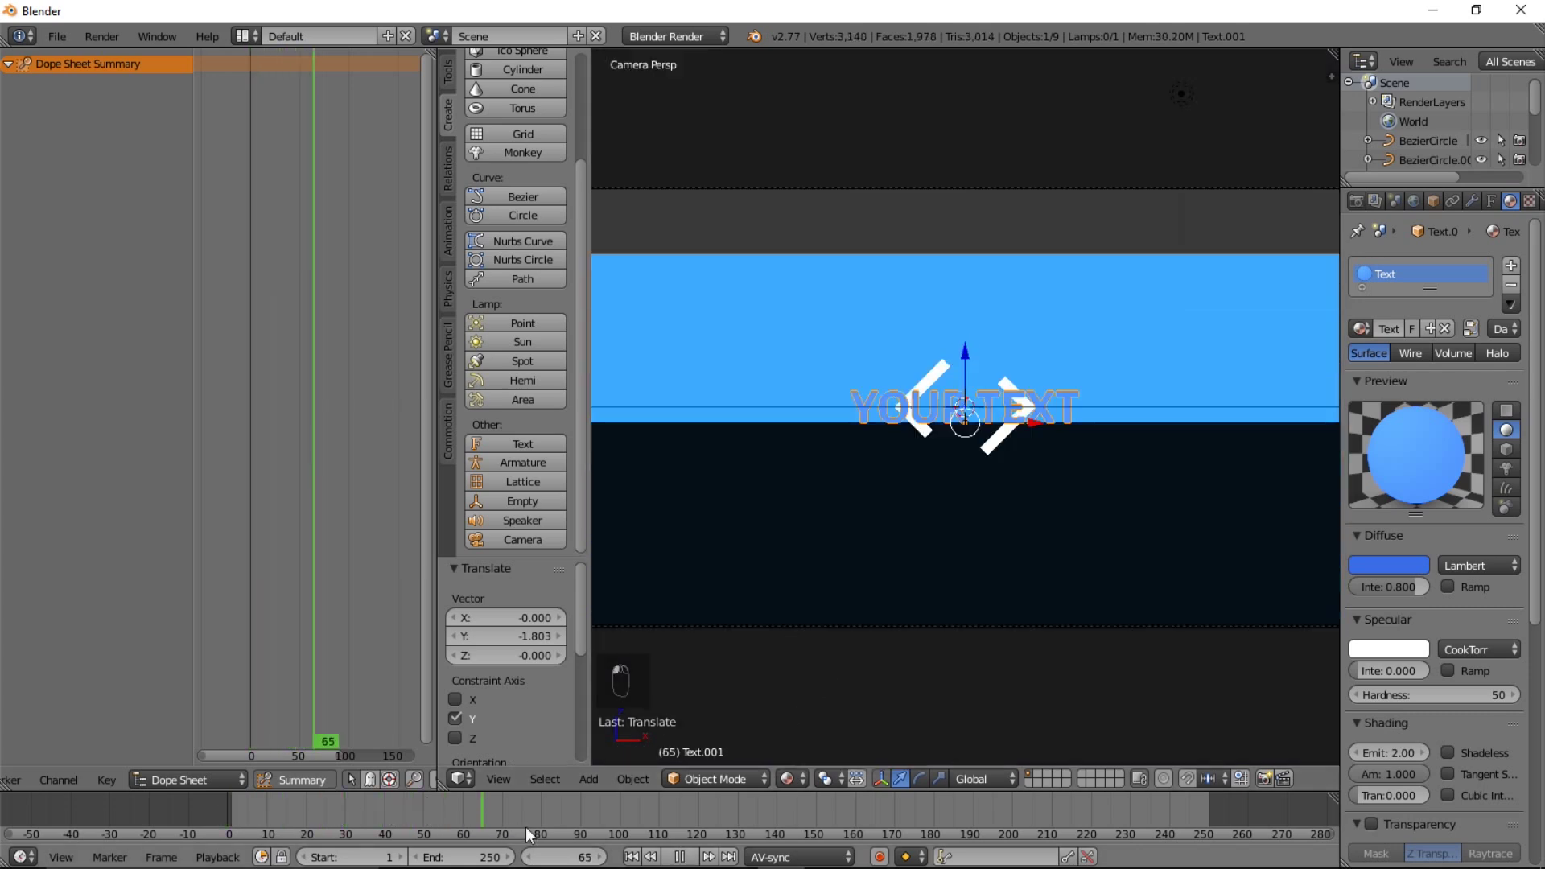
{"action": "left_click_drag", "start_coordinate": [654, 840], "coordinate": [459, 816]}
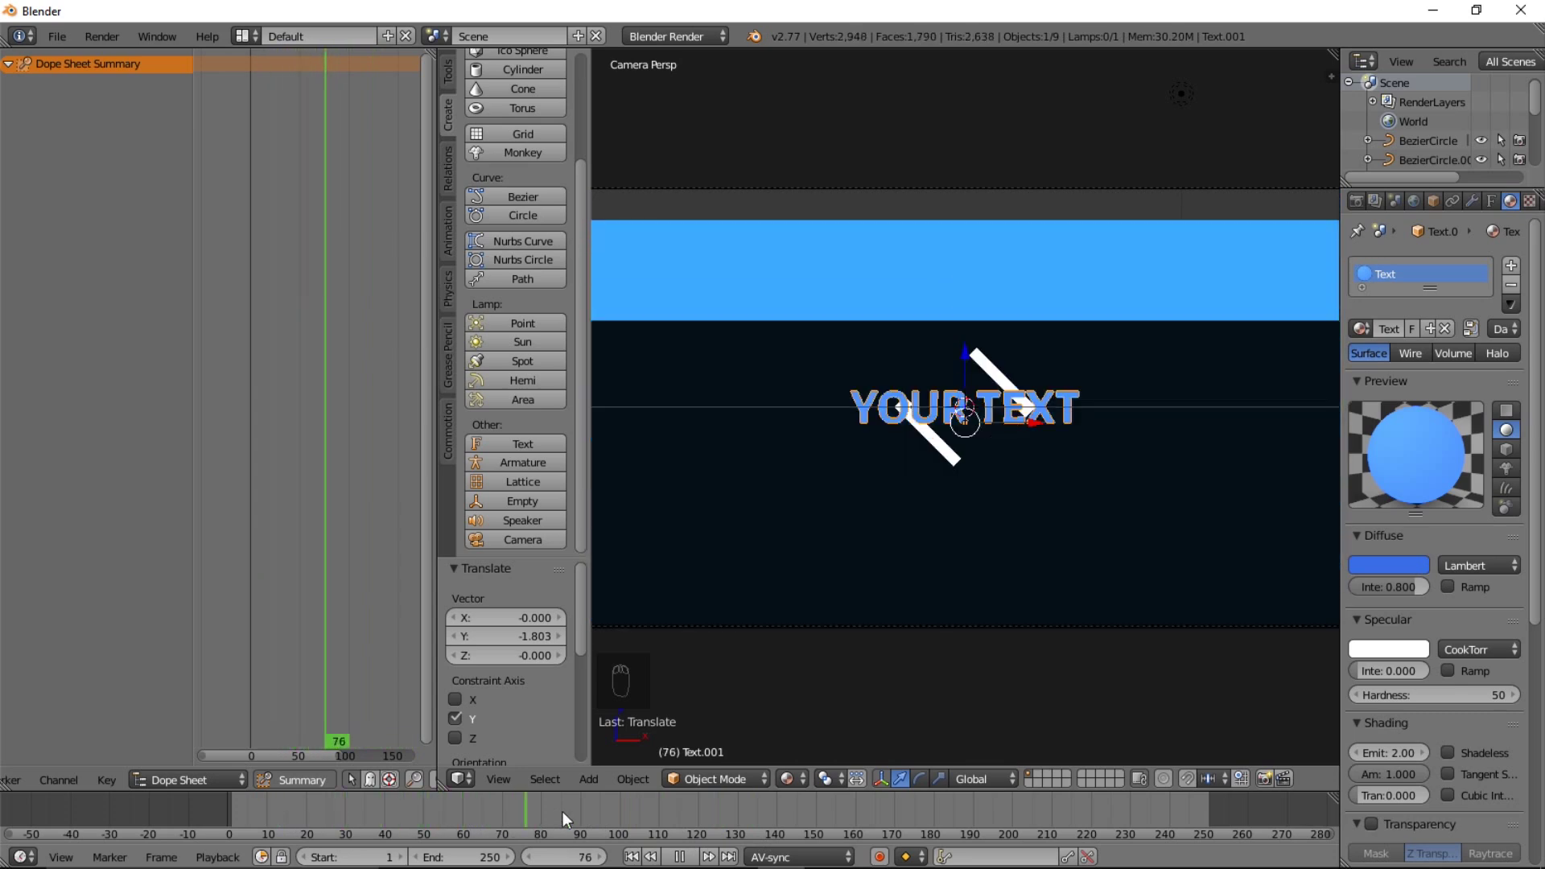
Duplicate the dark plane as Plane.002 and make its material single-user pure black
{"action": "left_click_drag", "start_coordinate": [914, 408], "coordinate": [821, 358]}
{"action": "key", "text": "shift+d"}
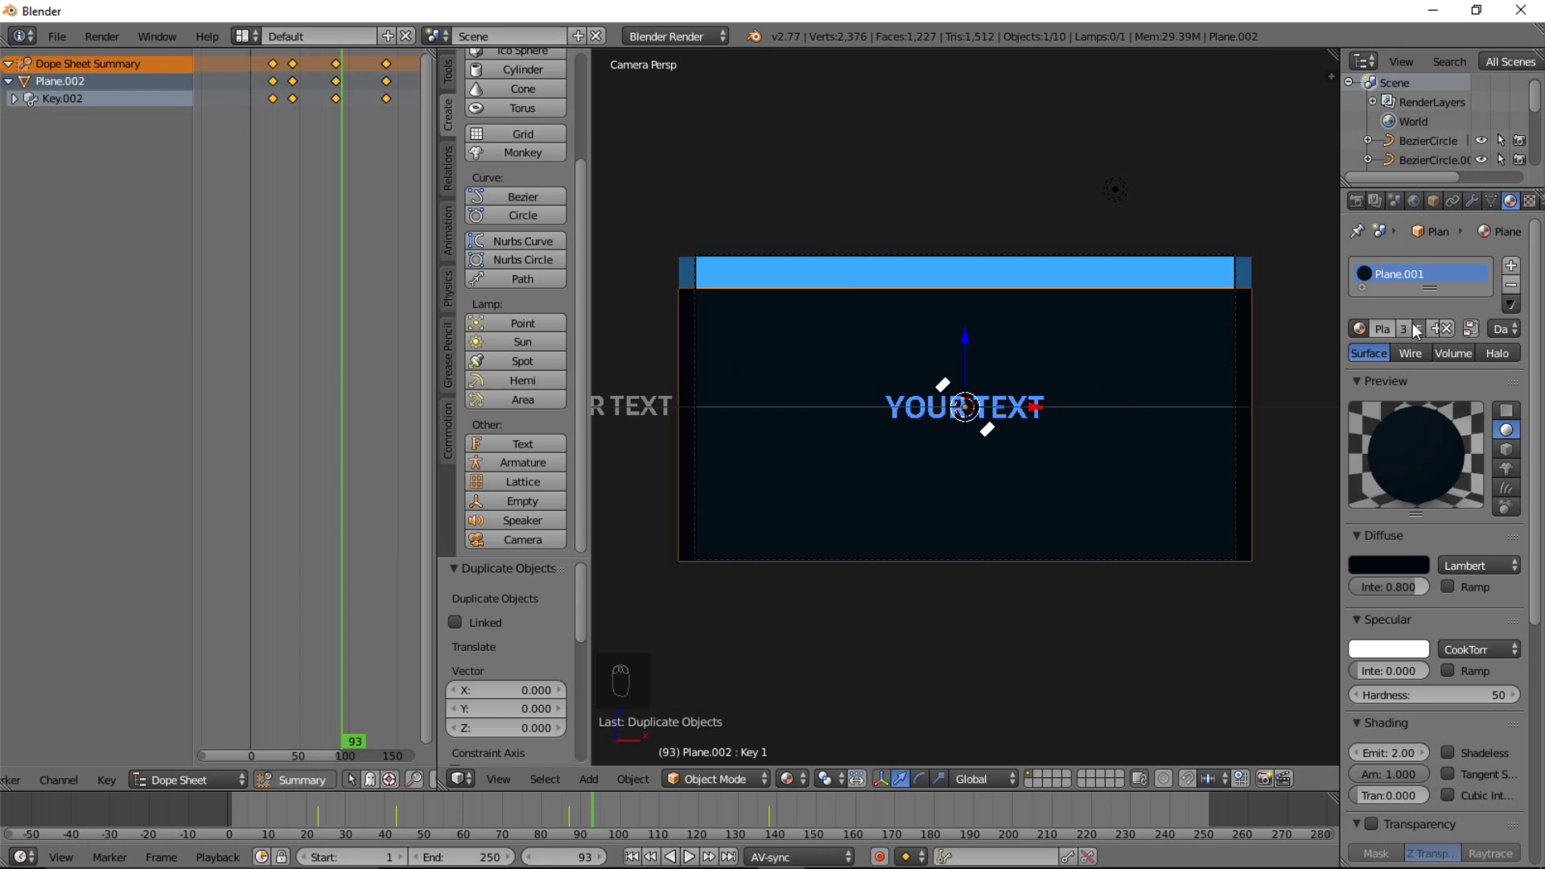
{"action": "left_click_drag", "start_coordinate": [1433, 334], "coordinate": [1409, 470]}
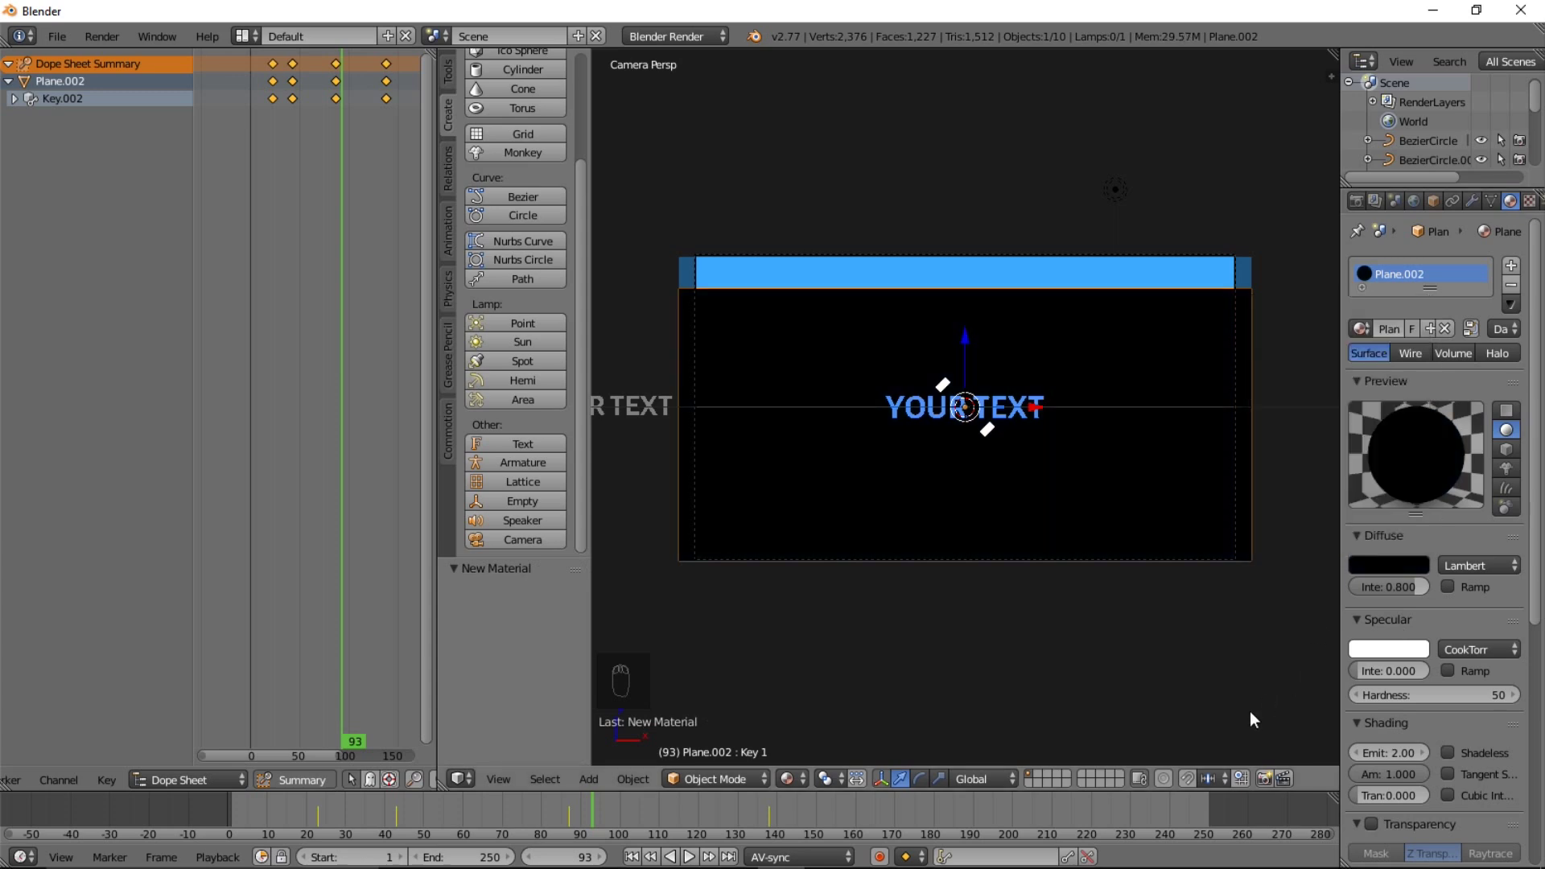
Shift Plane.002's shape keyframes later in time and position it to cover the whole frame
{"action": "key", "text": "g"}
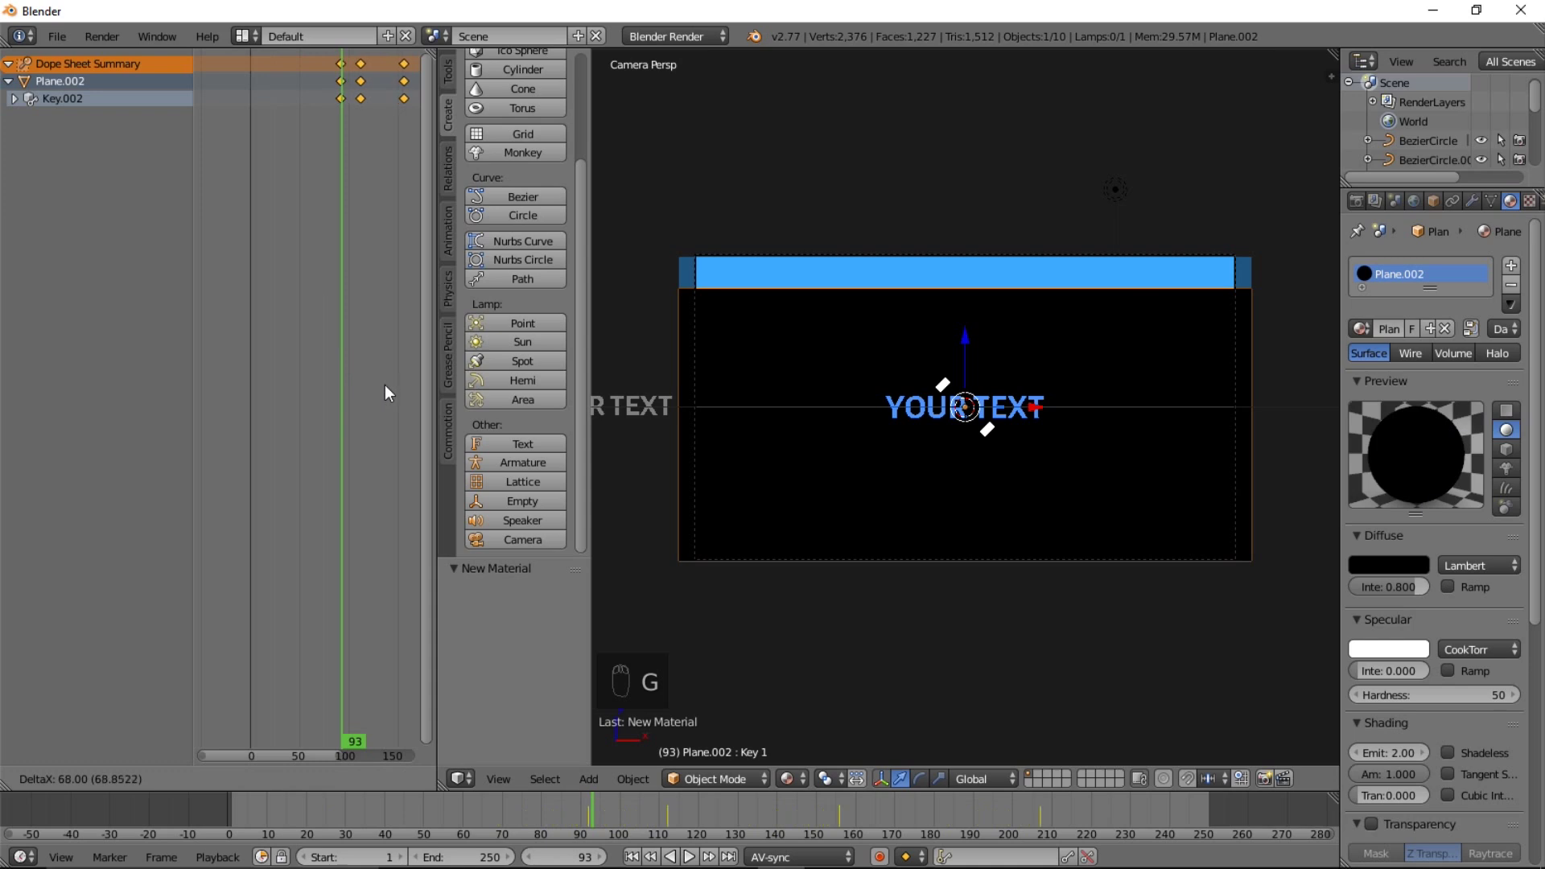
{"action": "key", "text": "g"}
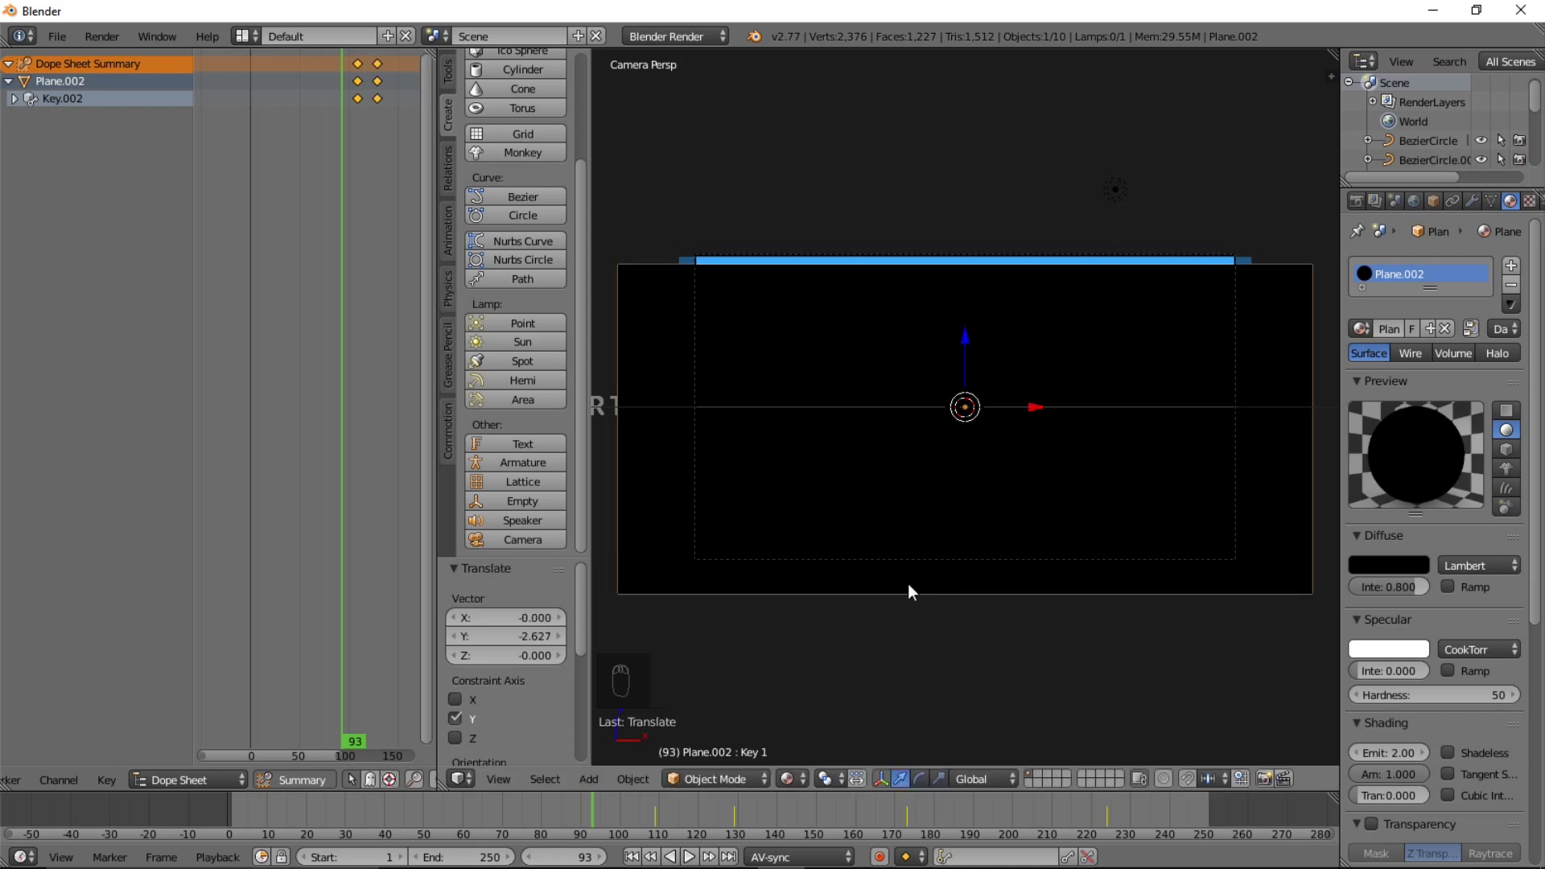
{"action": "key", "text": "g"}
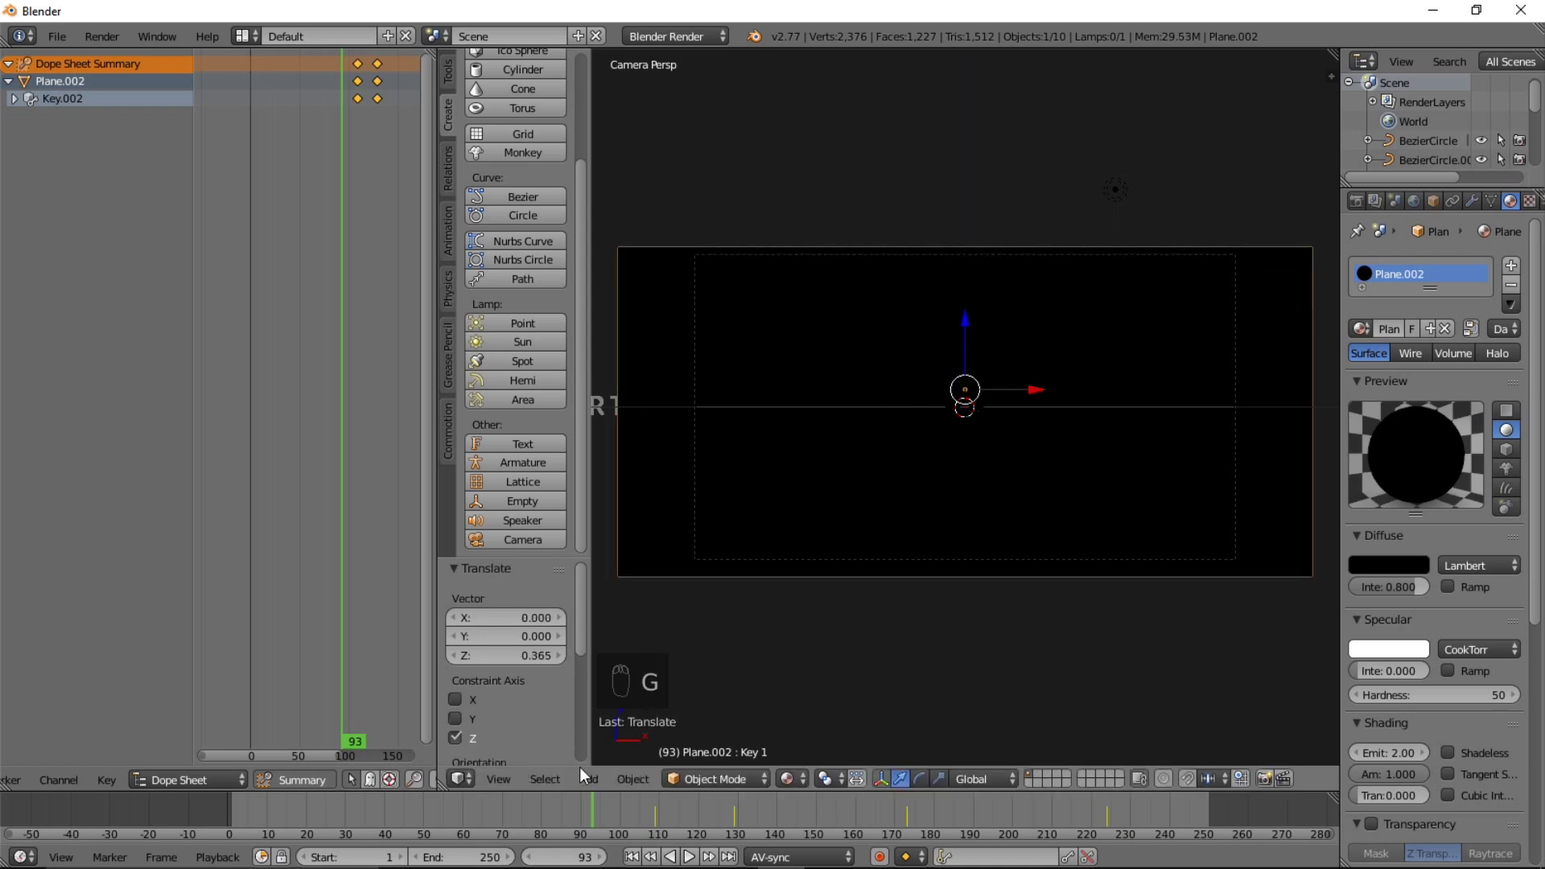
{"action": "left_click_drag", "start_coordinate": [667, 819], "coordinate": [933, 834]}
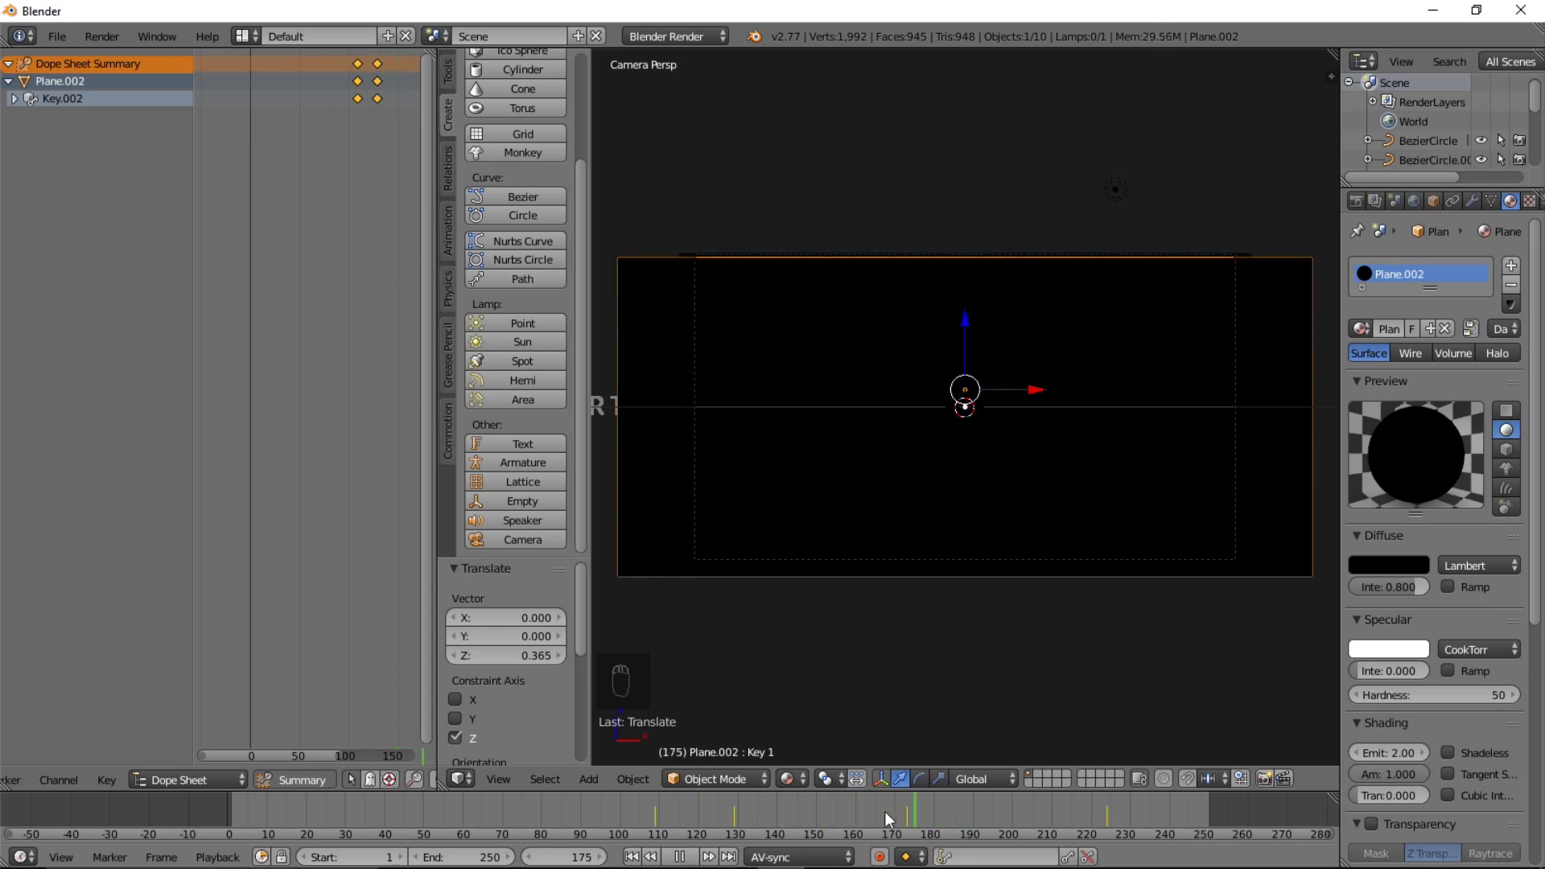
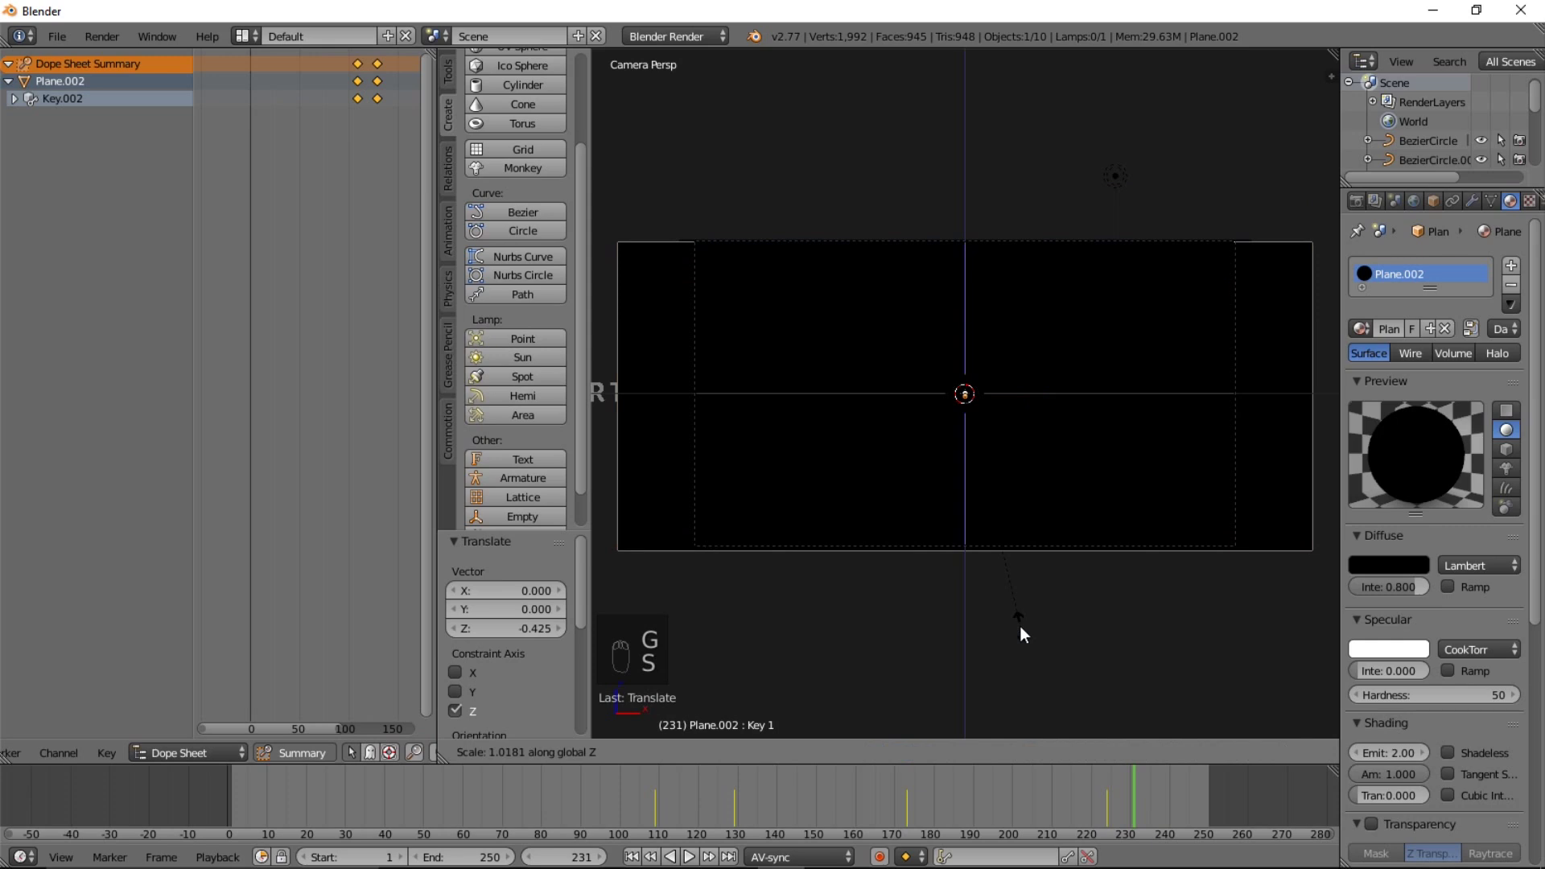
{"action": "left_click_drag", "start_coordinate": [948, 804], "coordinate": [612, 787]}
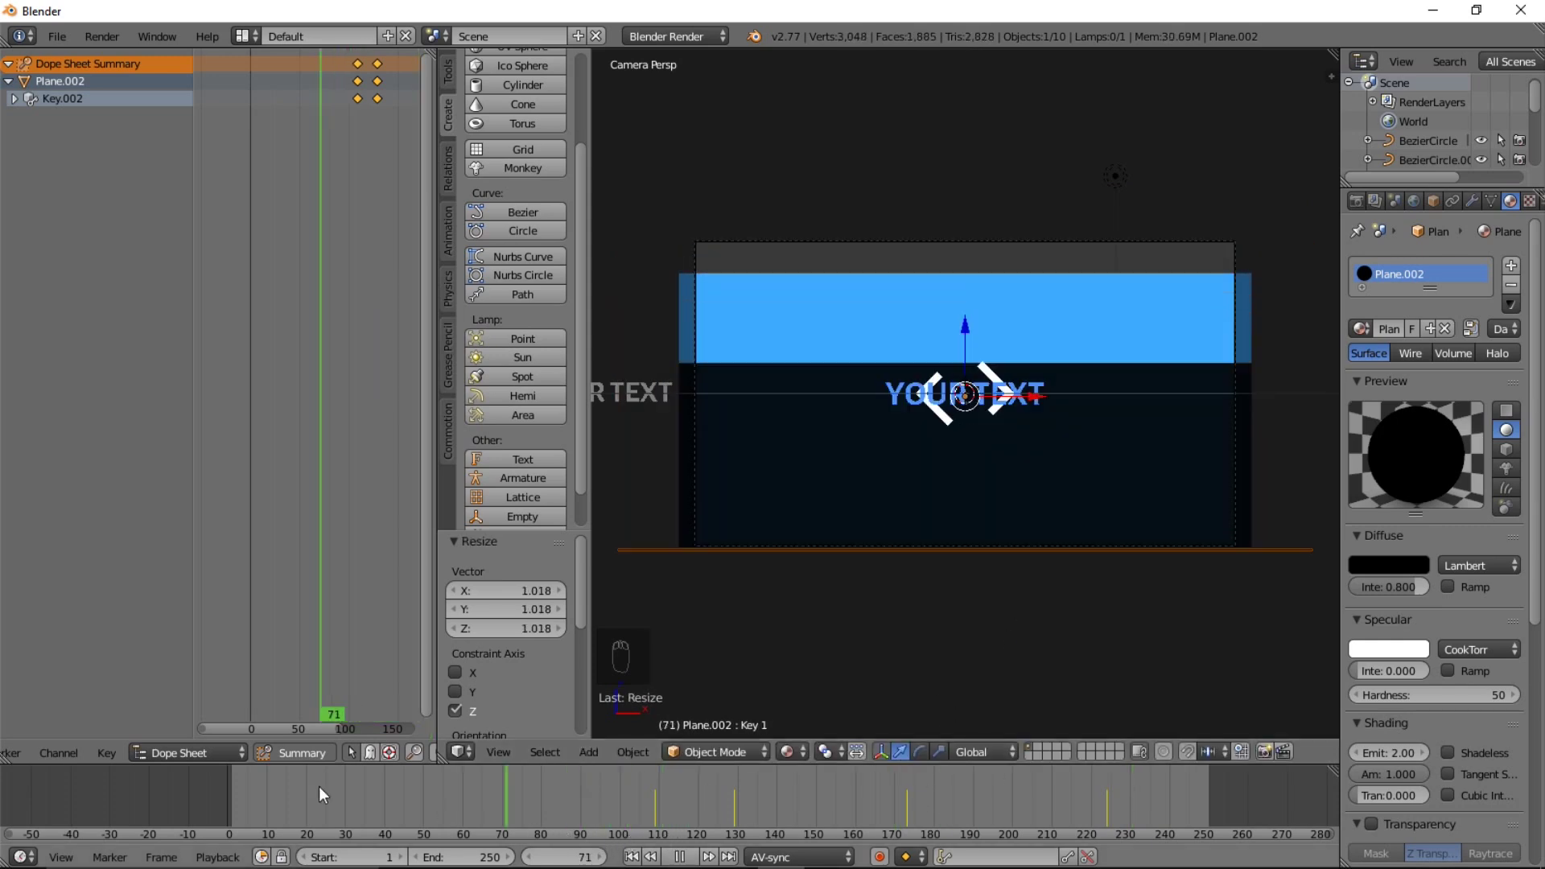
Set the Timeline end frame to 384 and stop playback at frame 123
{"action": "key", "text": "alt+a"}
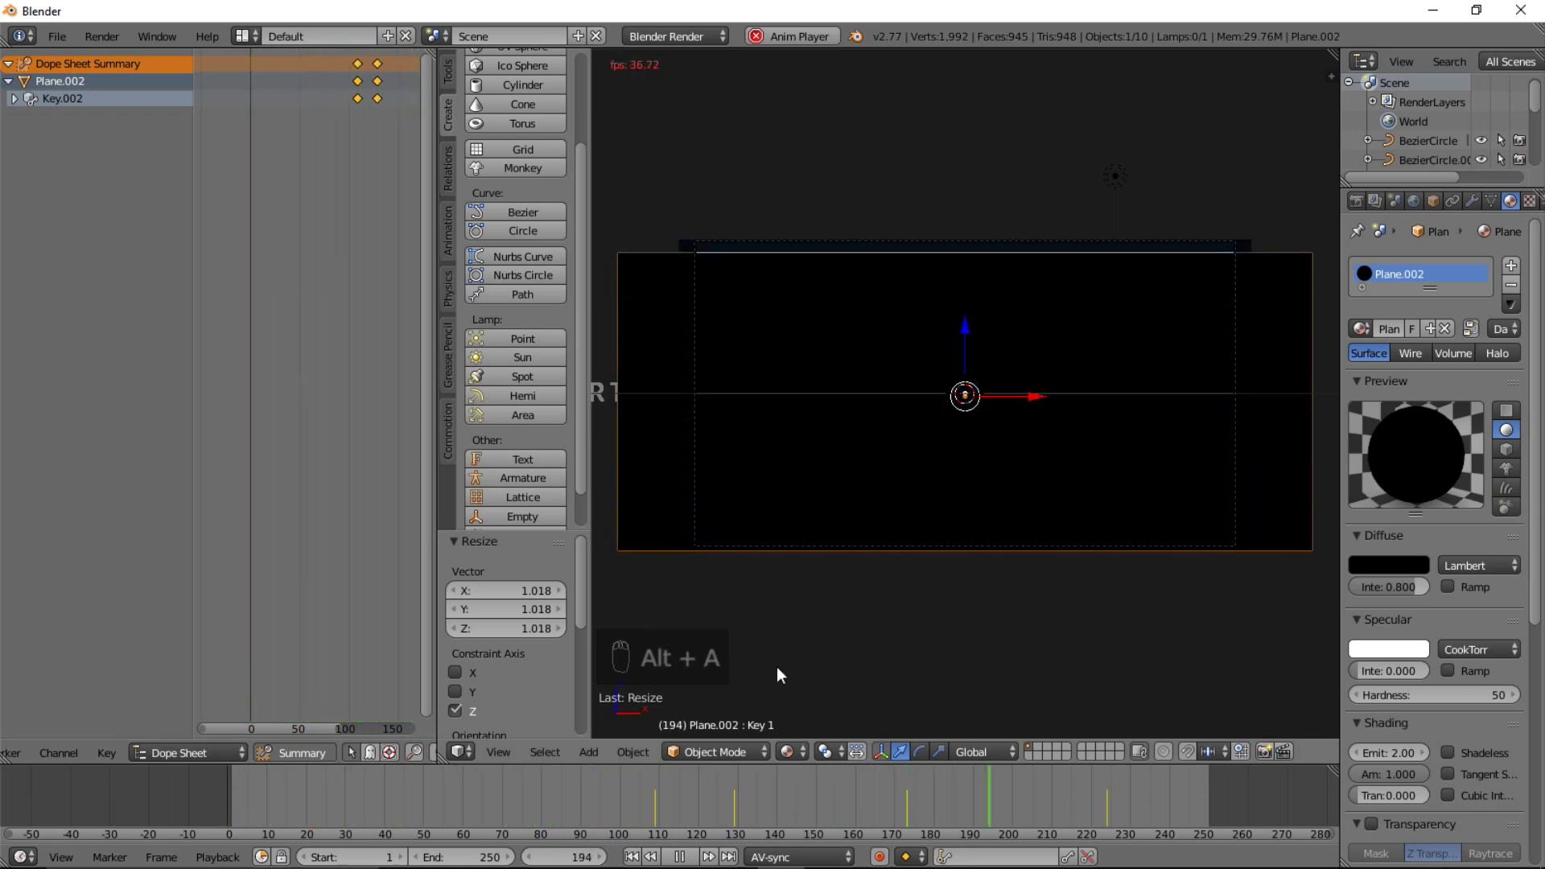
{"action": "left_click", "coordinate": [613, 804]}
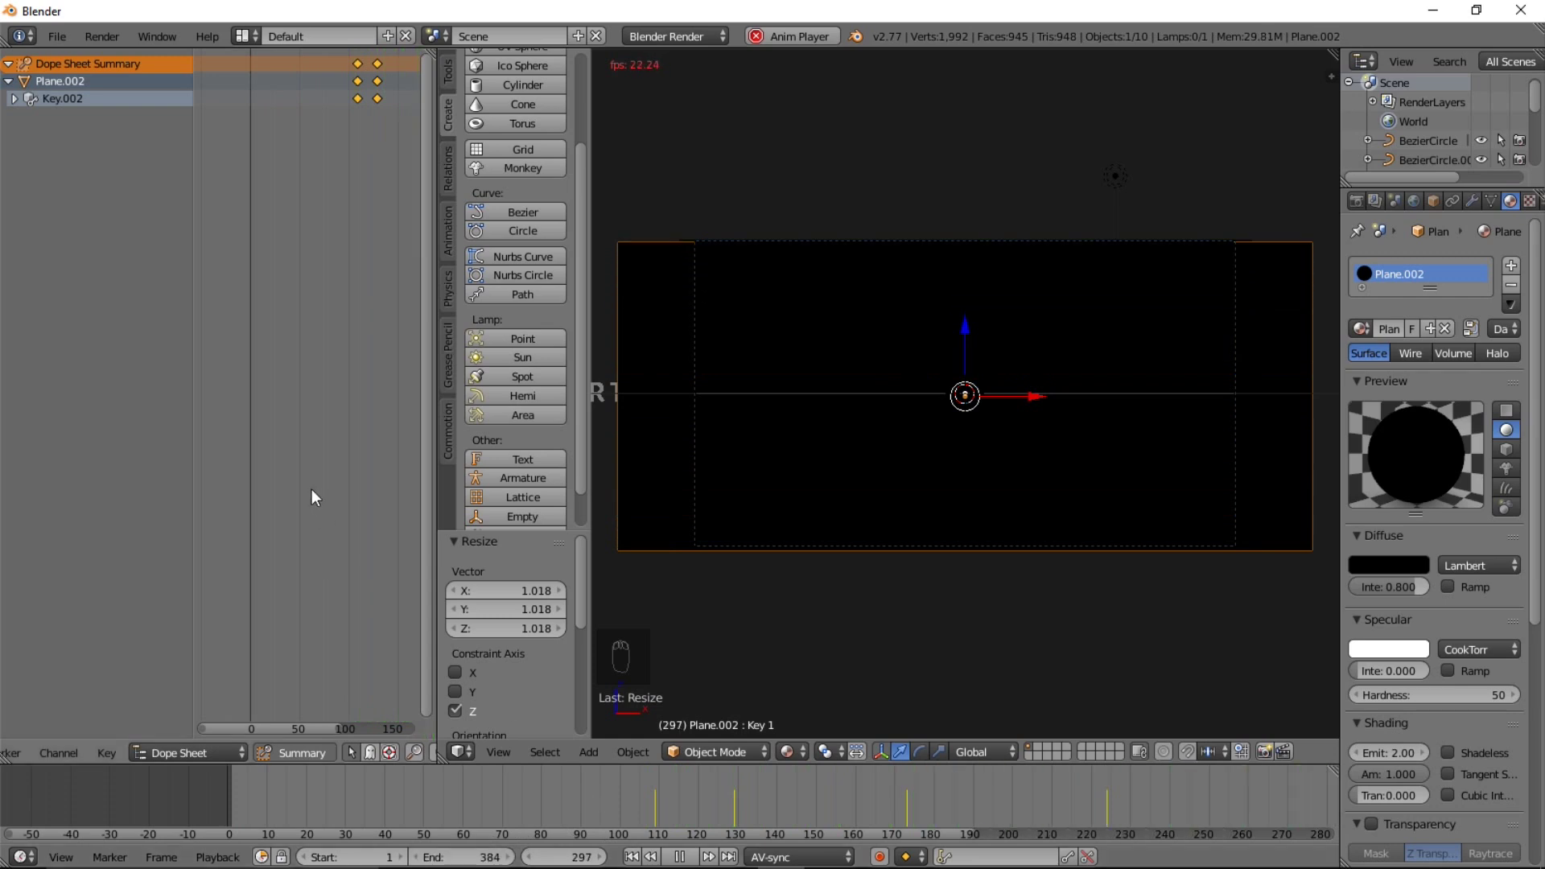
{"action": "key", "text": "g"}
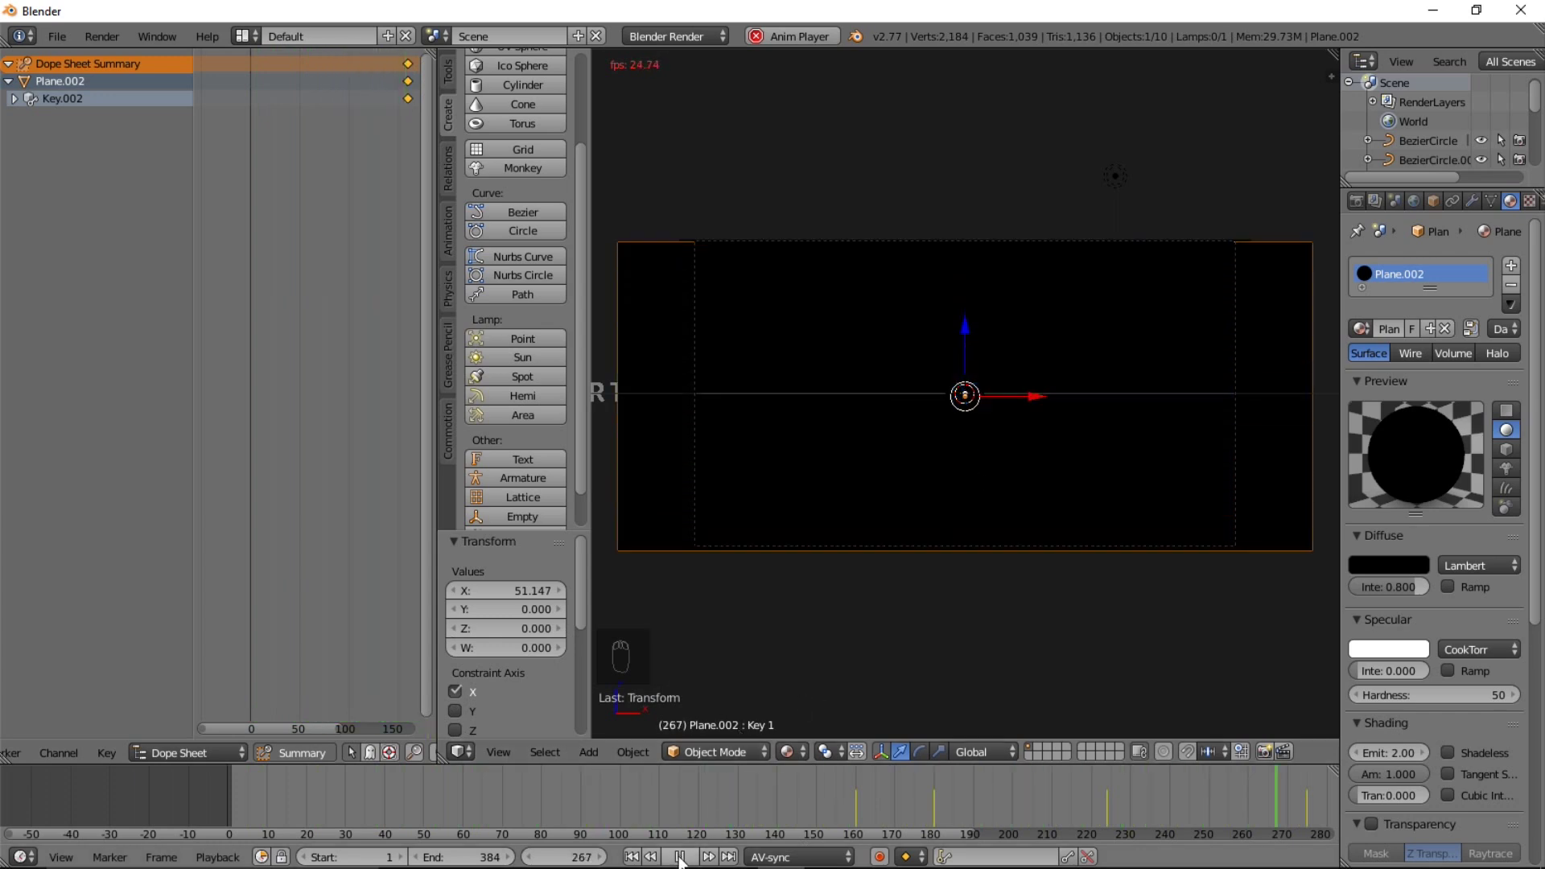
{"action": "left_click_drag", "start_coordinate": [682, 860], "coordinate": [863, 797]}
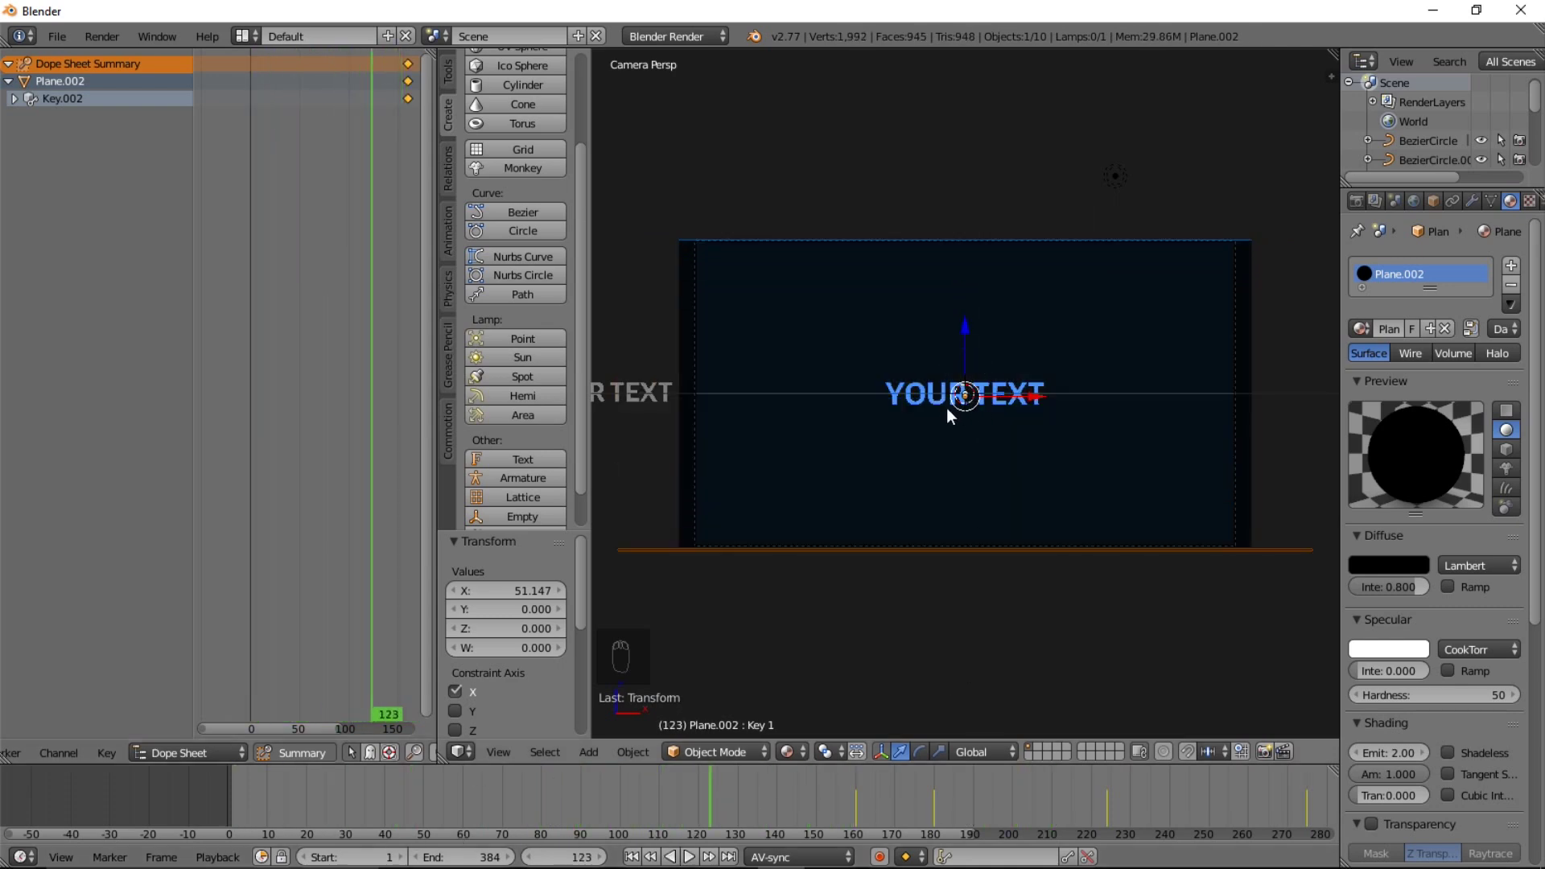
Convert the title text to a mesh and select all its geometry in Edit Mode
{"action": "left_click_drag", "start_coordinate": [937, 406], "coordinate": [916, 481]}
{"action": "key", "text": "alt+c"}
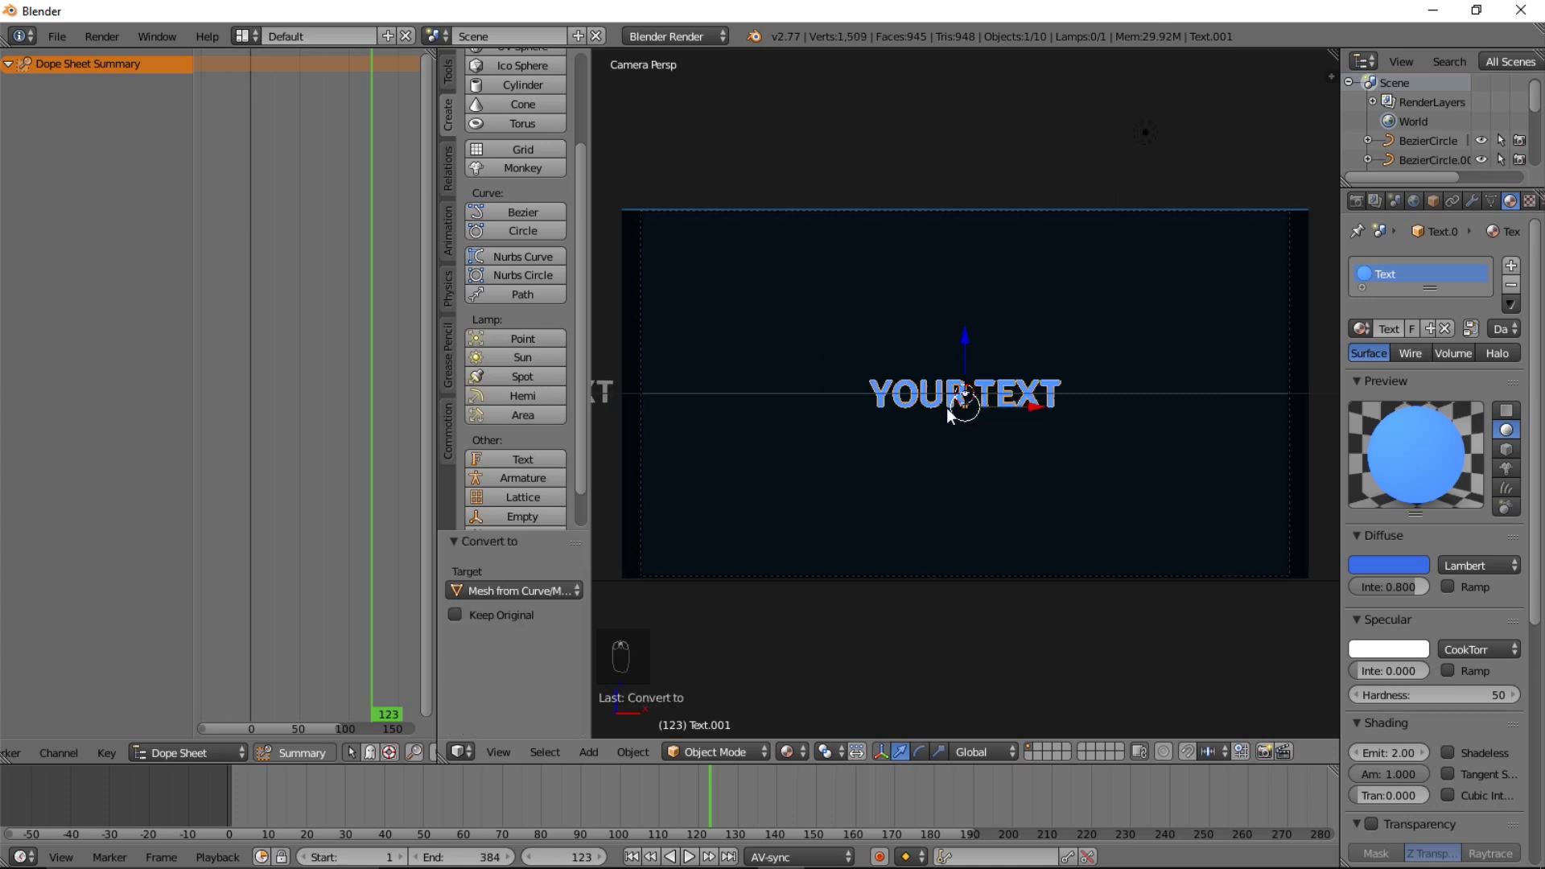
{"action": "key", "text": "Tab"}
{"action": "key", "text": "a"}
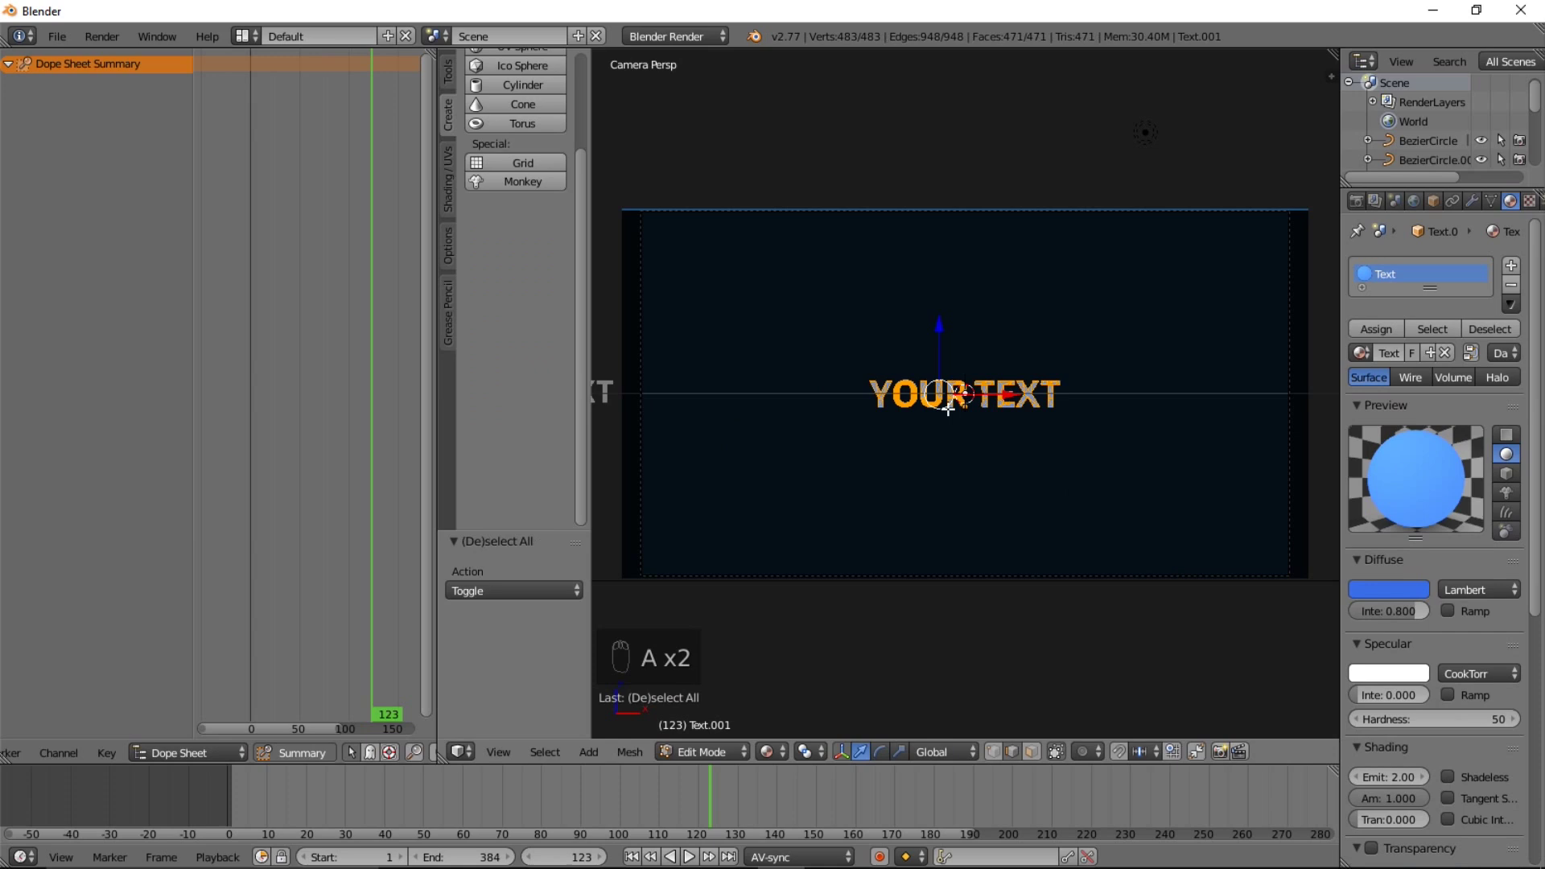
Separate the letters by loose parts and set each letter's origin to its geometry
{"action": "key", "text": "p"}
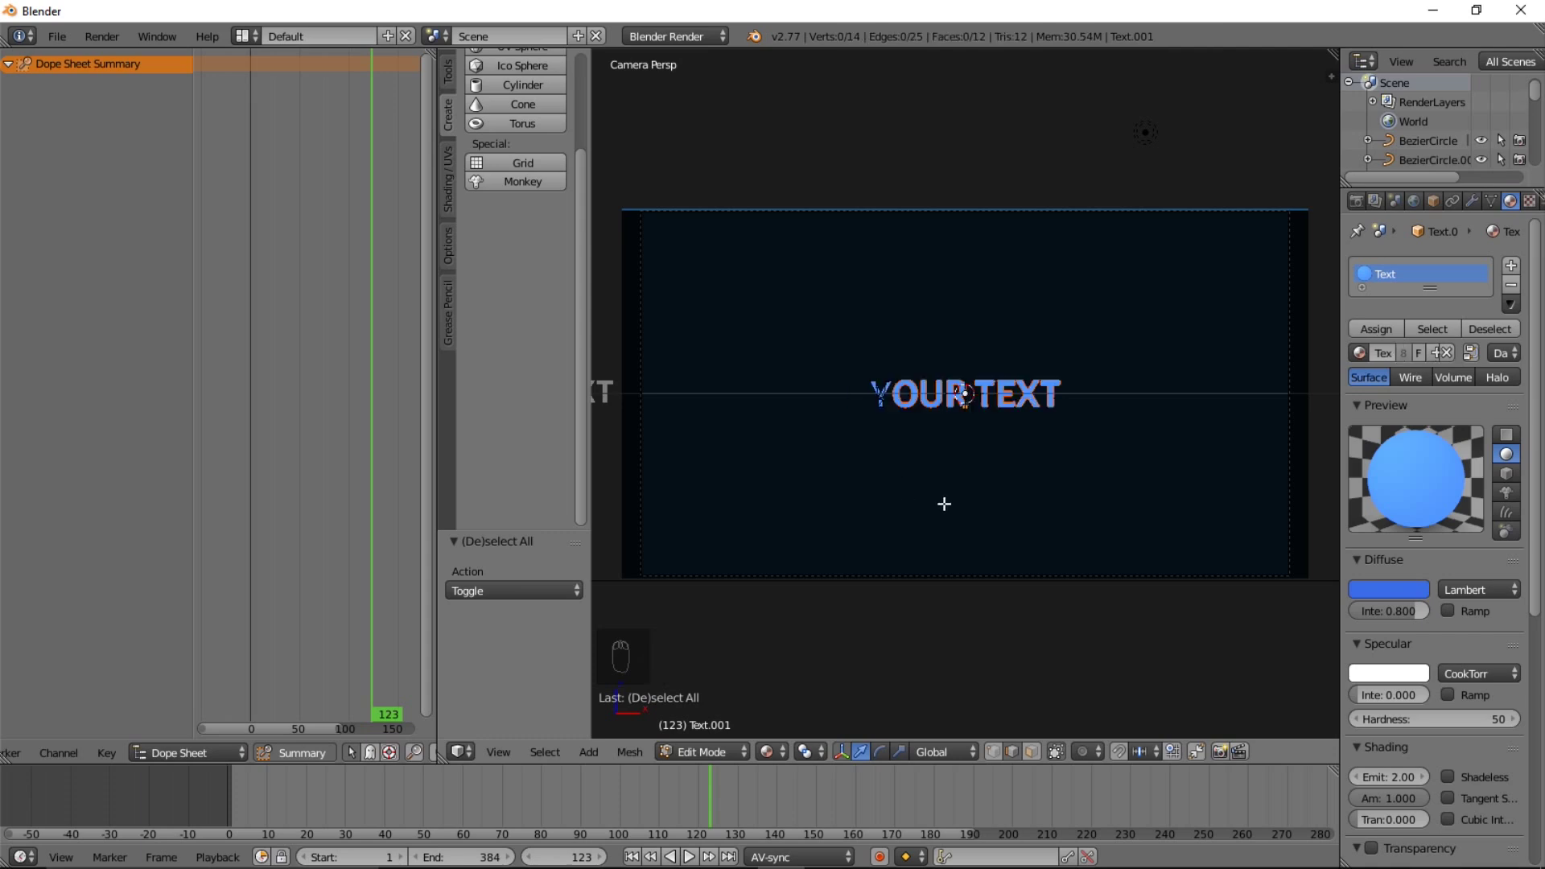
{"action": "key", "text": "Tab"}
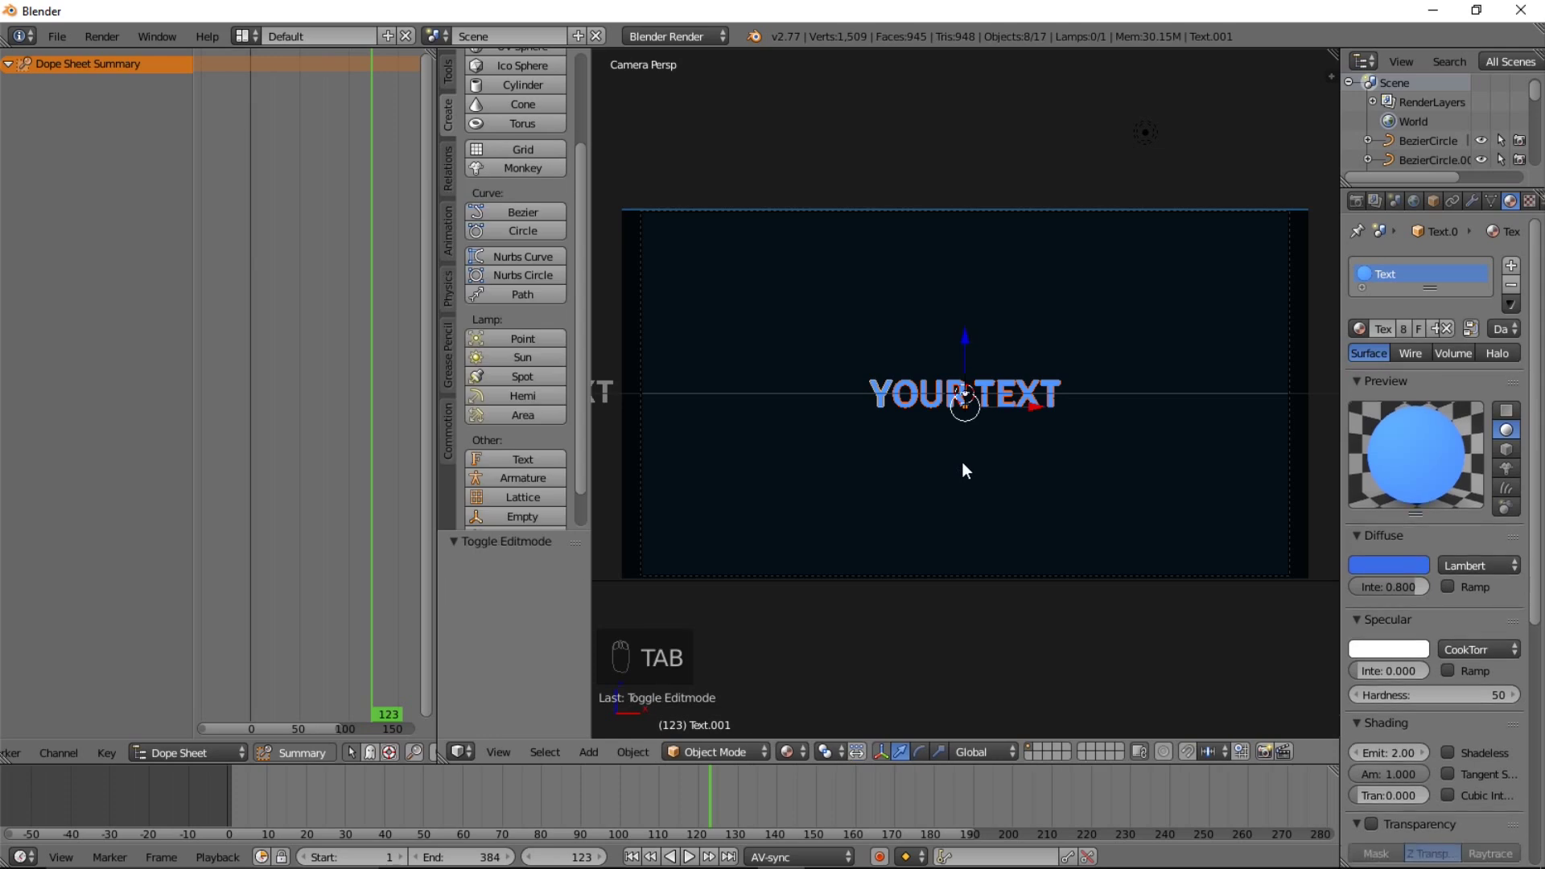
{"action": "key", "text": "ctrl+shift+alt+c"}
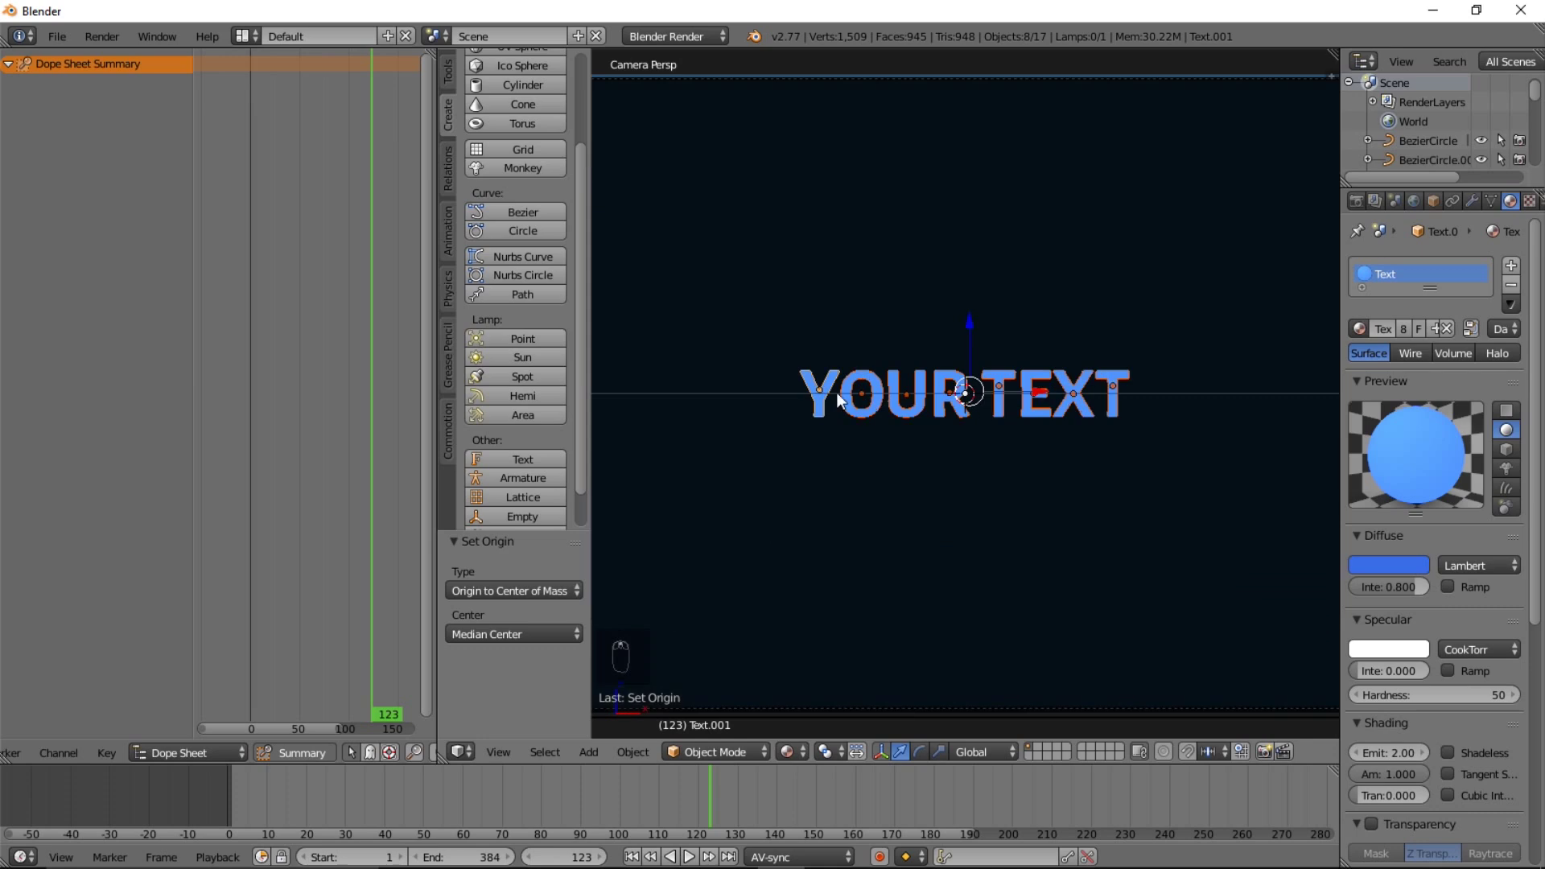
Move the Timeline to frame 72 with the letter objects selected
{"action": "left_click", "coordinate": [841, 756]}
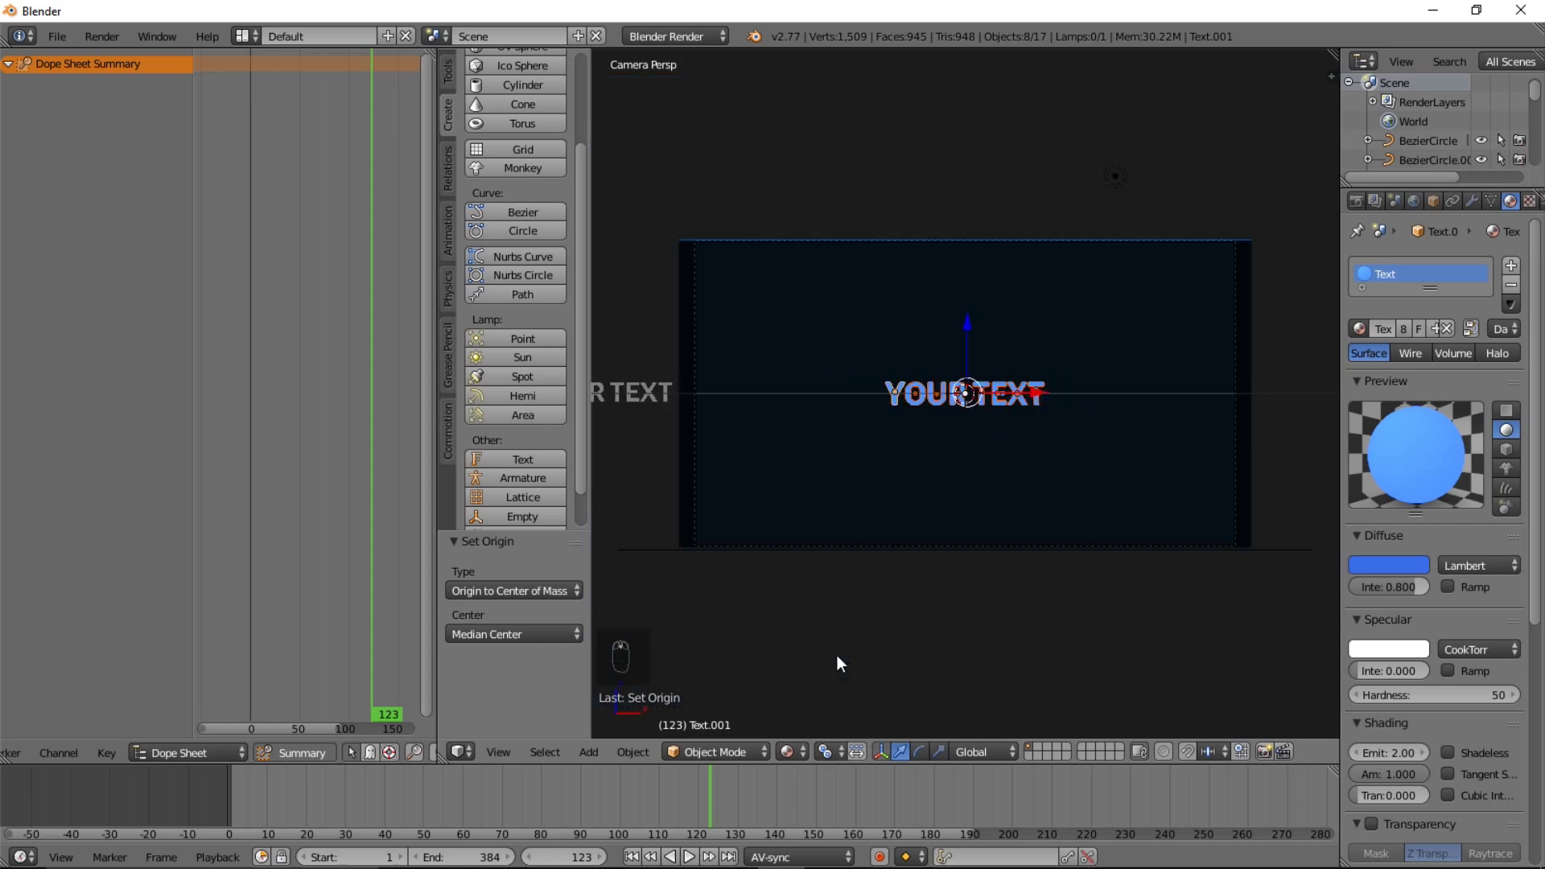
{"action": "left_click", "coordinate": [377, 812]}
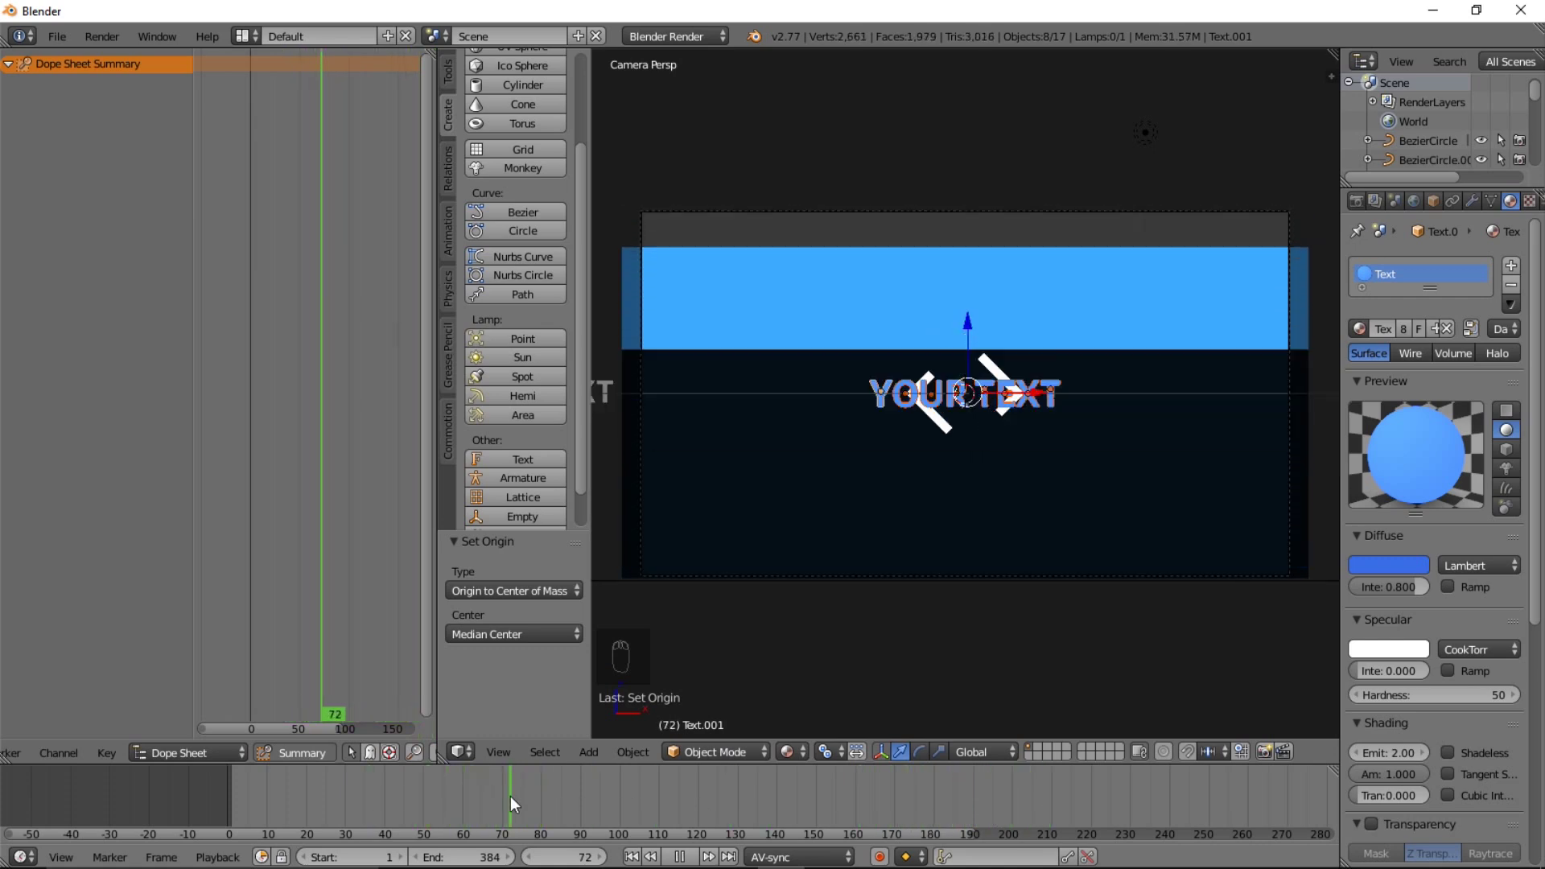
Insert LocRotScale keyframes on the letters at frame 72, then go back to frame 57
{"action": "key", "text": "i"}
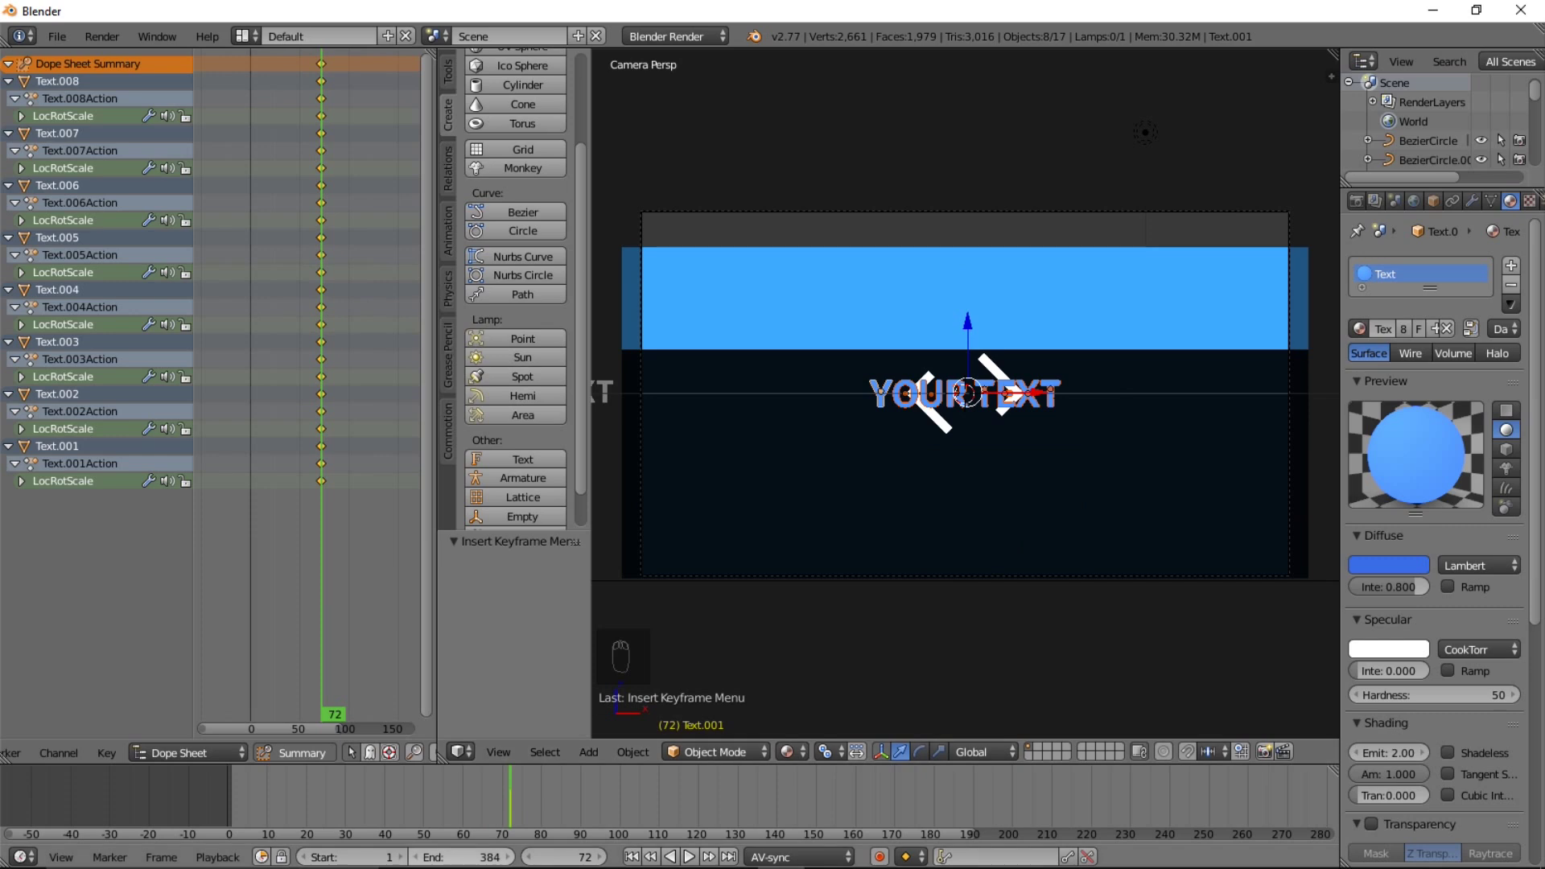
{"action": "left_click_drag", "start_coordinate": [457, 801], "coordinate": [973, 648]}
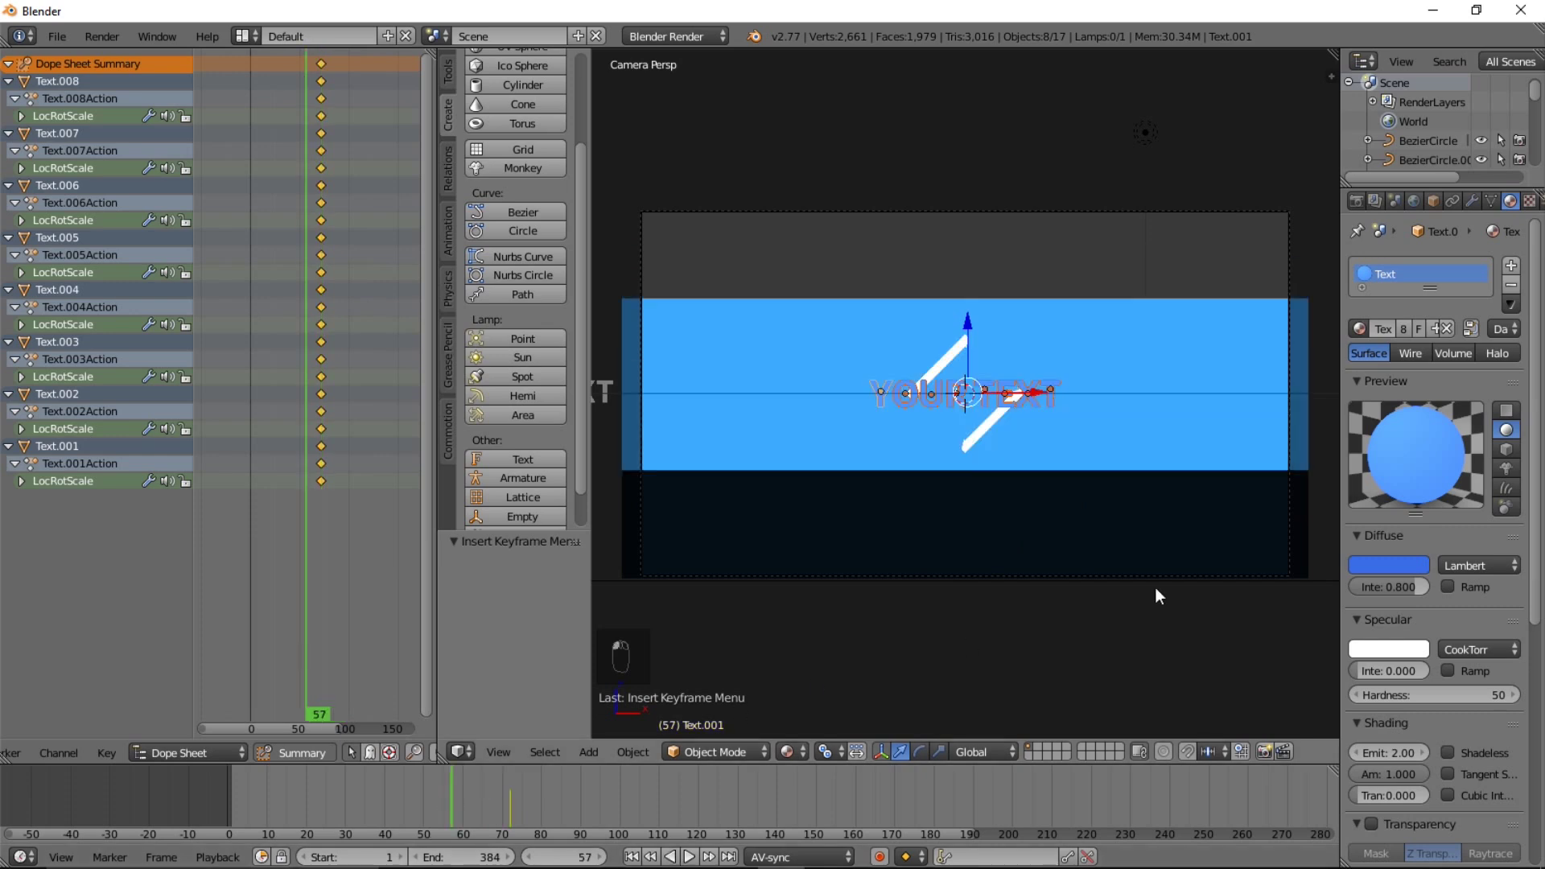
At frame 57 move the letters down, rotate them, scale them to nothing and key LocRotScale
{"action": "key", "text": "g"}
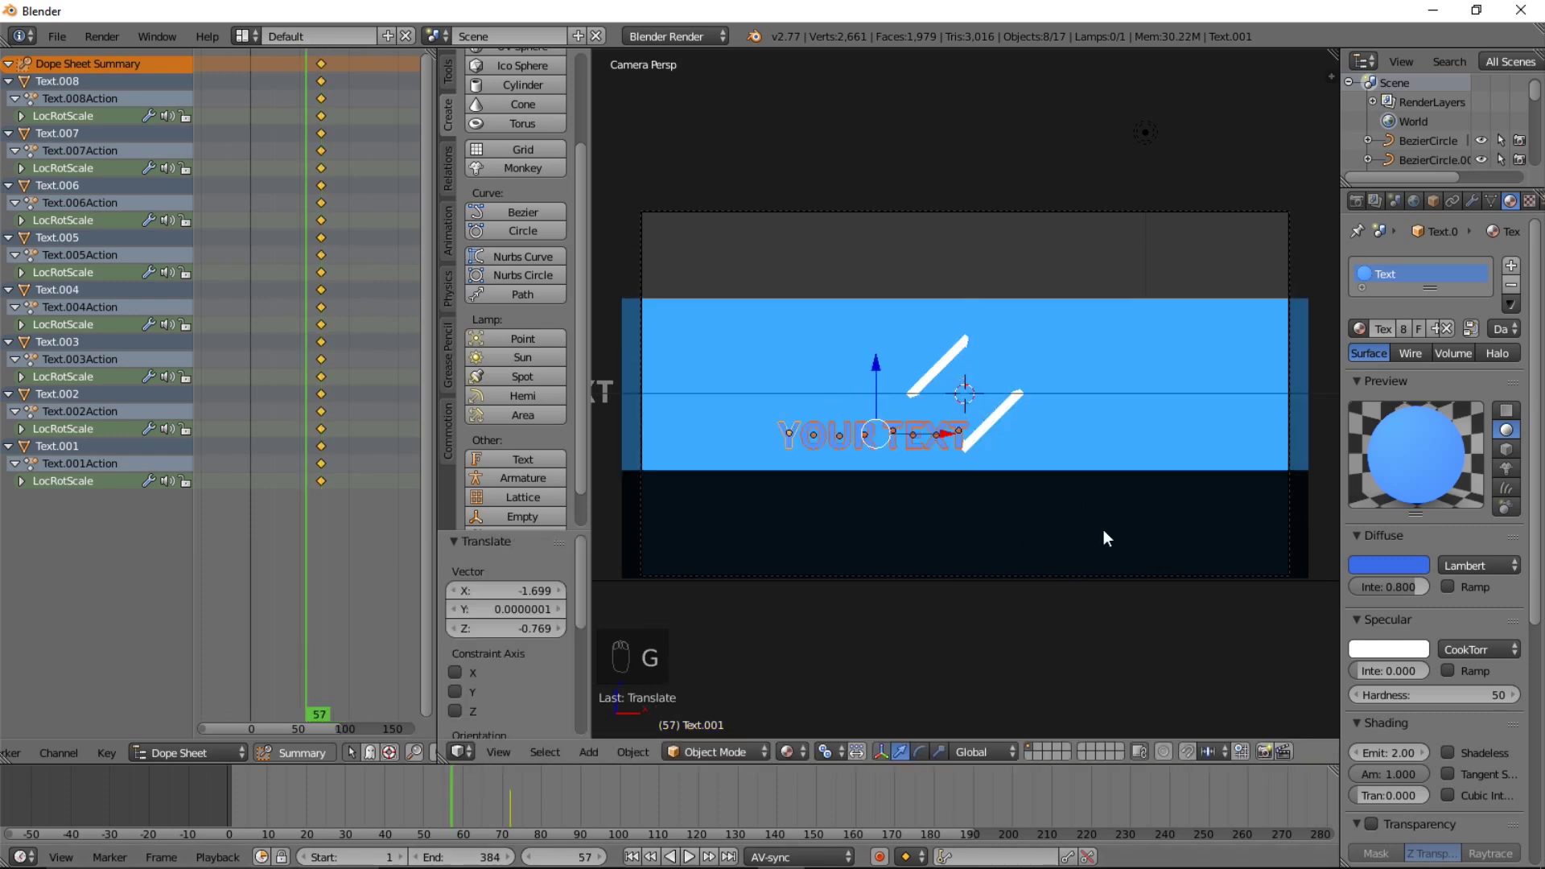
{"action": "key", "text": "r"}
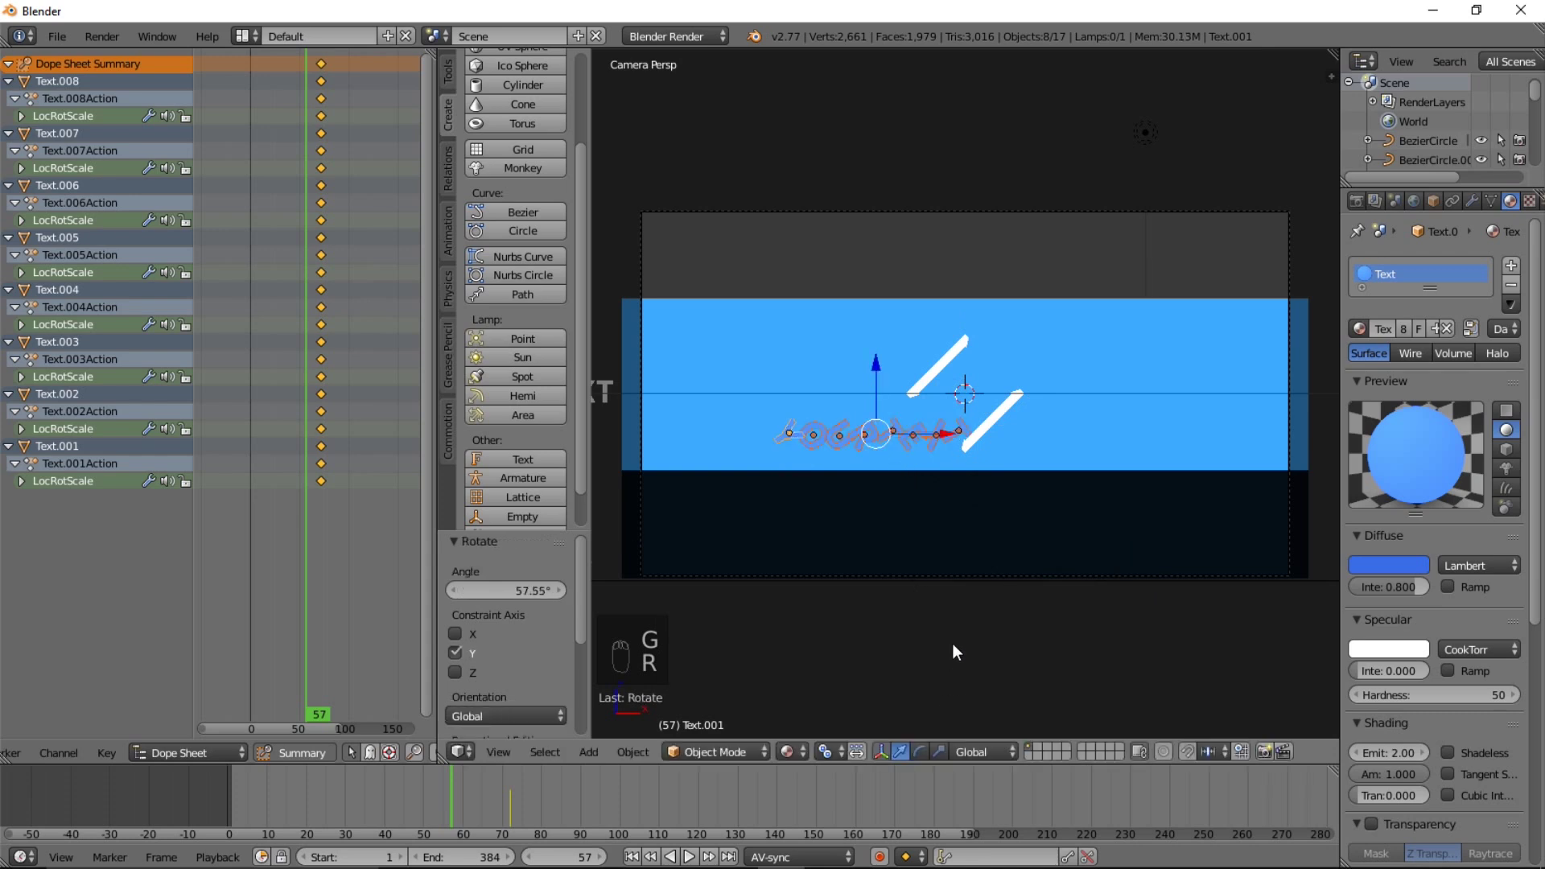
{"action": "key", "text": "s"}
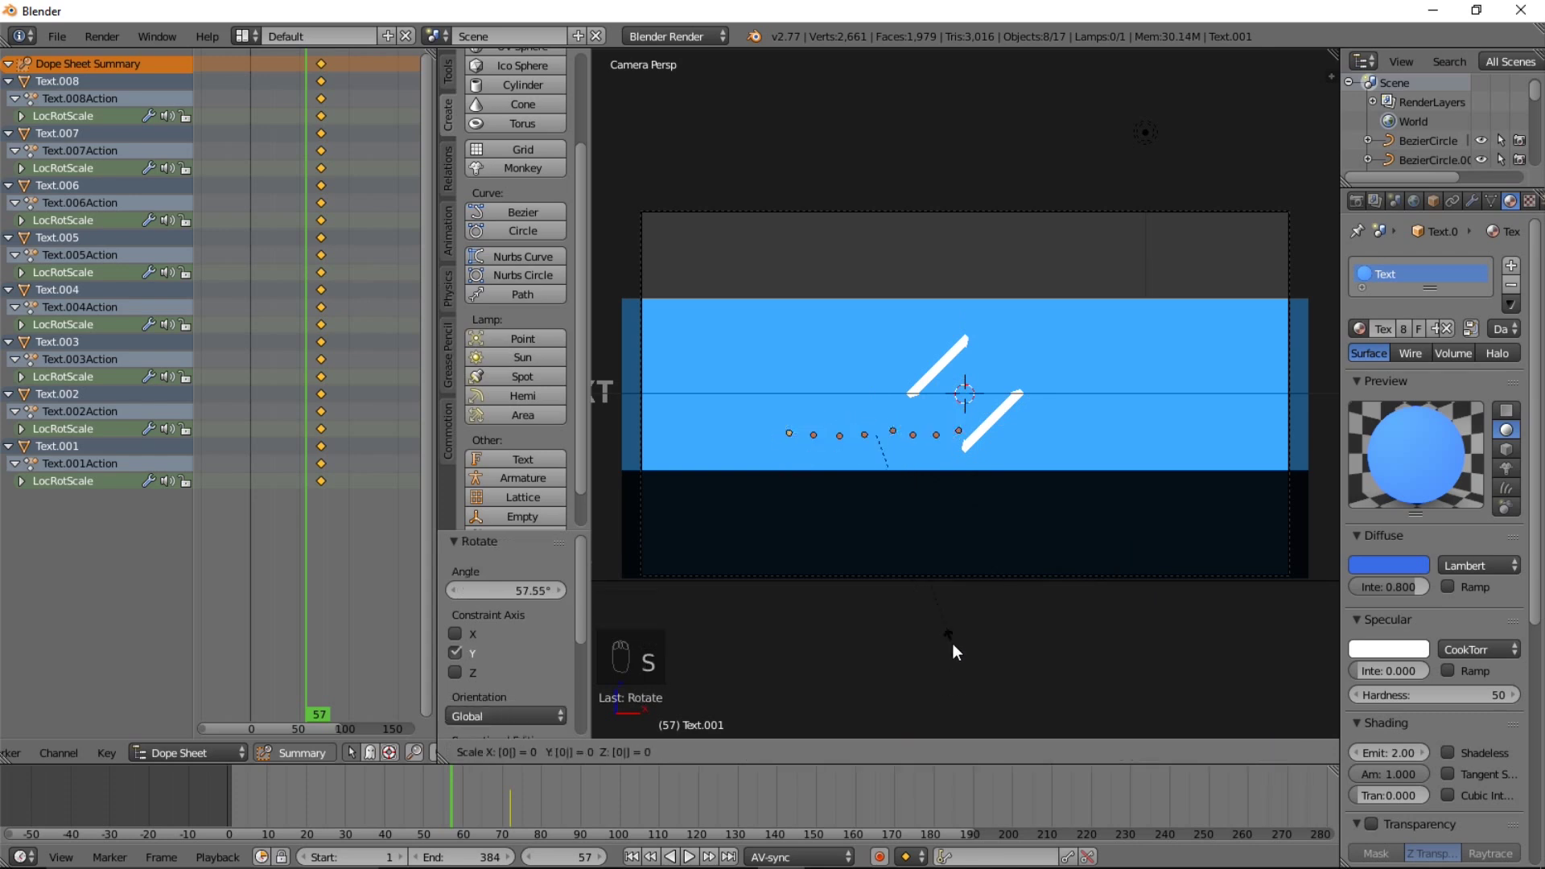
{"action": "key", "text": "i"}
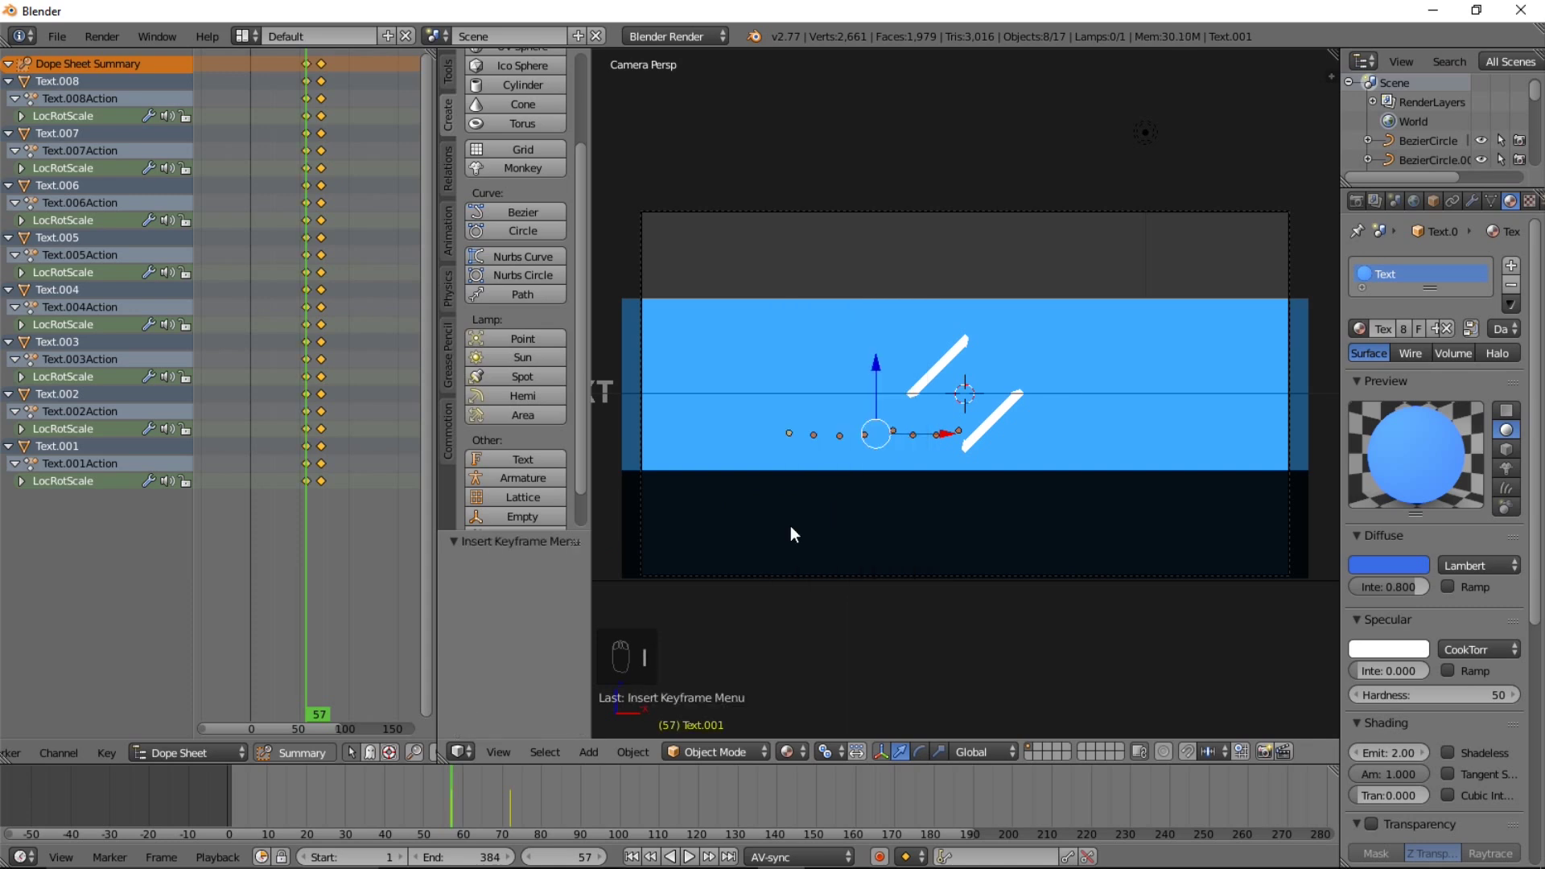
Select the letters' keyframes and bring up the interpolation mode options
{"action": "left_click_drag", "start_coordinate": [482, 806], "coordinate": [514, 819]}
{"action": "key", "text": "t"}
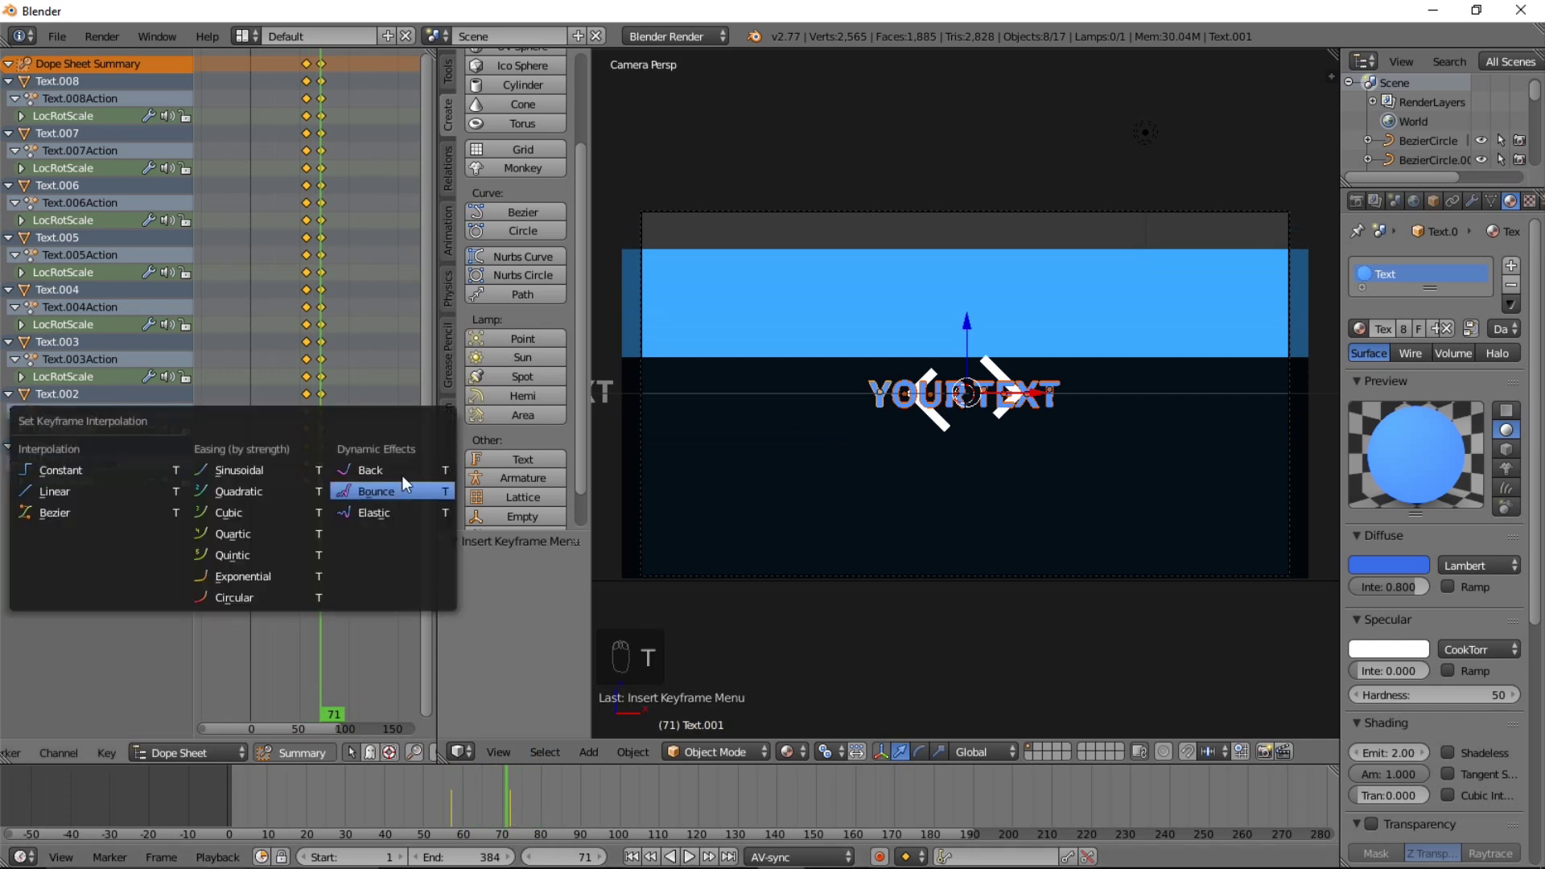